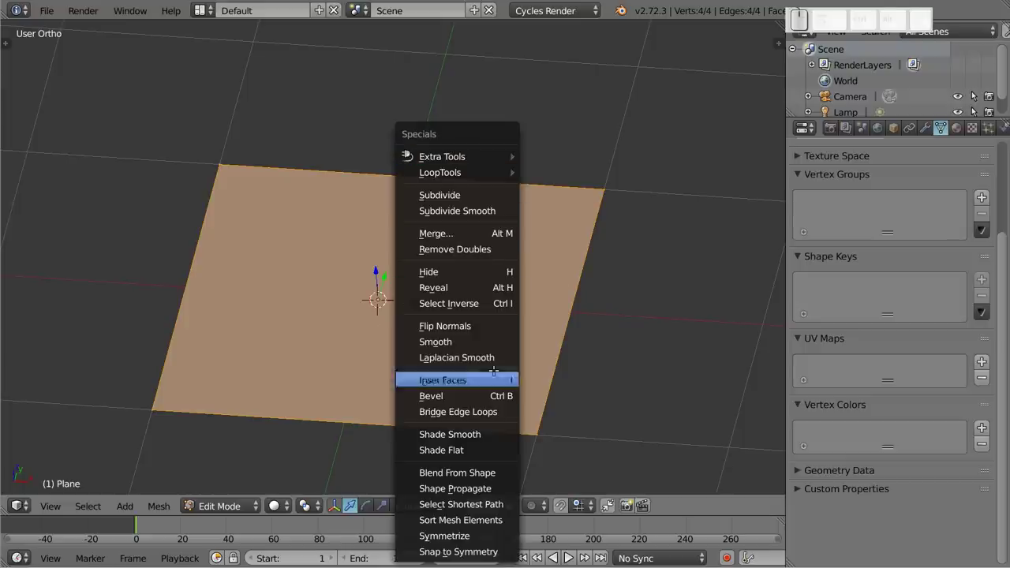
Step: Subdivide the plane and raise Number of Cuts to 30 for a dense 1,024-vertex grid
click(383, 295)
key(t)
drag(70, 307, 79, 294)
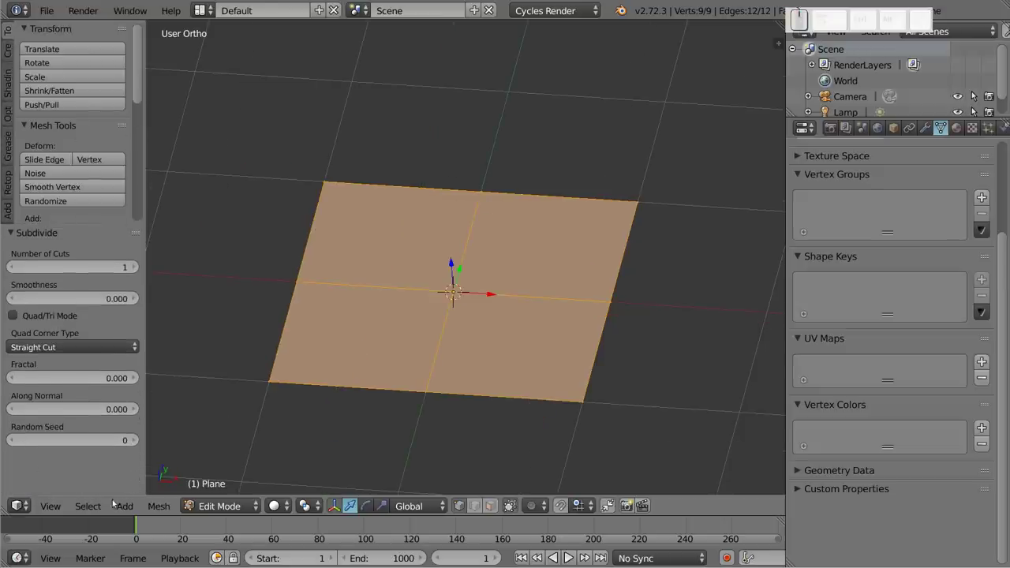
click(148, 272)
drag(148, 273, 148, 272)
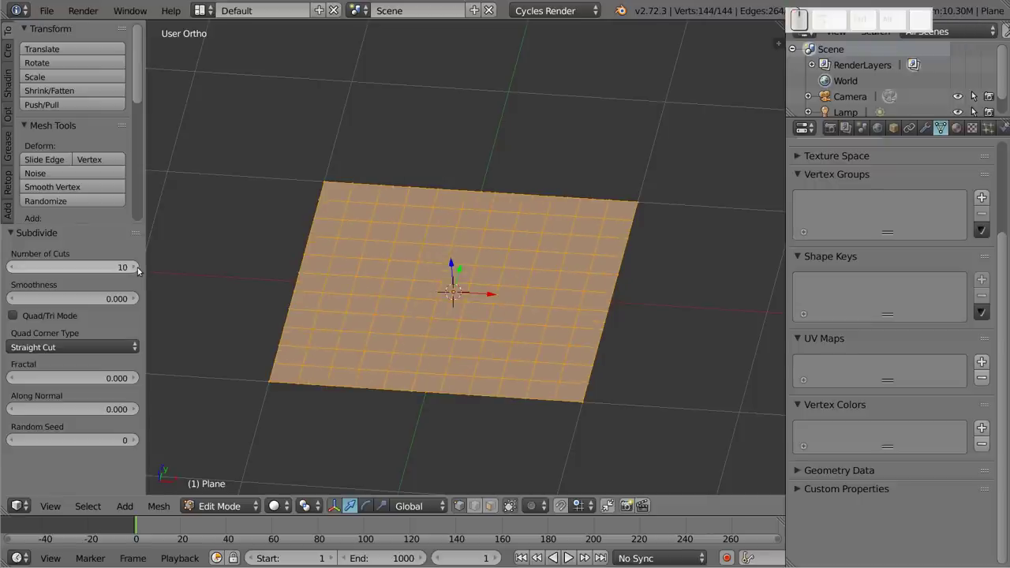
click(148, 272)
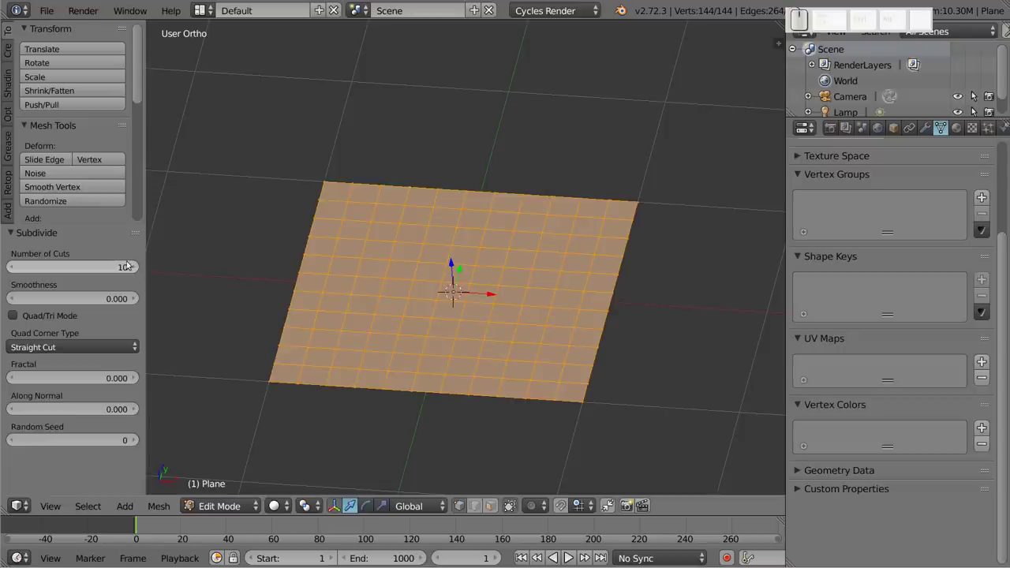
drag(101, 277, 106, 270)
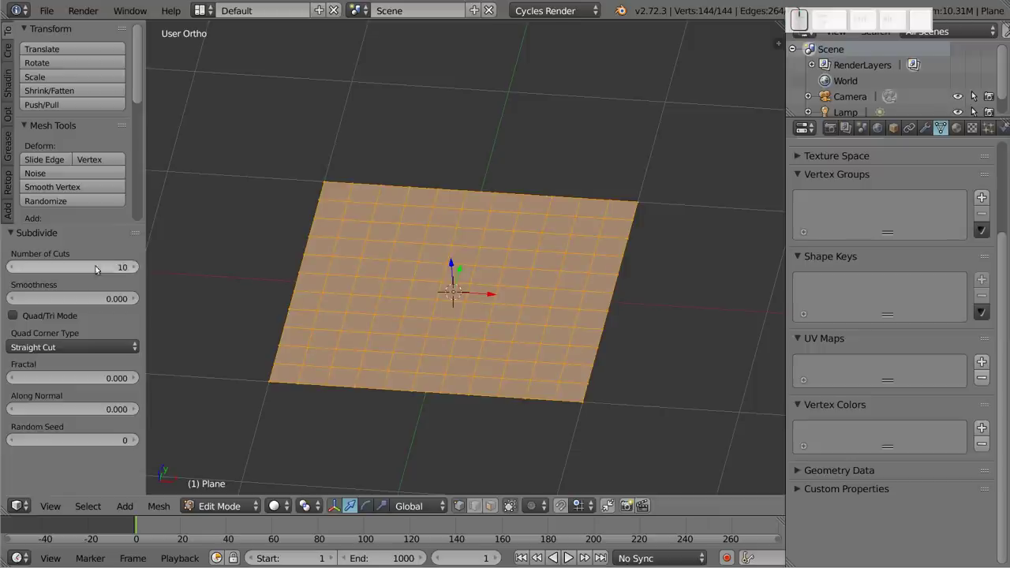
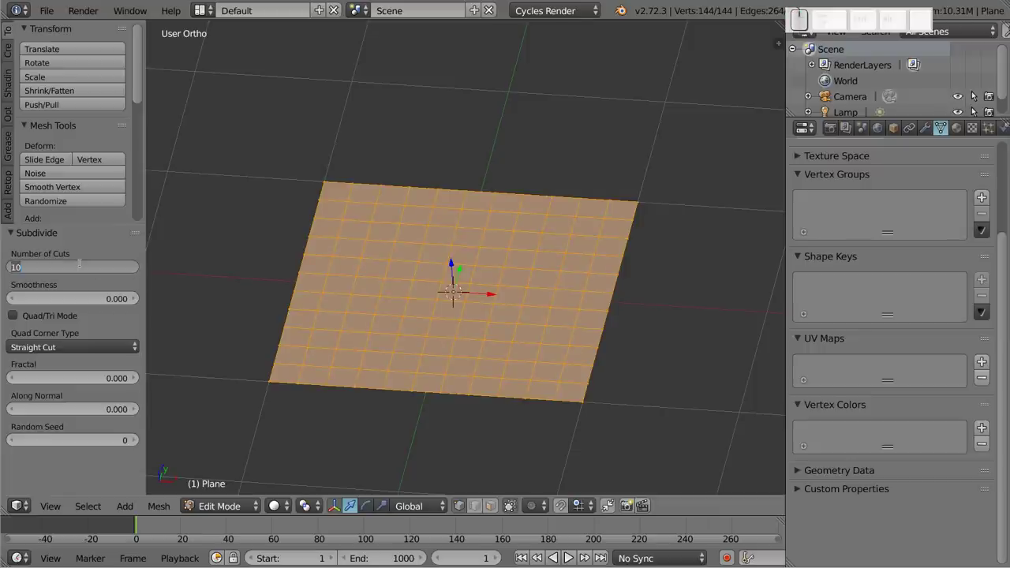
key(3)
key(Return)
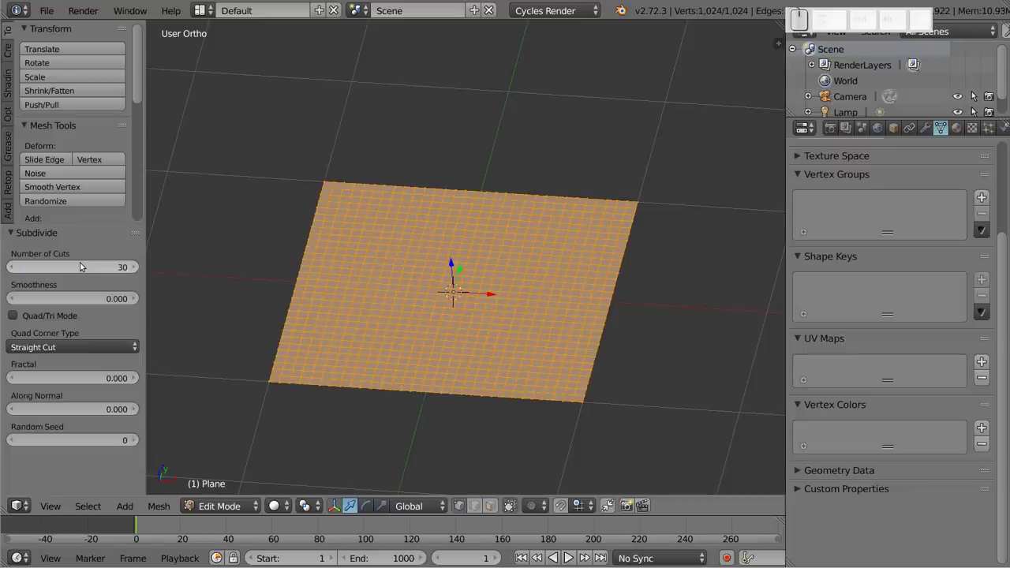
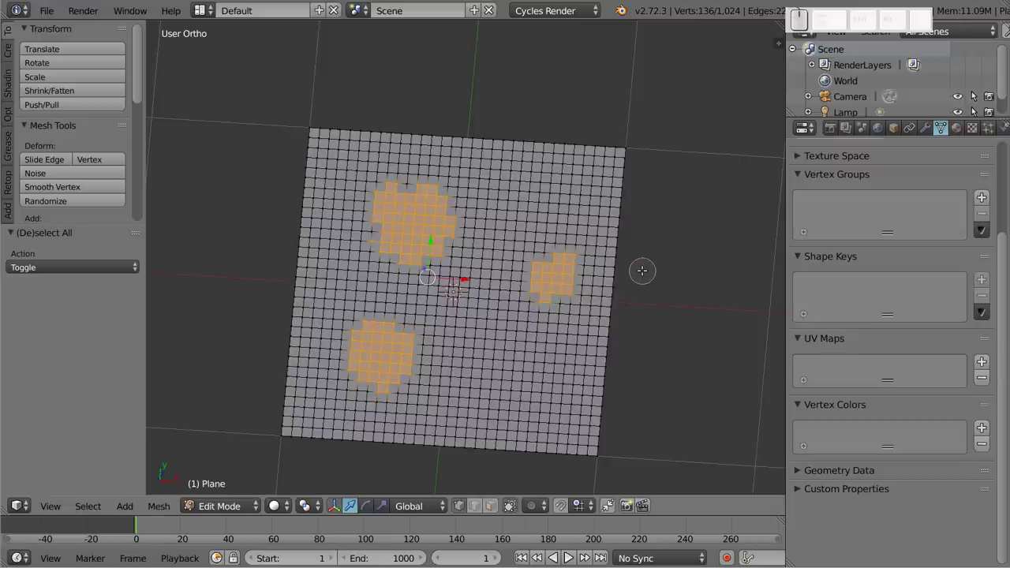
Step: Bring up the delete options for the selected grid patches
key(Escape)
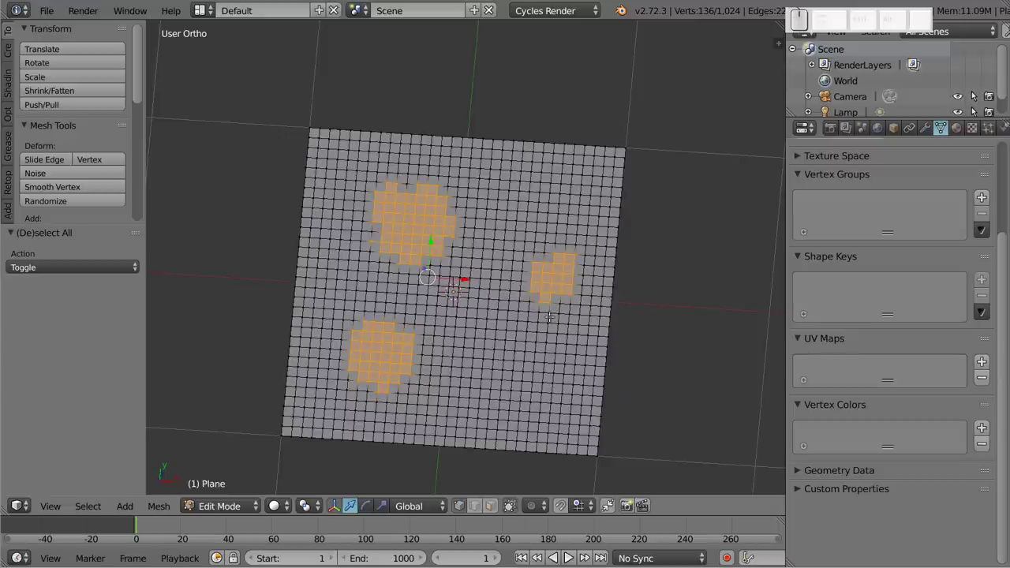
key(x)
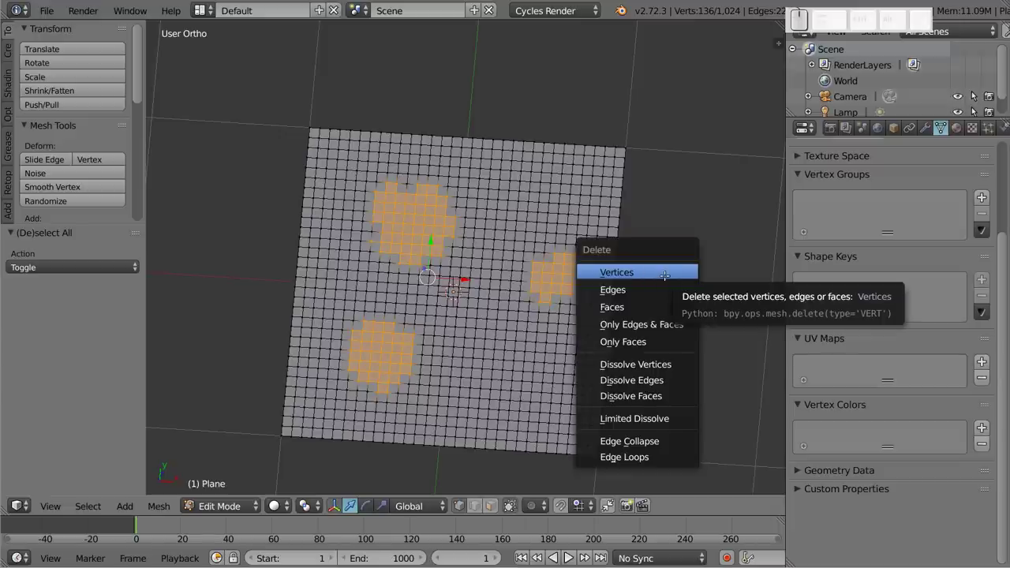
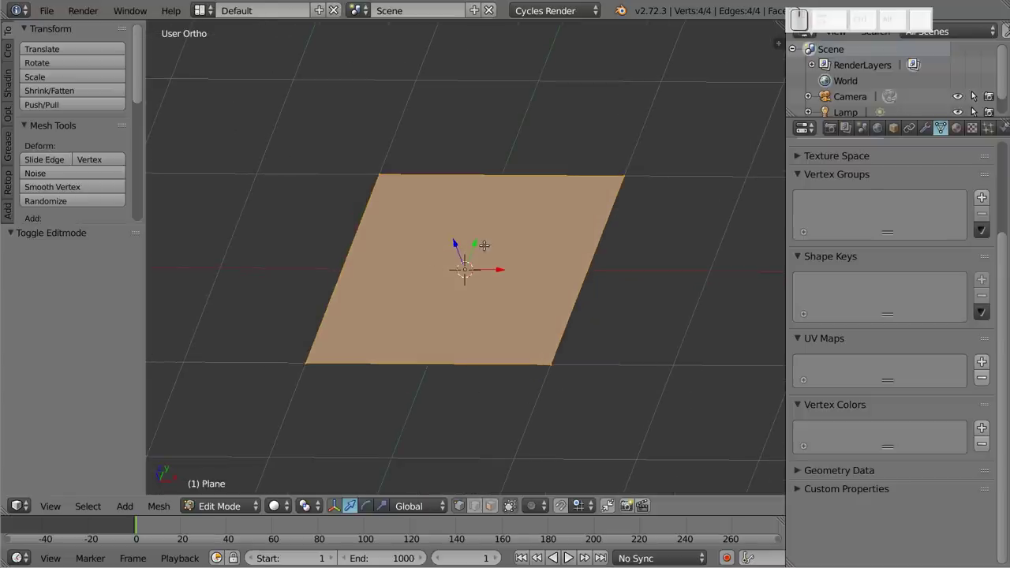
Step: Extrude the face and cancel its upward move twice, leaving a zero-height extrusion
key(e)
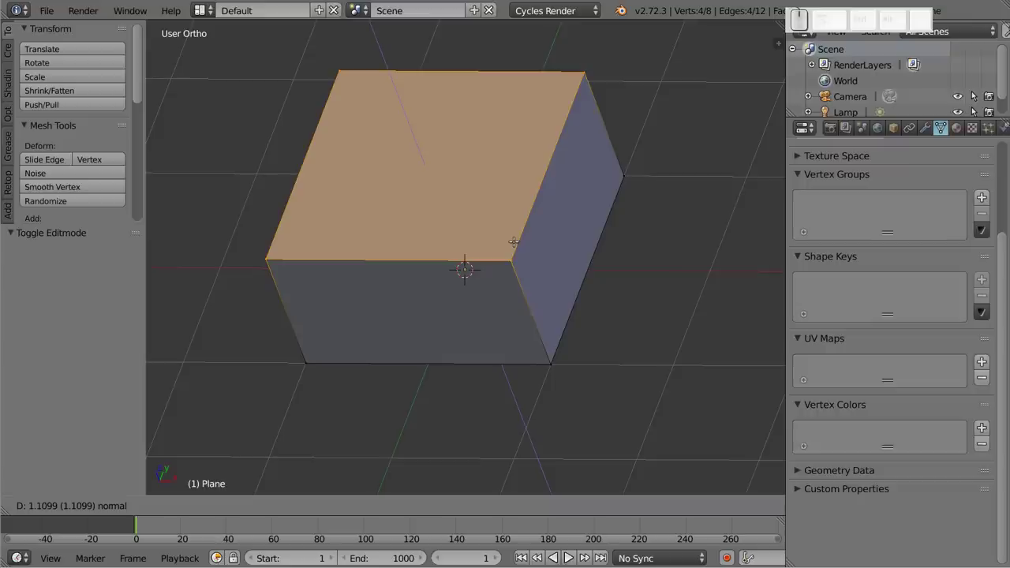
key(Escape)
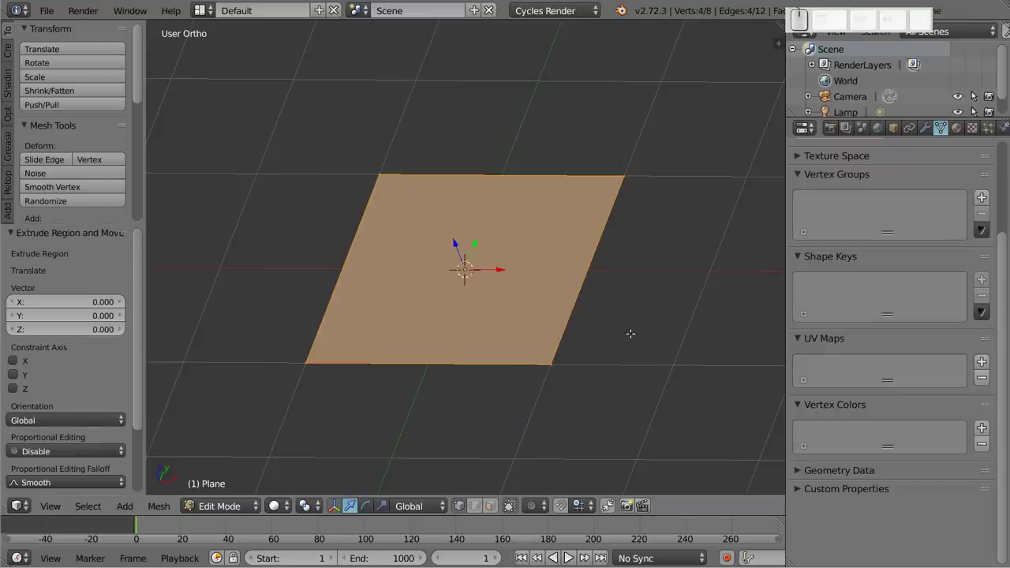
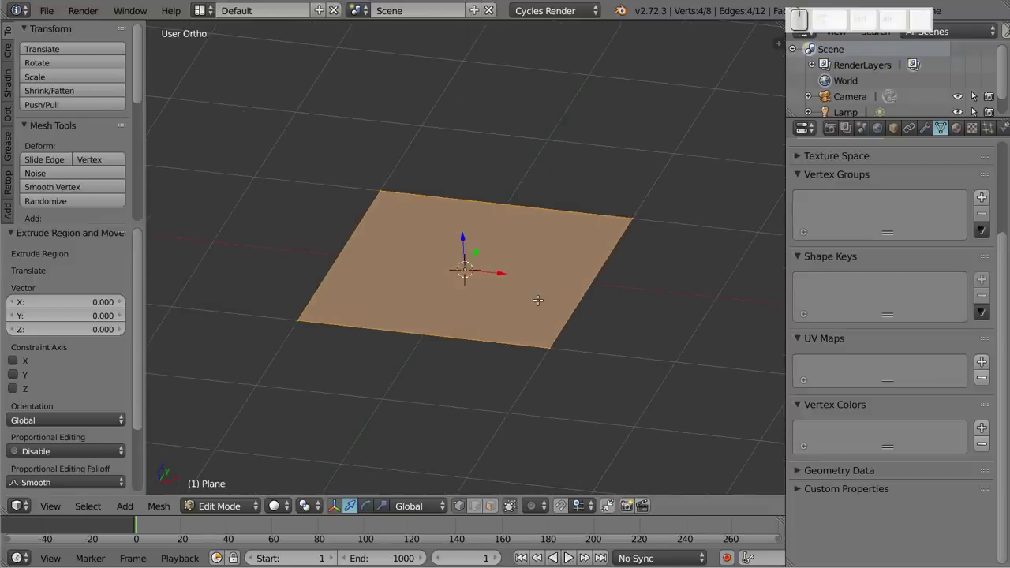
key(g)
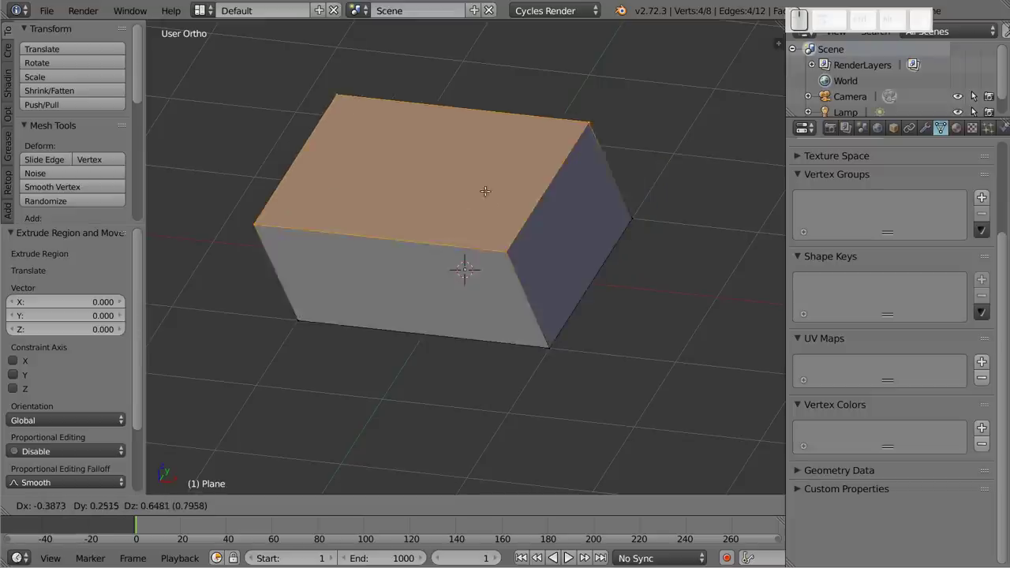
key(Escape)
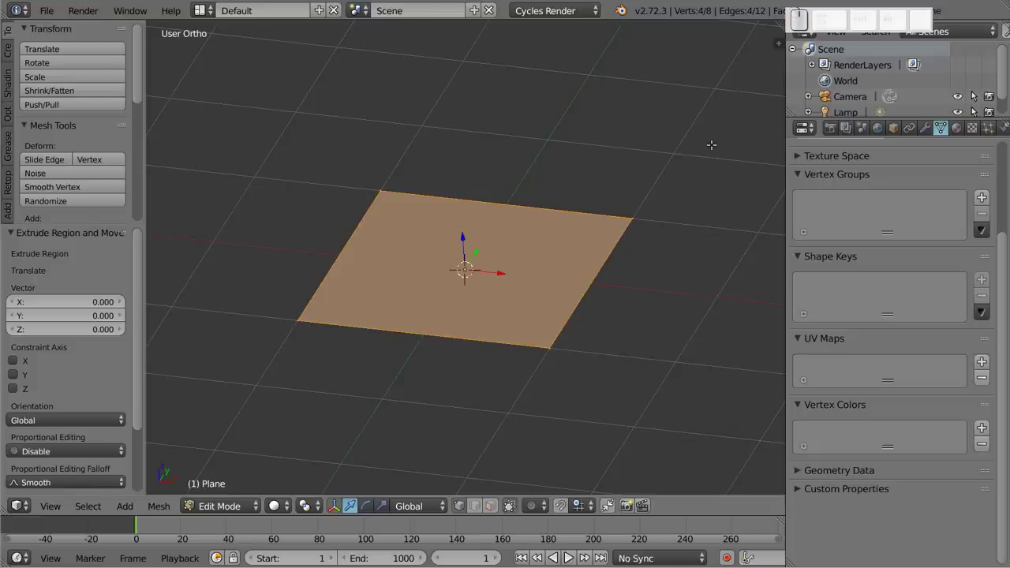
Step: Shrink the inner face toward the centre and delete it to leave a square hole
key(s)
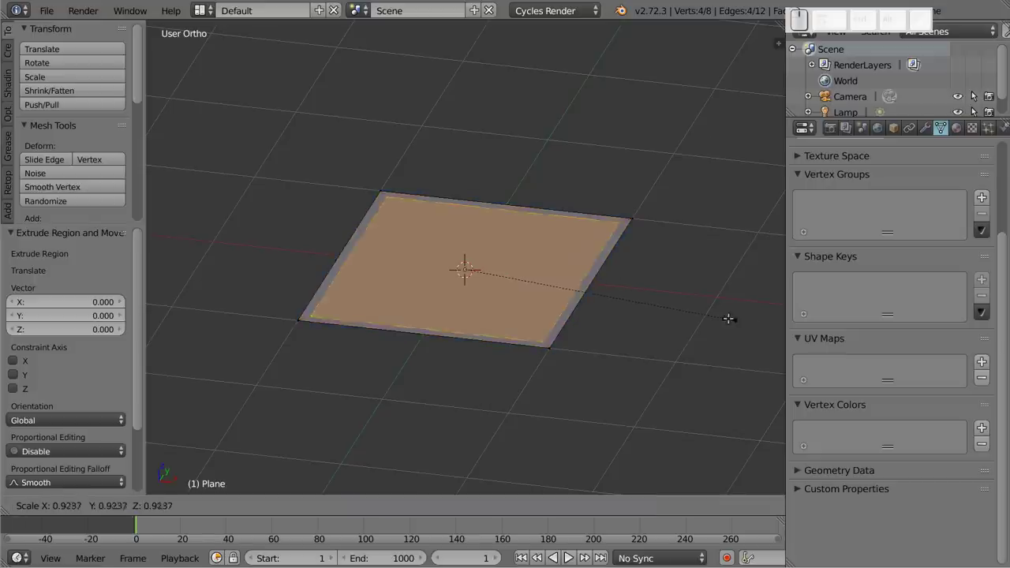
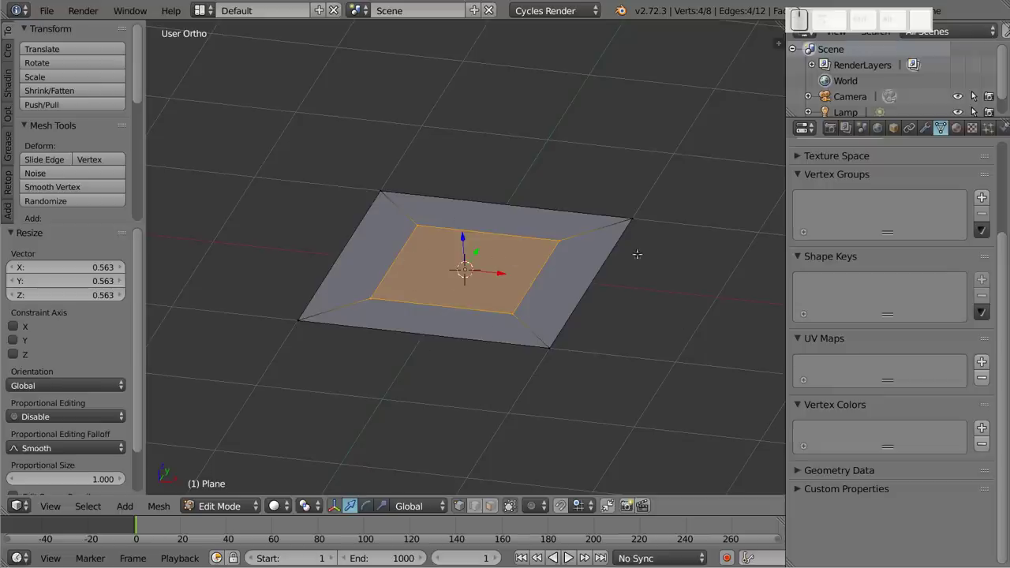
key(x)
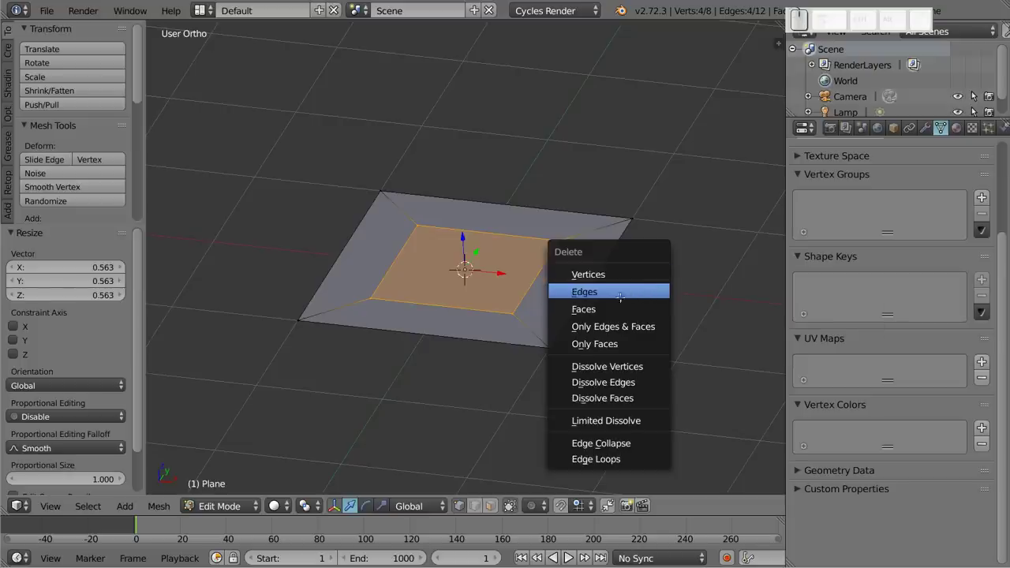
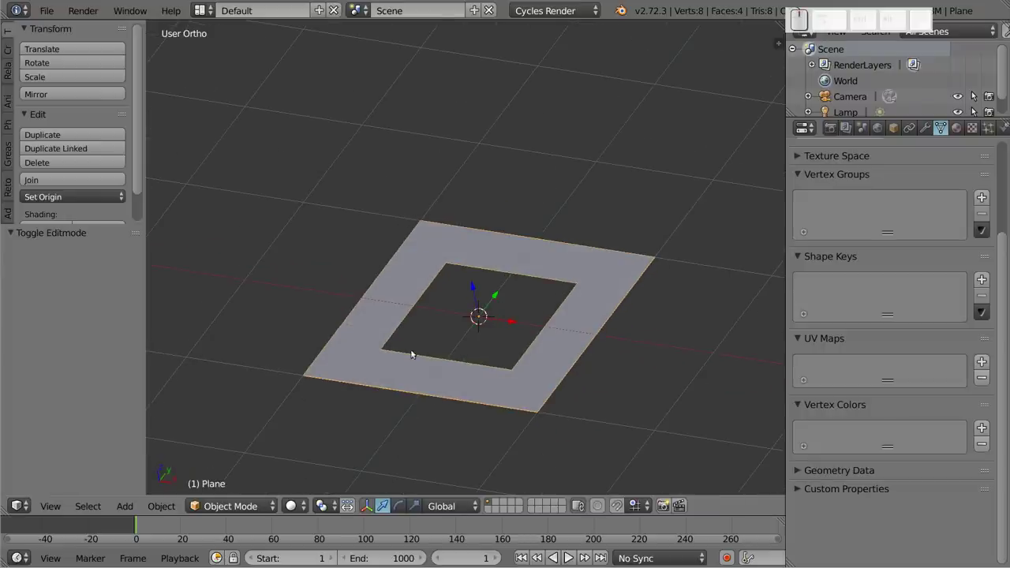
Step: Delete the holed plane and add a fresh default plane at the origin
key(x)
key(shift+a)
click(505, 26)
click(460, 304)
drag(506, 311, 505, 286)
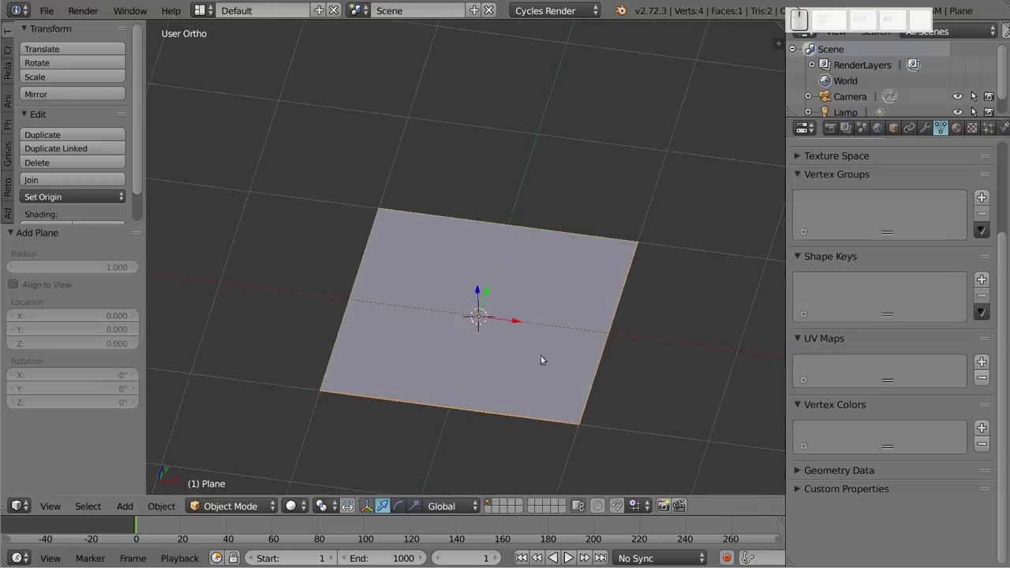
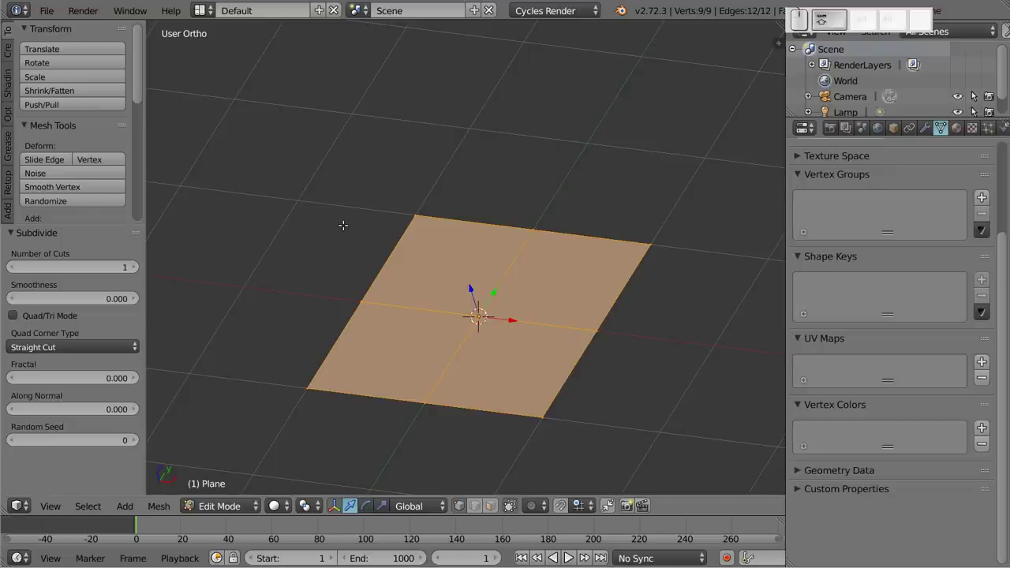
Step: Subdivide into a 4×4 grid and round the central square hole with To Sphere 0.62
key(shift+r)
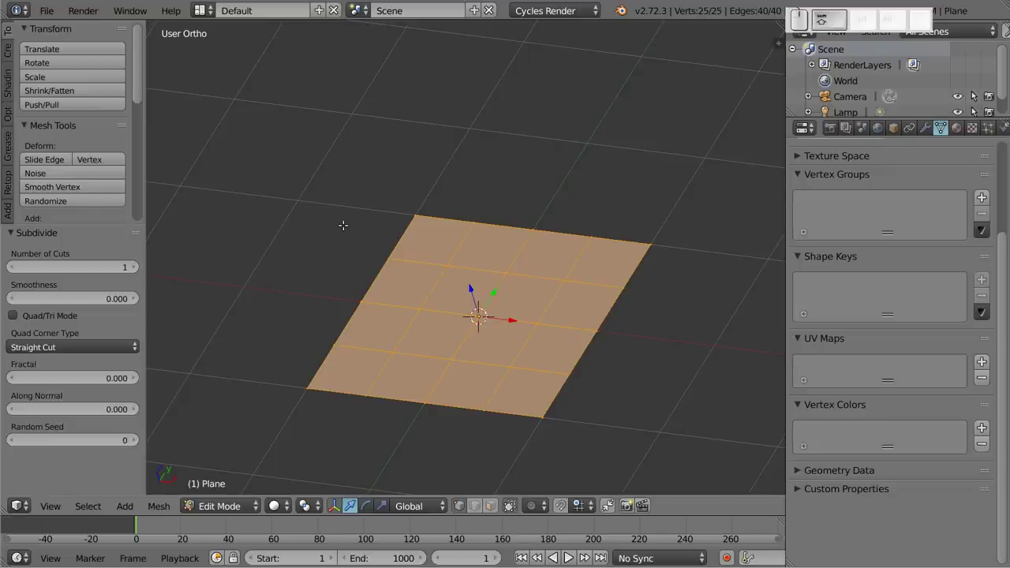
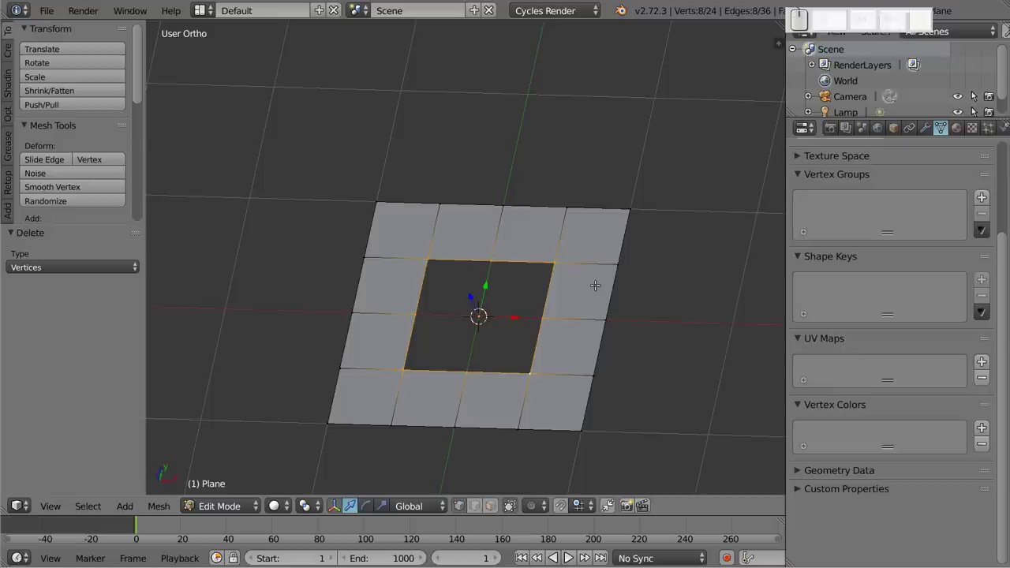
key(shift+alt+s)
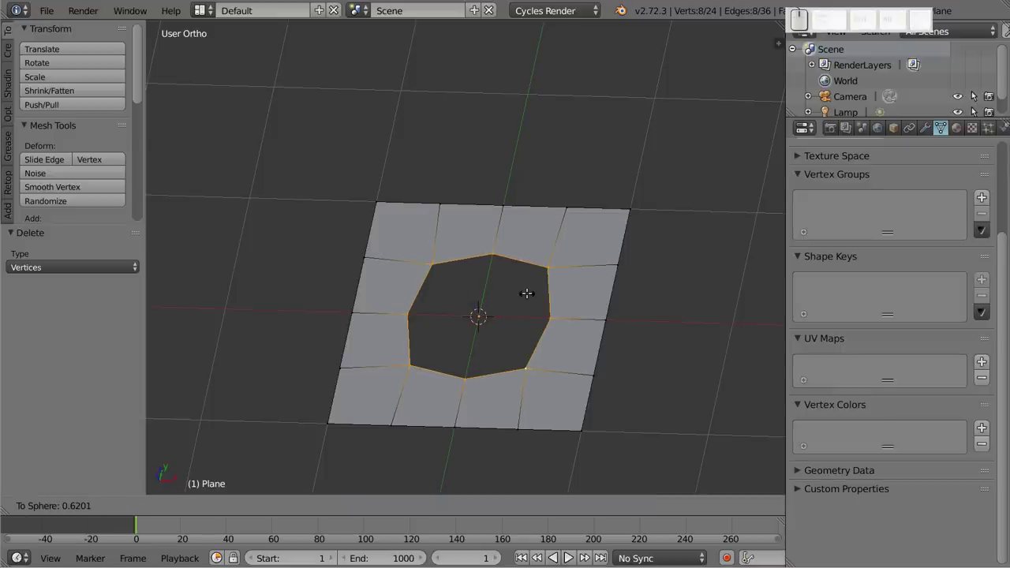
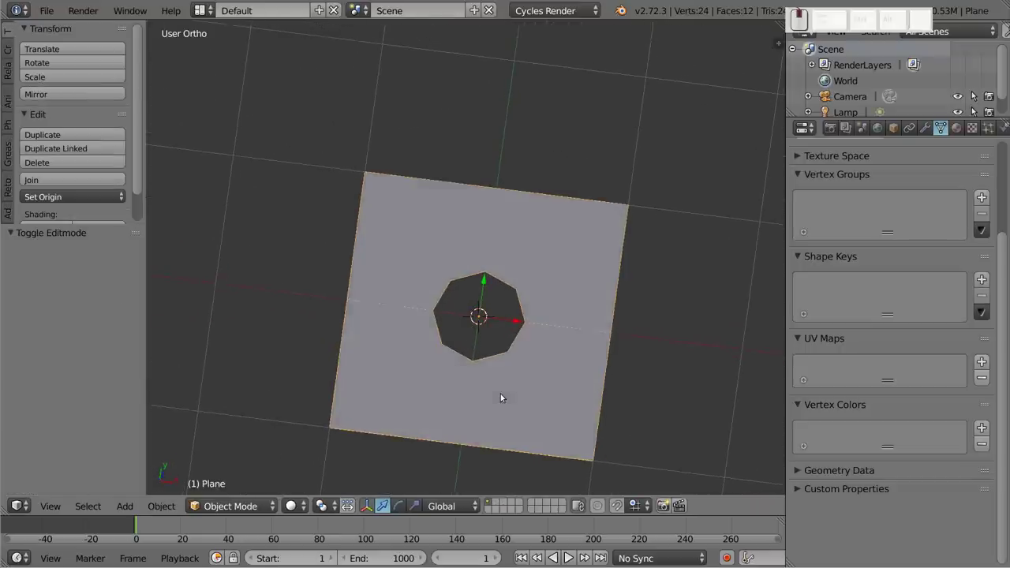
Step: Undo, smoothly subdivide the hole rim to 32 vertices and round it with To Sphere 0.80
drag(395, 218, 455, 348)
drag(457, 340, 435, 290)
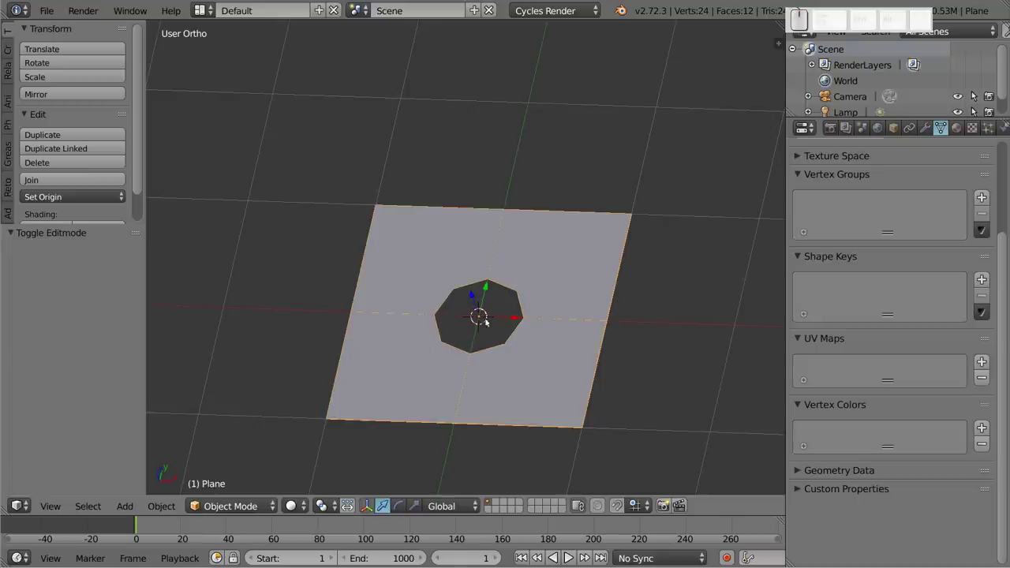
key(Tab)
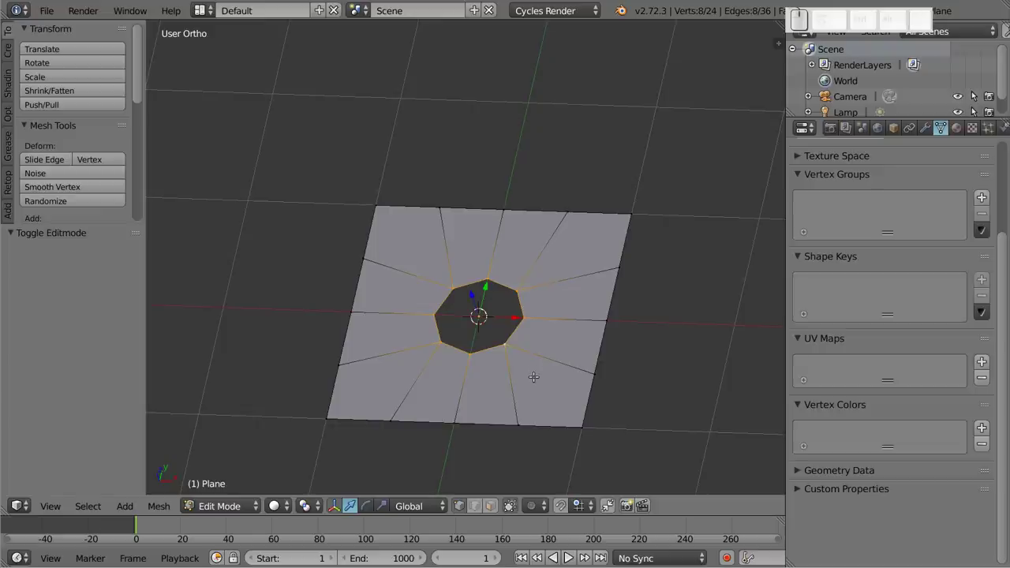
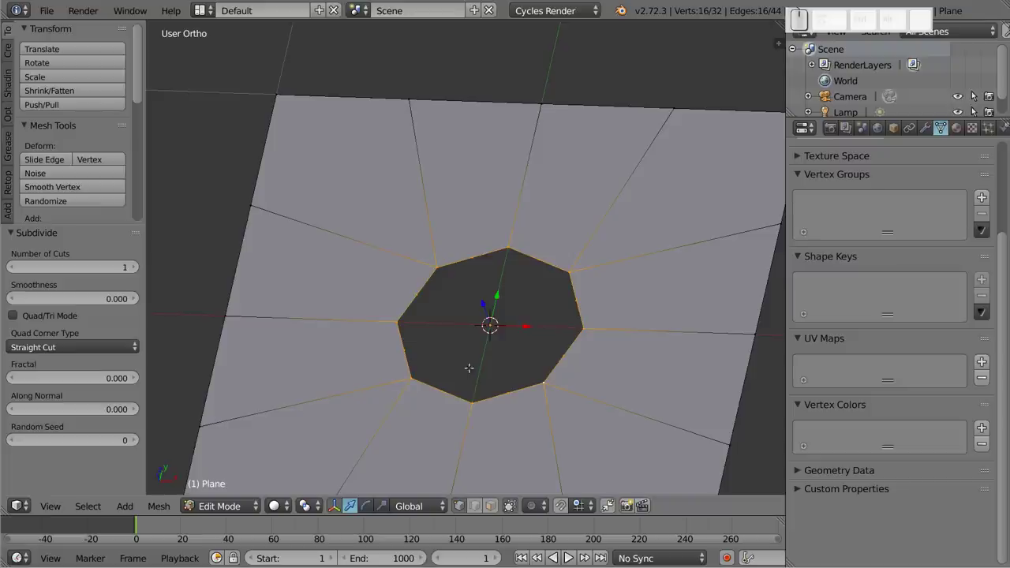
key(ctrl+z)
key(w)
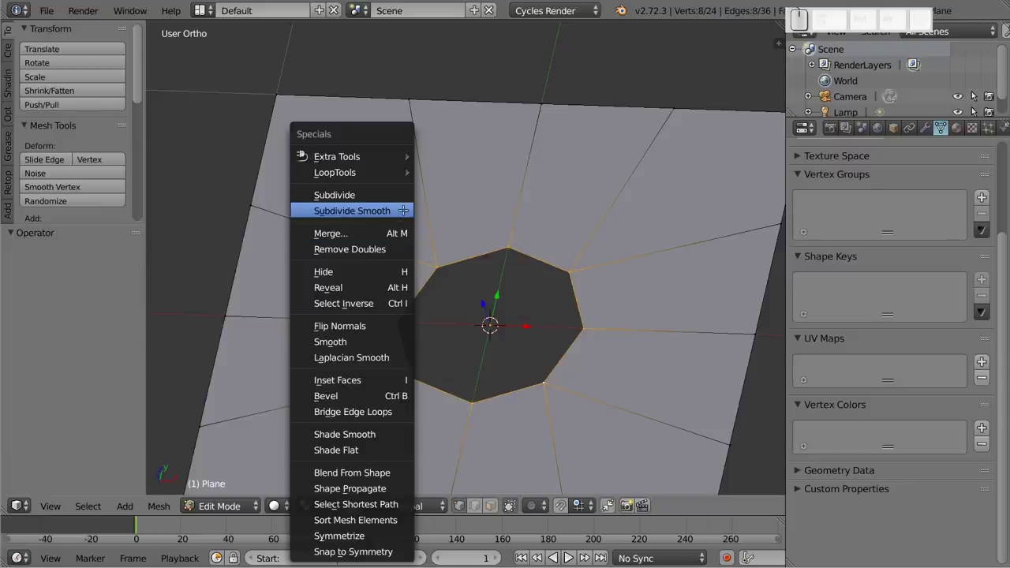
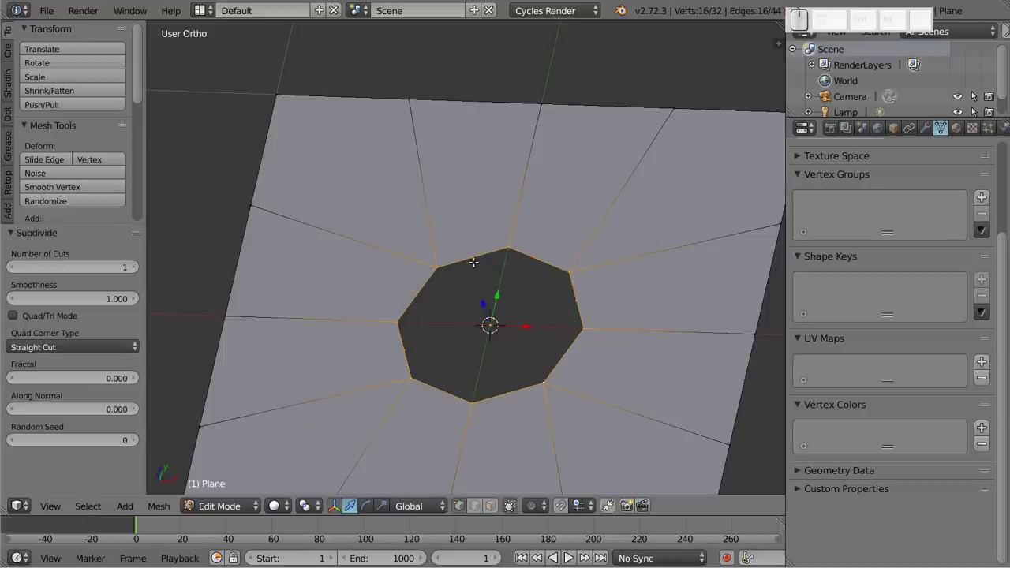
key(shift+r)
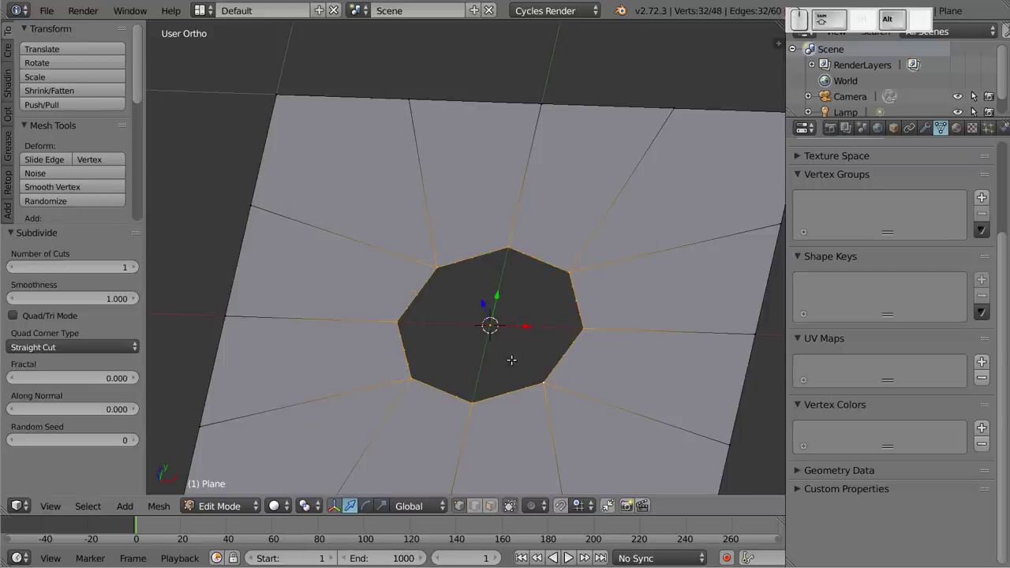
key(shift+alt+s)
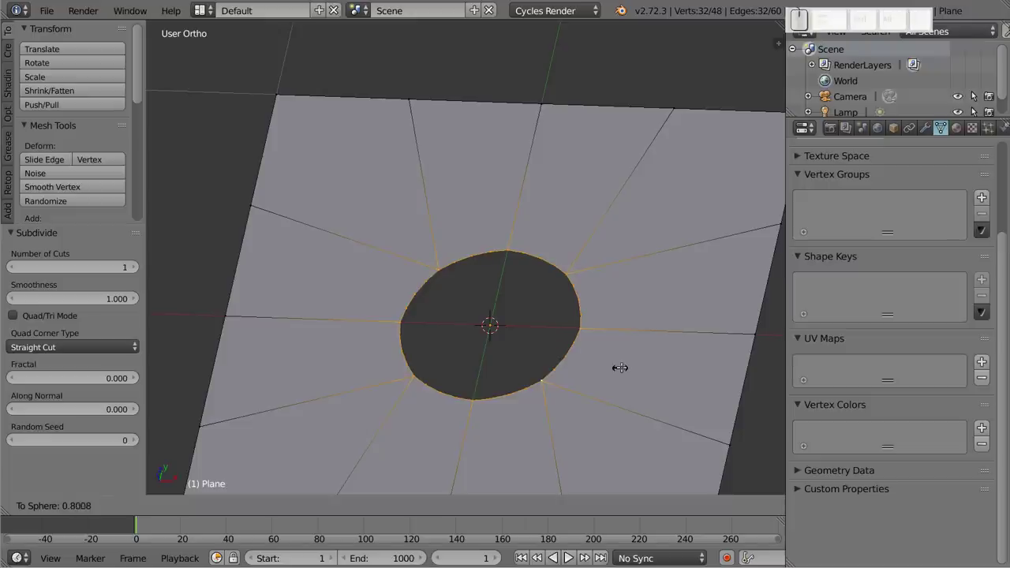
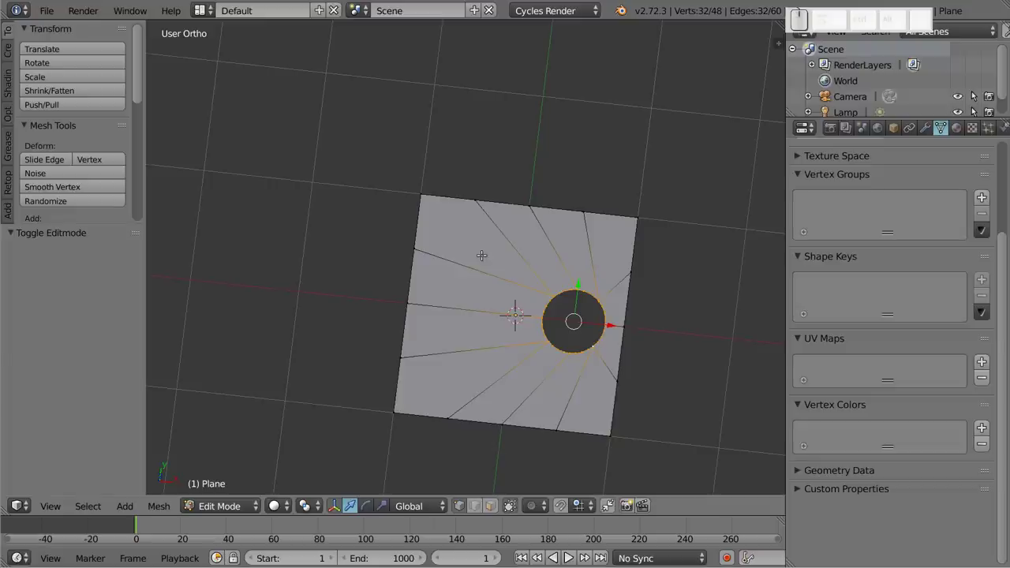
Step: Knife a vertical cut top to bottom across the plane, left of the round hole
key(a)
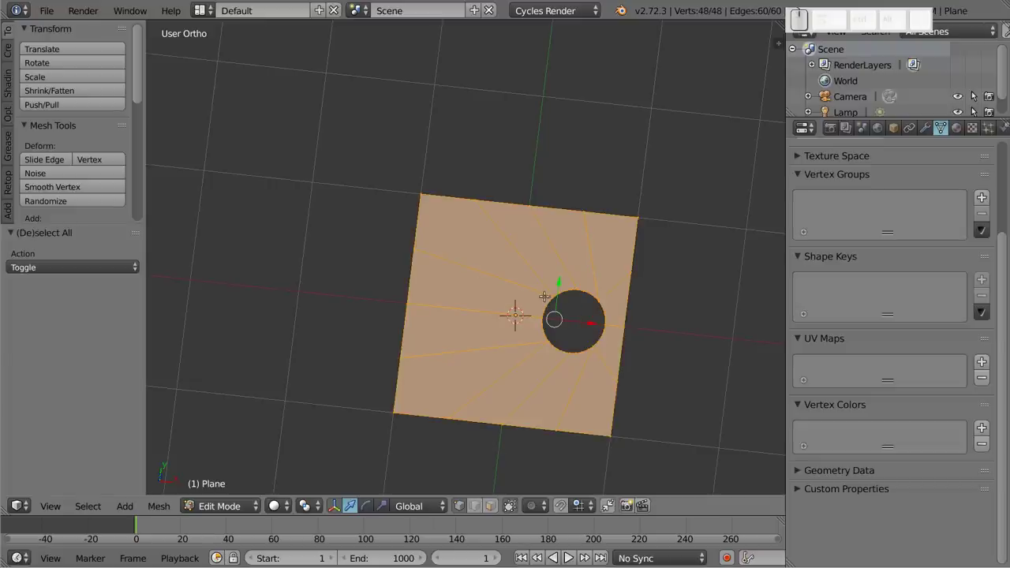
scroll(down, 3)
scroll(down, 3)
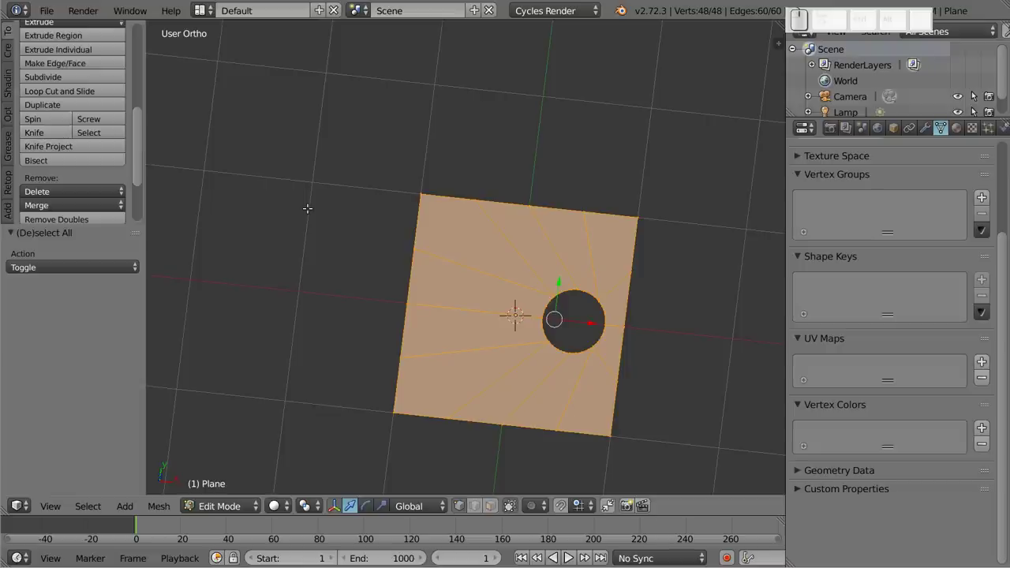
key(k)
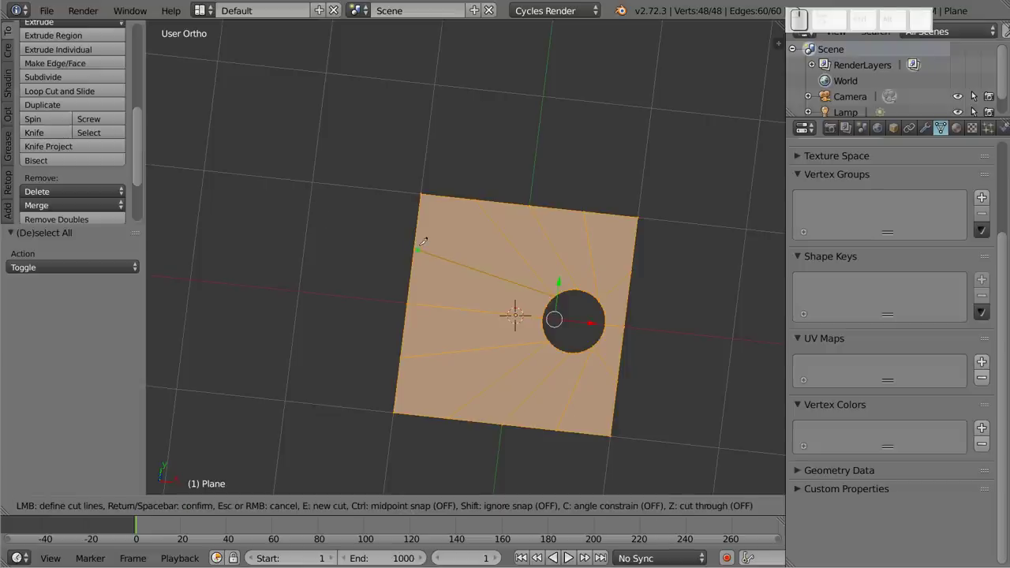
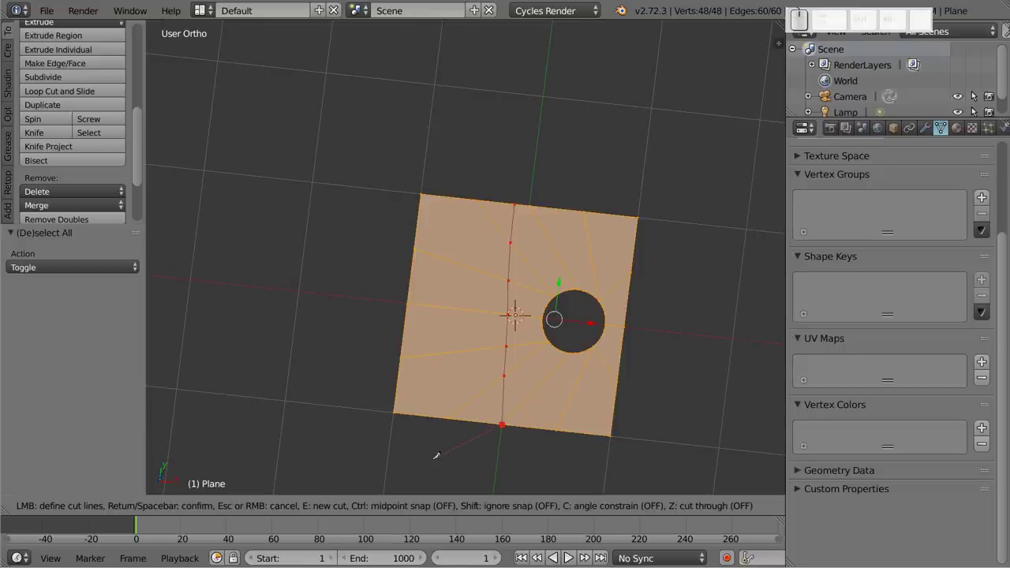
key(Return)
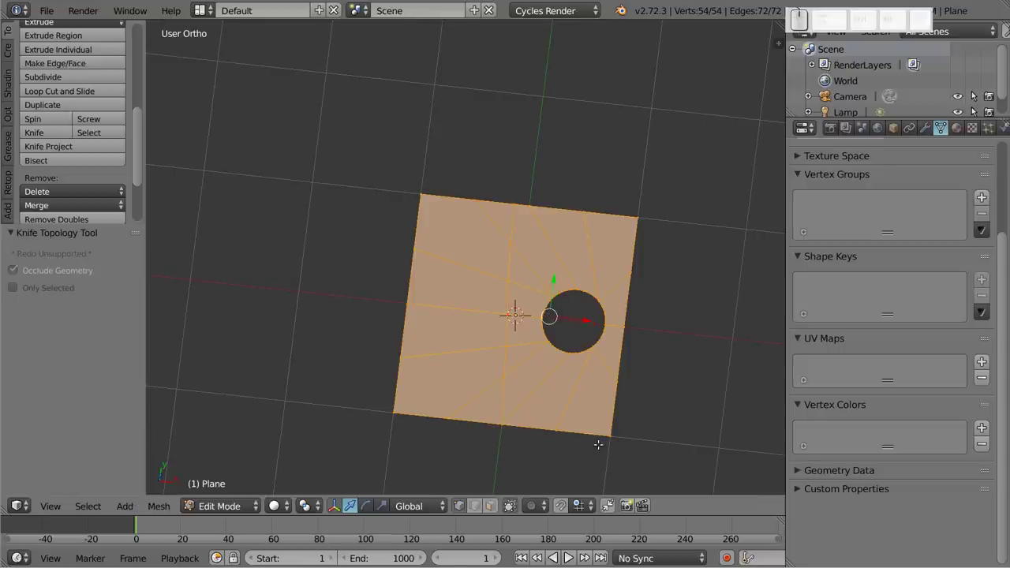
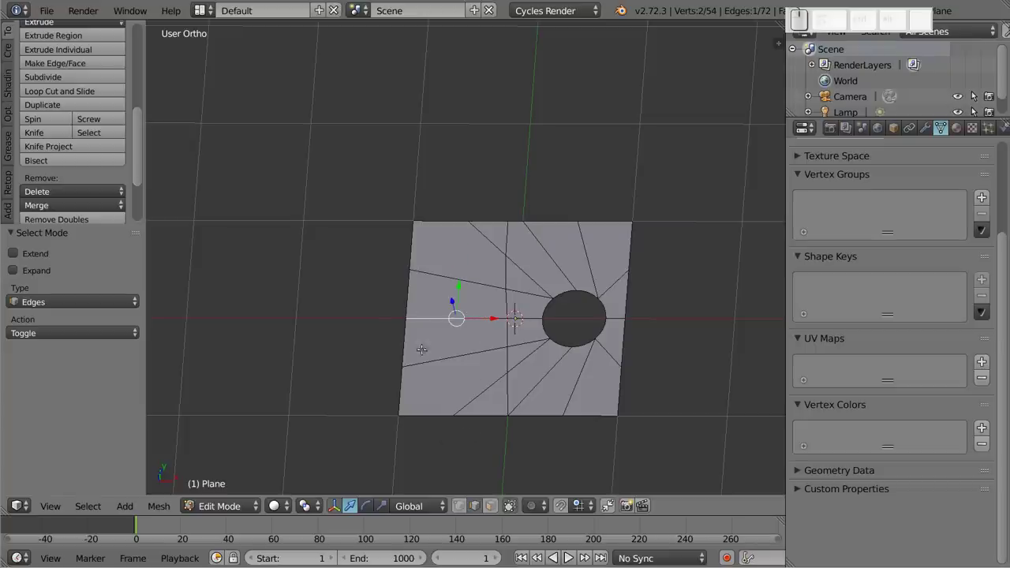
Step: Delete the selected edge left of the hole to open a four-sided hole
key(x)
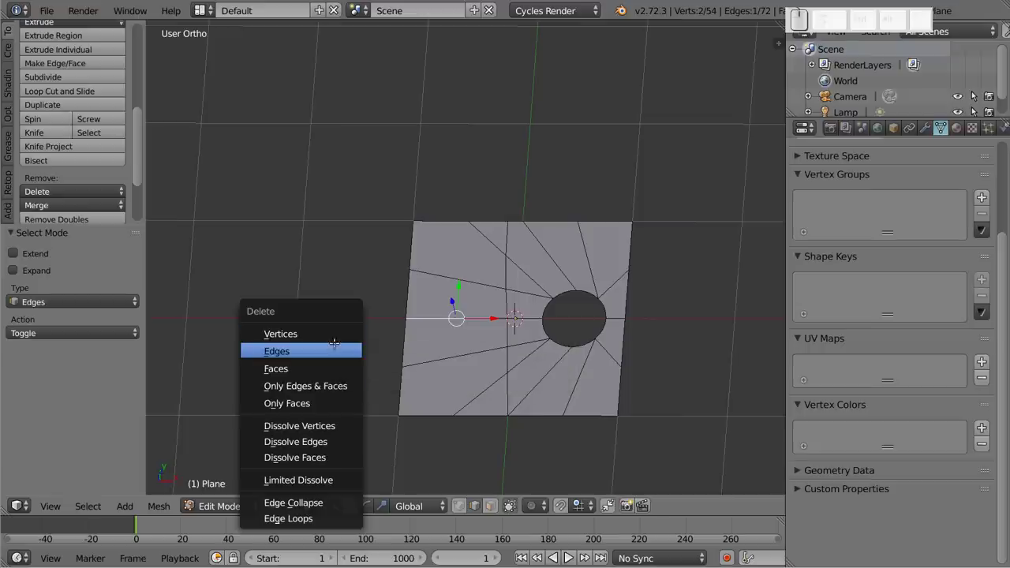
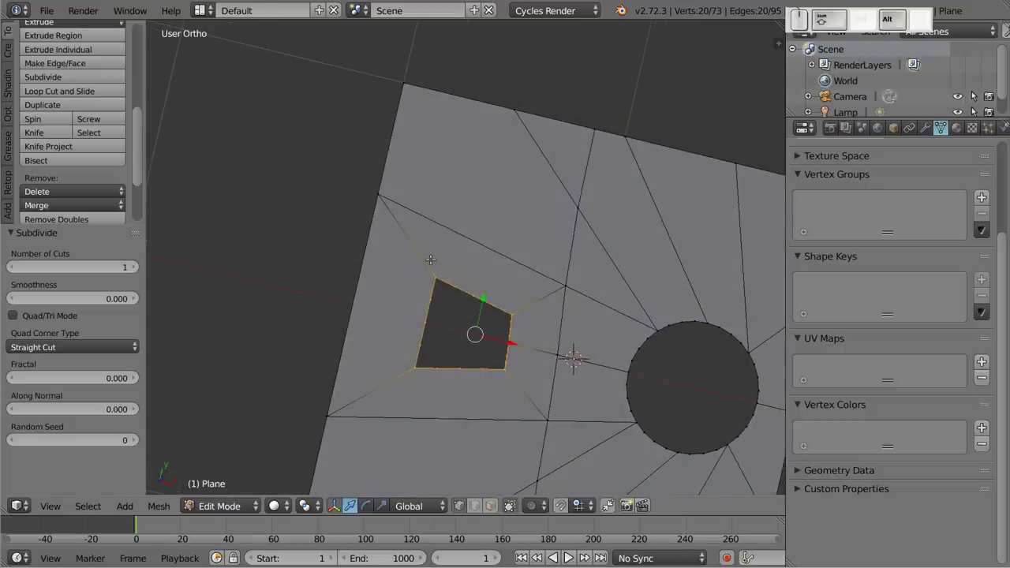
Step: Round the four-sided hole with To Sphere 1, view from top and return to Object Mode
key(shift+alt+s)
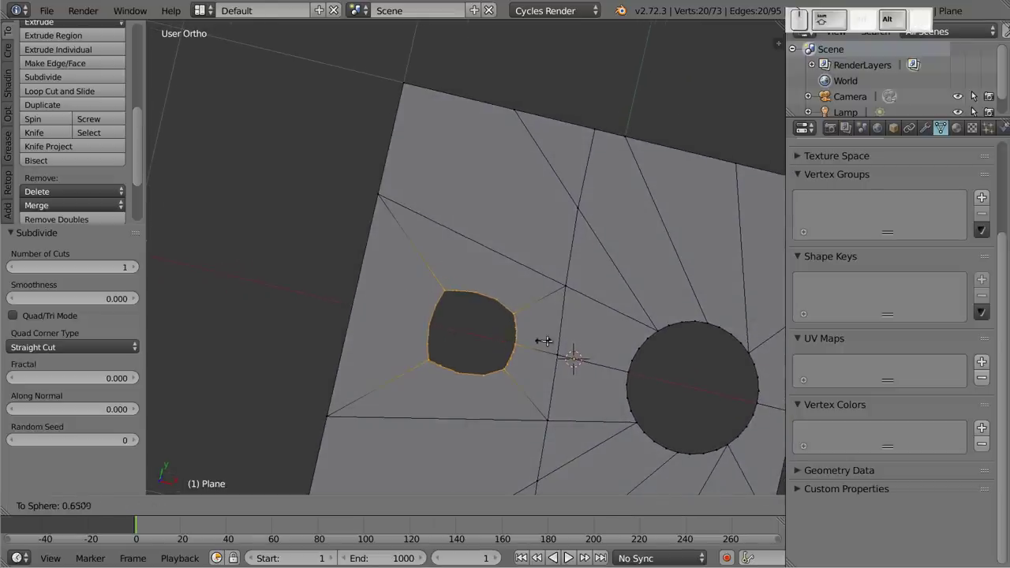
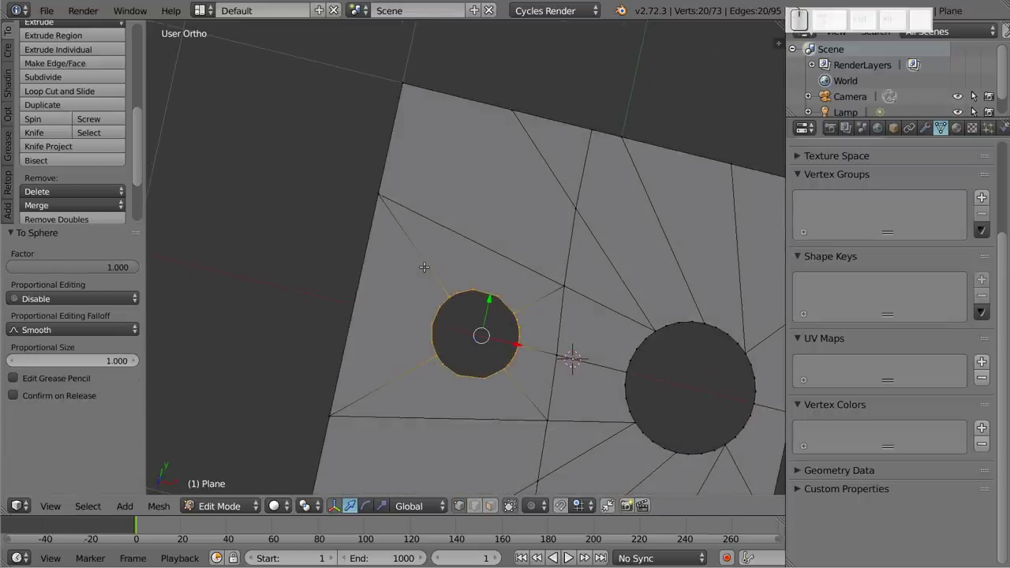
key(KP_7)
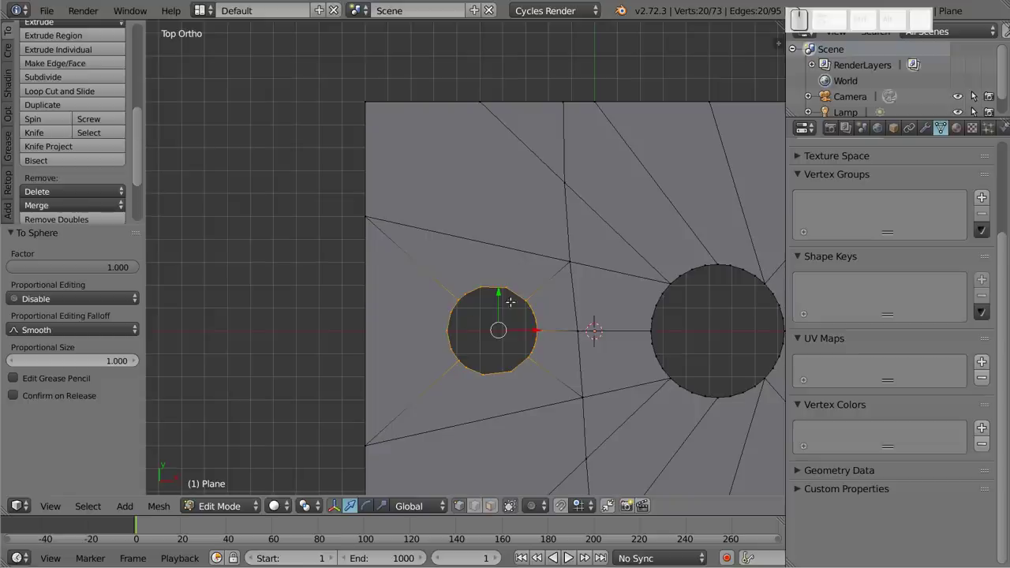
key(Tab)
click(552, 367)
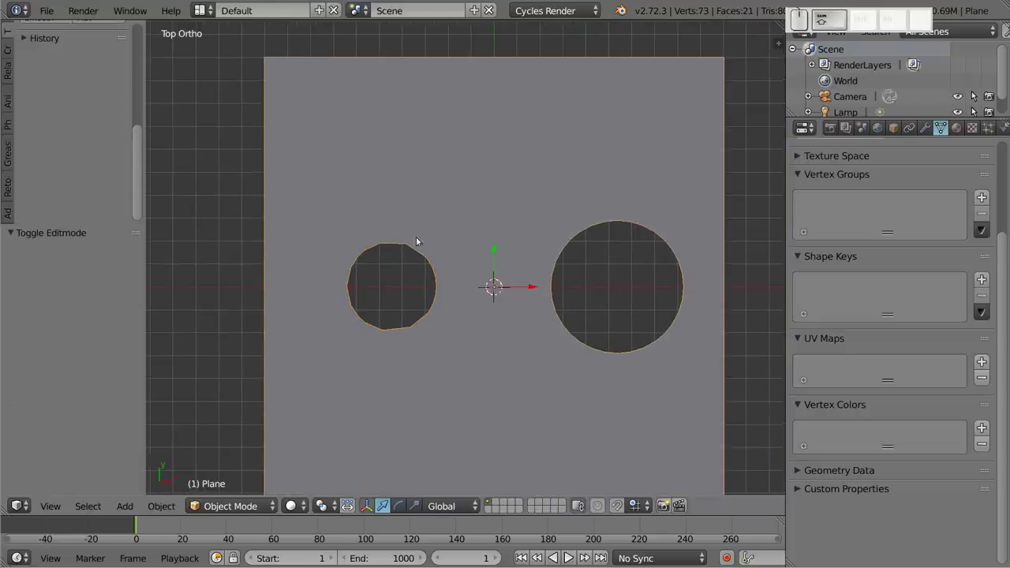
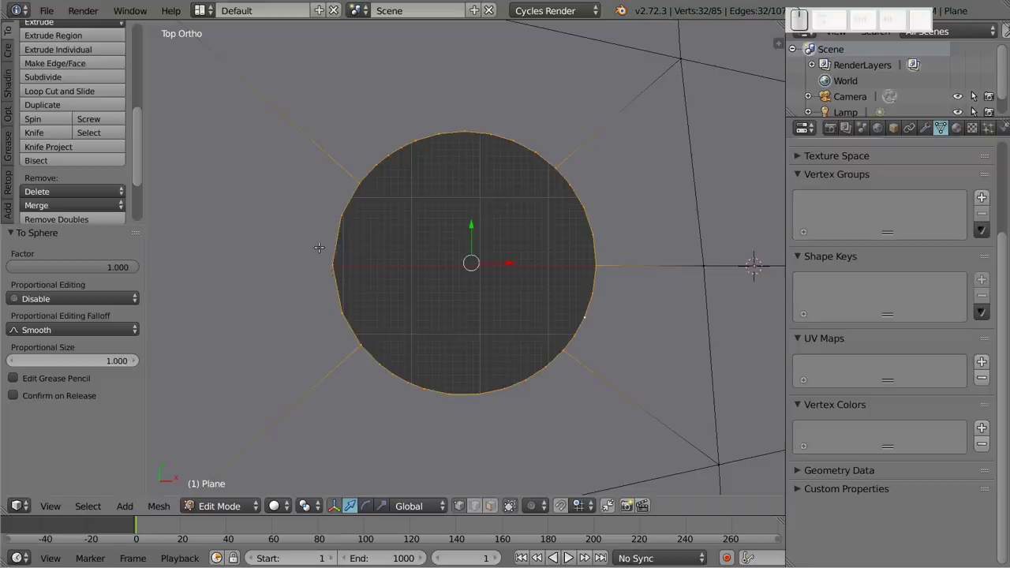
Step: Use the W Specials menu to reach LoopTools Space for the smaller hole's rim
key(w)
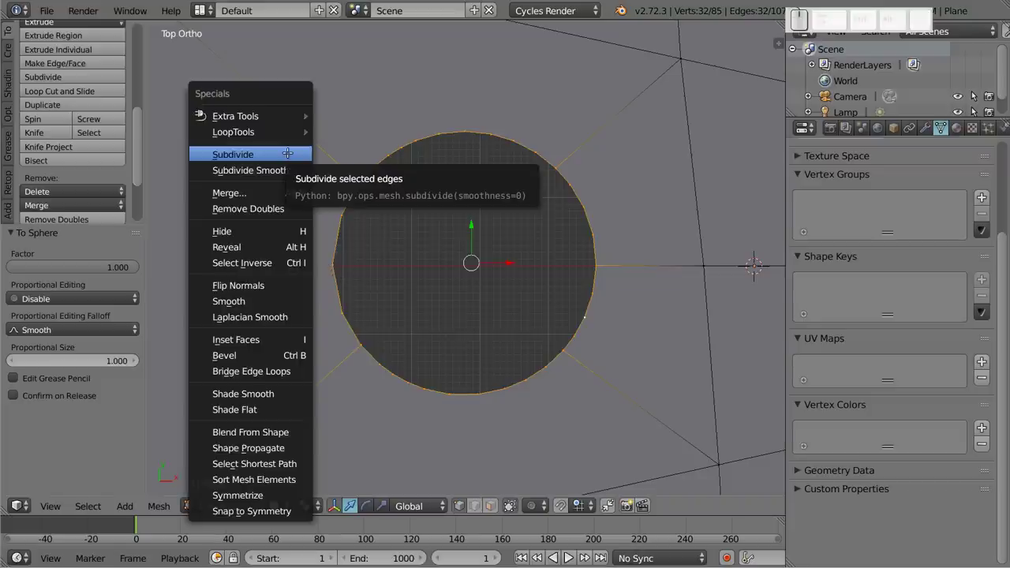
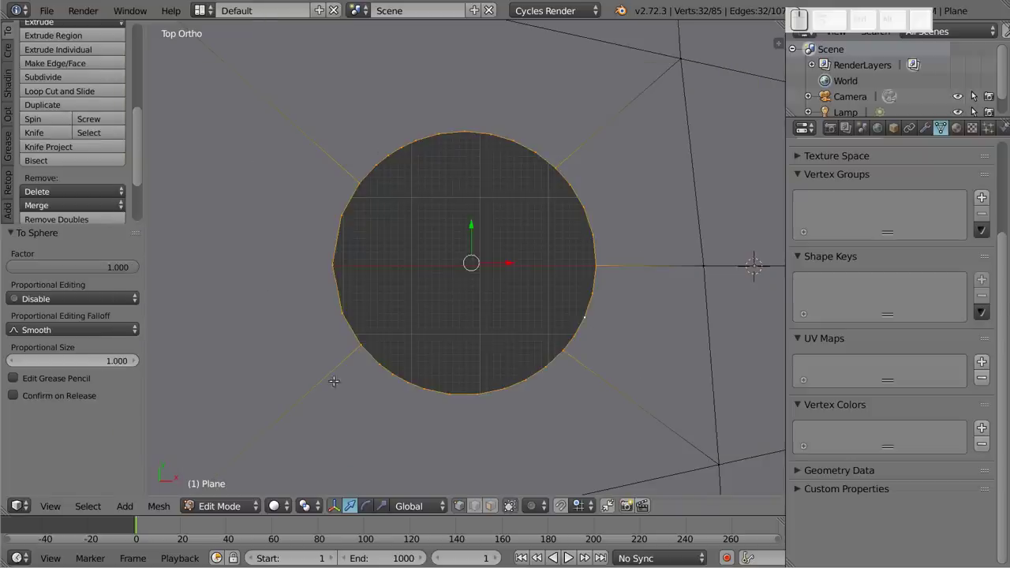
key(w)
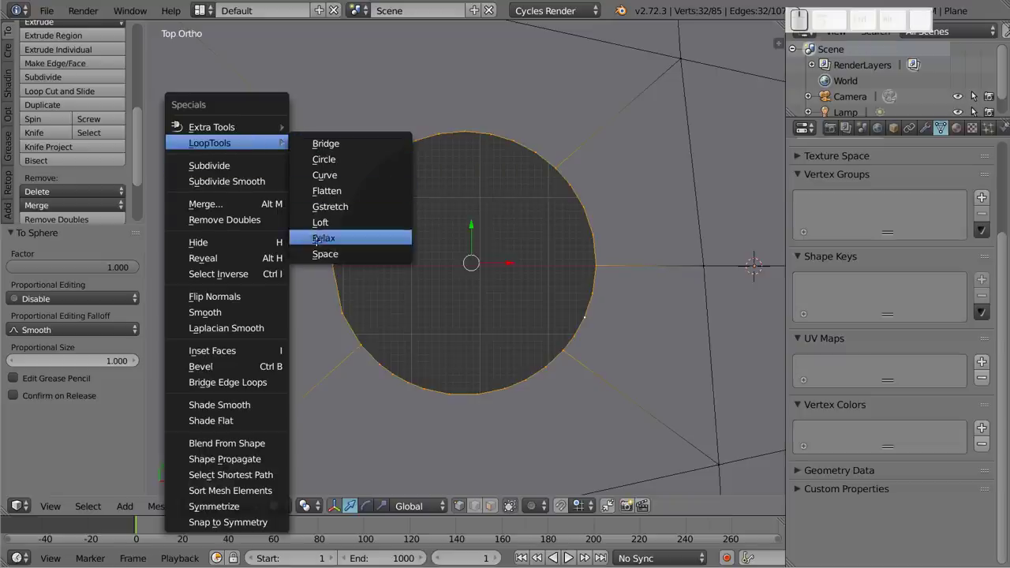
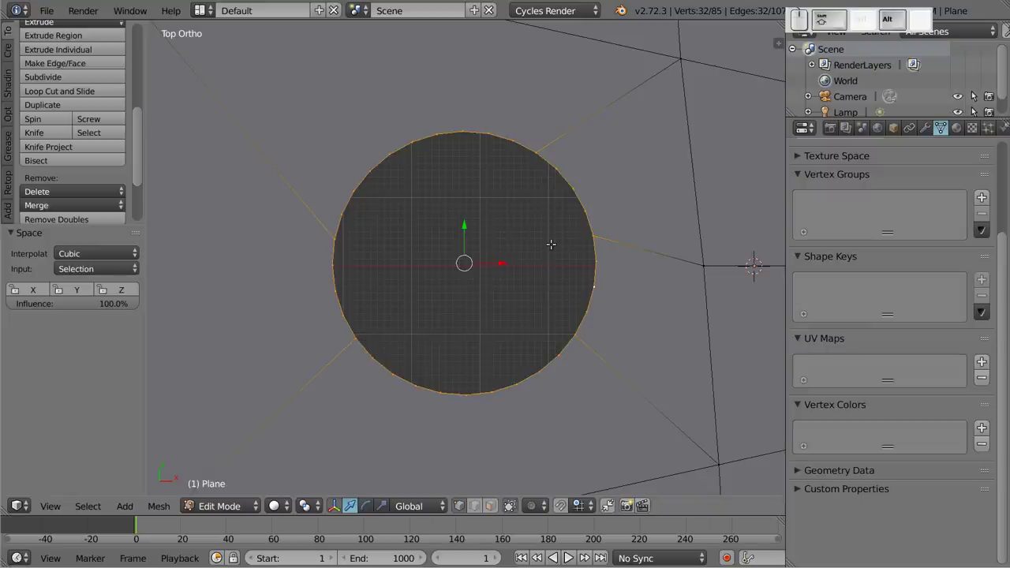
Step: Round the smaller hole's rim back into a circle with To Sphere at 0.84
key(shift+alt+s)
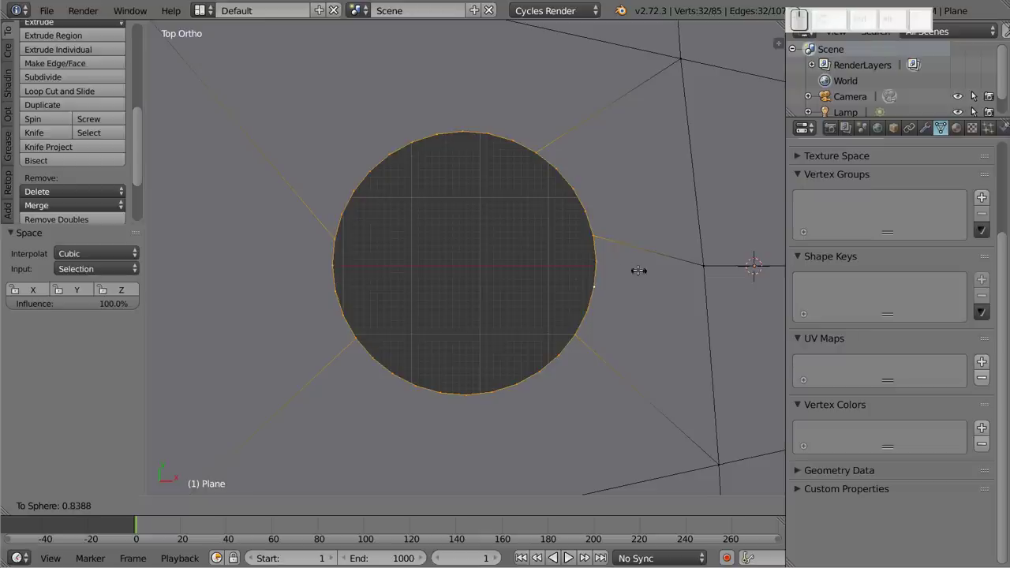
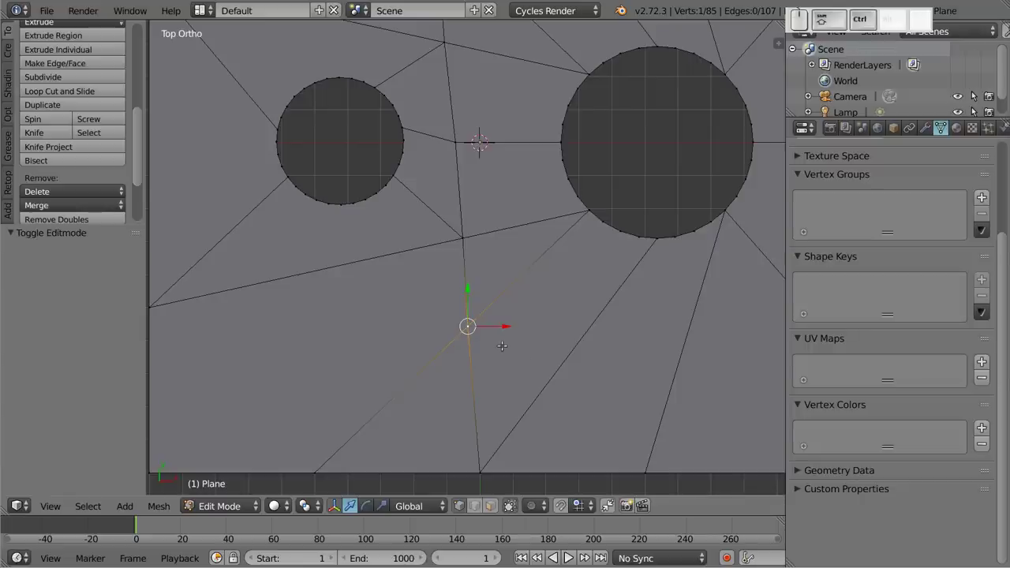
Step: Bevel the lone vertex below the holes into a square face and subdivide it into an 81-vertex grid
key(ctrl+shift+b)
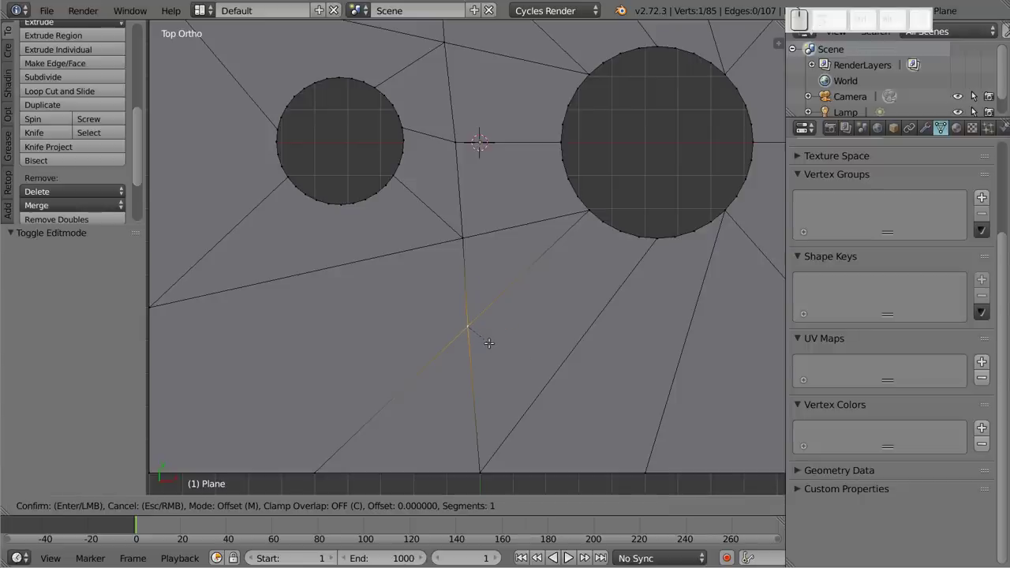
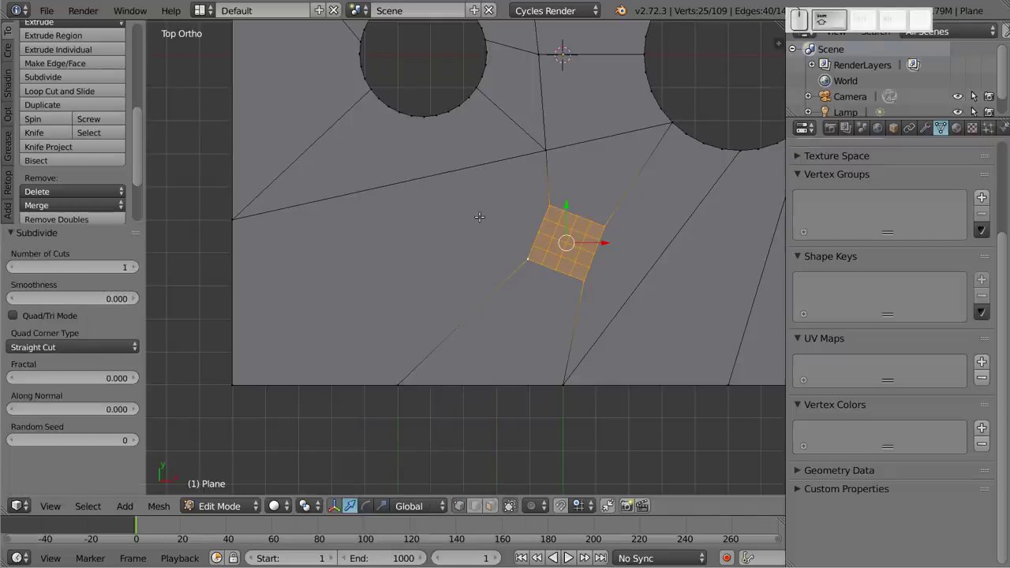
key(shift+r)
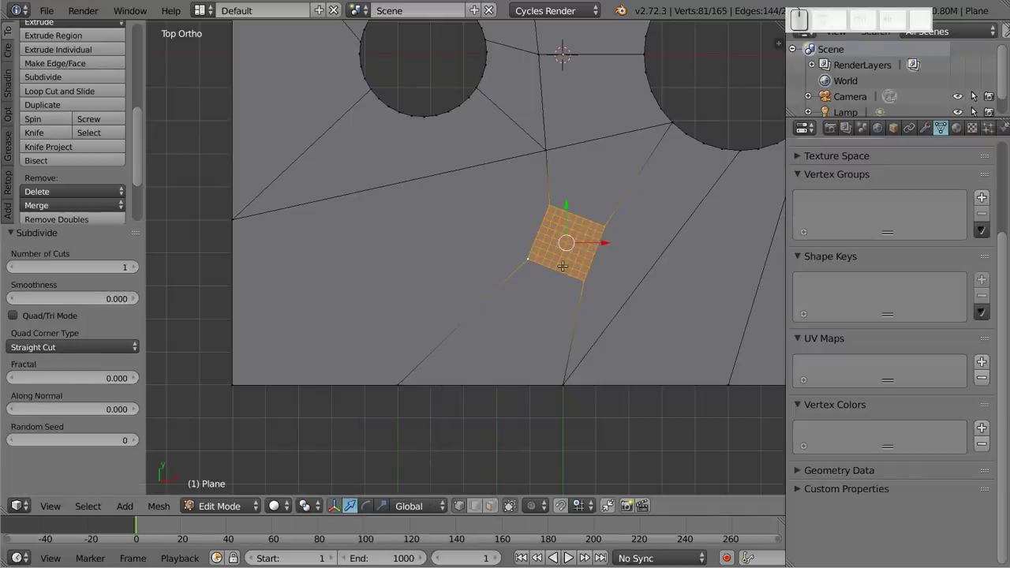
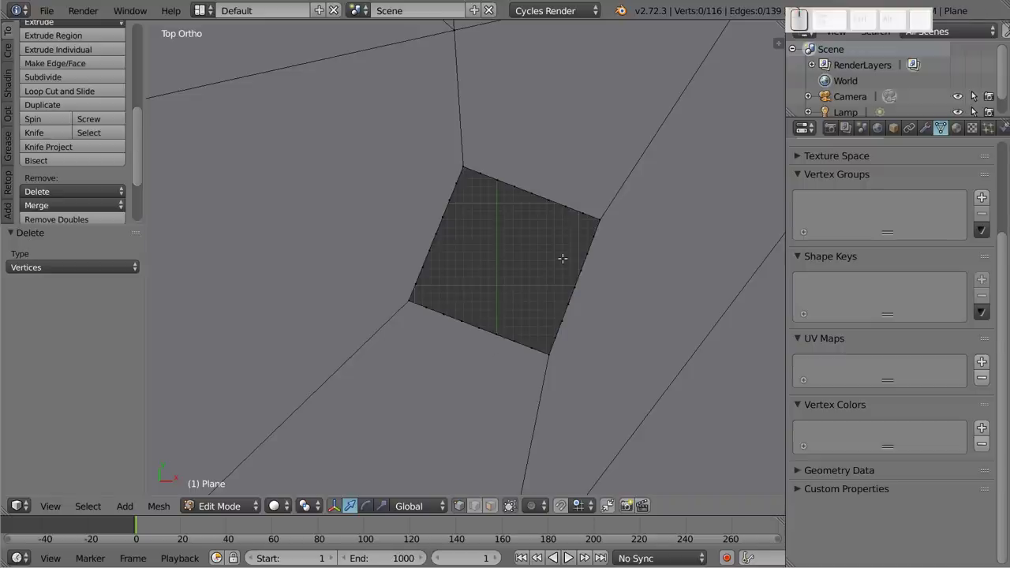
Step: Undo the inner-vertex deletion so the full 81-vertex square patch is restored and selected
key(ctrl+z)
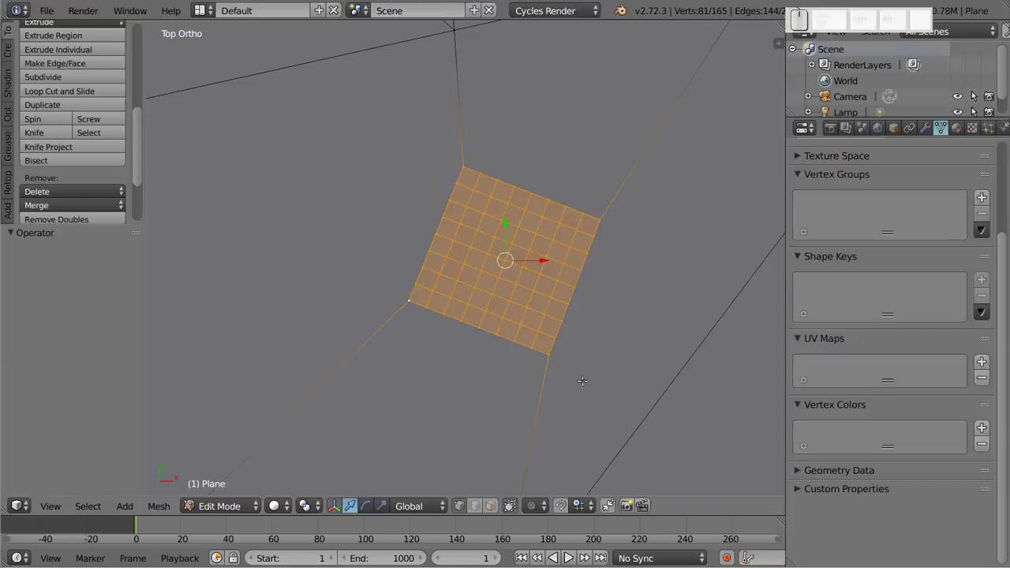
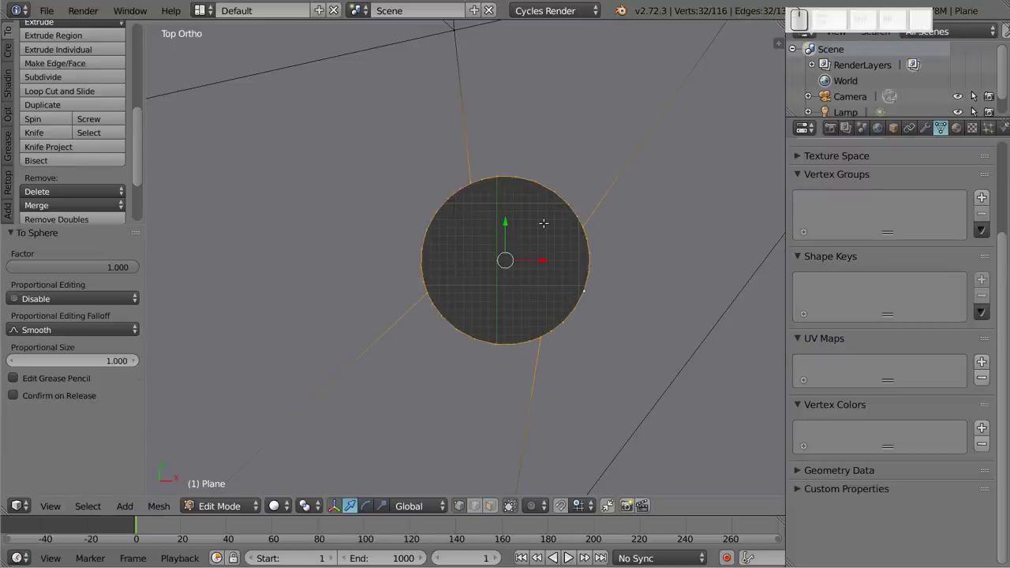
Step: Space the circle's rim vertices evenly with LoopTools and begin moving it across the plane
key(w)
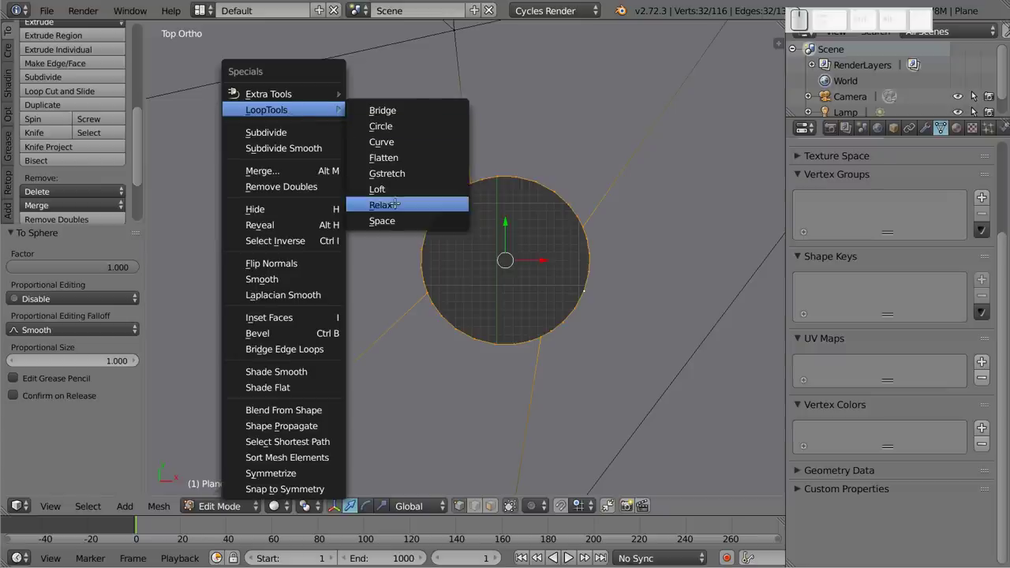
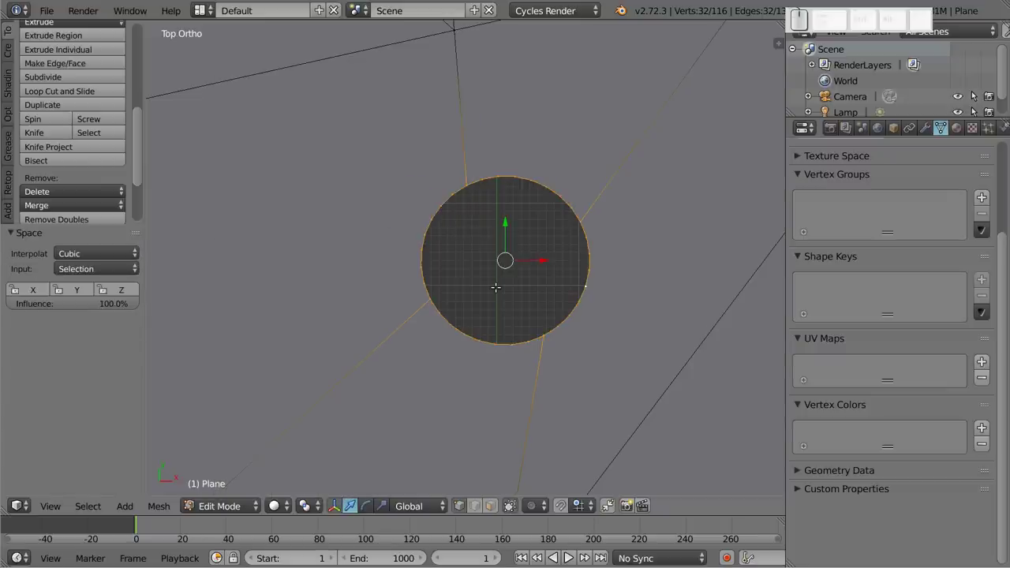
key(g)
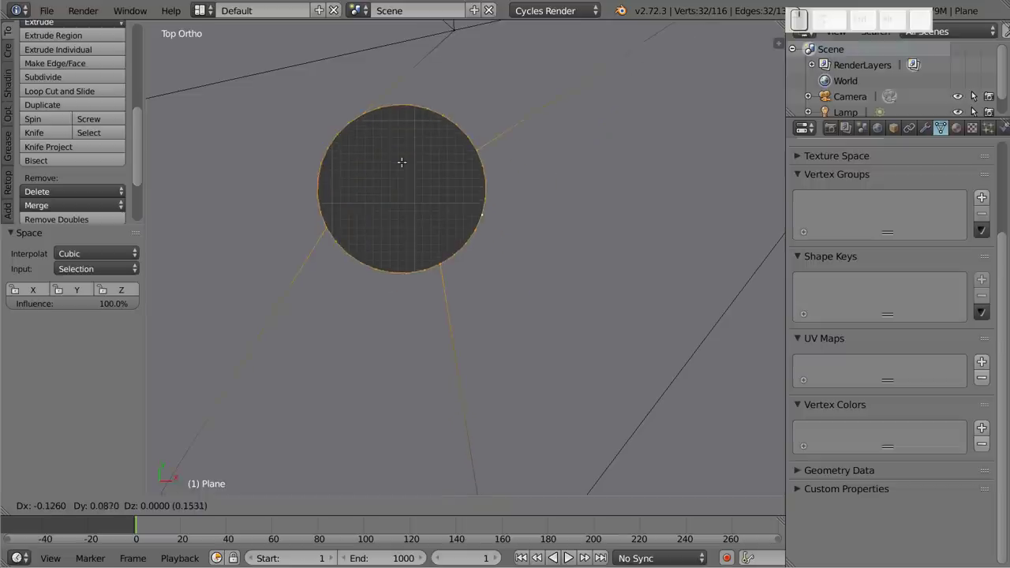
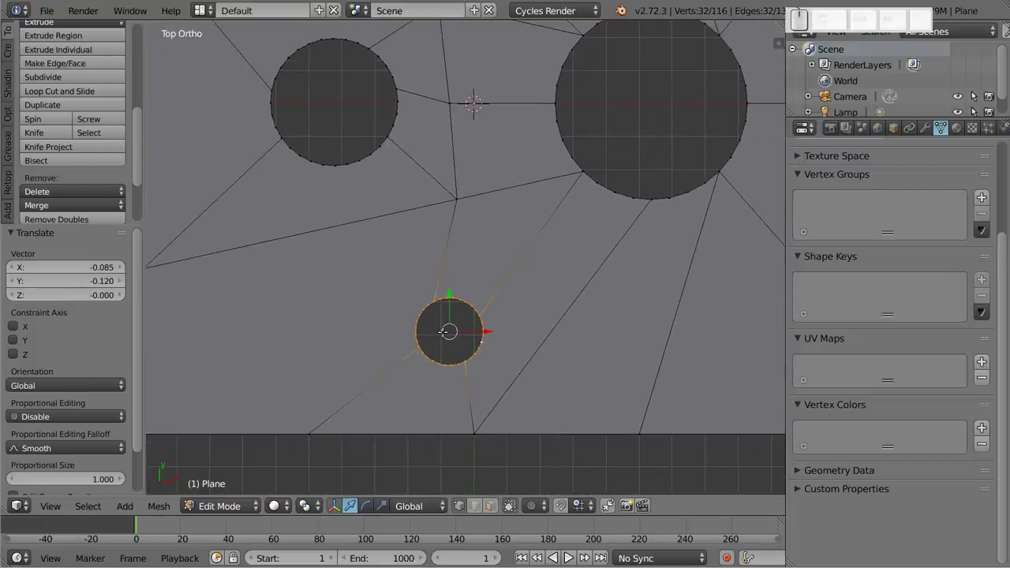
Step: Move the small circle in two grabs toward the plane's bottom-left corner
key(g)
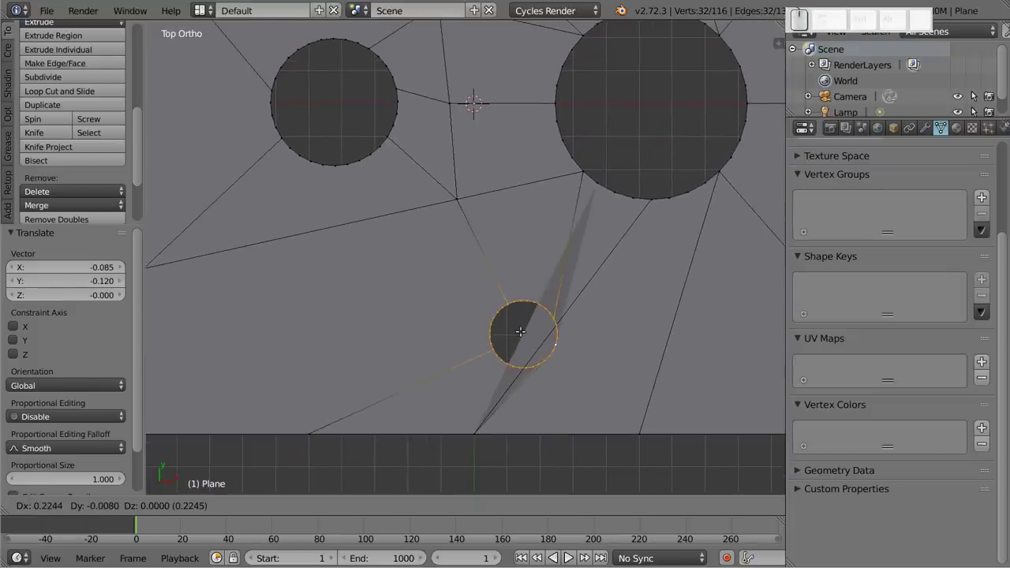
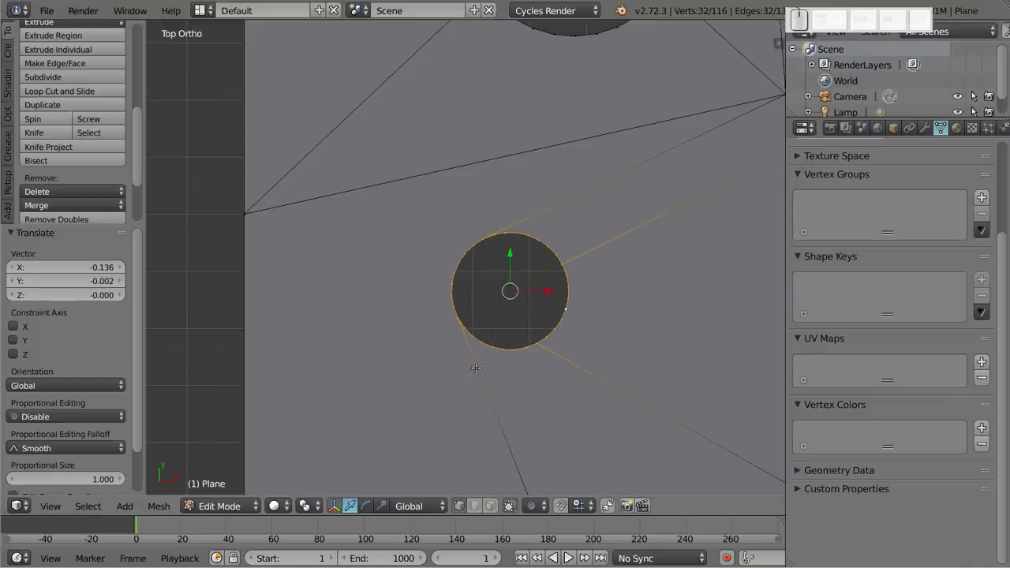
key(g)
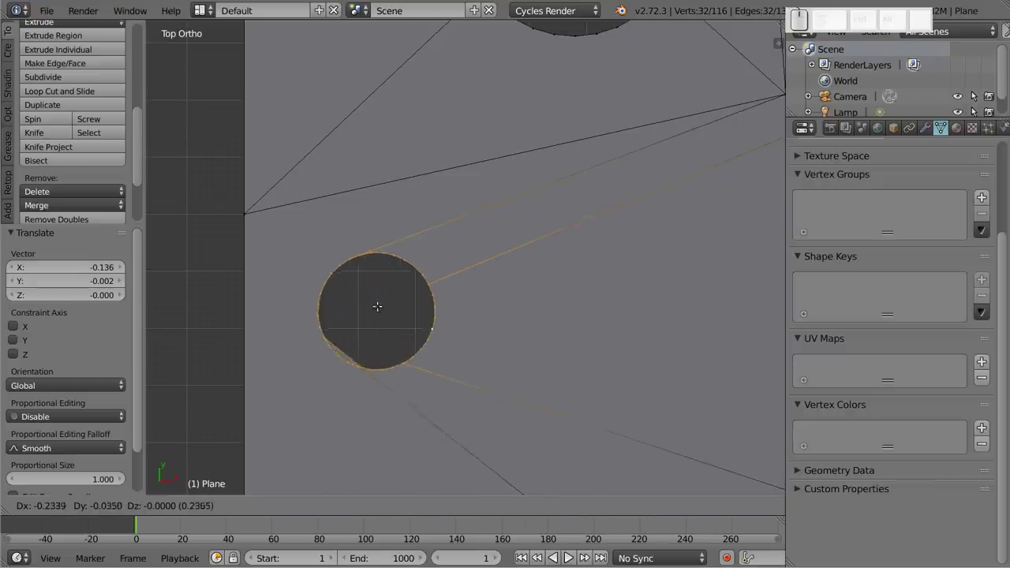
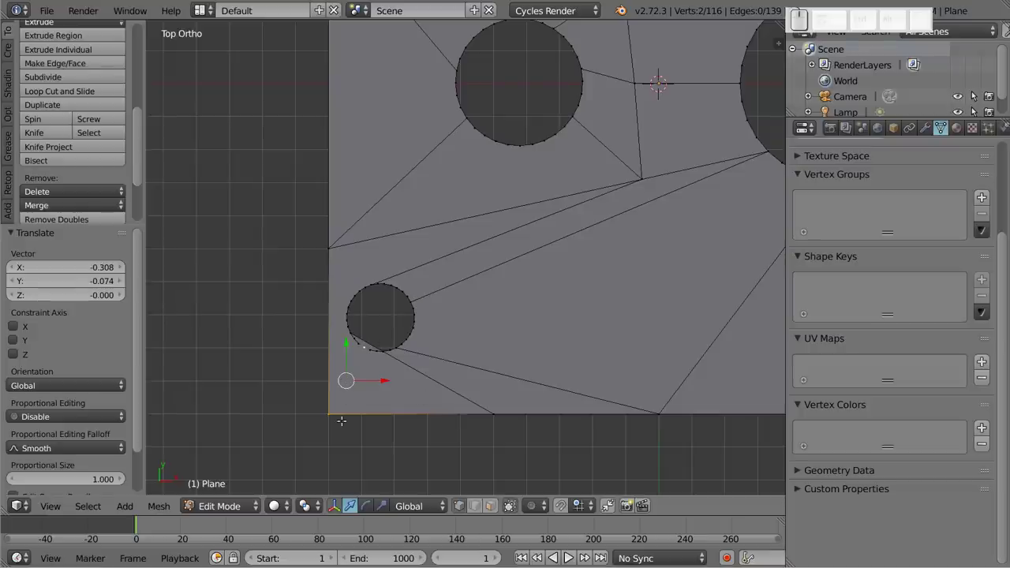
Step: Join the corner vertex to the circle with a new edge and slide its vertex onto the rim
key(j)
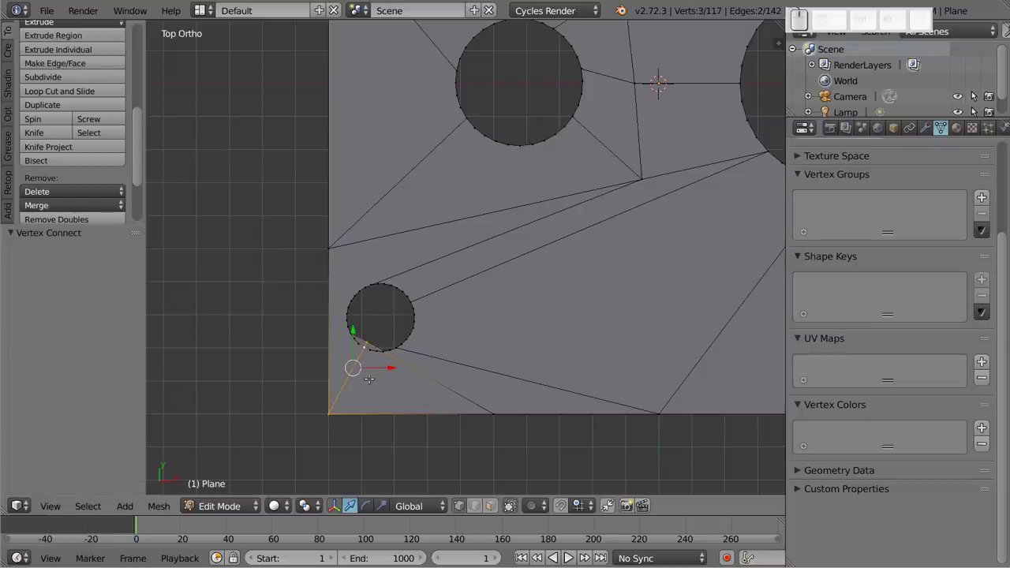
scroll(up, 3)
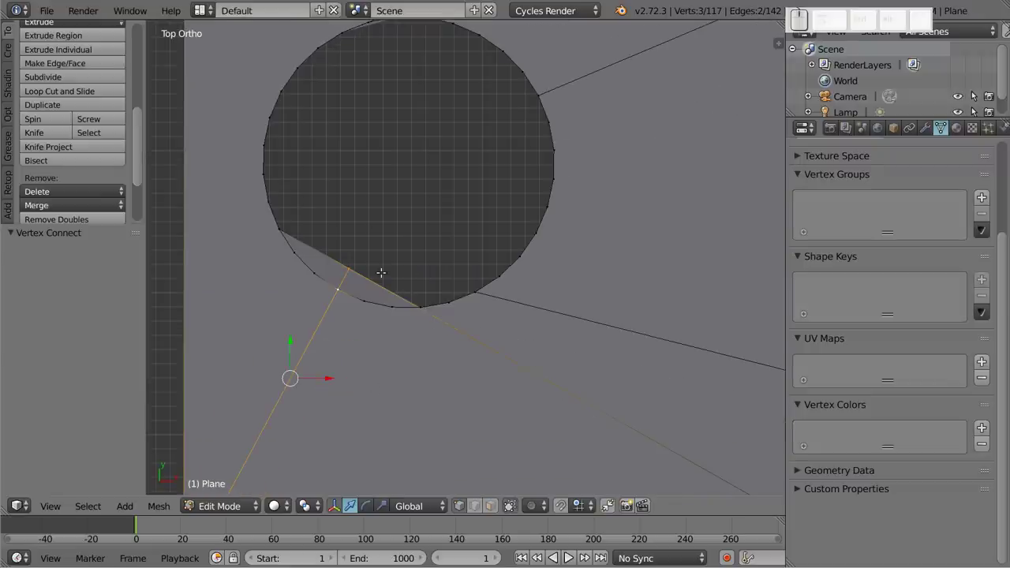
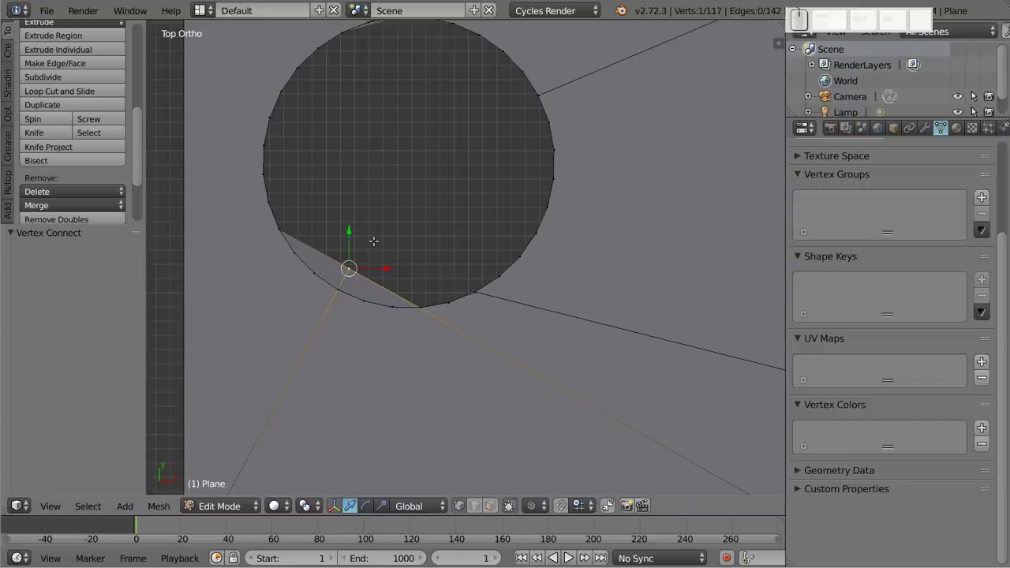
key(g)
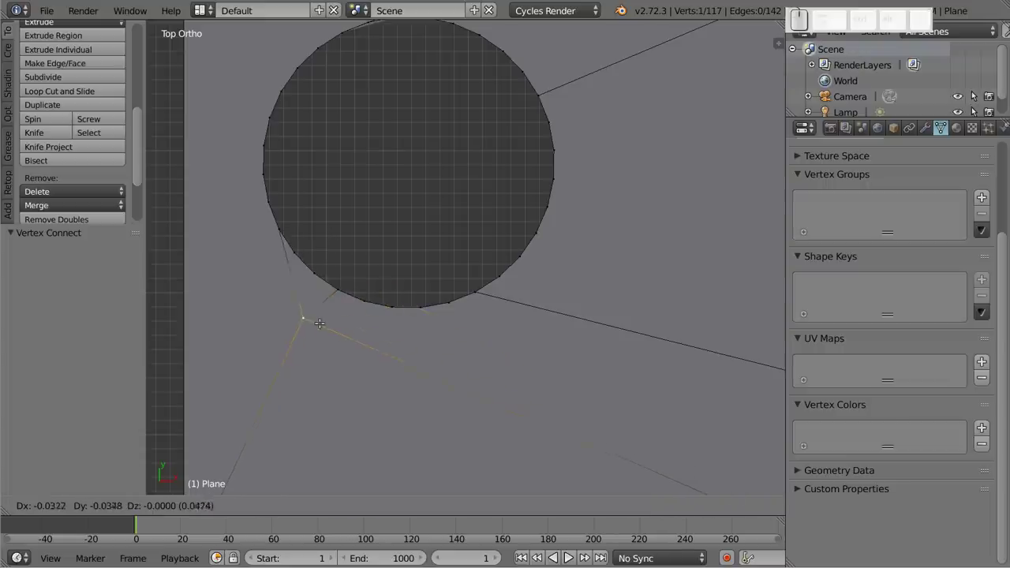
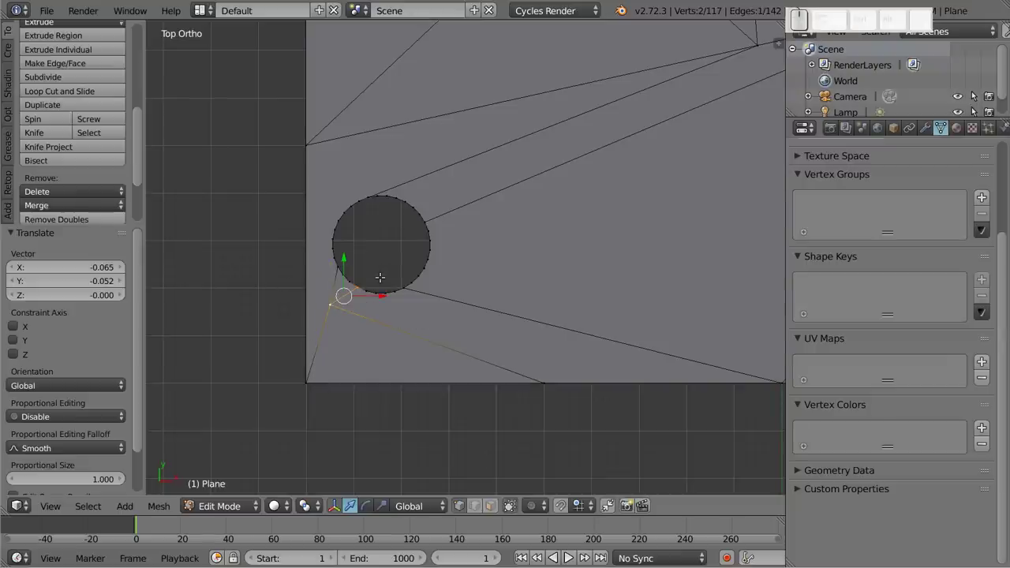
Step: Dissolve the stray edge below the circle and merge the two corner faces into one
key(x)
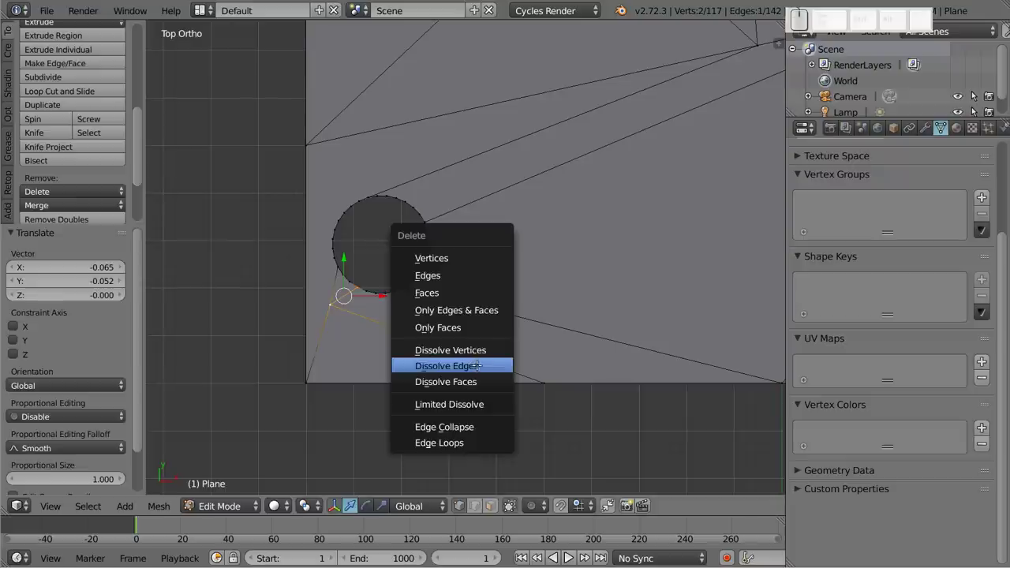
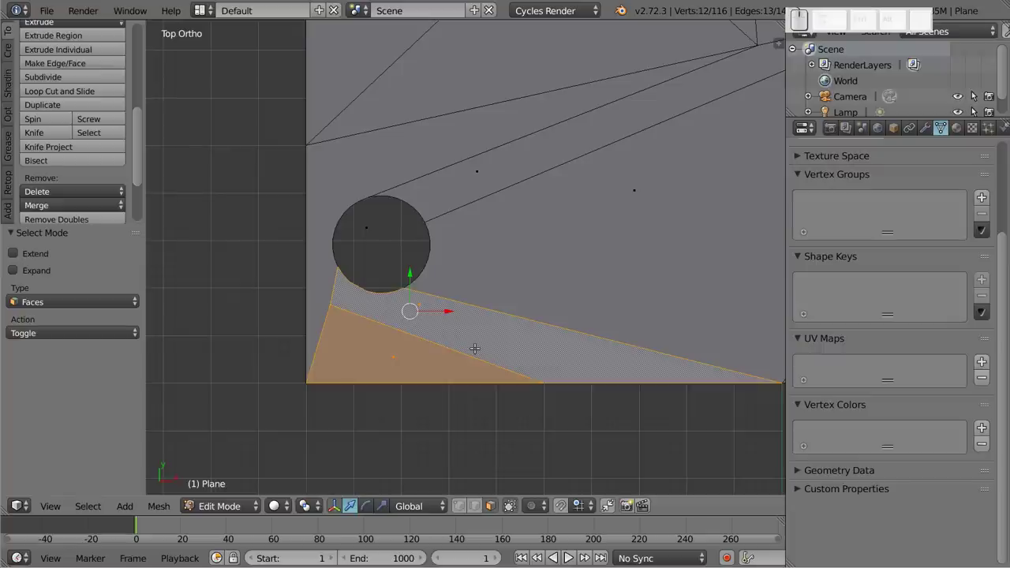
key(f)
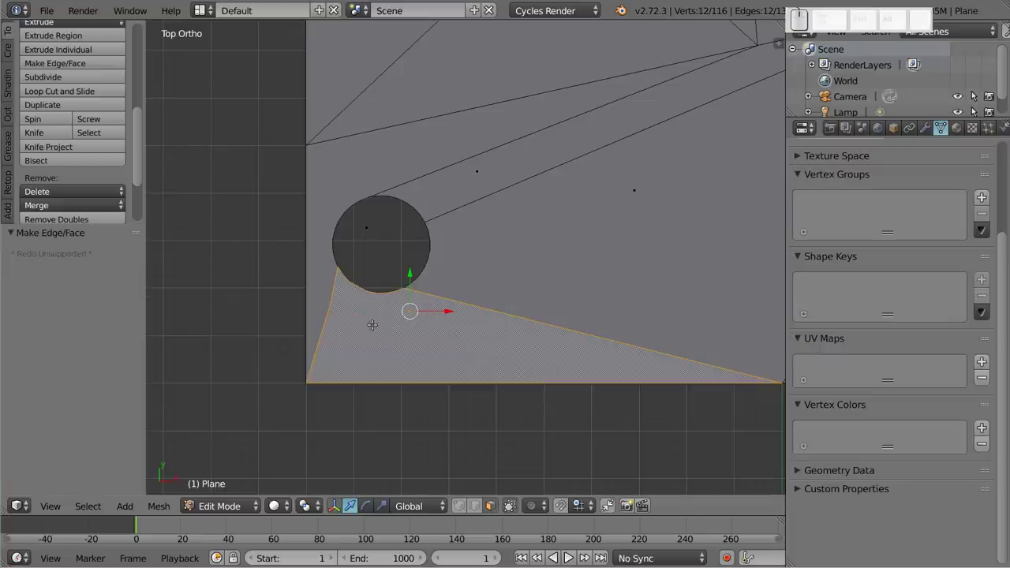
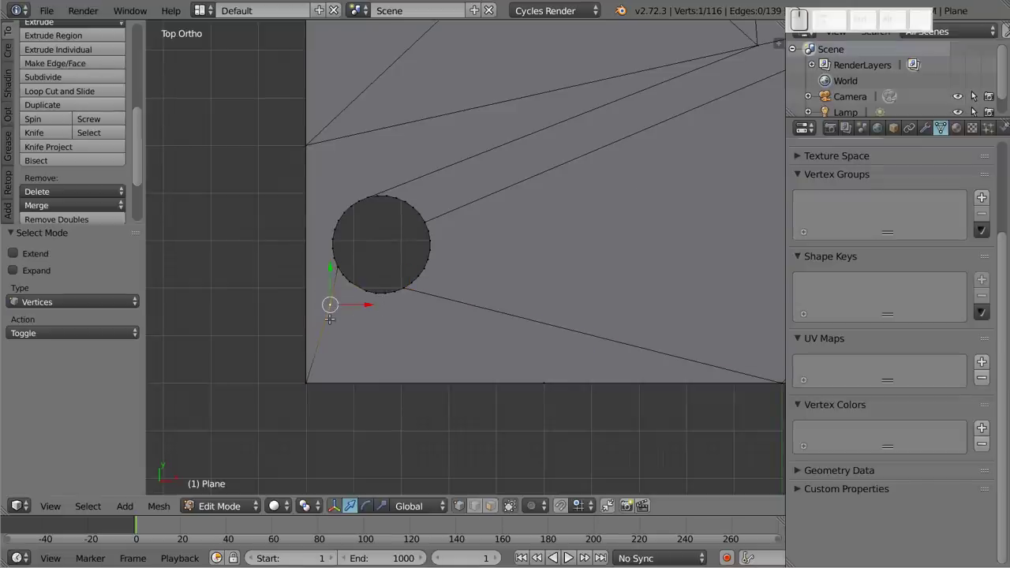
Step: Bring up the delete options to dissolve the leftover vertex below the small circle
key(x)
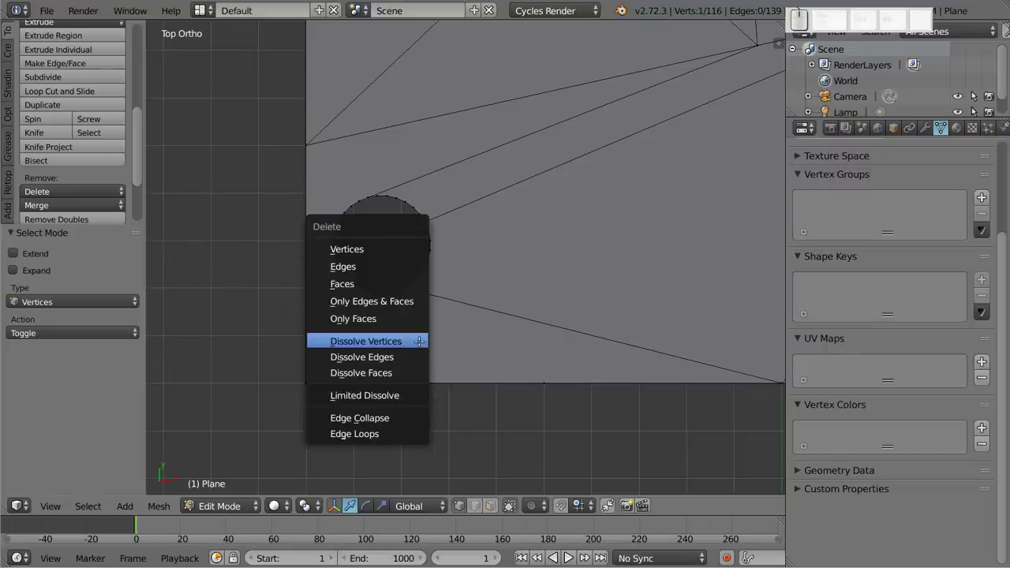
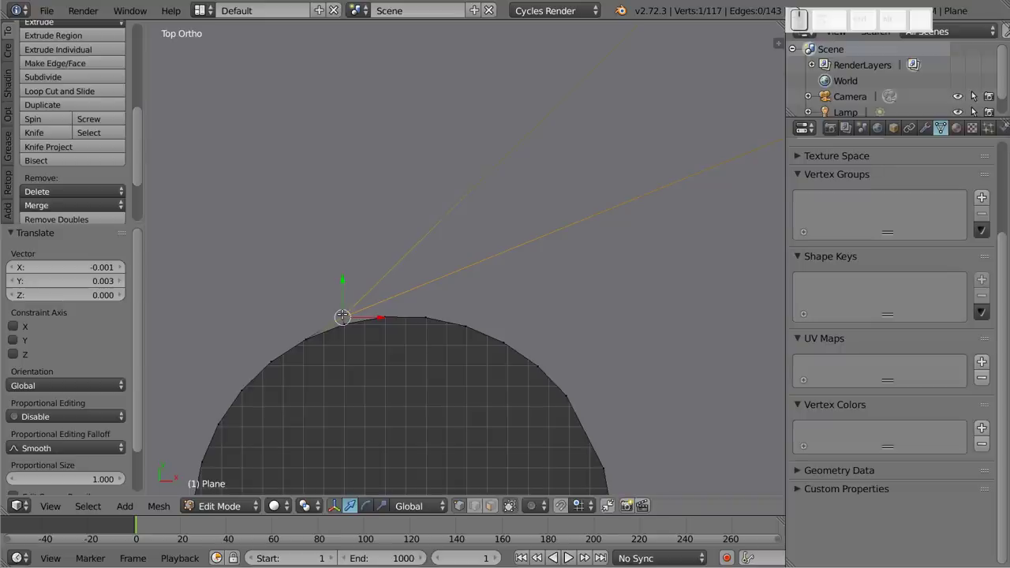
Step: Create a face filling the sliver between the plane's left border and the circle's rim
scroll(down, 3)
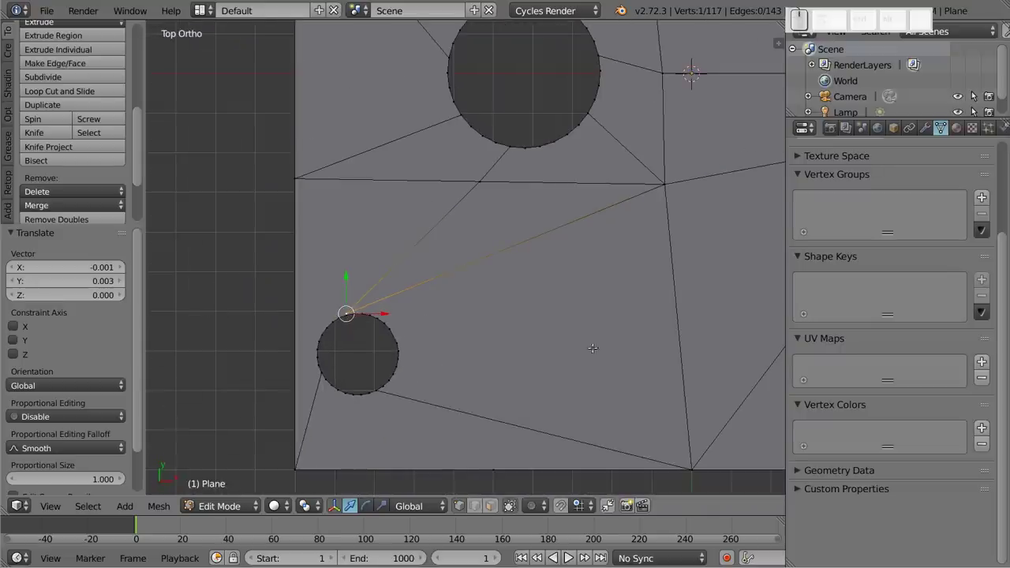
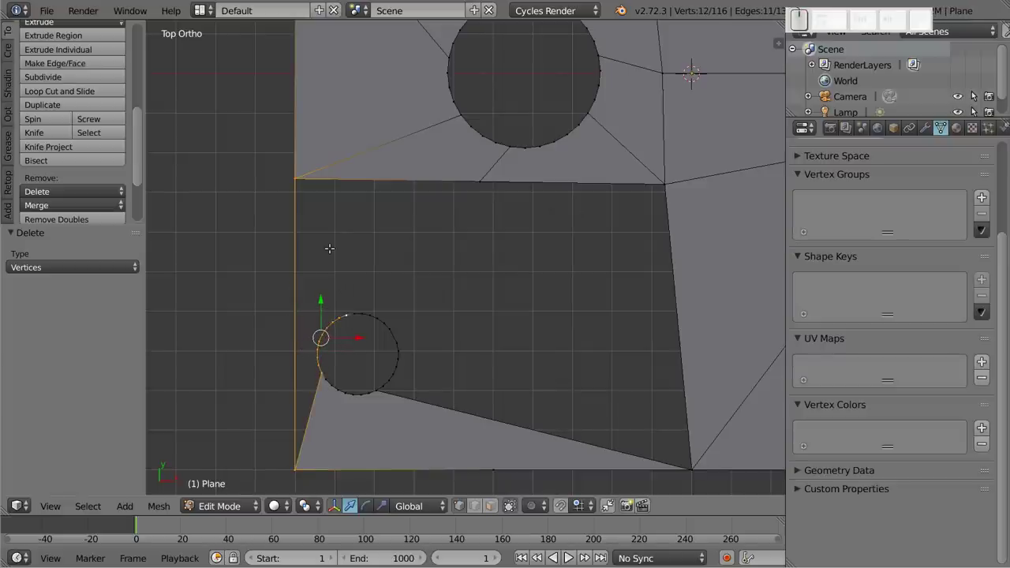
key(f)
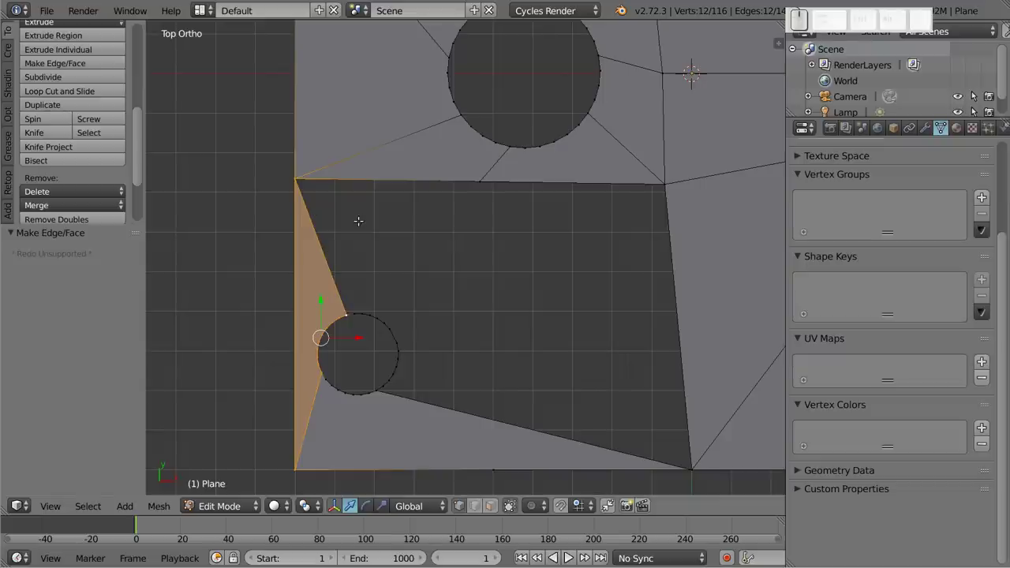
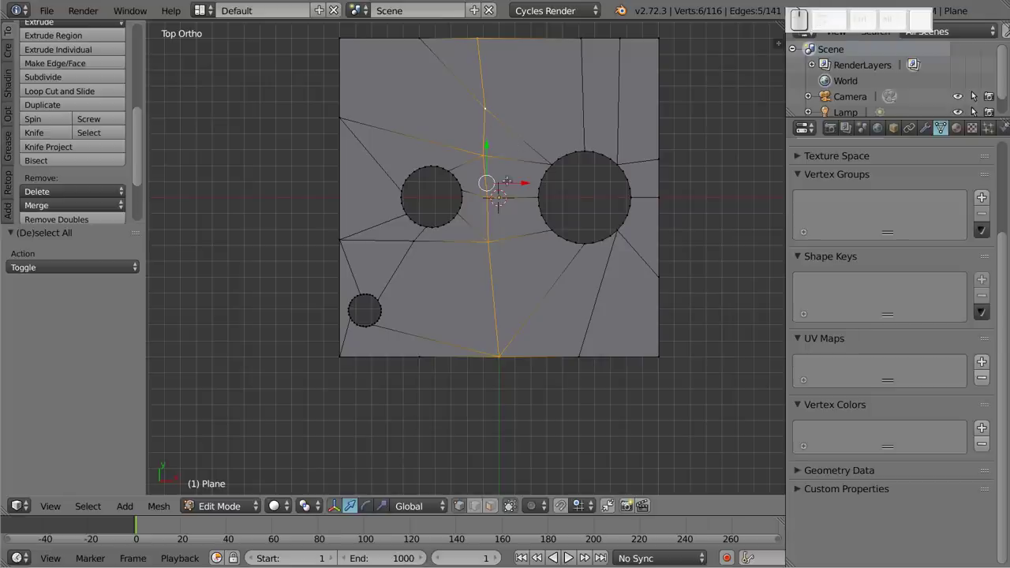
Step: Scale the selected central vertices to 0 on X so they form one straight vertical line
key(s)
key(x)
key(0)
key(Return)
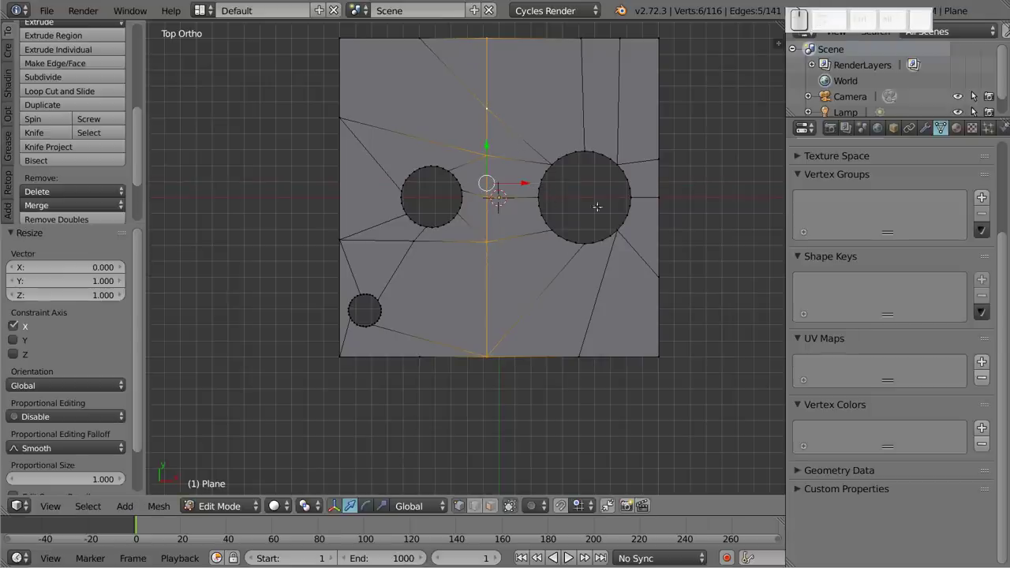
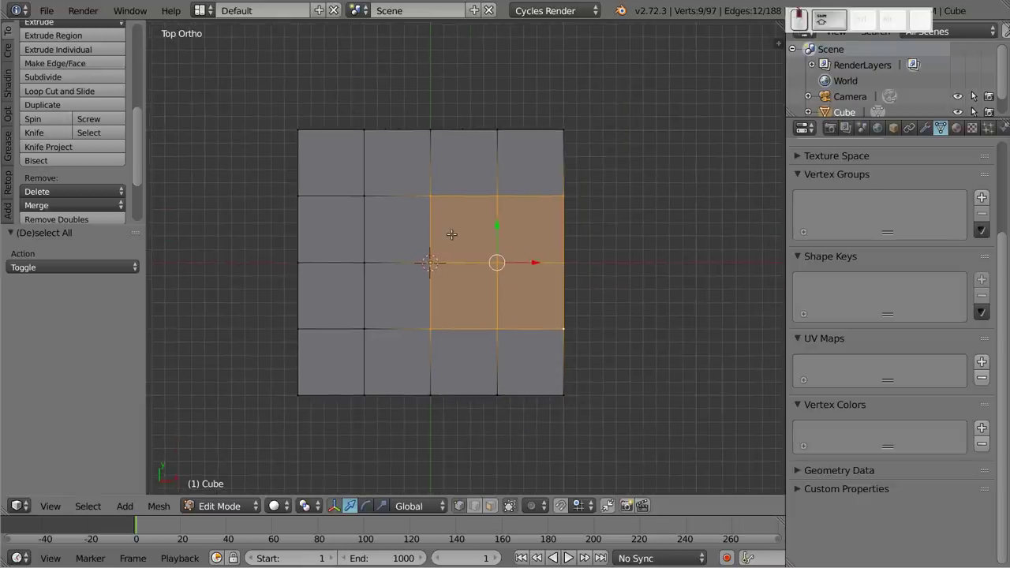
Step: Knife-cut a circular outline on the top face, round it with To Sphere and return to Object Mode
key(k)
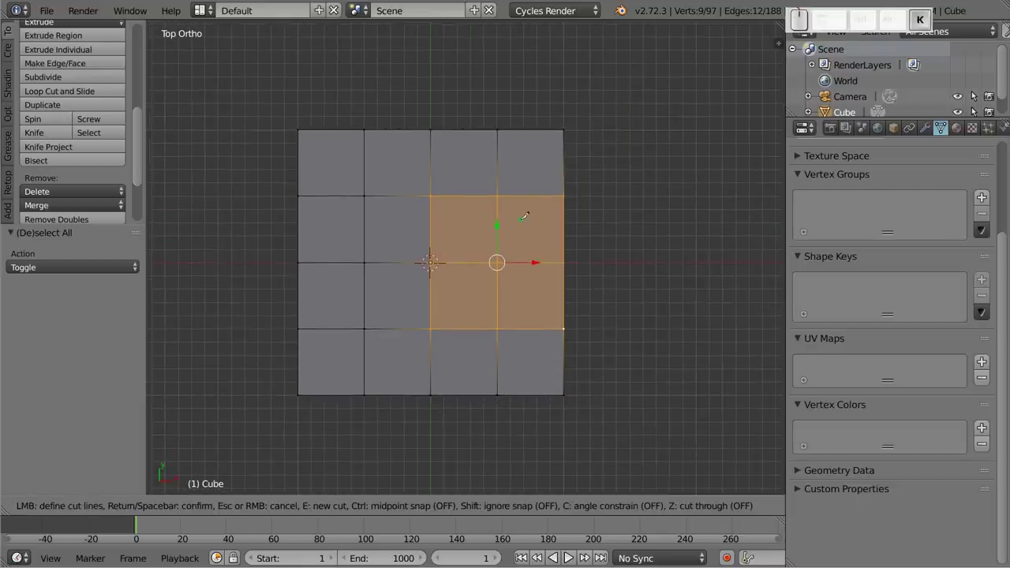
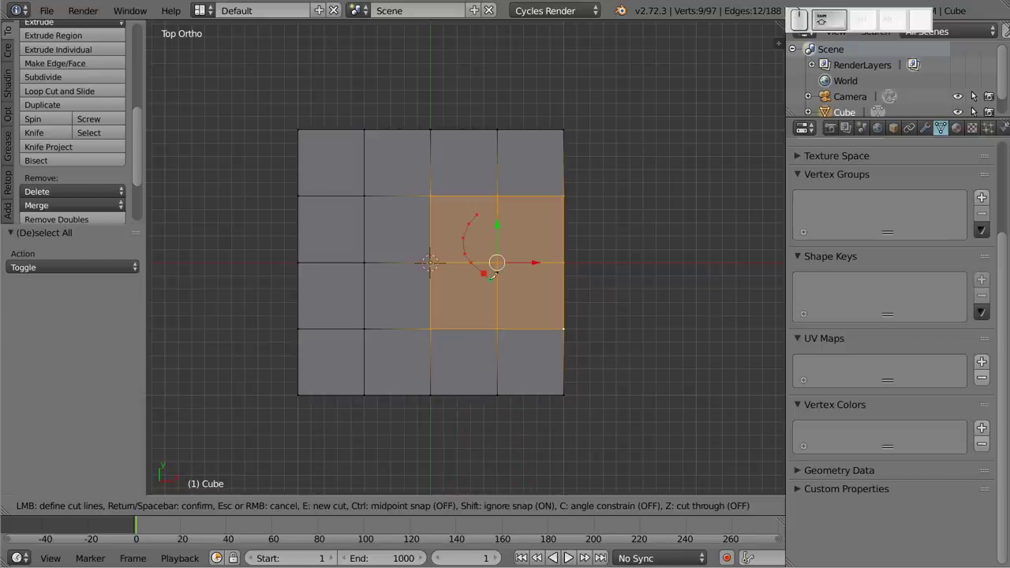
scroll(up, 3)
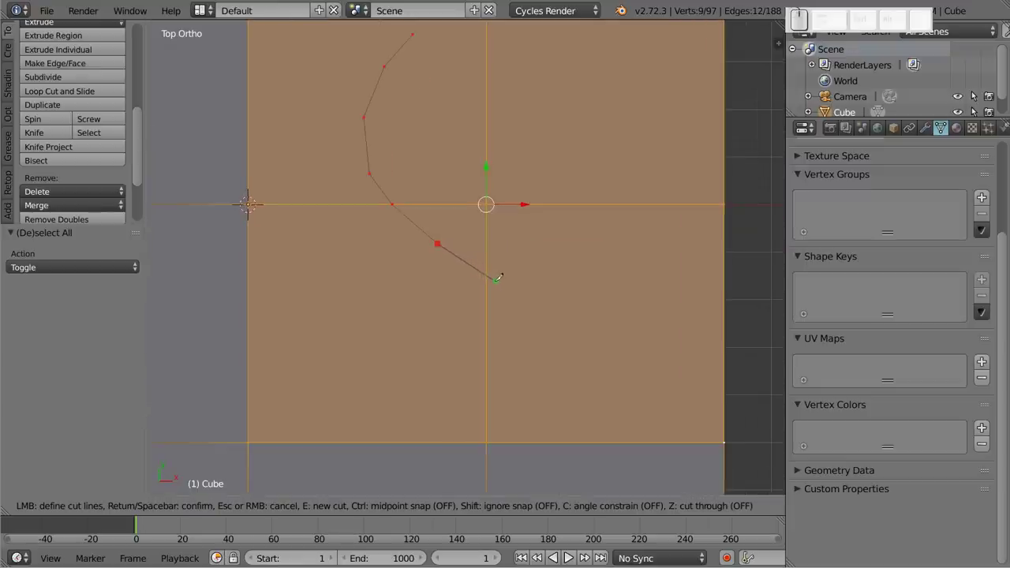
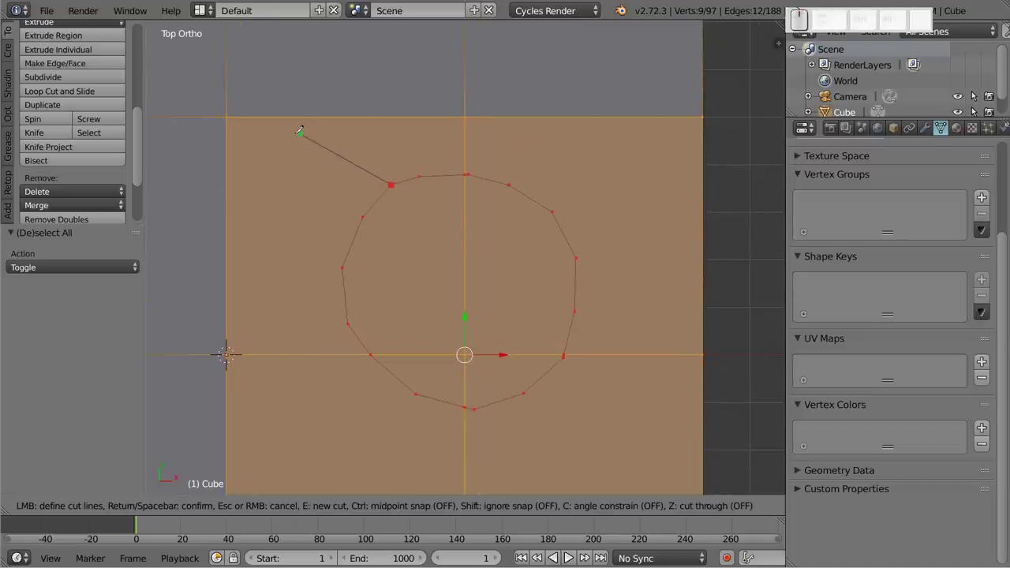
key(Return)
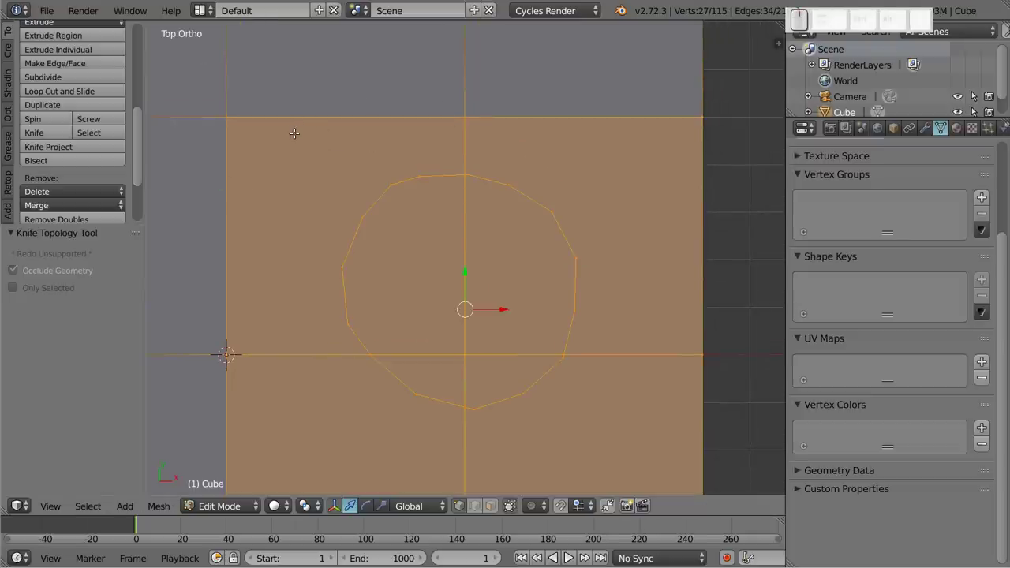
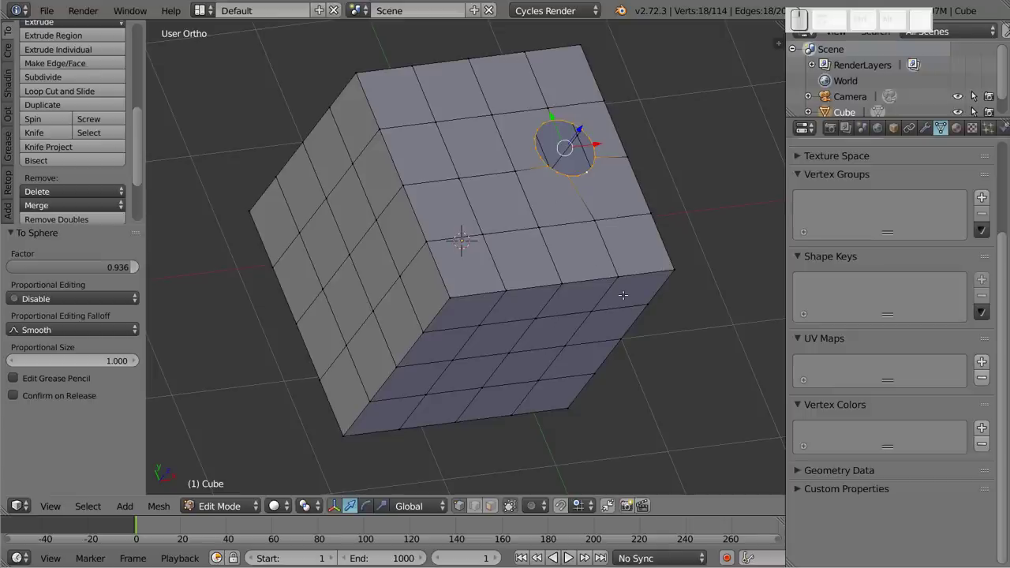
key(a)
key(Tab)
scroll(down, 3)
key(shift+a)
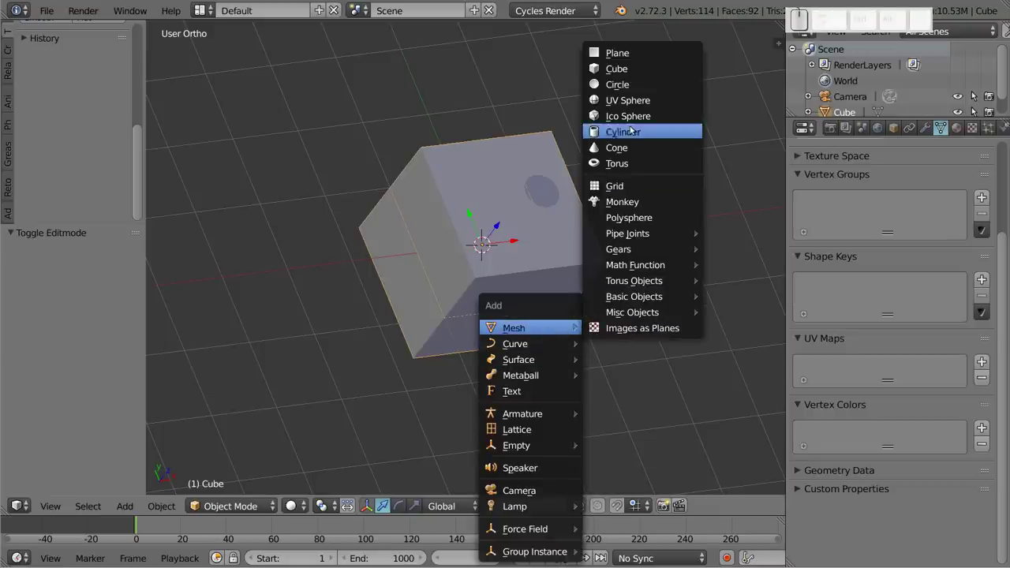
Step: Add a Circle mesh to the scene, then delete it again
click(651, 86)
key(z)
key(z)
scroll(down, 3)
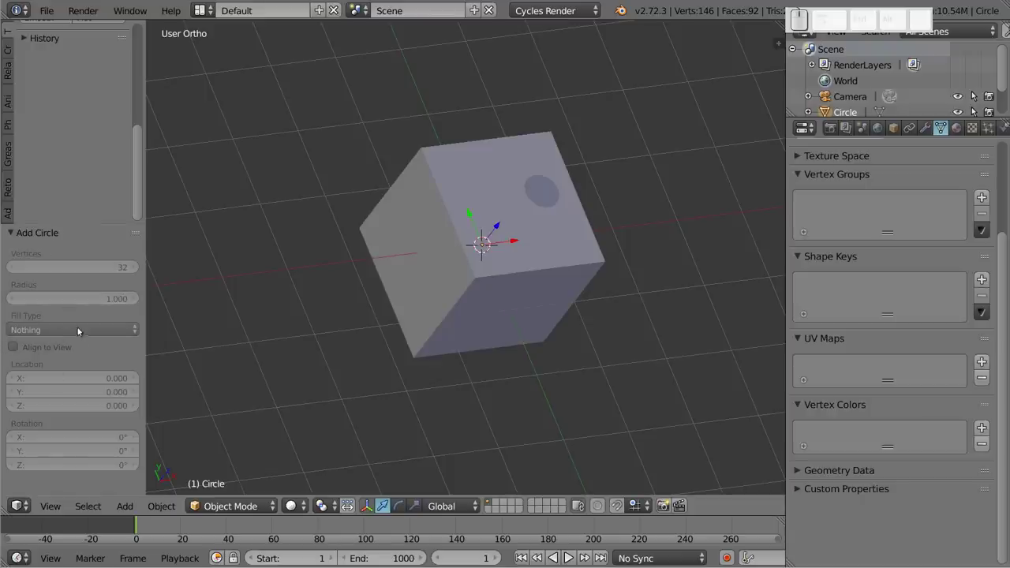
key(x)
click(436, 225)
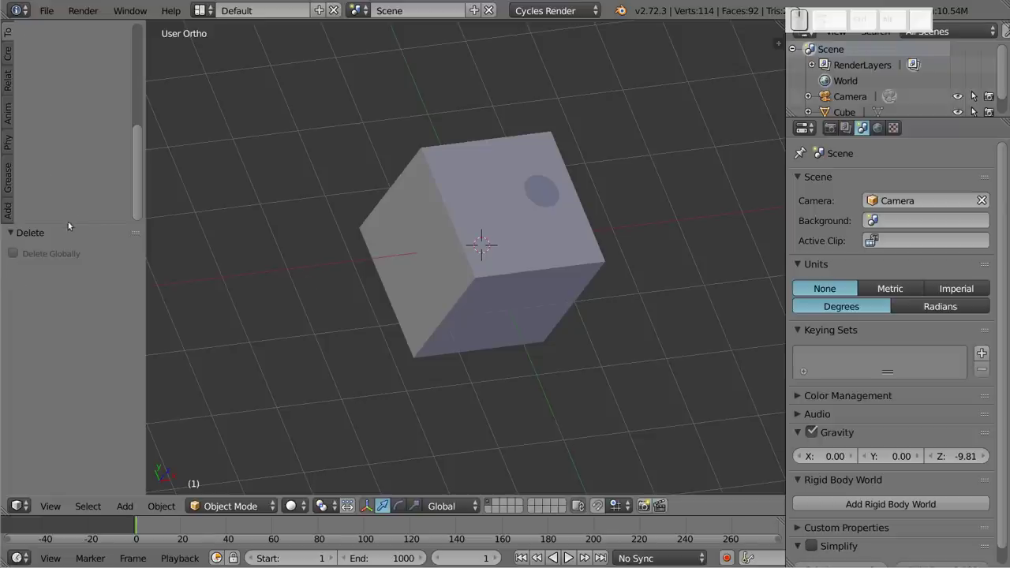
Step: Add a fresh 32-vertex Circle of radius 1 at the scene origin
drag(799, 149, 799, 149)
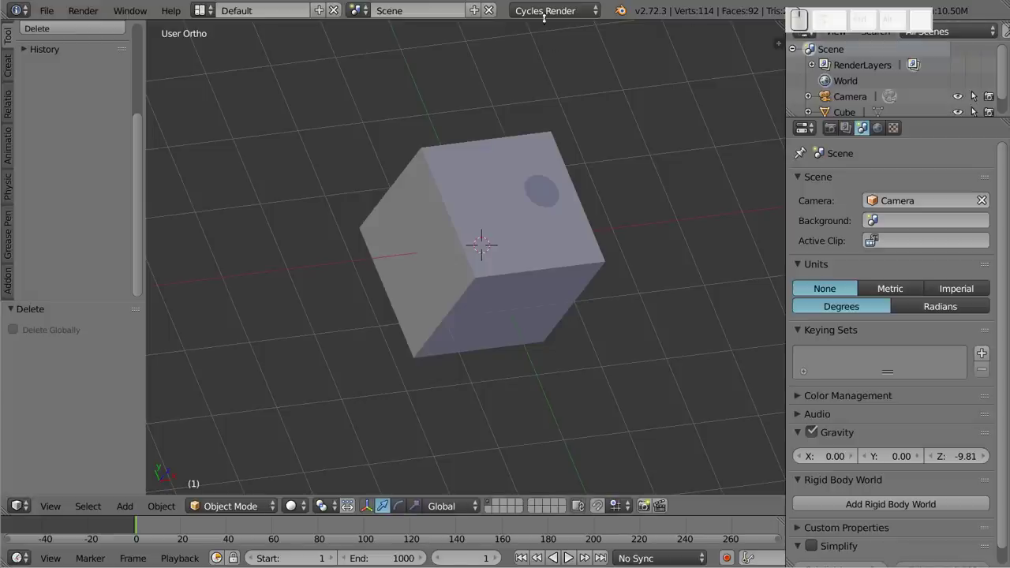
key(shift+a)
click(649, 273)
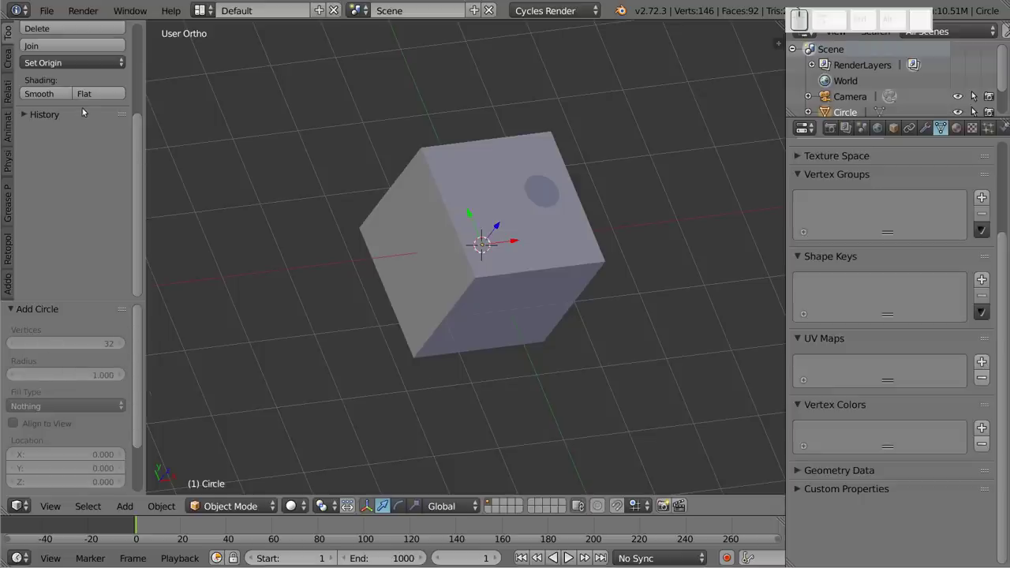
Step: Move the circle beside the cube, give it a free tilt and shrink it roughly to size
click(82, 105)
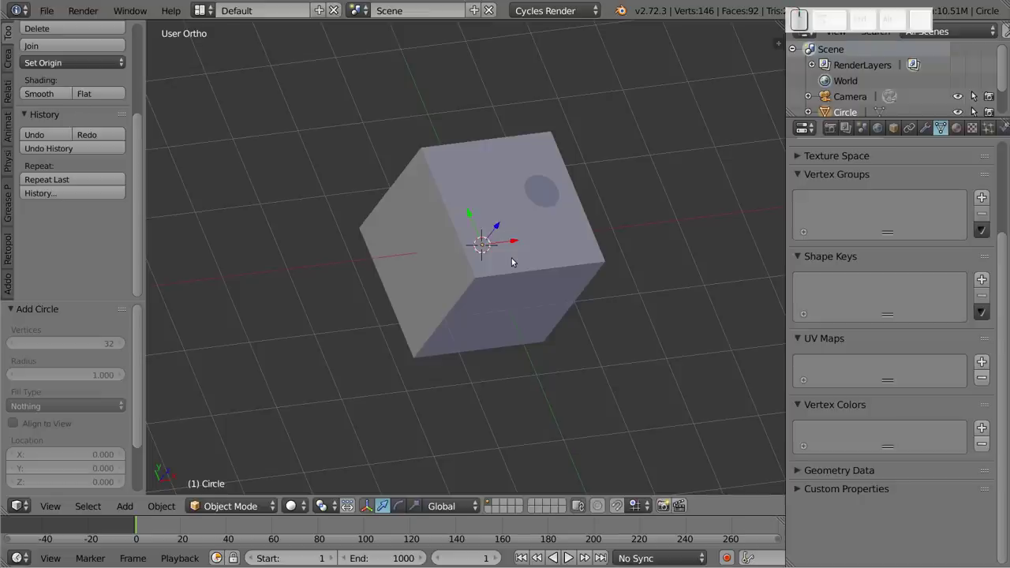
key(g)
click(279, 238)
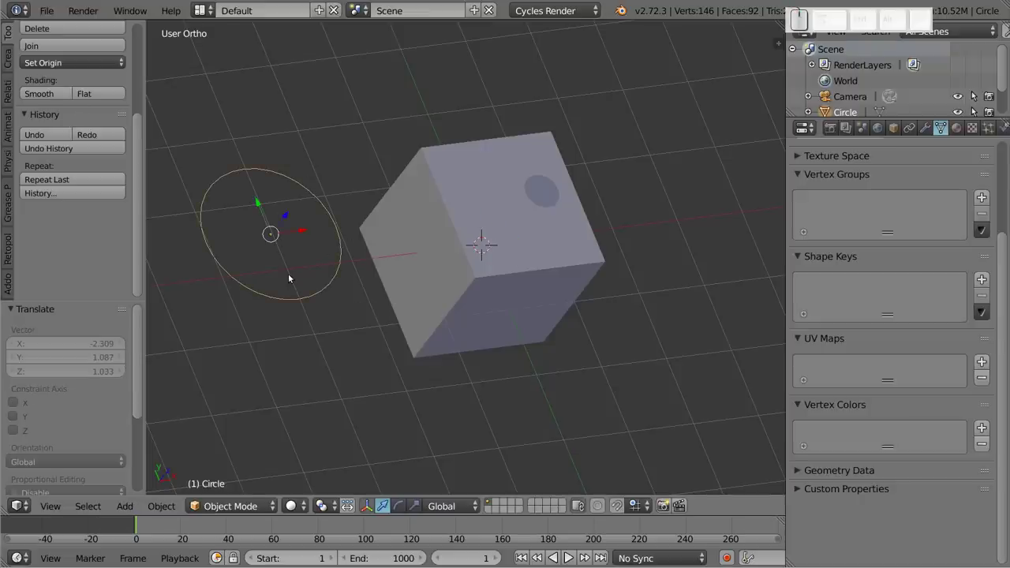
key(r)
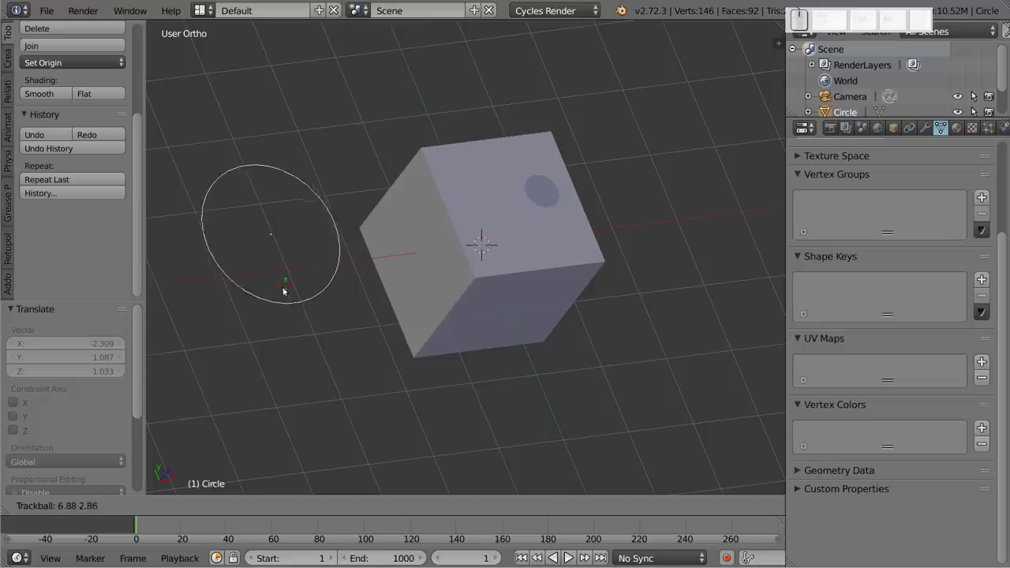
click(256, 312)
key(g)
click(529, 284)
key(s)
click(566, 316)
drag(586, 286, 559, 296)
key(g)
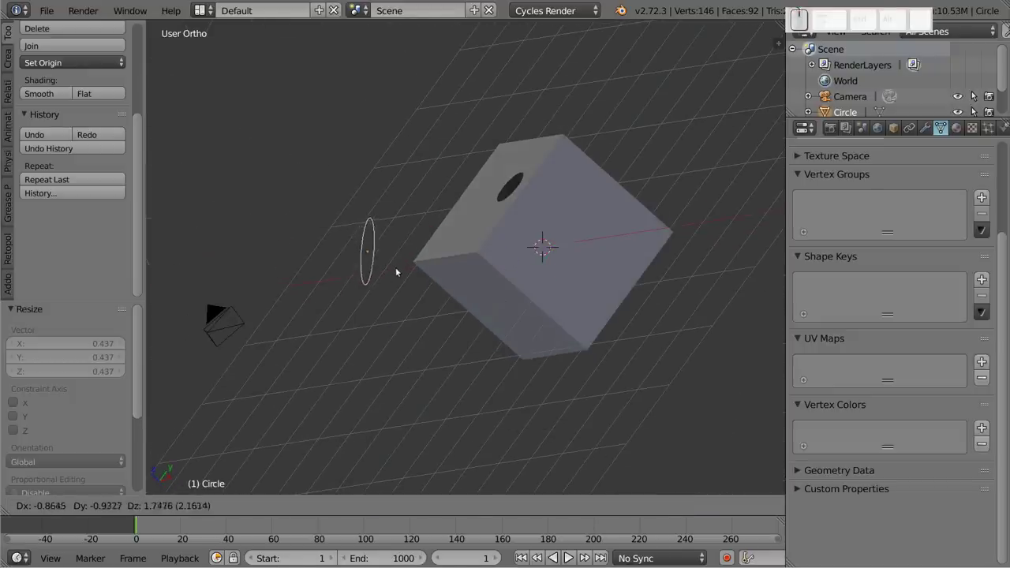
click(401, 269)
Step: Refine the circle's rotation and position until it tilts flat against the cube's side face
middle_click(469, 281)
drag(459, 278, 412, 264)
key(r)
click(412, 262)
drag(375, 297, 464, 263)
key(g)
click(442, 265)
key(r)
click(434, 265)
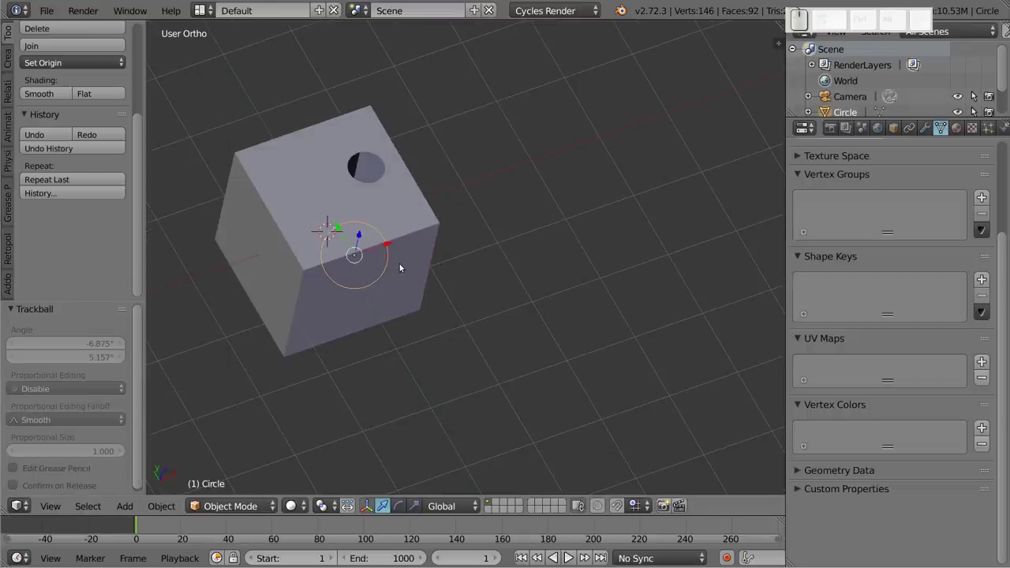
key(r)
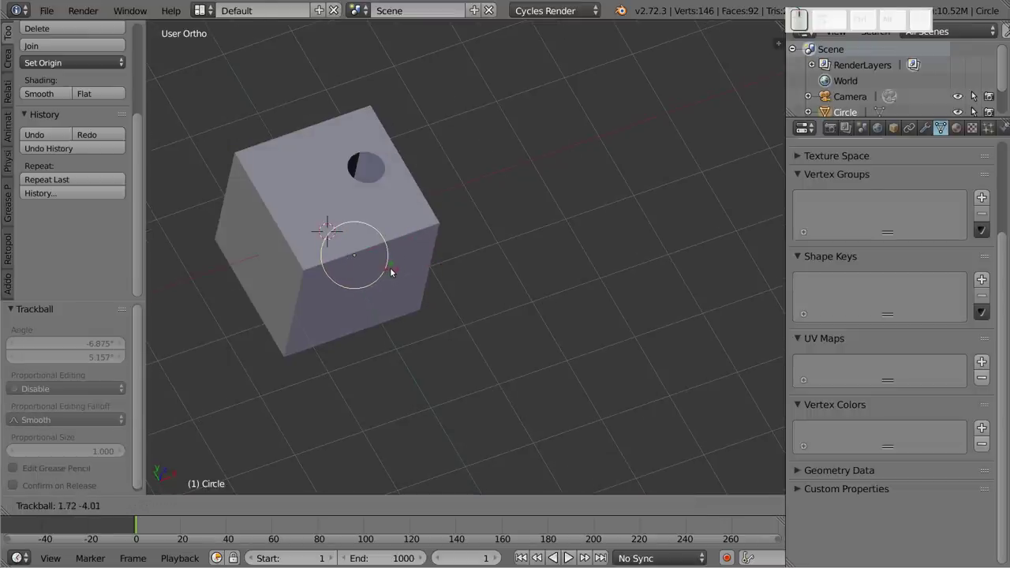
click(391, 269)
Step: Nudge the circle into final place on the face and enlarge it to scale 1.214
middle_click(292, 239)
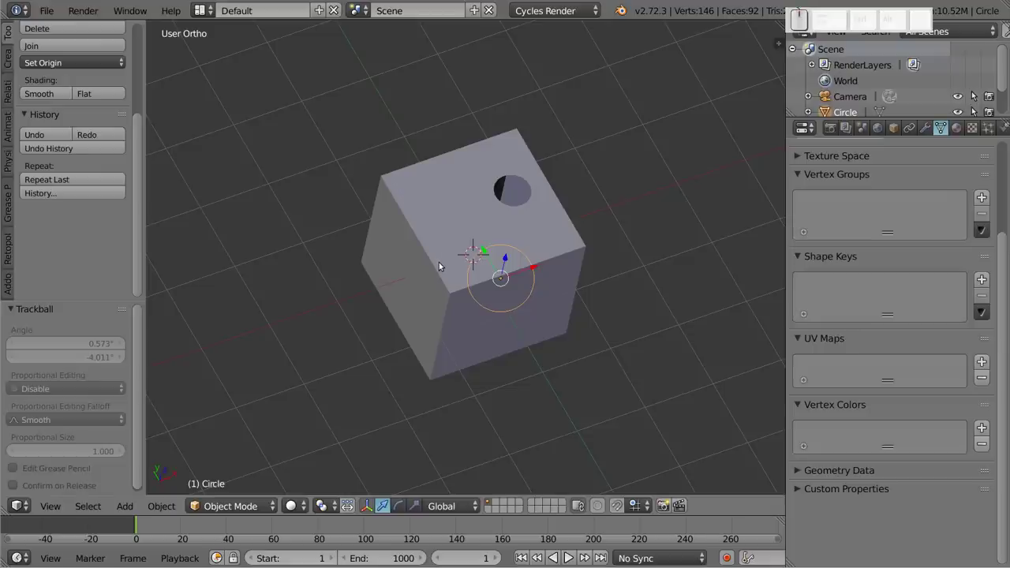
key(s)
click(540, 301)
drag(542, 203, 496, 299)
key(g)
click(493, 272)
key(r)
click(501, 252)
key(s)
click(535, 277)
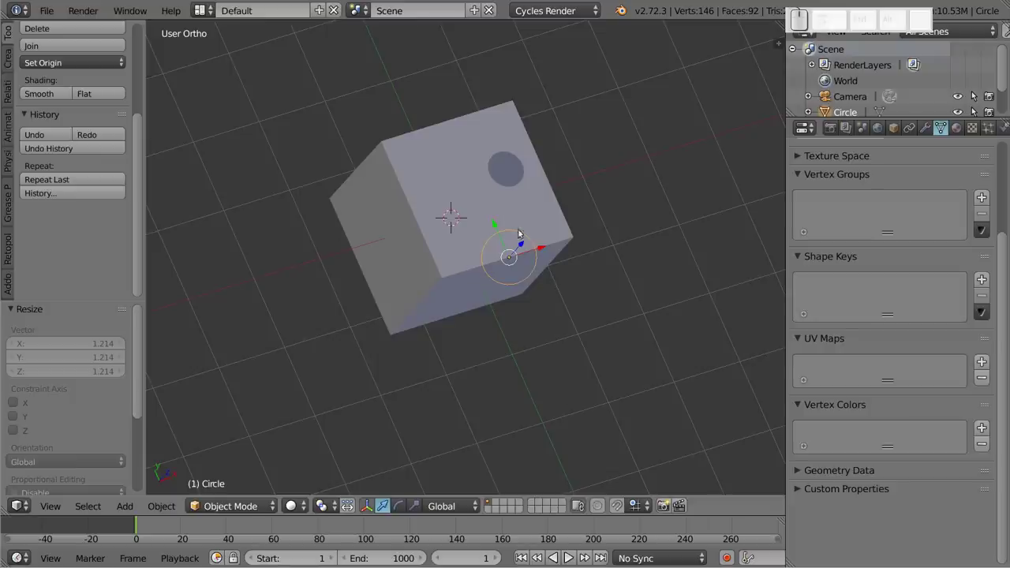
Step: Leave the circle, select the cube and show the scene as see-through wireframe
key(Tab)
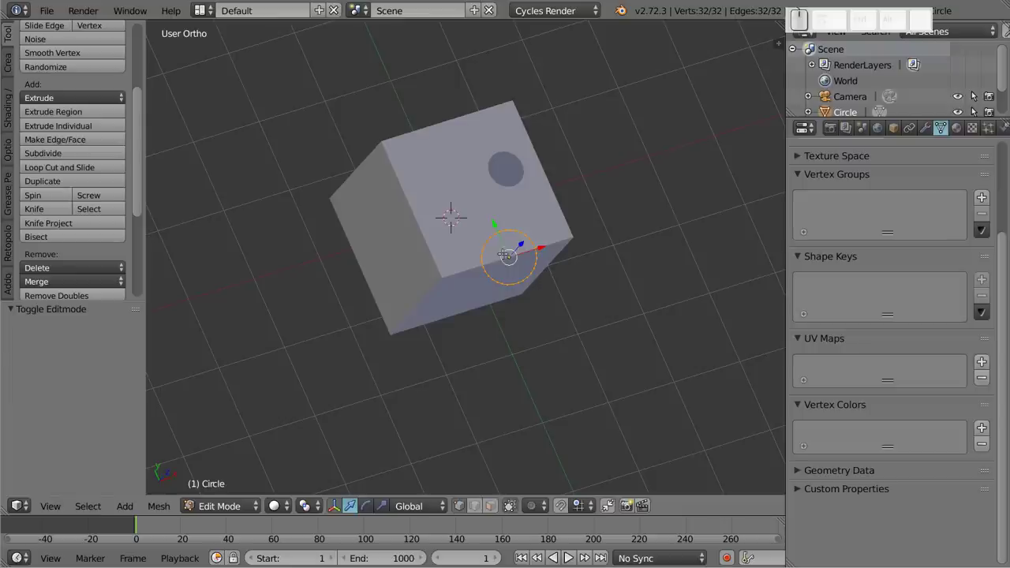
key(Tab)
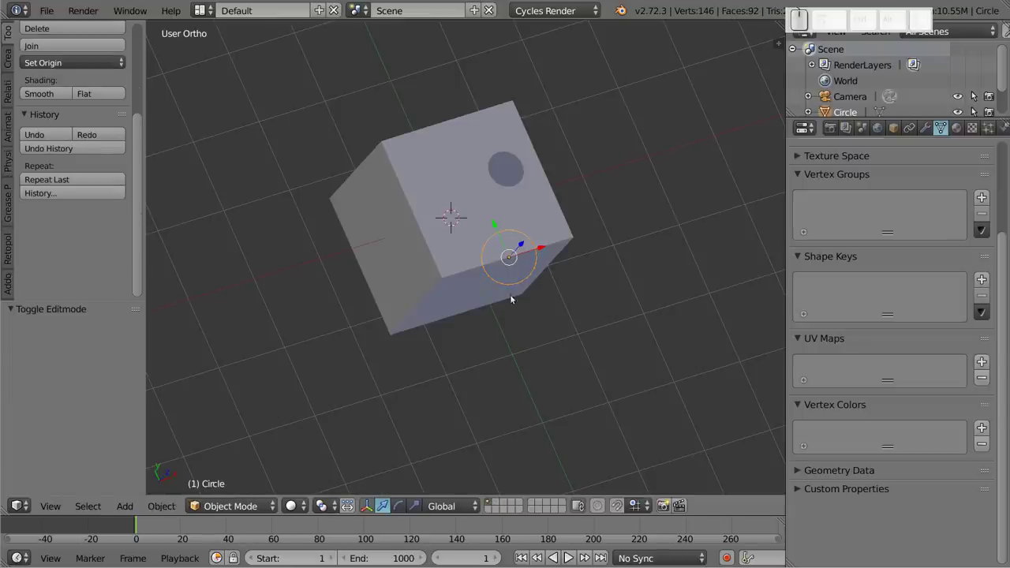
right_click(417, 289)
drag(462, 278, 462, 258)
scroll(down, 3)
middle_click(369, 155)
click(330, 138)
drag(534, 282, 554, 244)
key(z)
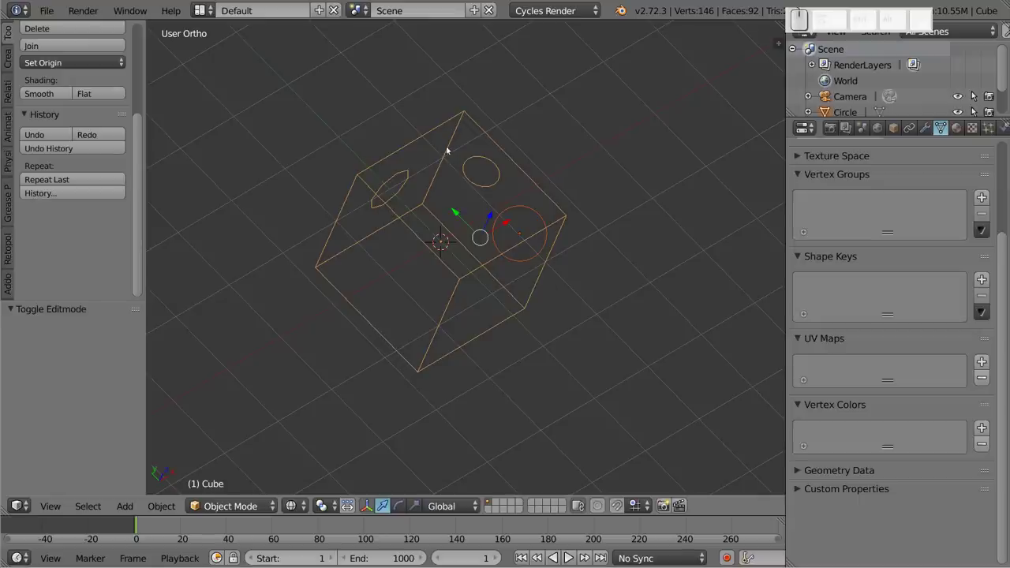
Step: Enter the cube's Edit Mode with all 114 vertices selected
key(Tab)
key(Tab)
click(420, 218)
key(Tab)
key(a)
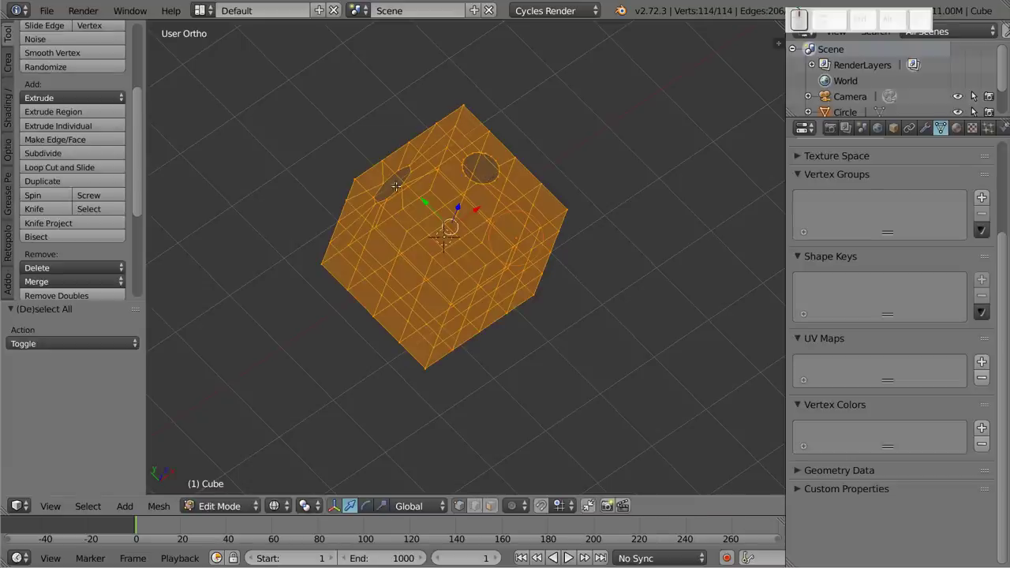
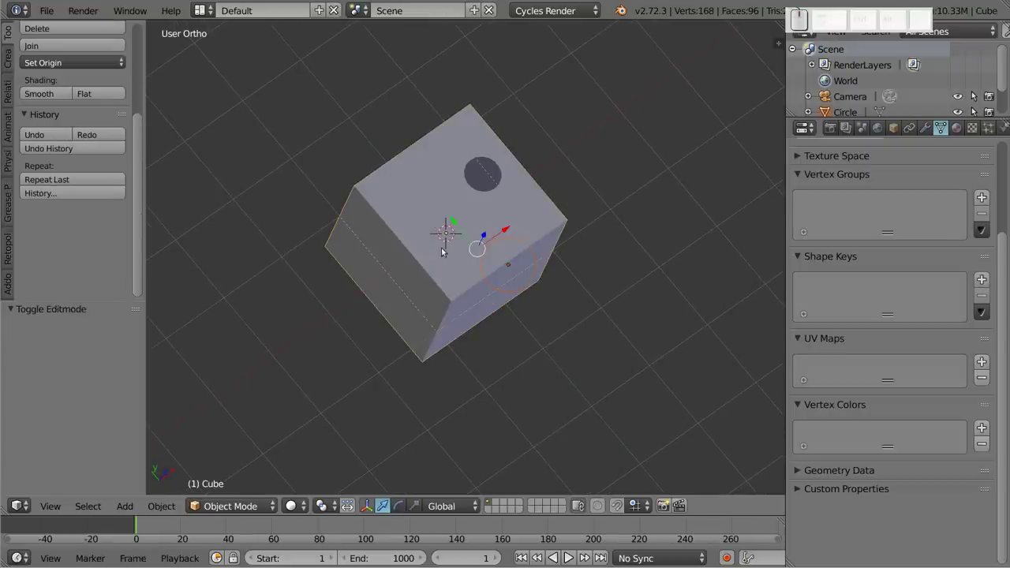
Step: Delete the current object and add a new cube from the Add menu
key(x)
click(432, 215)
key(shift+a)
click(490, 232)
middle_click(483, 273)
click(364, 145)
key(z)
scroll(down, 3)
click(402, 232)
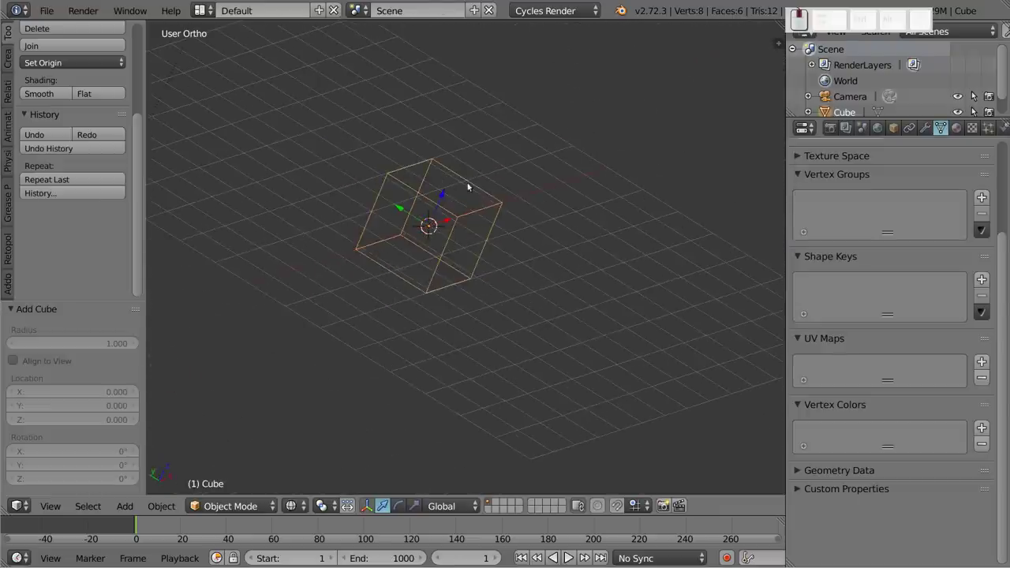
Step: From front view add a circle, rotate it about X to stand upright and scale it
key(1)
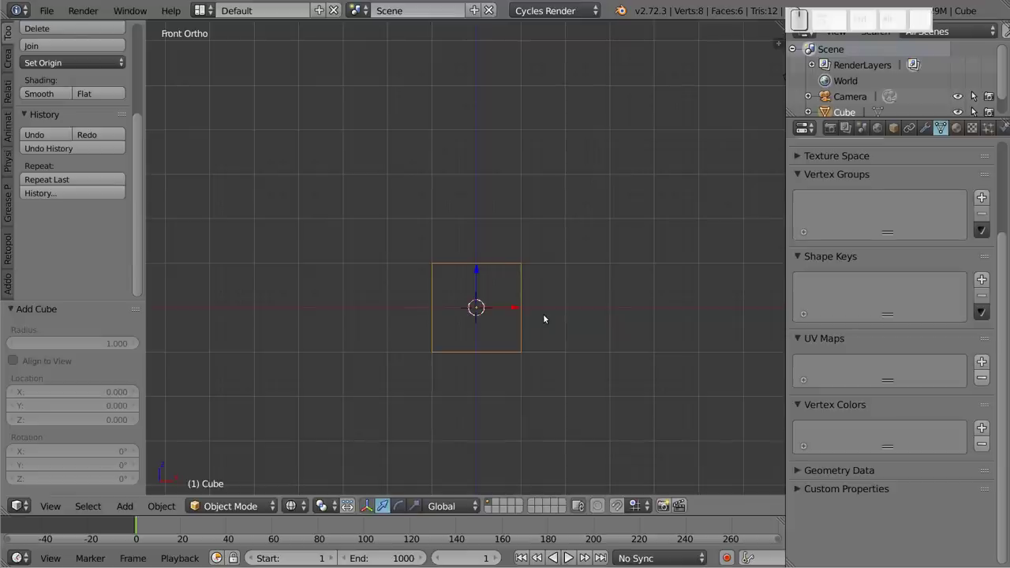
click(491, 321)
key(shift+a)
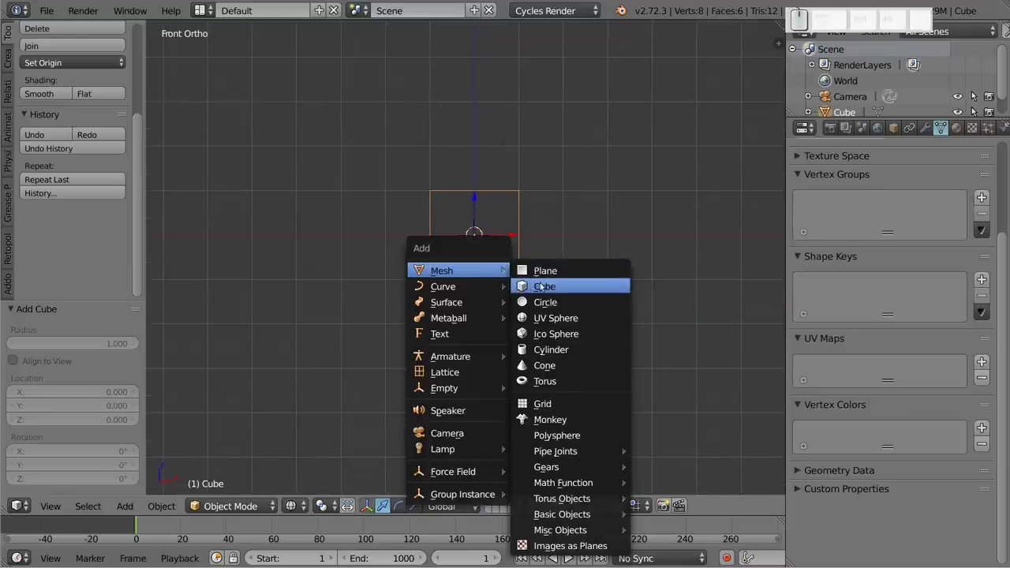
click(545, 302)
key(r)
key(x)
key(9)
key(Return)
key(s)
click(530, 270)
Step: Turn the circle about Z and move it in front of the cube's right face, checking from top view
drag(538, 262, 592, 256)
key(r)
key(z)
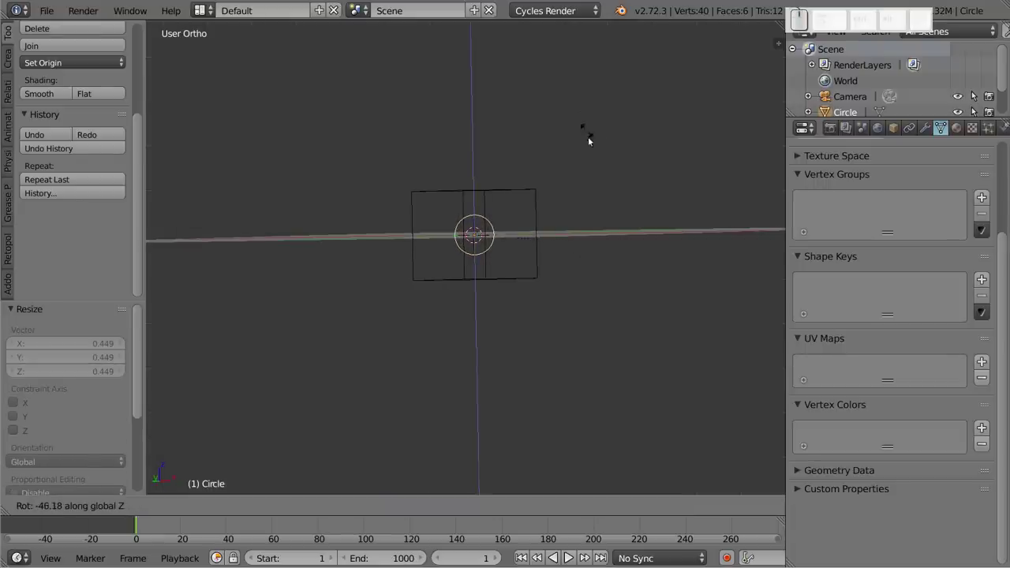
click(601, 166)
key(g)
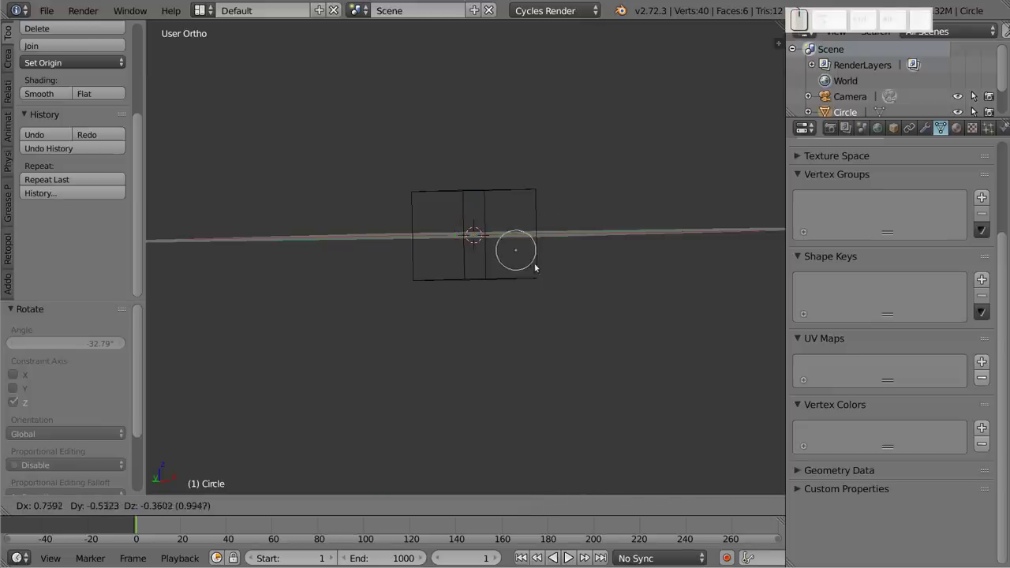
click(531, 261)
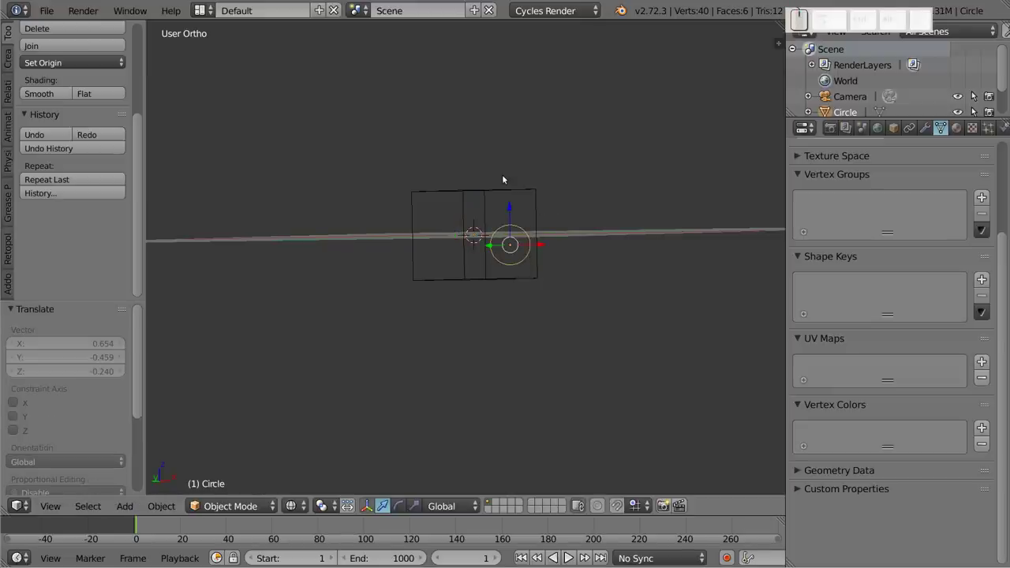
key(KP_7)
key(g)
click(478, 299)
Step: Switch to solid shading from the side and select the circle together with the cube
key(KP_1)
drag(562, 247, 467, 256)
key(z)
drag(437, 224, 471, 217)
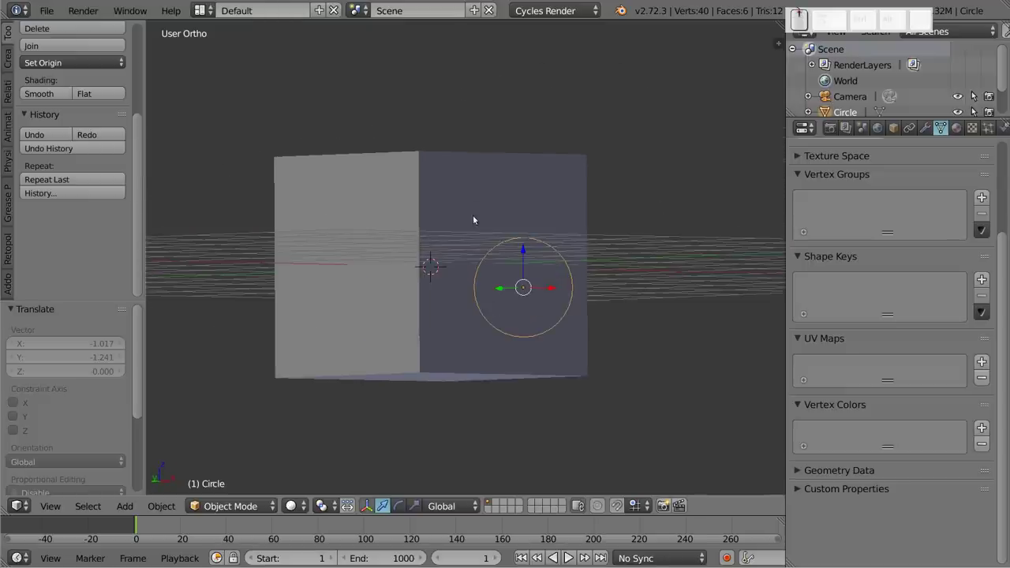
click(514, 295)
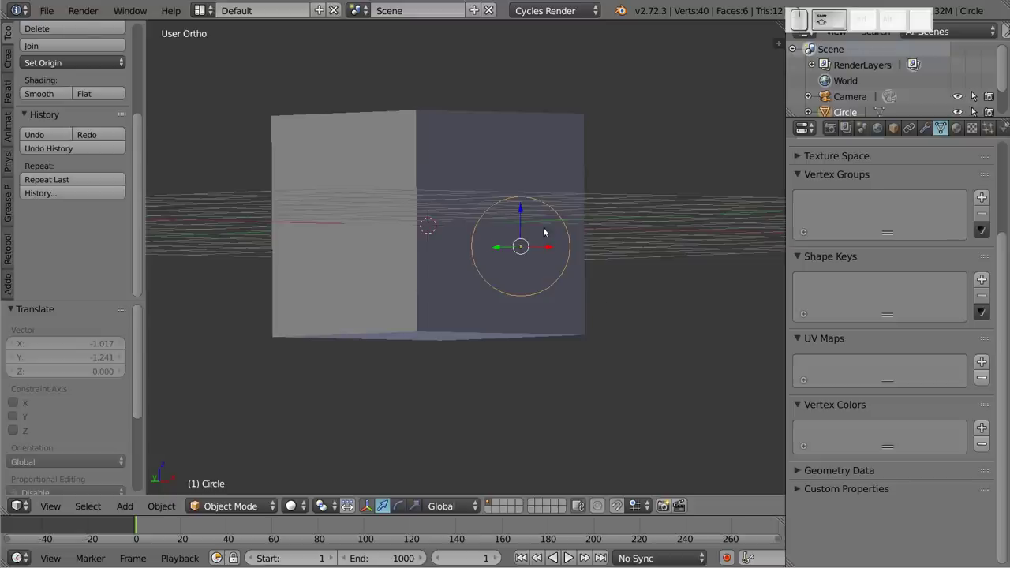
right_click(567, 142)
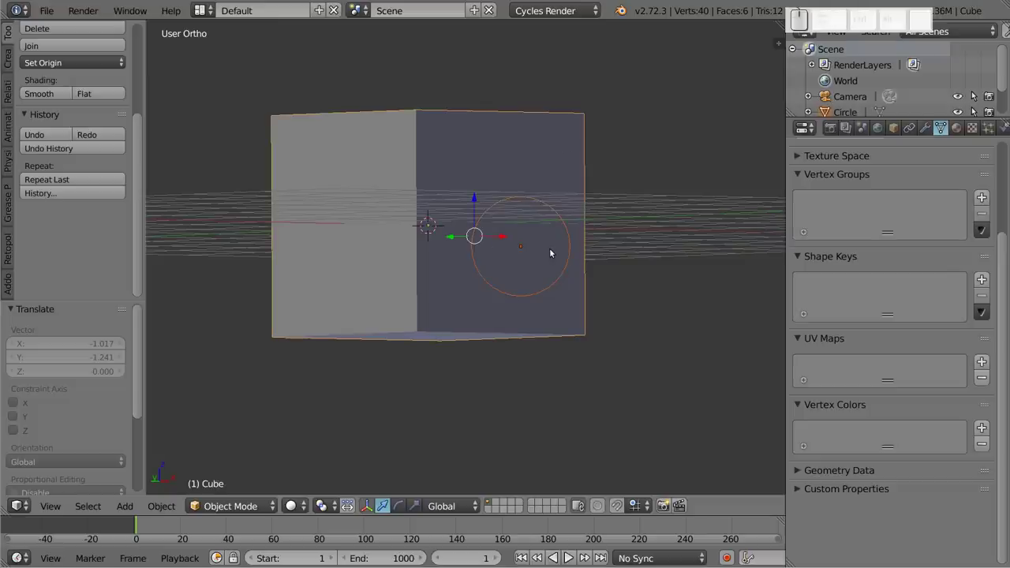
Step: In Edit Mode run Knife Project with Cut Through to stamp the circle's outline onto the cube
key(Tab)
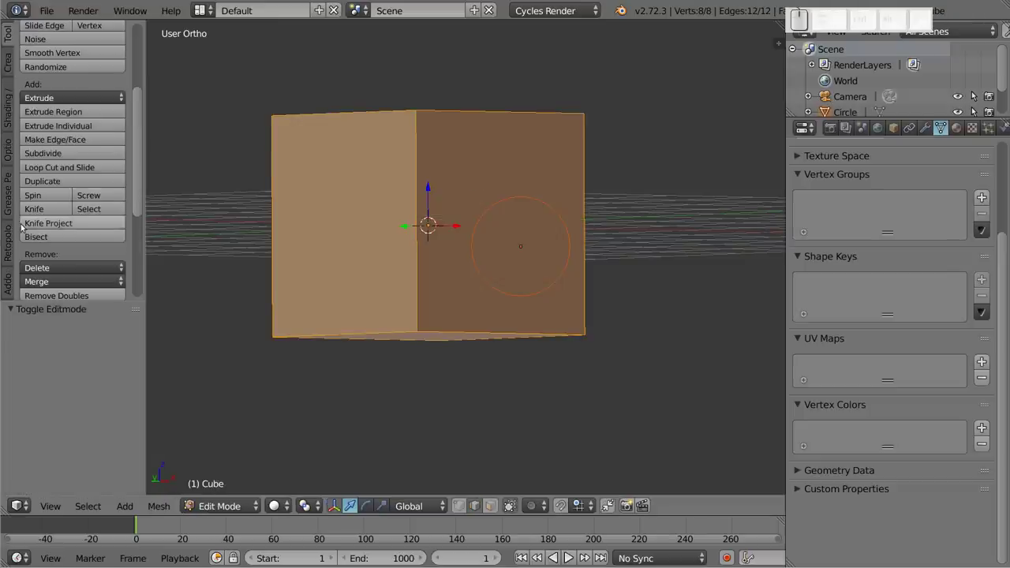
click(92, 225)
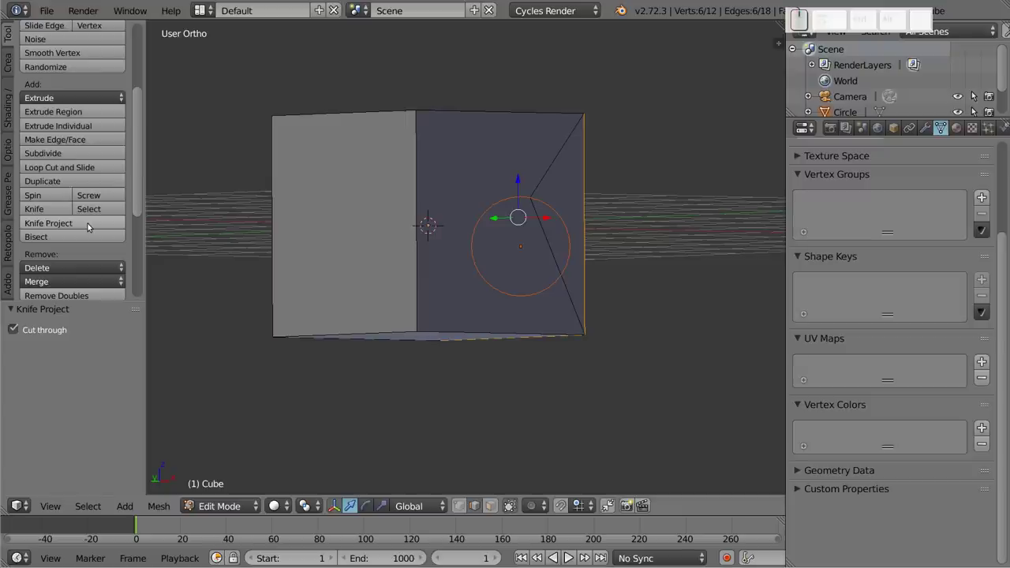
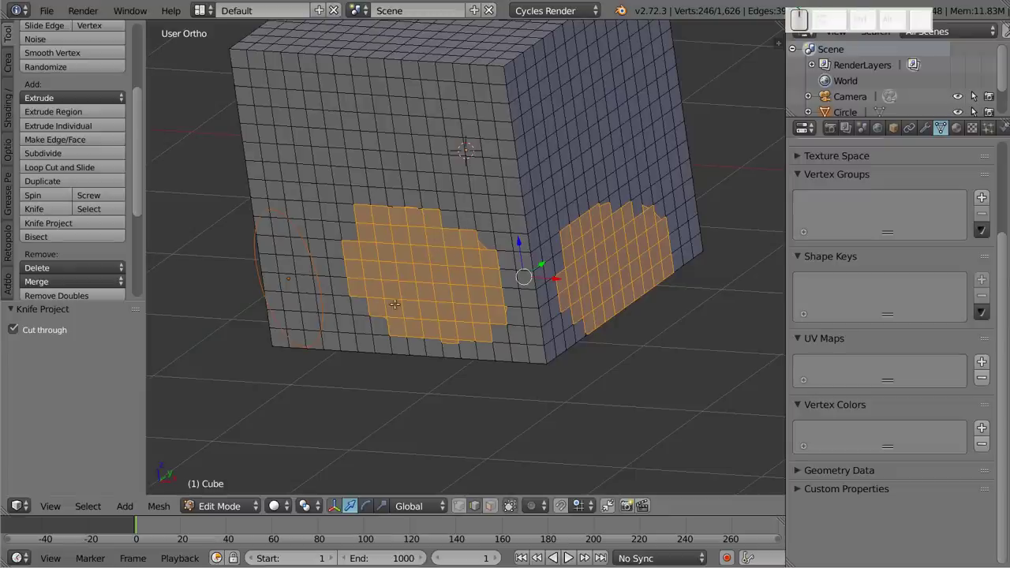
Step: Scroll the mesh tools and bring up Delete (X) for the circular face patches on the cube
click(9, 155)
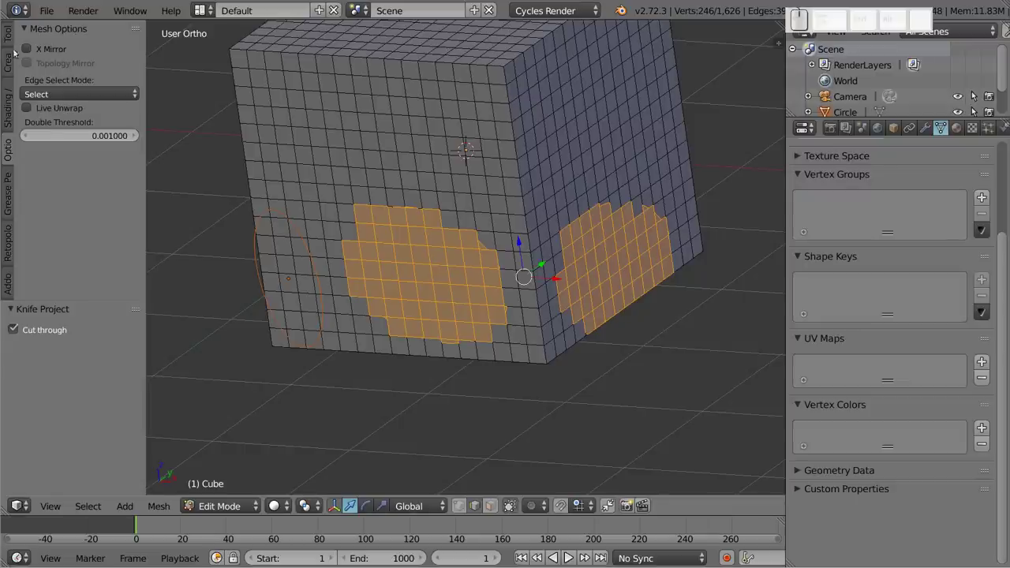
click(4, 37)
scroll(down, 3)
scroll(down, 3)
scroll(down, 3)
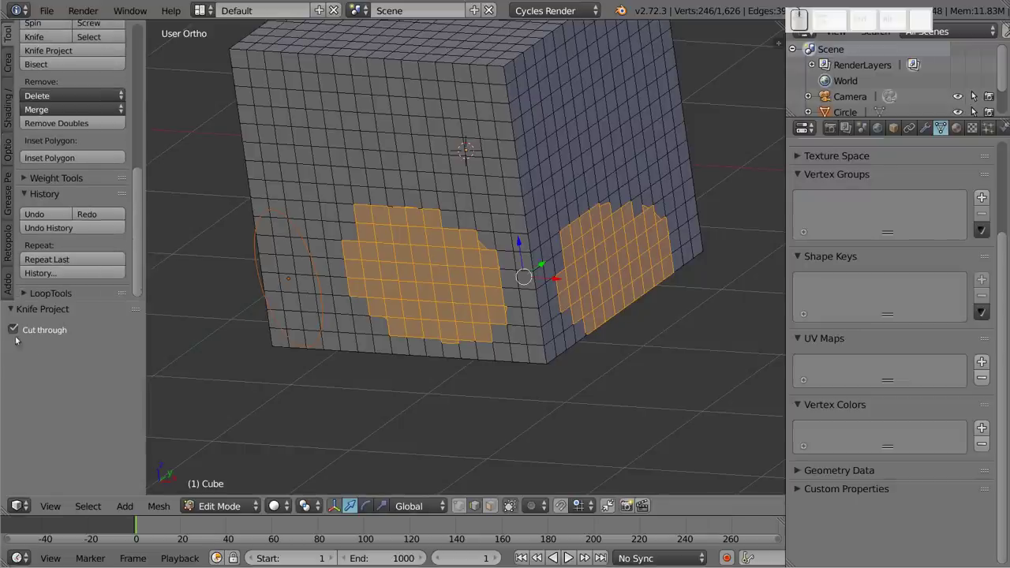
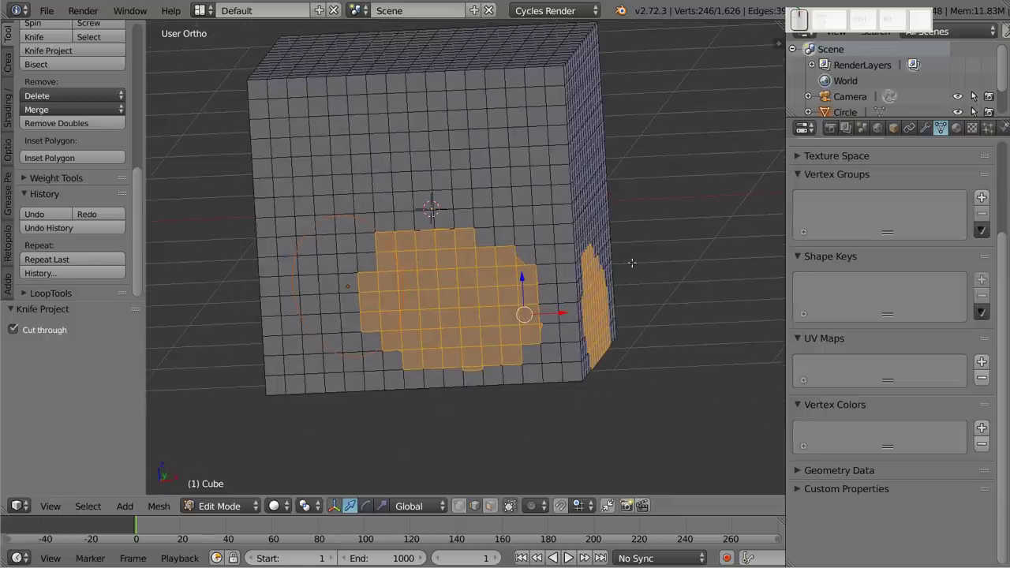
key(x)
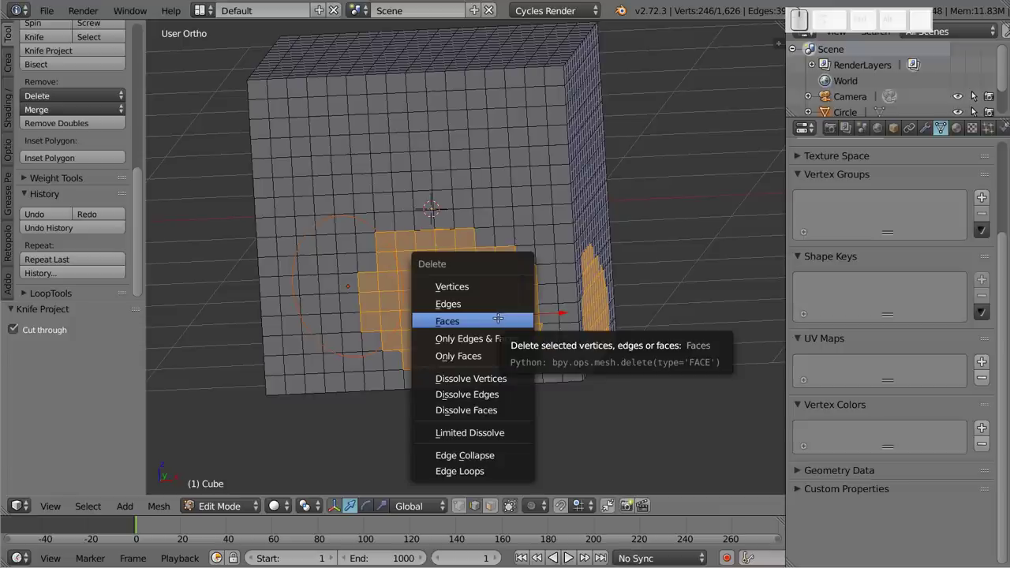
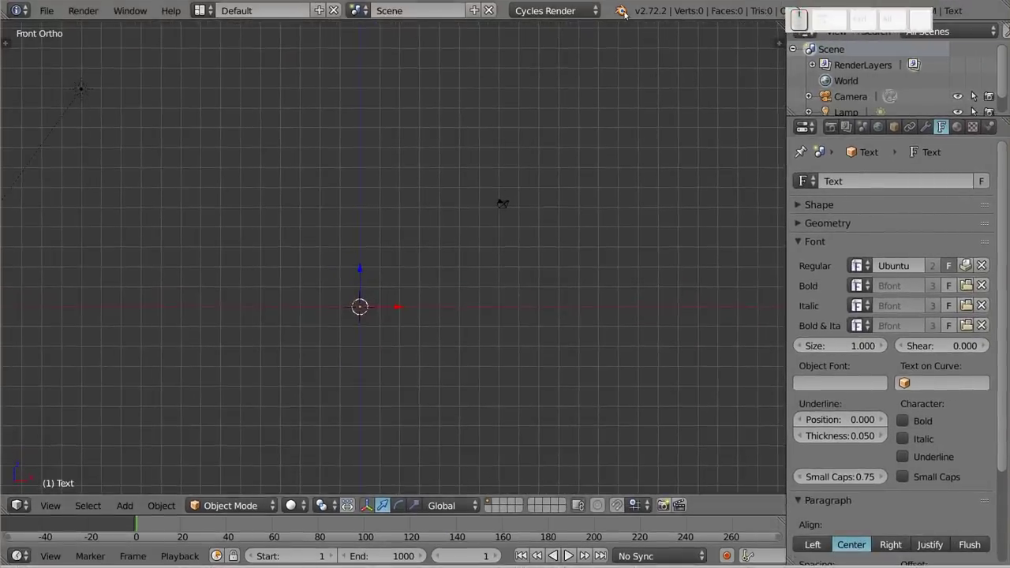
Step: Close the splash, delete the text object and add a Circle mesh
middle_click(622, 11)
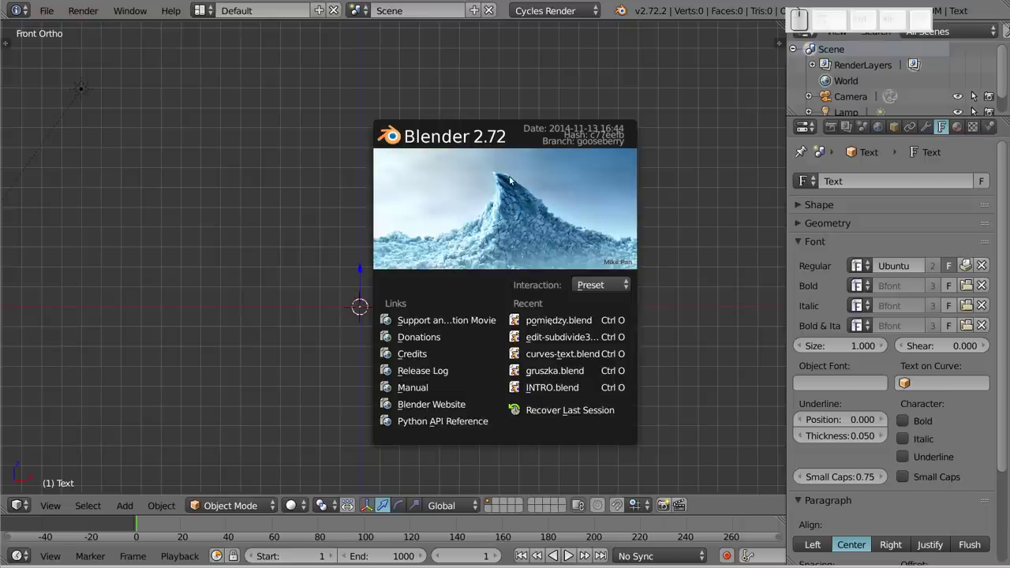
click(506, 184)
key(x)
click(372, 320)
key(shift+a)
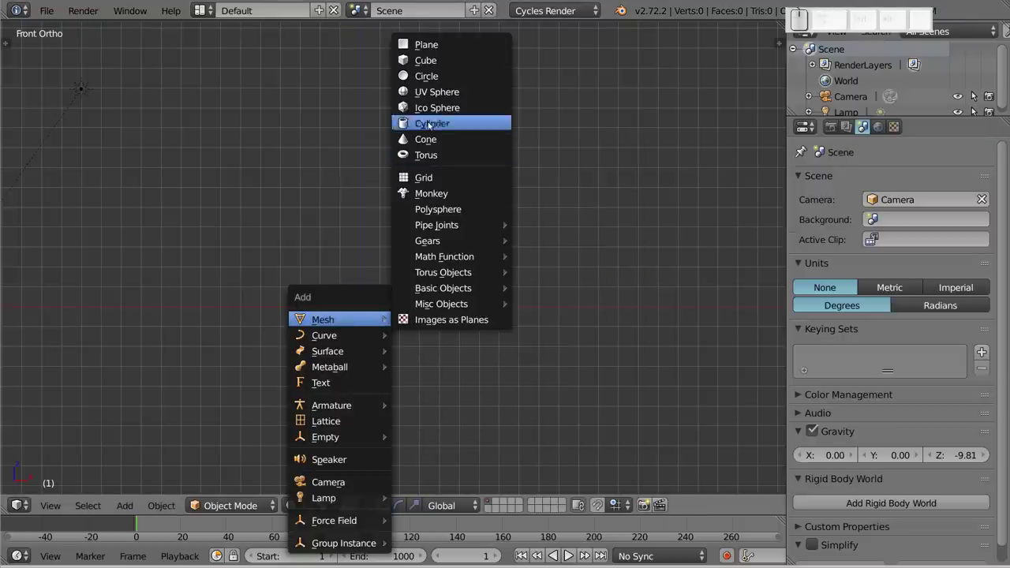
click(443, 61)
scroll(up, 3)
click(366, 318)
Step: Rotate the new circle about the X axis to stand it up and select it in wireframe
key(shift+a)
click(703, 62)
key(r)
key(x)
key(9)
key(Return)
key(z)
key(s)
click(589, 268)
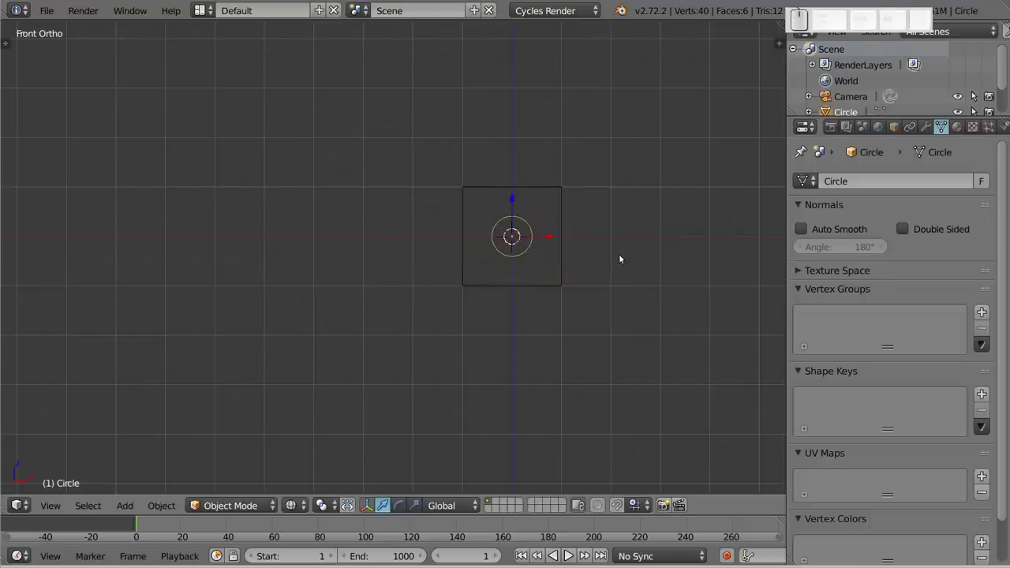
Step: From top view turn the circle 45 degrees, then slide it right over the cube's right half
key(KP_7)
key(r)
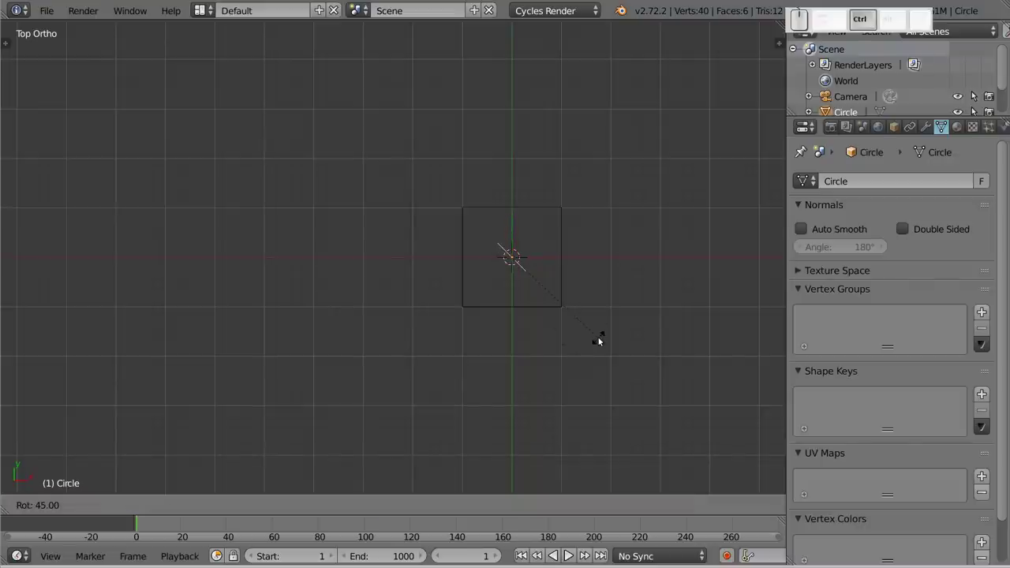
click(600, 338)
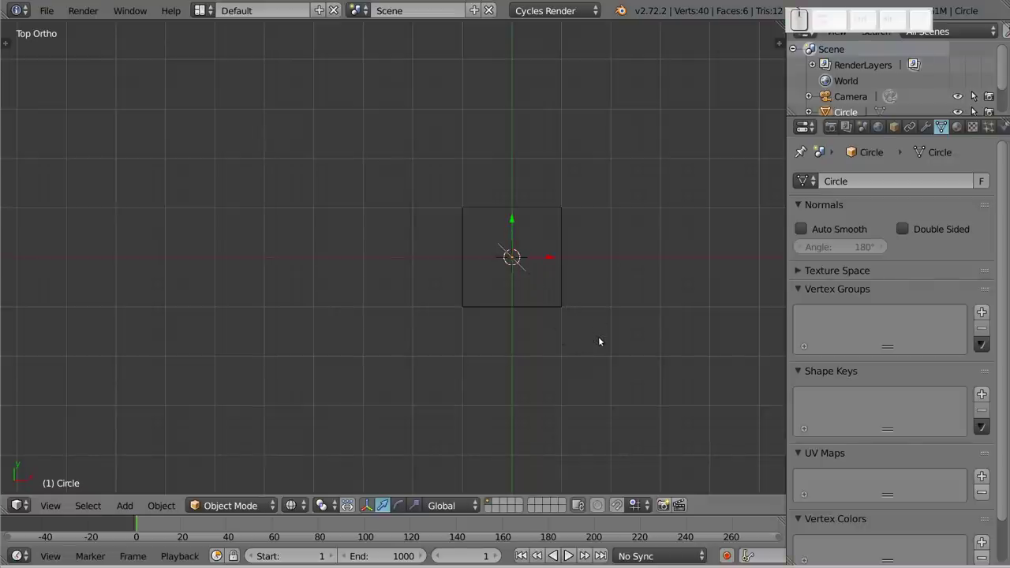
key(KP_1)
key(4)
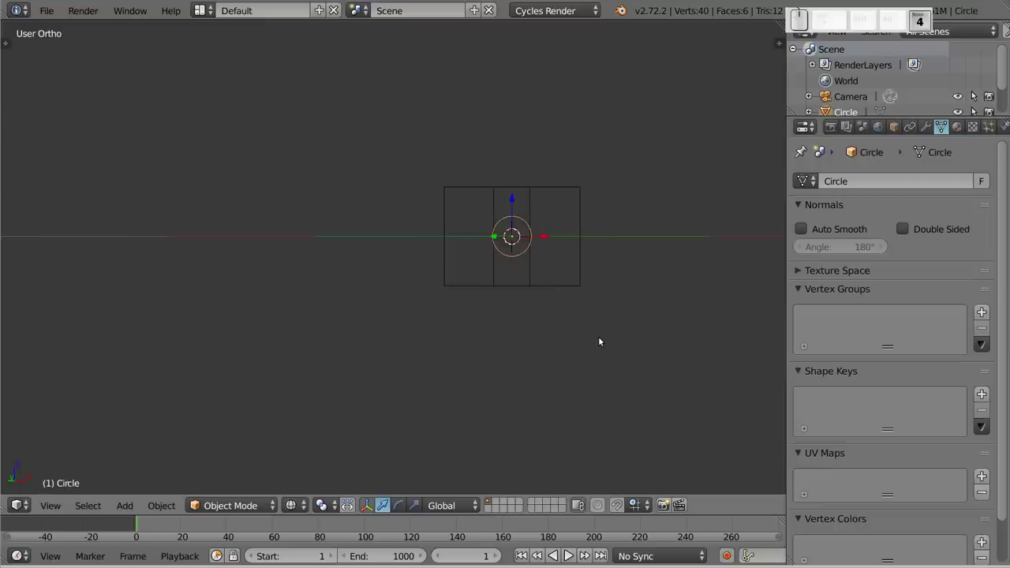
key(g)
click(557, 255)
scroll(up, 3)
Step: Add the cube to the selection, Knife Project the circle through its face and return to Object Mode
right_click(527, 93)
key(shift+Tab)
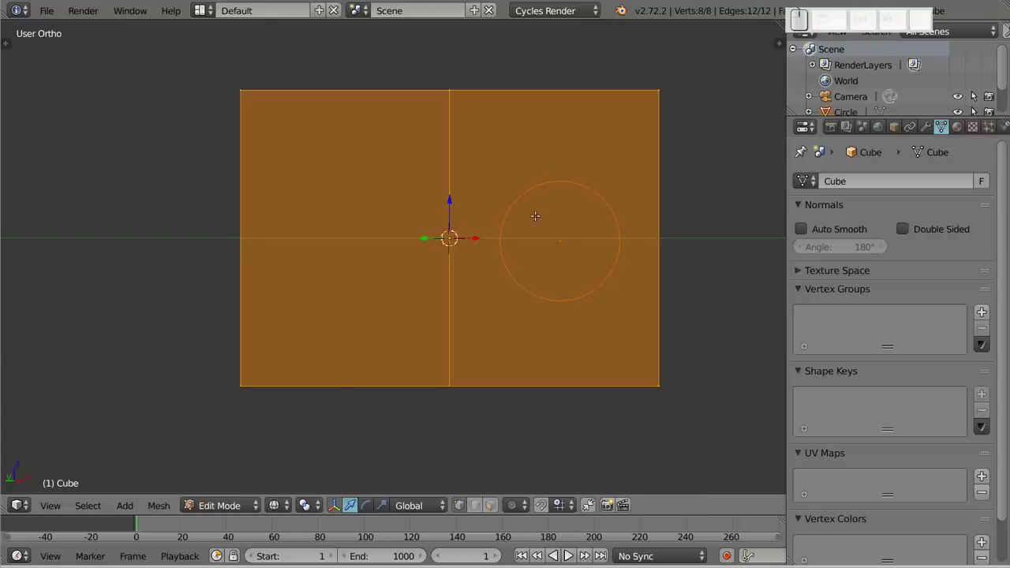
key(t)
scroll(down, 3)
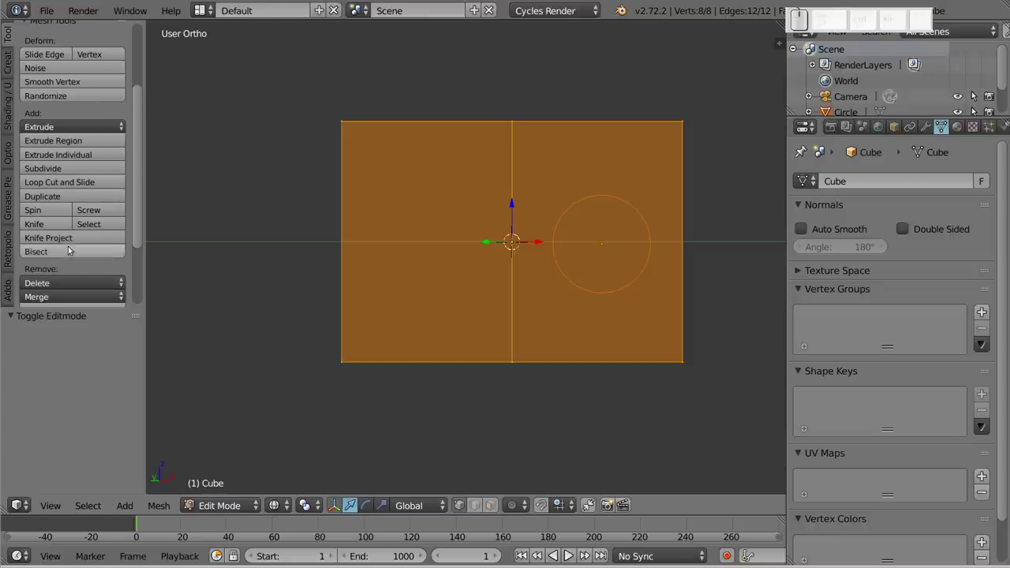
click(68, 240)
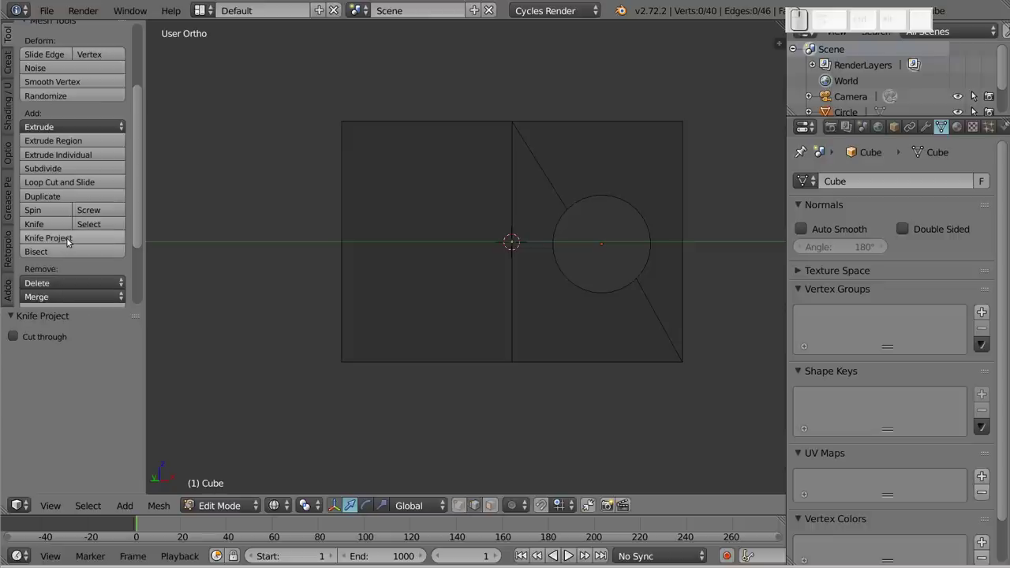
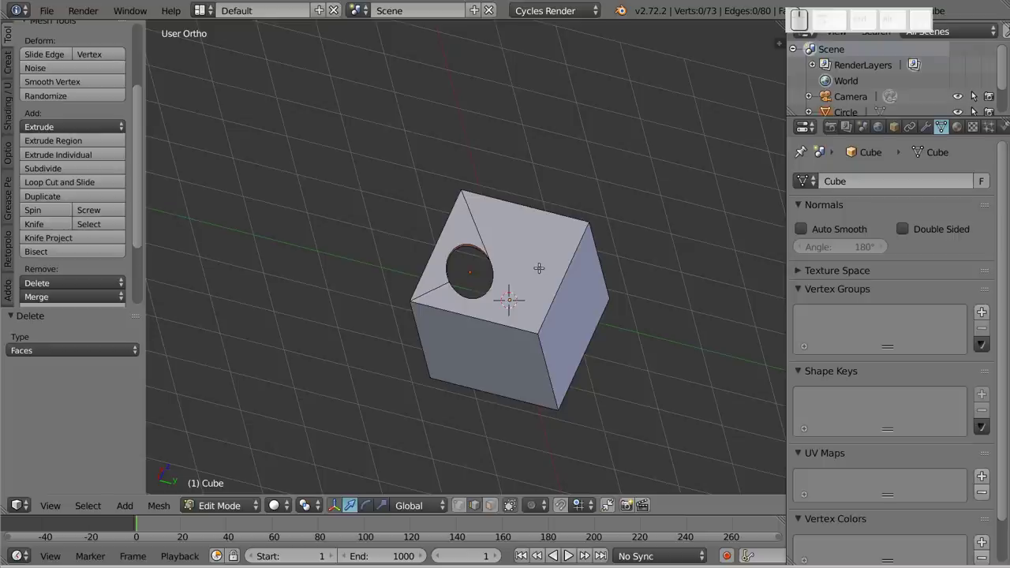
key(Tab)
Step: Delete every object in the scene and switch to the top view
key(x)
click(504, 297)
key(1)
click(600, 371)
key(shift+7)
click(514, 178)
Step: Add a Bezier circle curve of radius 1 at the origin
key(shift+a)
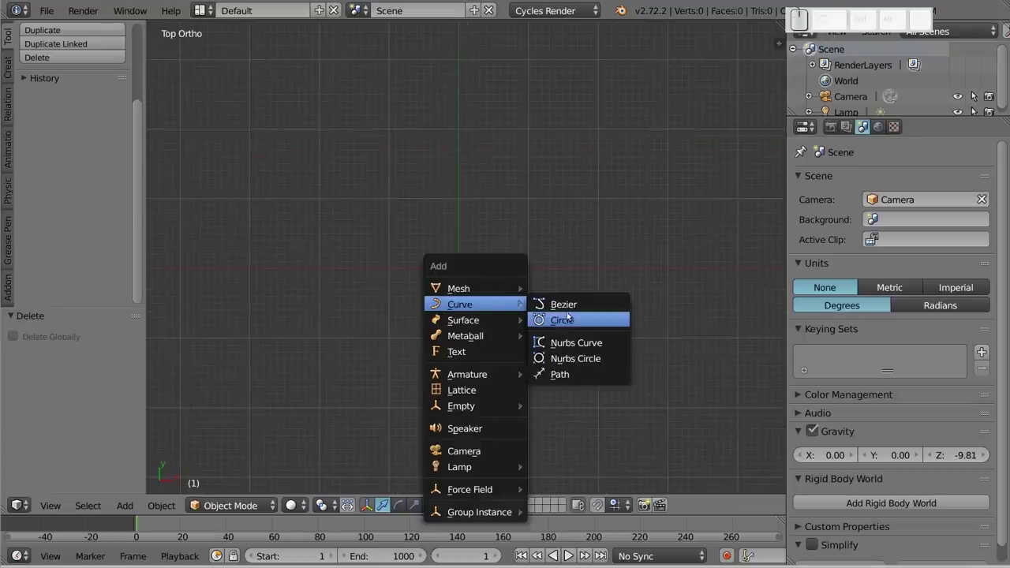
click(581, 321)
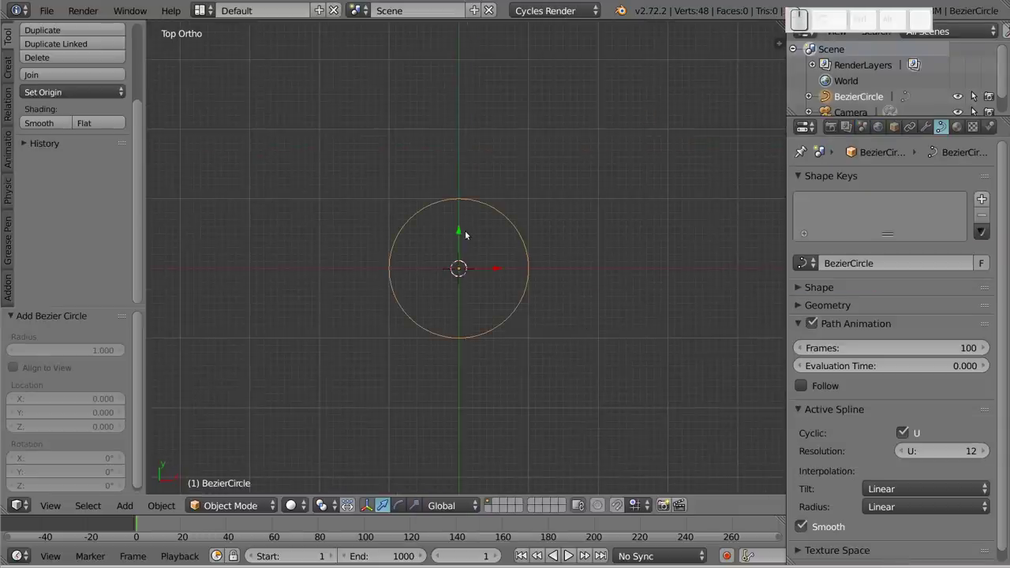
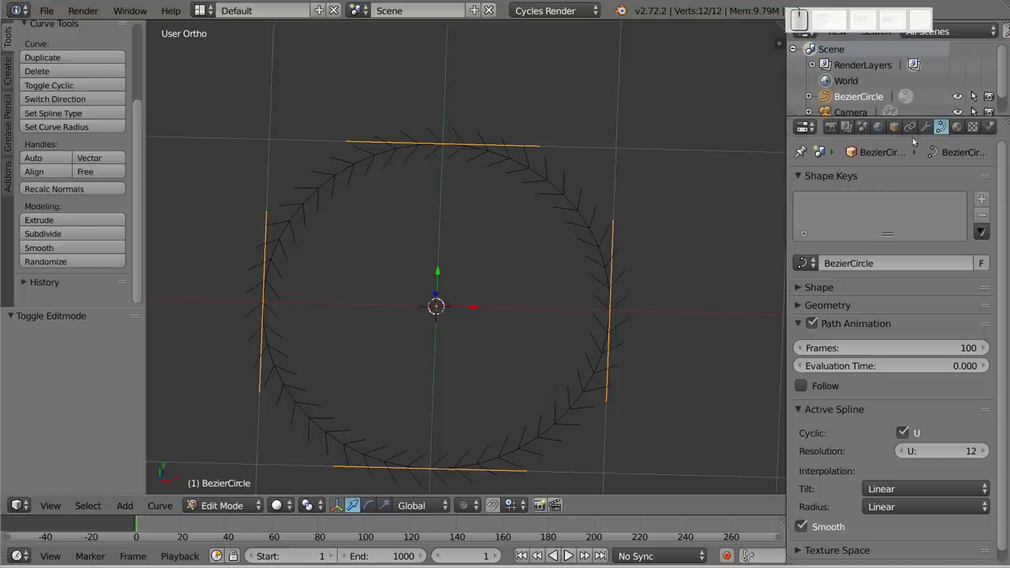
Step: Duplicate, move and scale circle outlines to pierce the filled disc with over a dozen holes
click(796, 291)
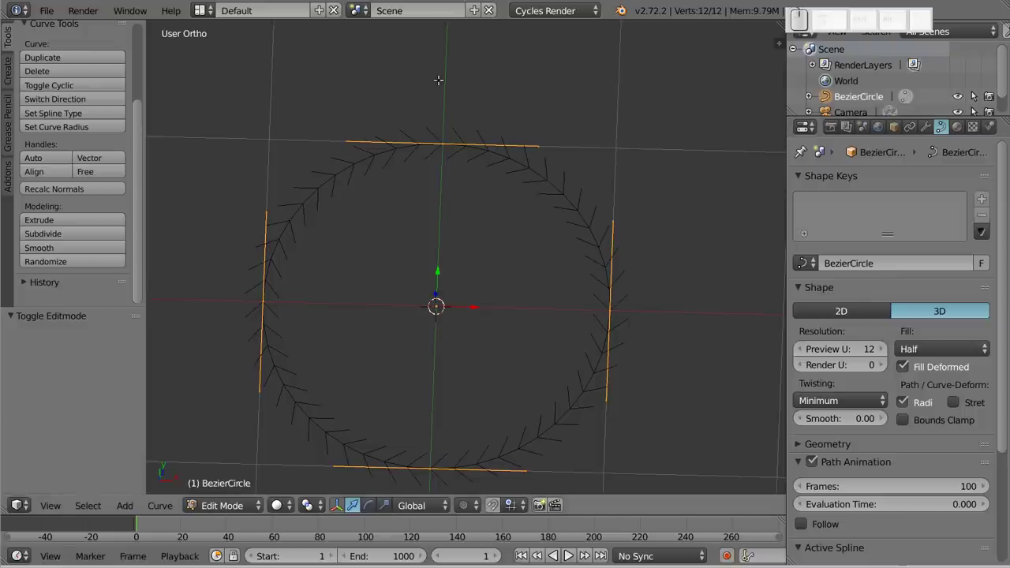
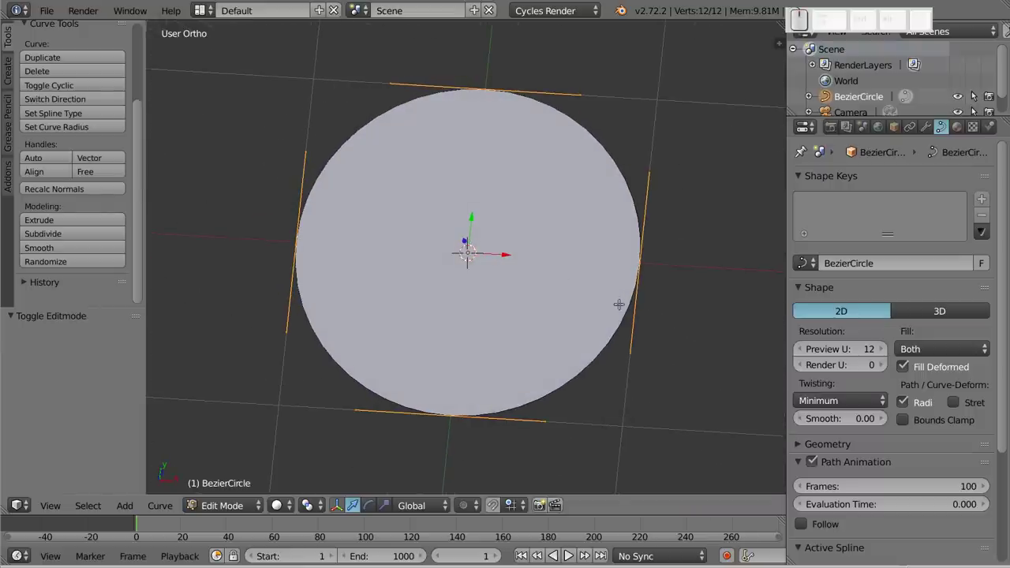
key(shift+d)
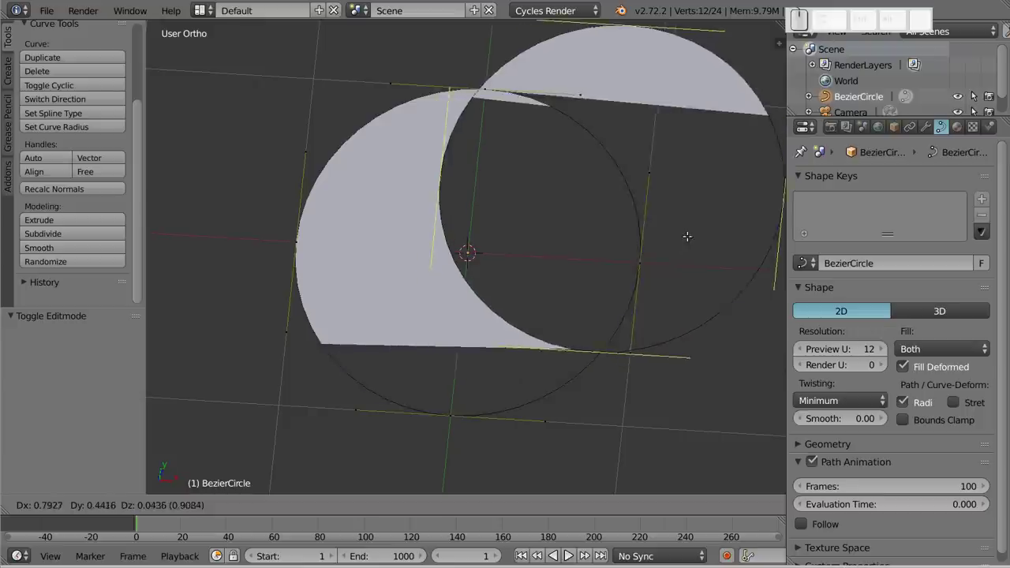
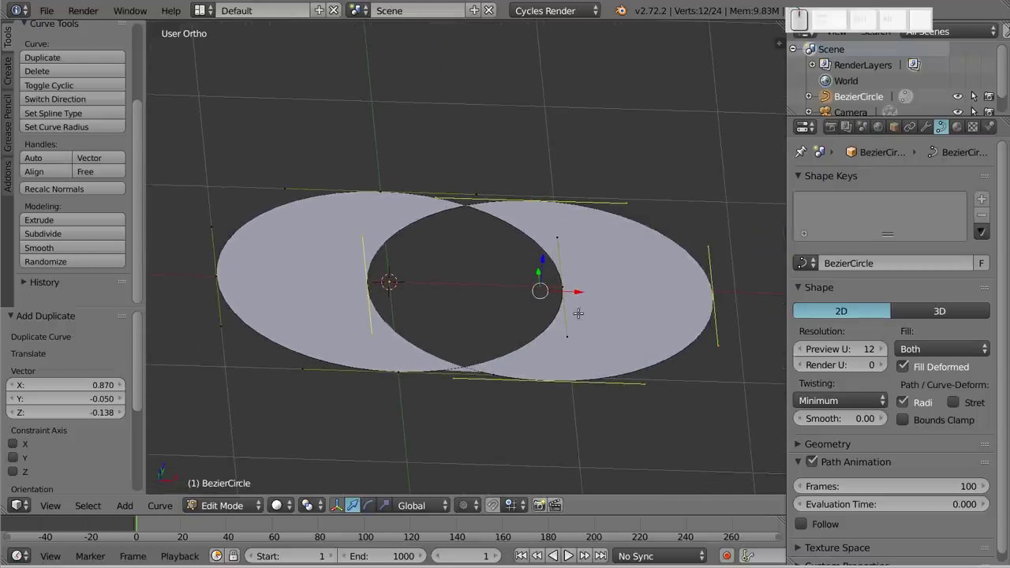
key(g)
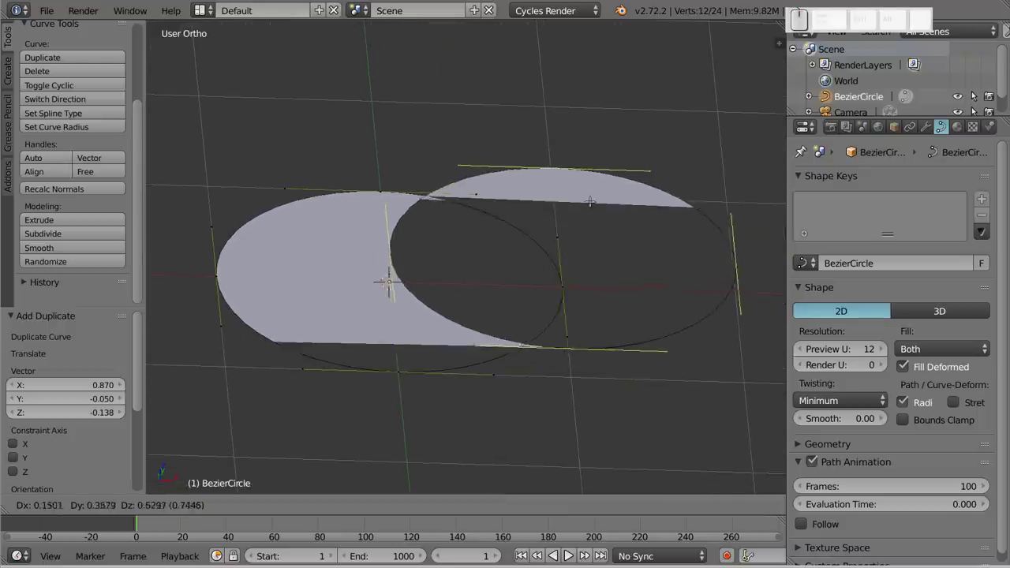
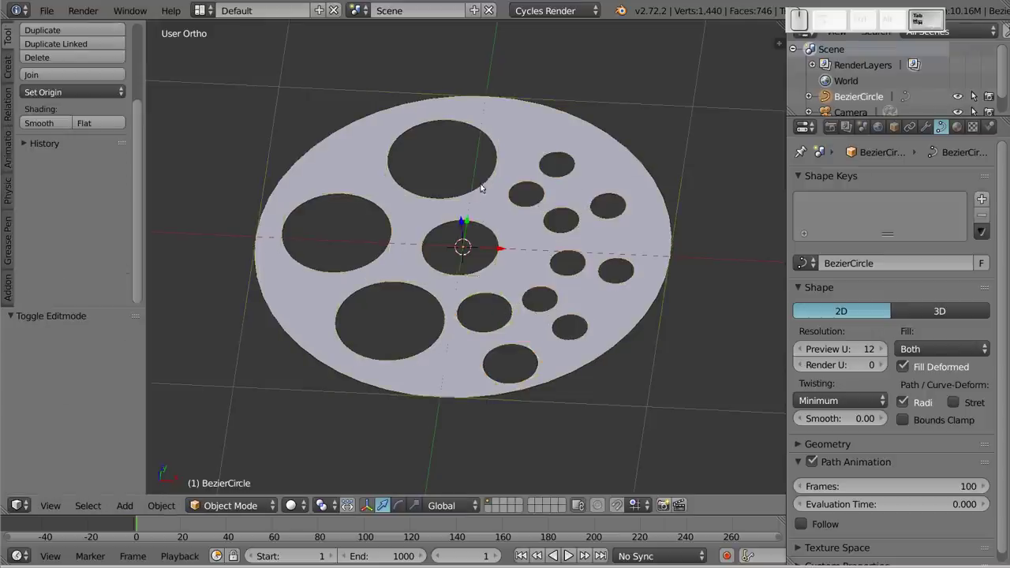
drag(444, 292, 481, 135)
Step: Set curve Extrude 0.064, Bevel Depth 0.023 and Preview U 24 for a thick, rounded disc
click(572, 116)
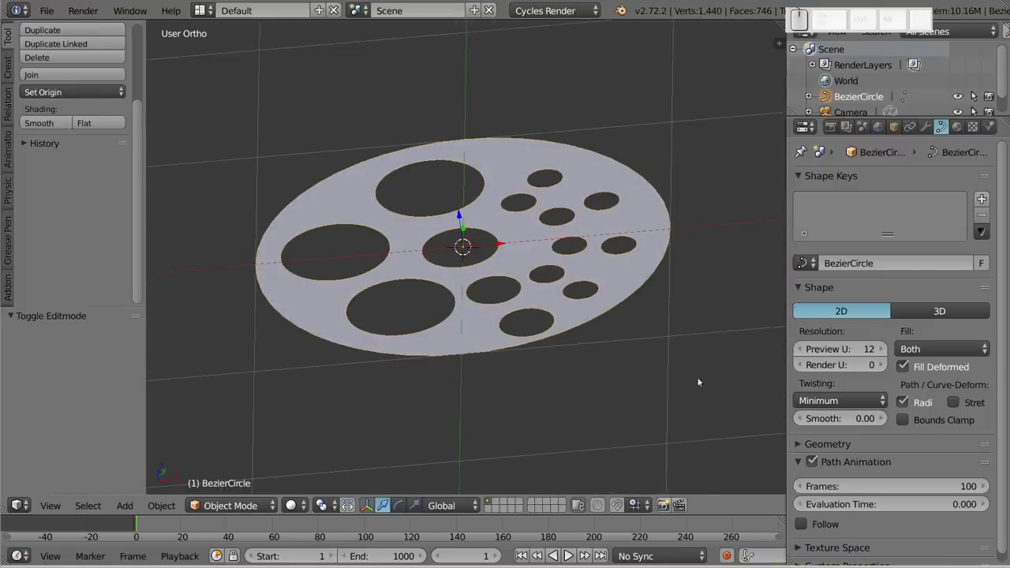
middle_click(806, 447)
scroll(down, 3)
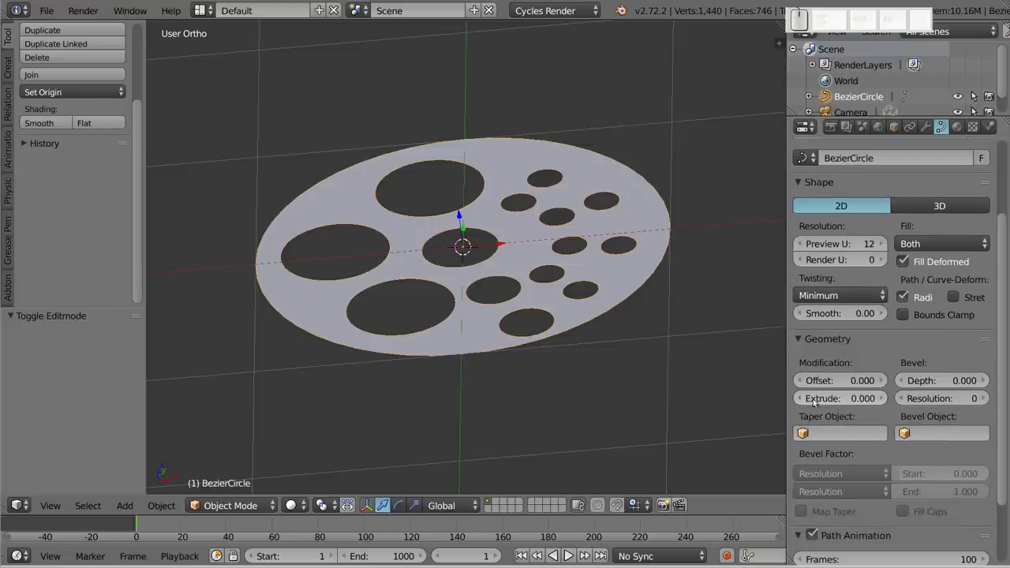
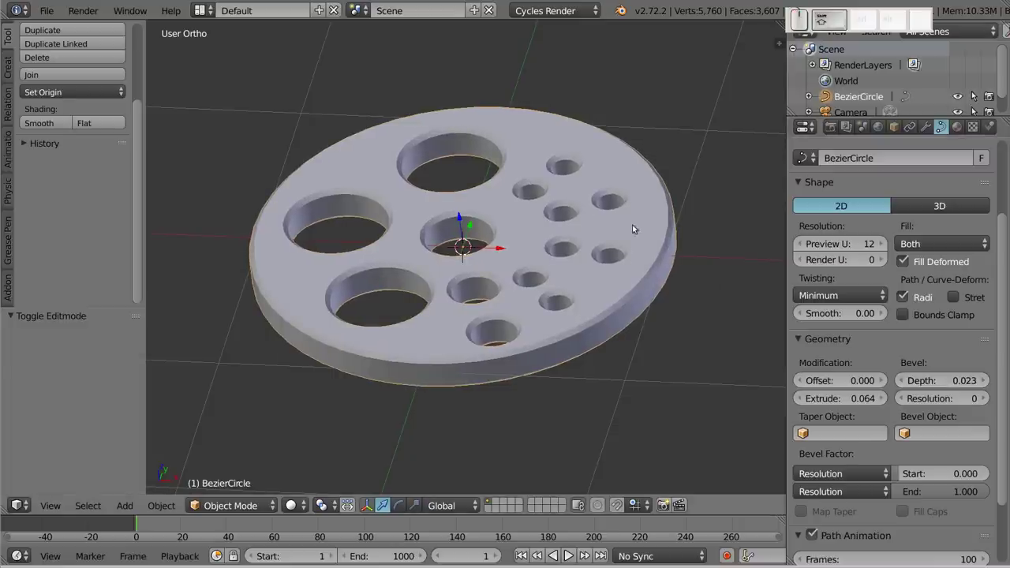
scroll(up, 3)
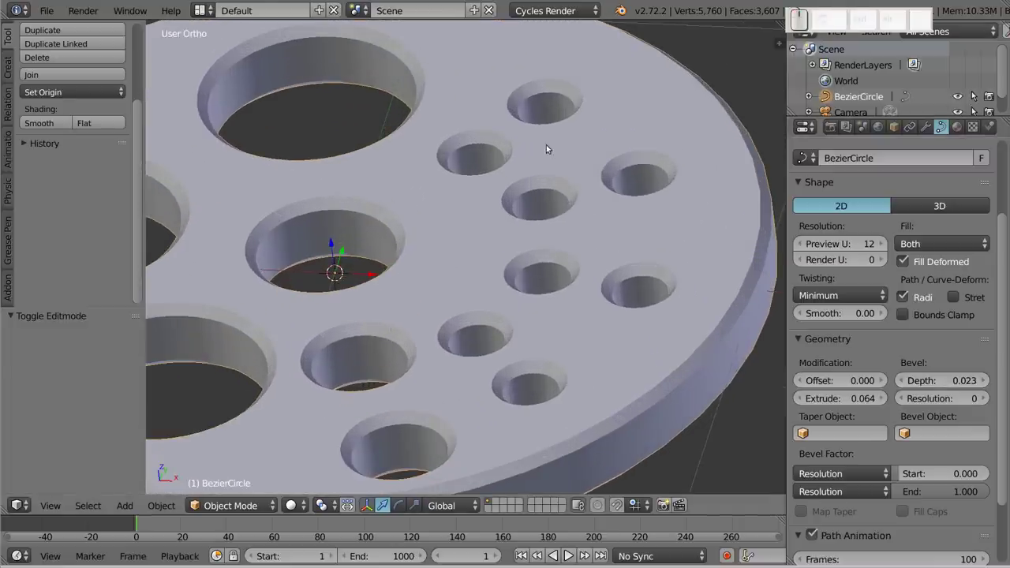
scroll(down, 3)
click(377, 260)
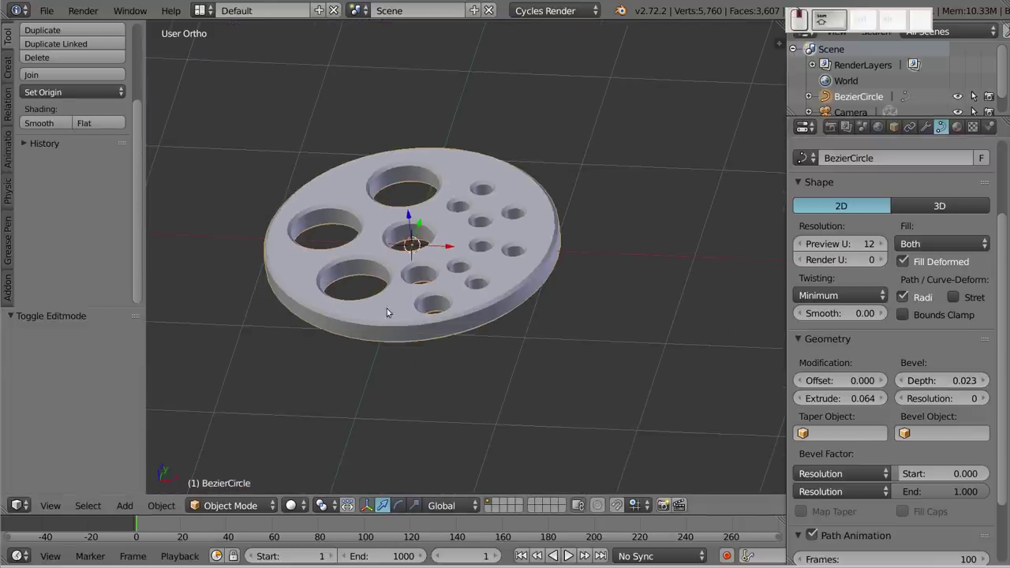
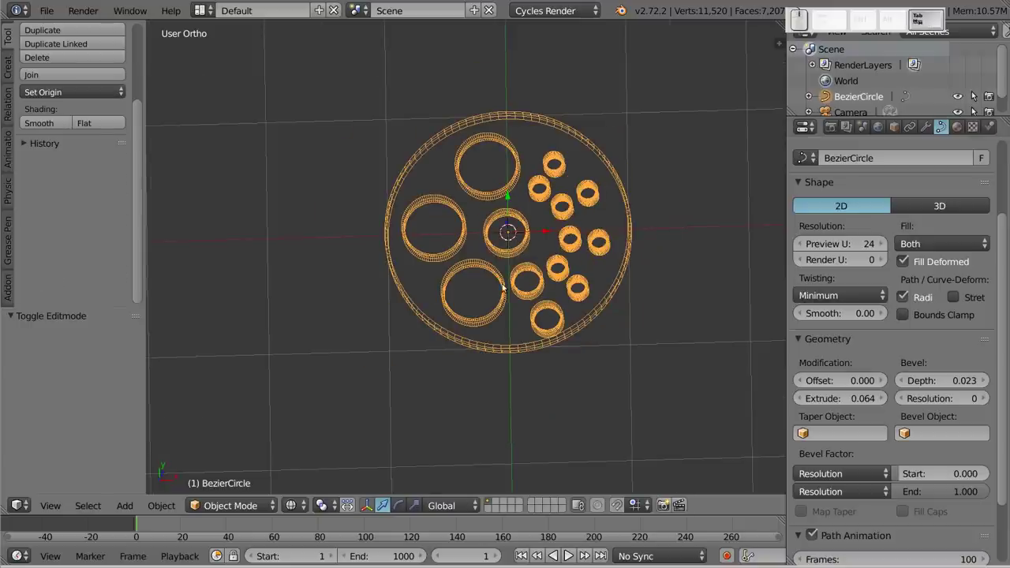
Step: Convert the disc to a mesh and select its linked flat top faces for dissolving
key(alt+c)
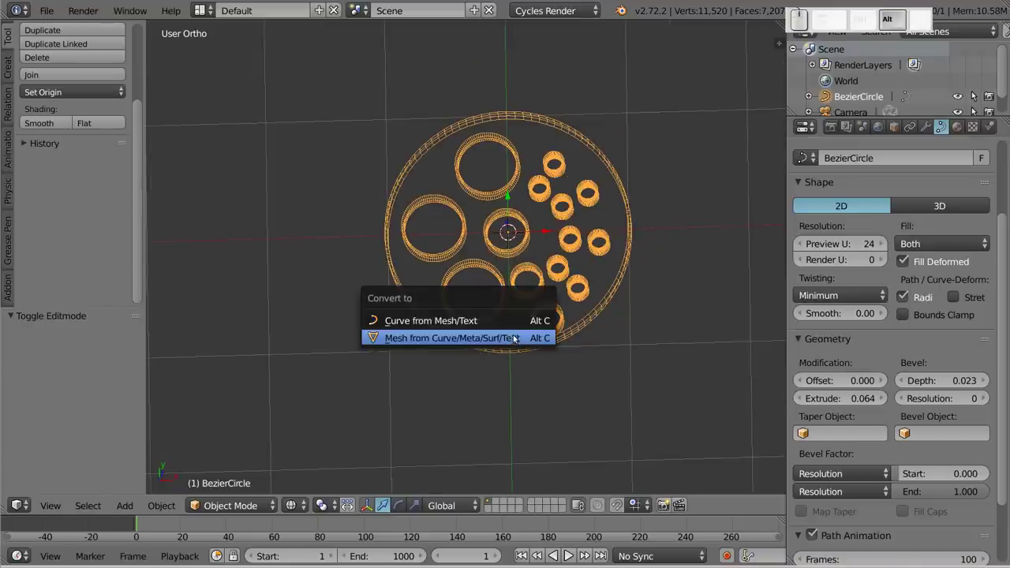
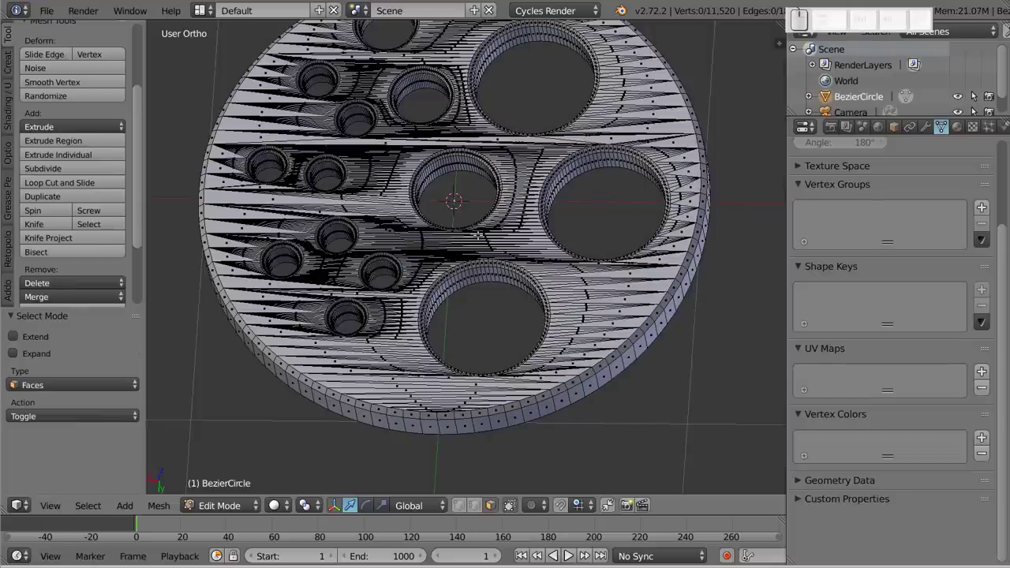
scroll(up, 3)
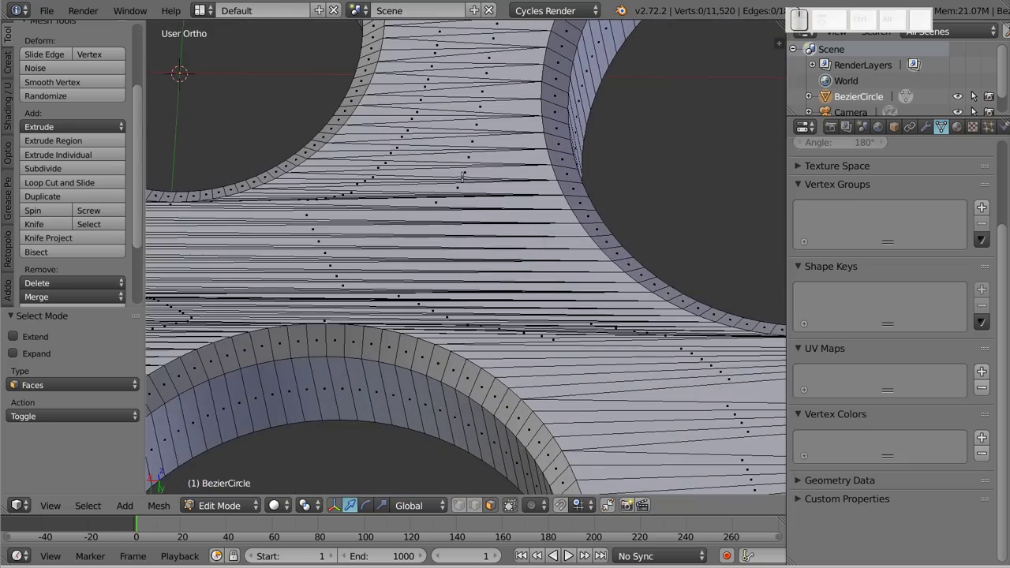
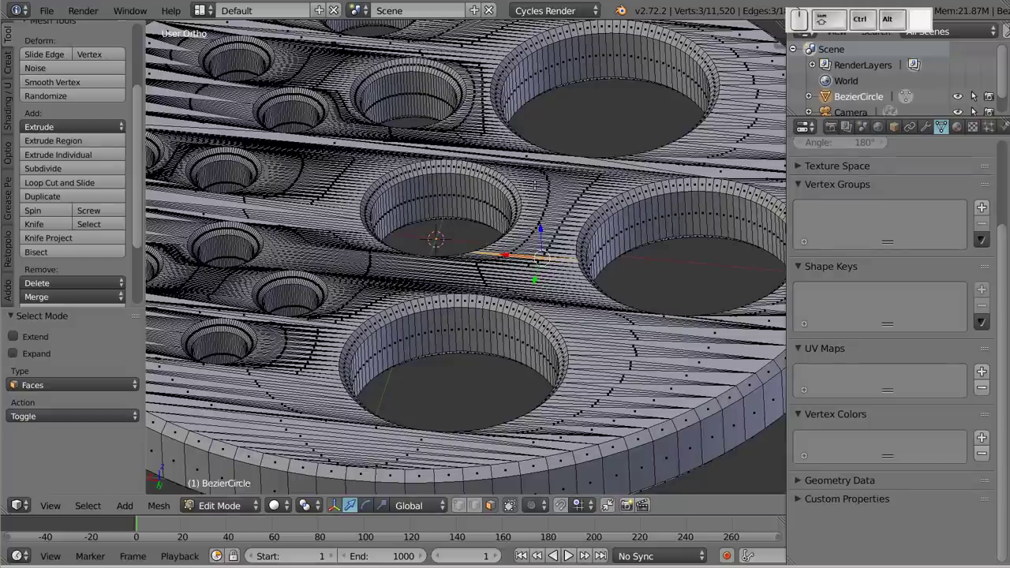
key(ctrl+shift+alt+f)
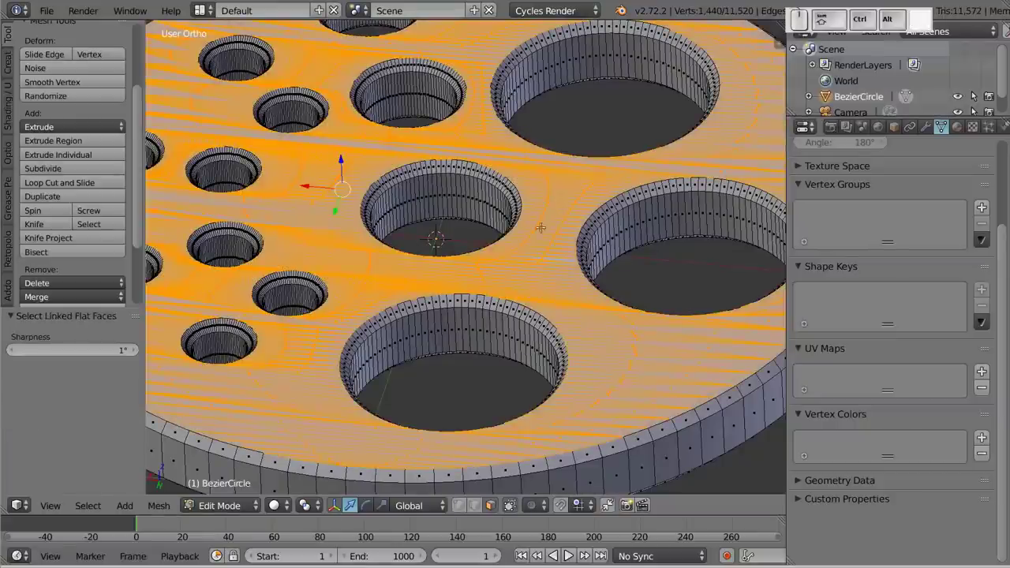
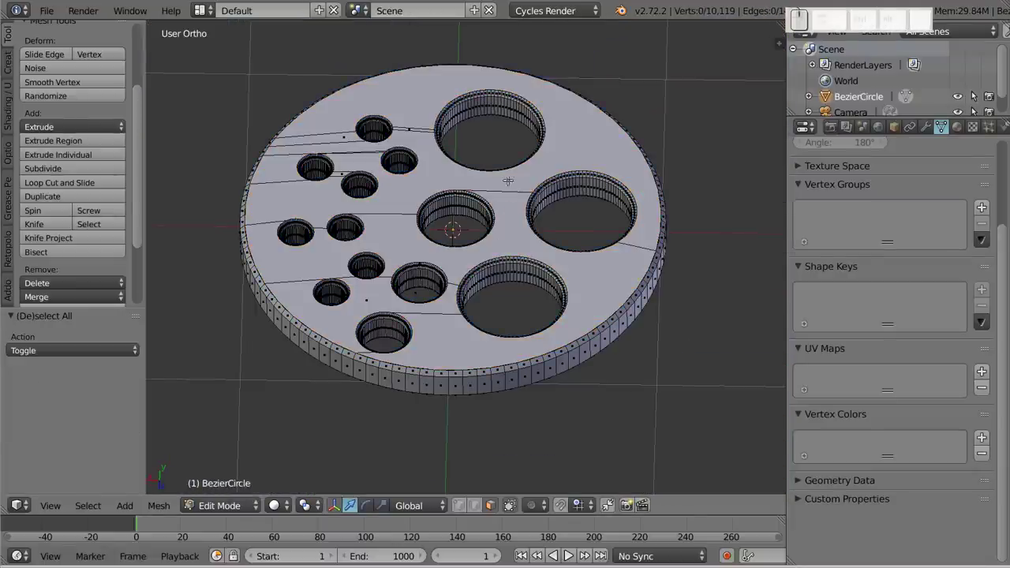
Step: Return to Object Mode and inspect the simplified 10,119-vertex disc
key(Tab)
scroll(down, 3)
click(501, 184)
click(538, 218)
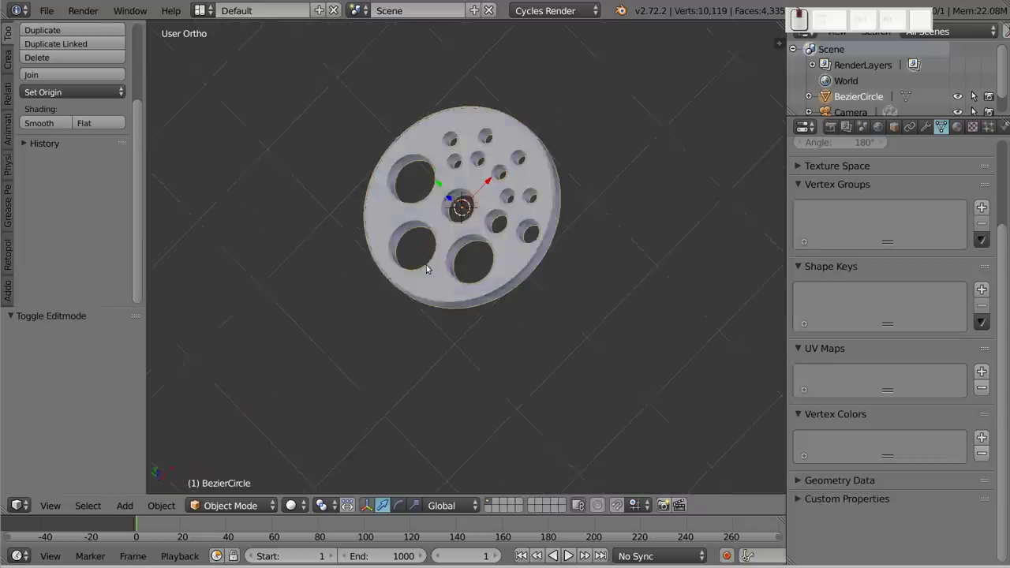
click(546, 226)
scroll(up, 3)
click(518, 194)
Step: Orbit over the disc, then view it edge-on in Front Ortho
drag(482, 202, 520, 279)
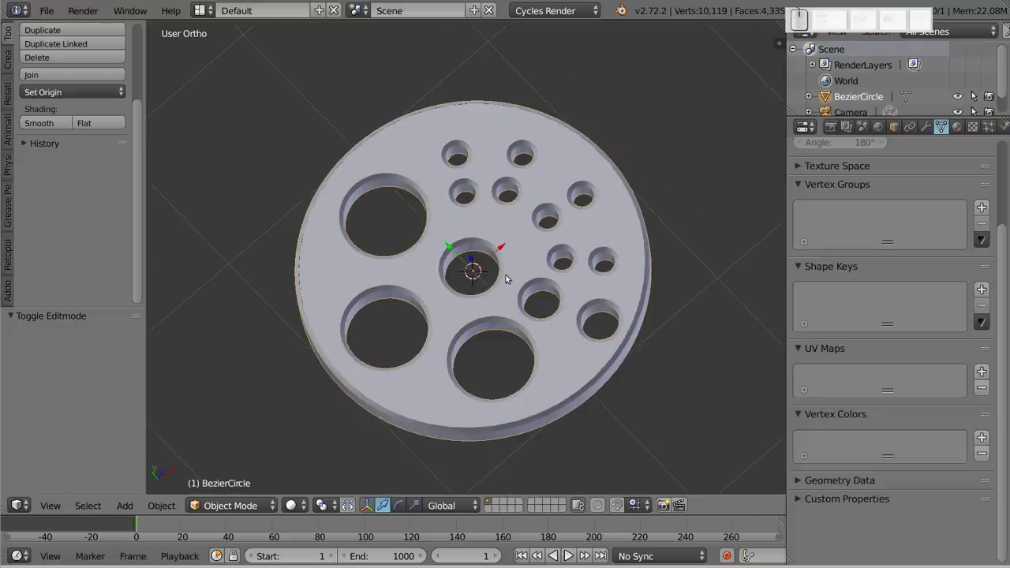
click(461, 303)
key(1)
click(534, 362)
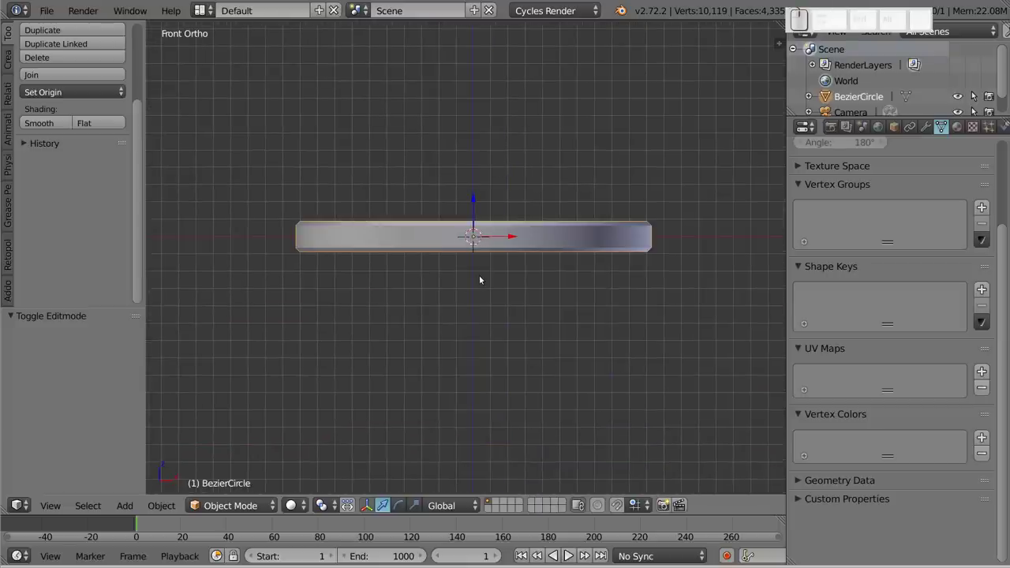
Step: Add a mesh circle and rotate it 90 degrees about X to face the front
key(shift+a)
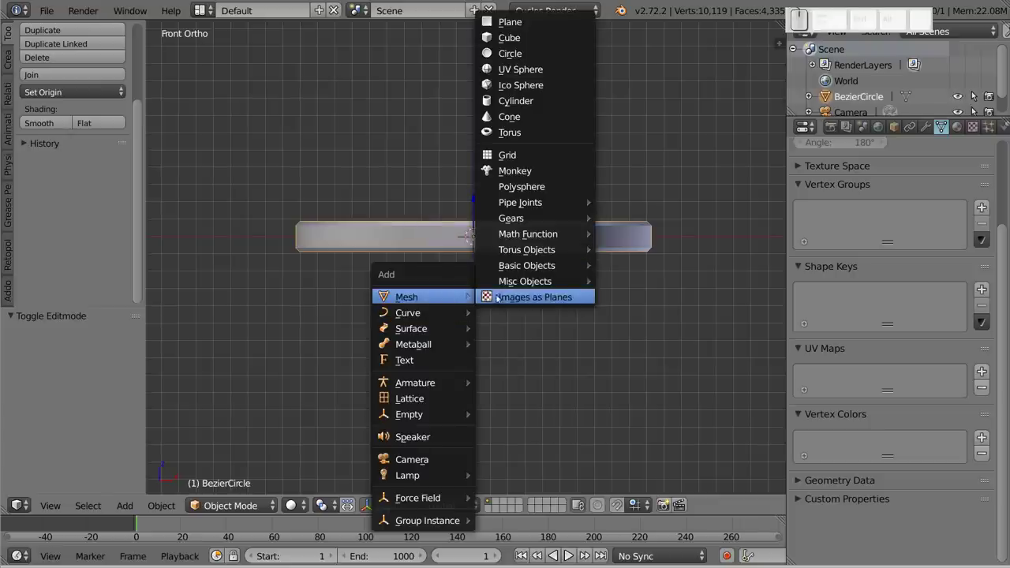
click(546, 55)
key(r)
key(x)
key(9)
key(Return)
key(s)
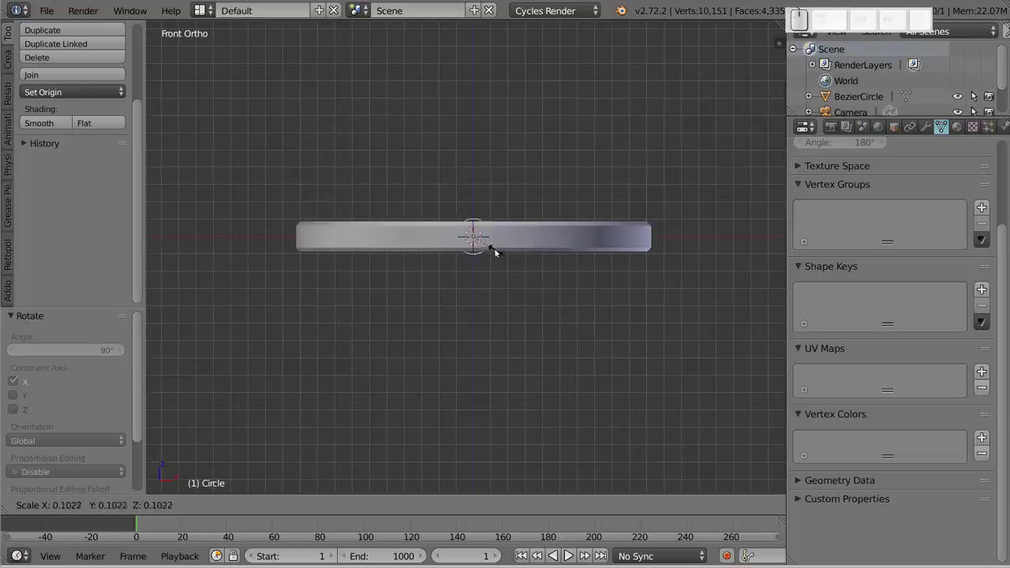
Step: Shrink the circle and move it over the disc's rim in front view
click(488, 247)
key(z)
click(562, 228)
drag(506, 221, 337, 311)
key(1)
scroll(up, 3)
click(431, 299)
Step: In wireframe shading refine the circle's size, add the disc to the selection and enter its Edit Mode
middle_click(584, 221)
key(shift+s)
click(605, 241)
key(g)
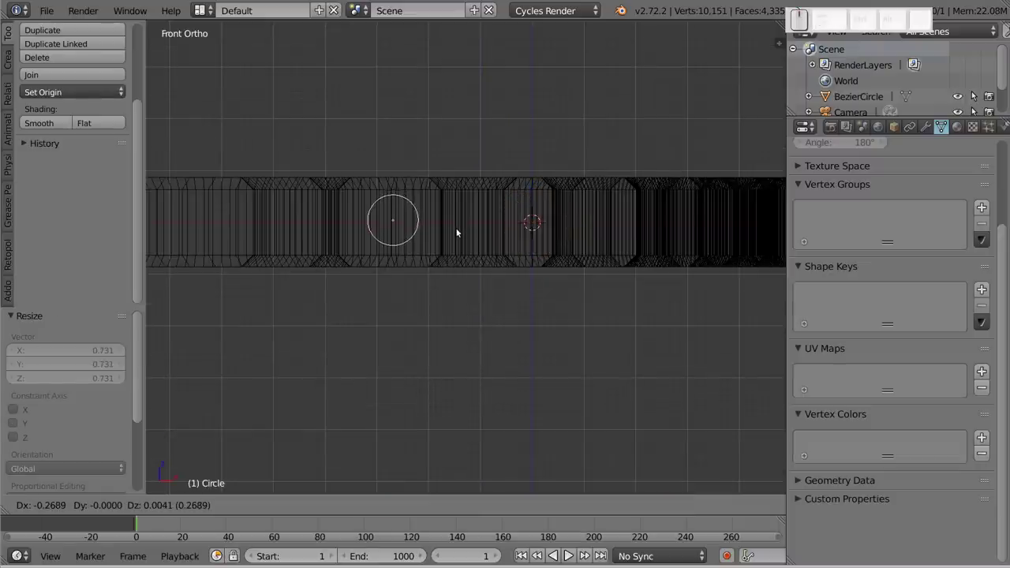
click(455, 233)
right_click(482, 209)
key(shift+Tab)
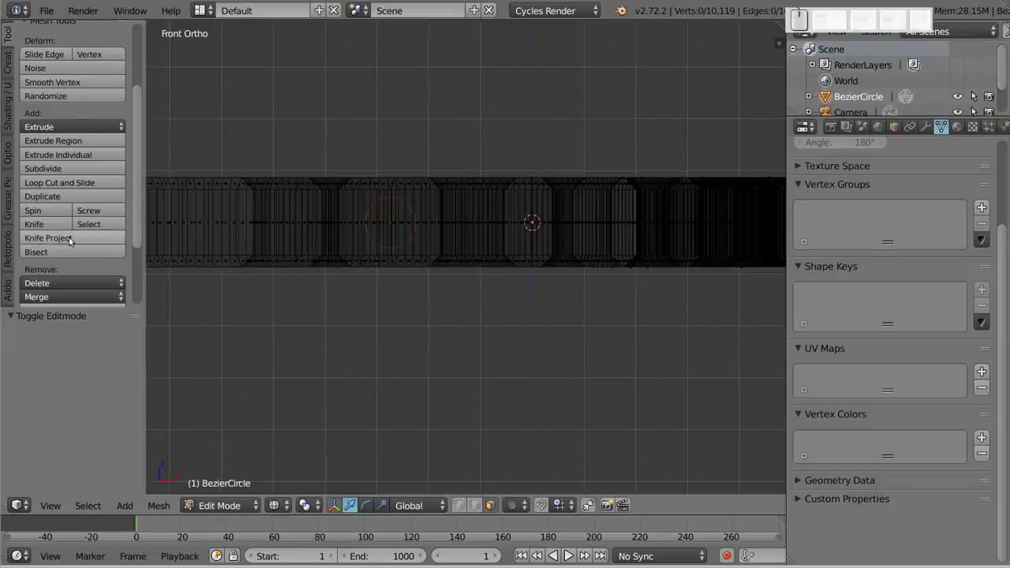
Step: Knife Project the circle through the disc's walls and check the cuts from front and side
click(79, 242)
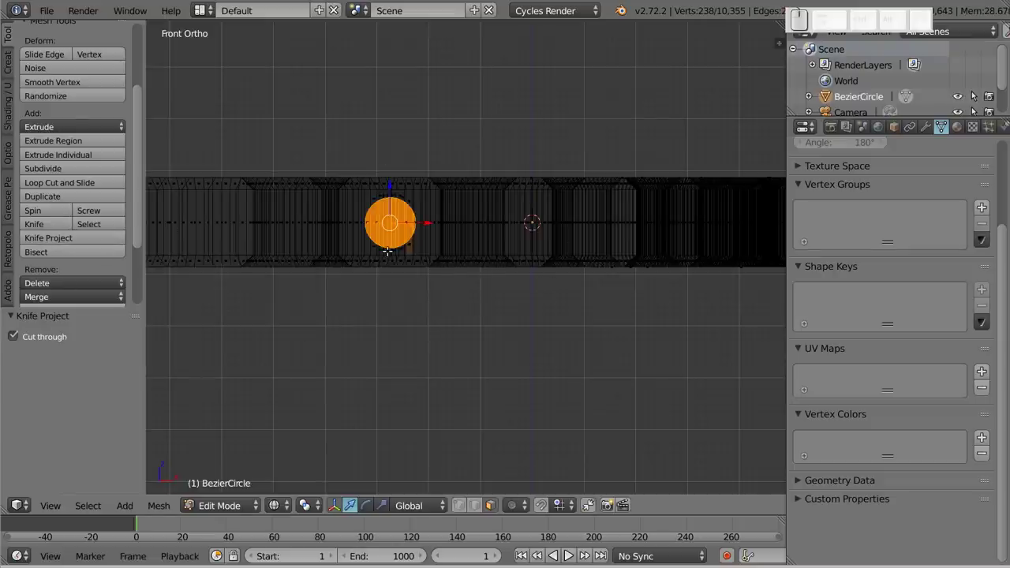
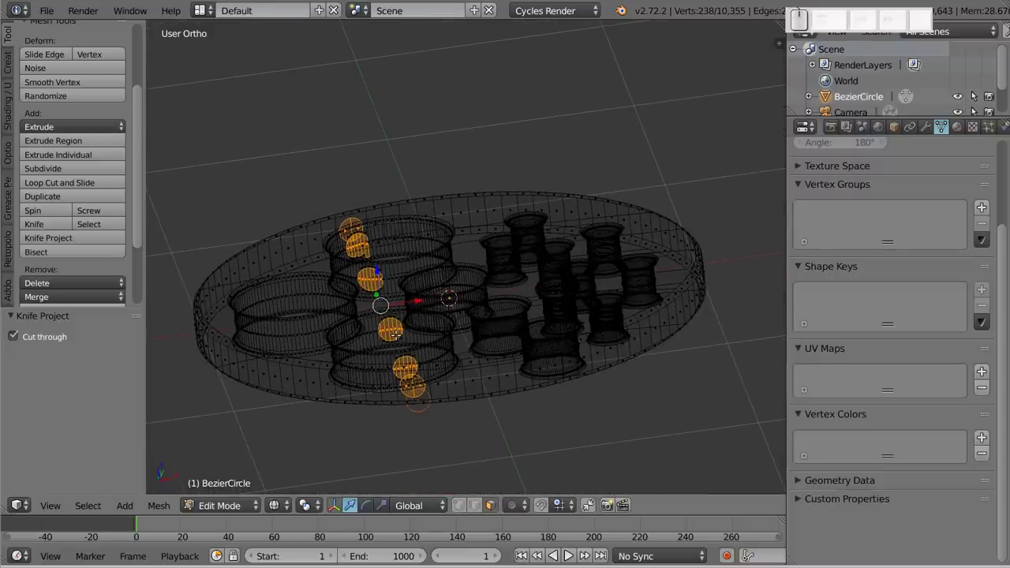
key(1)
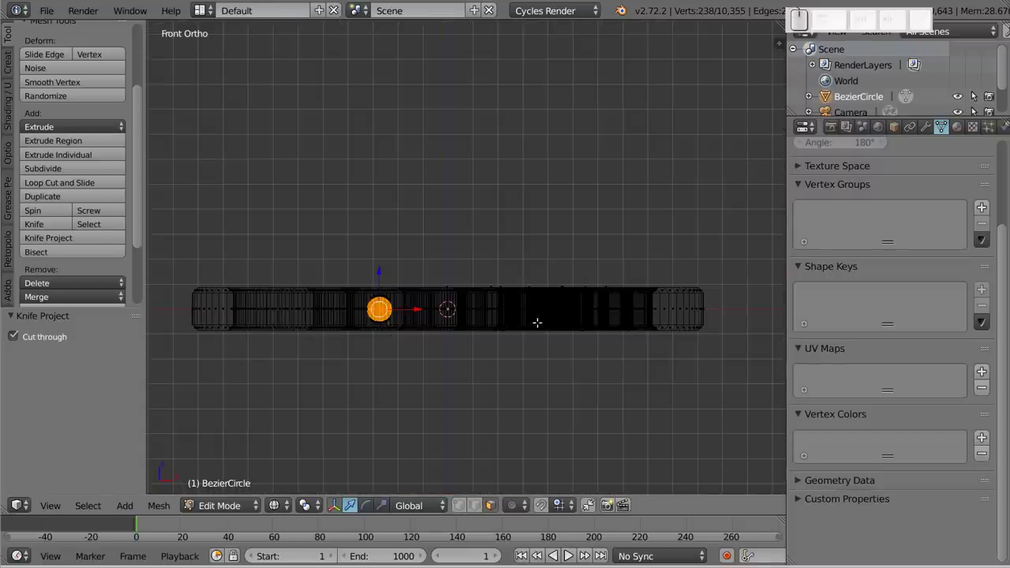
key(6)
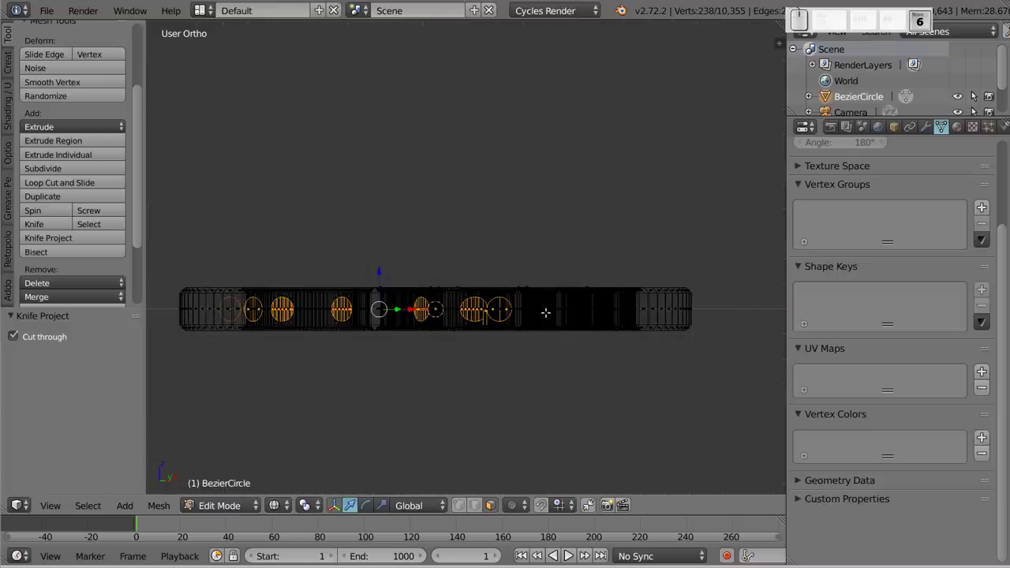
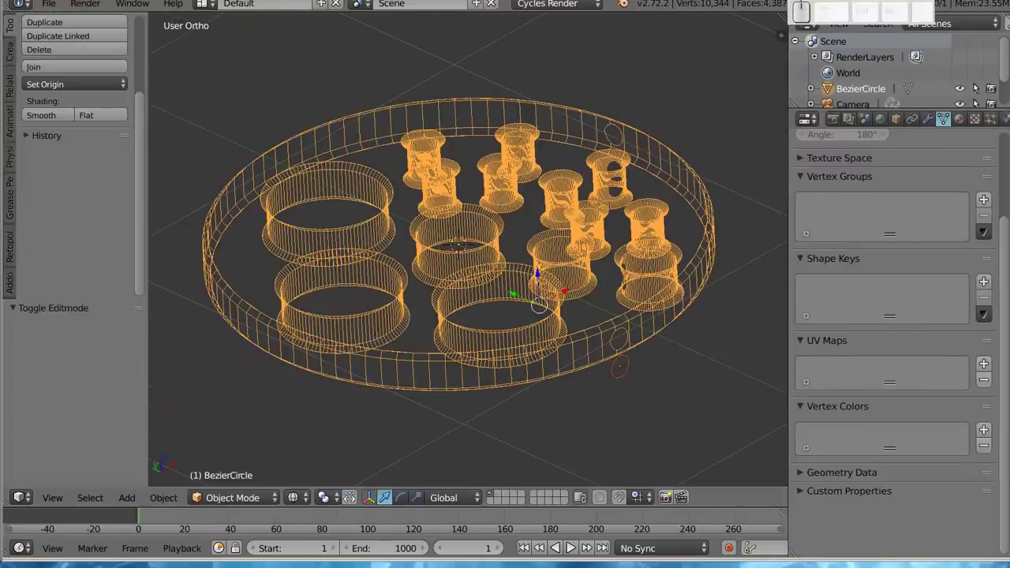
Step: From the top view select and delete all objects, then face the empty scene from the front
key(z)
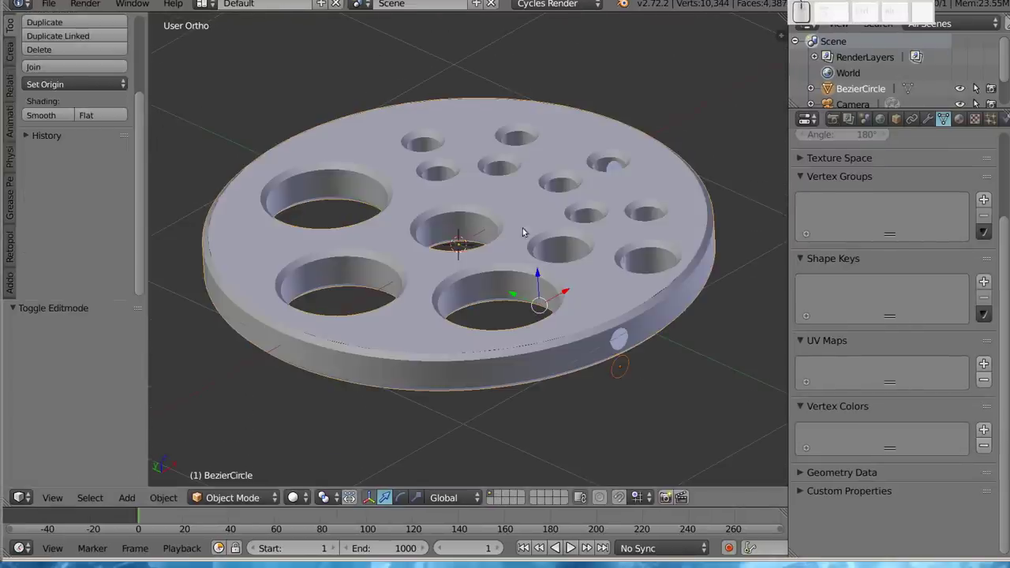
drag(493, 138, 567, 169)
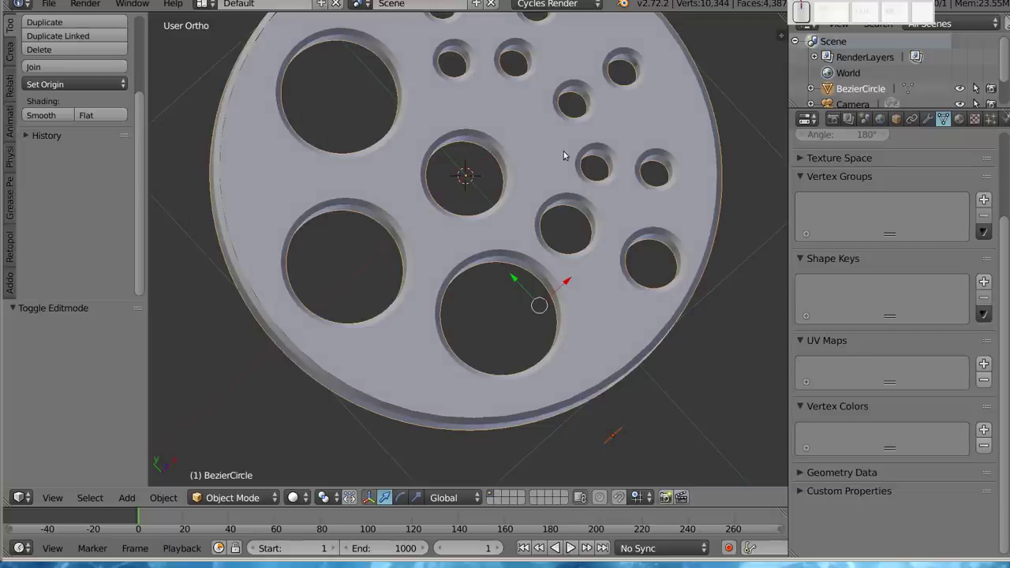
key(x)
click(540, 156)
middle_click(458, 163)
click(450, 221)
key(shift+1)
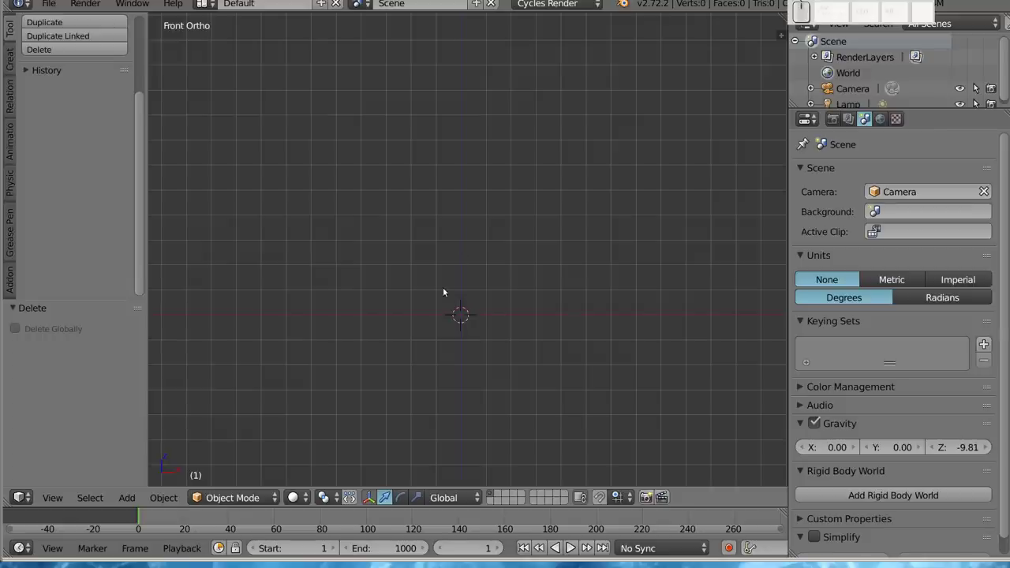
Step: Add a cube and a cylinder, sliding the cylinder beside the cube
key(shift+a)
click(516, 232)
scroll(down, 3)
middle_click(420, 227)
key(shift+a)
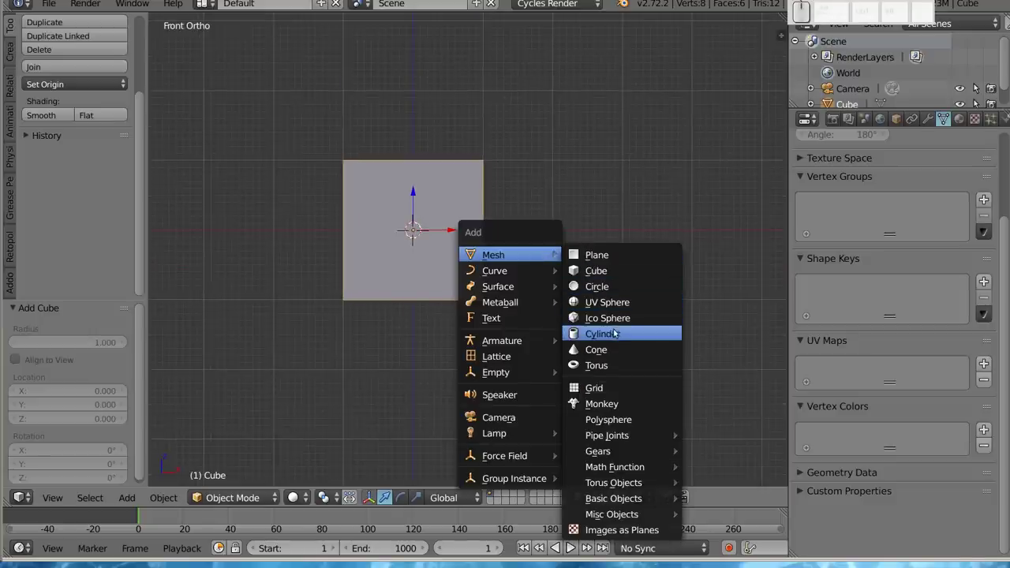
click(615, 335)
drag(442, 230, 743, 275)
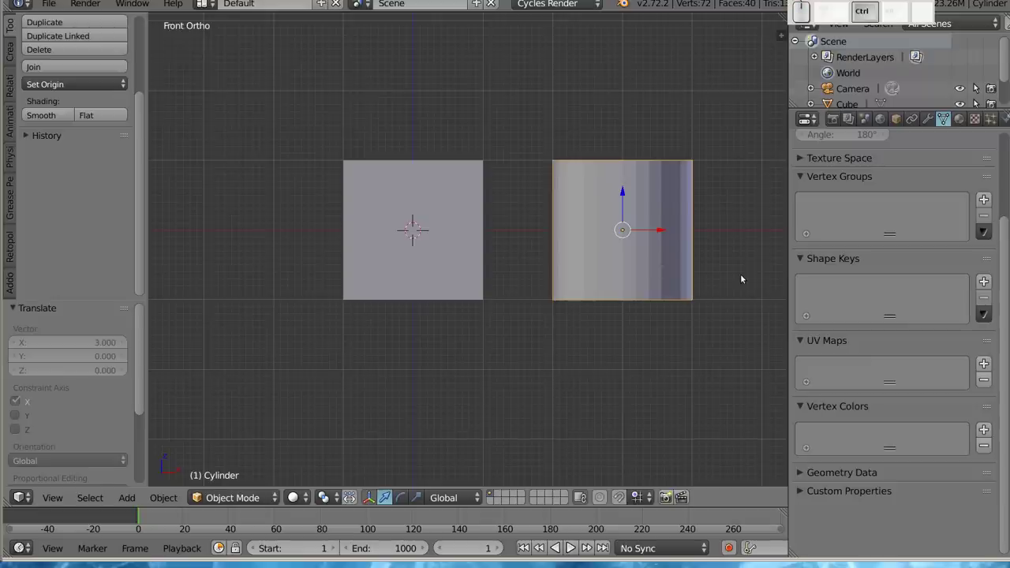
Step: Stretch the cylinder along Z and slim it to 0.644 × 0.644 × 1.263, checking from around and above
key(s)
key(z)
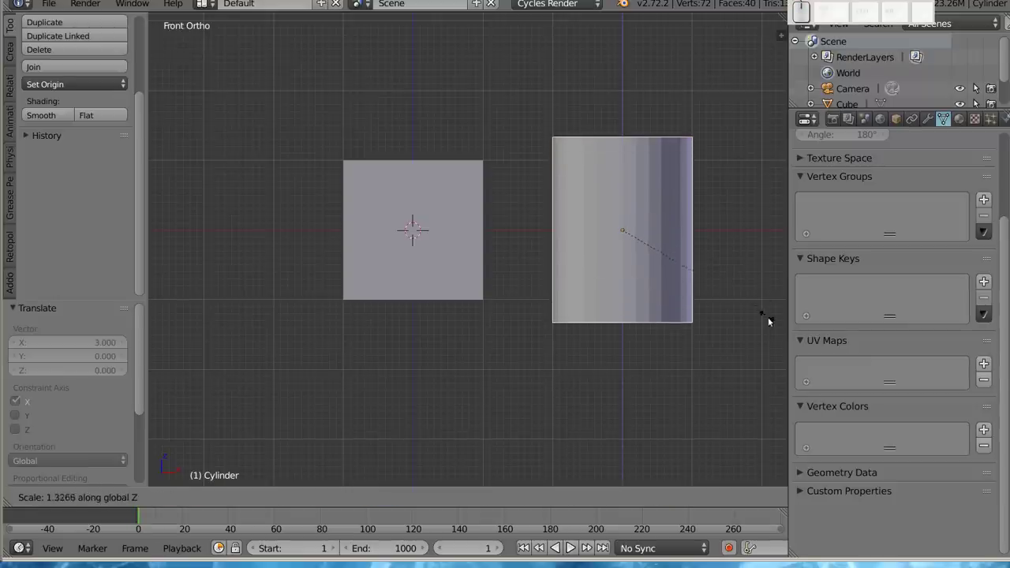
click(175, 400)
key(s)
click(712, 157)
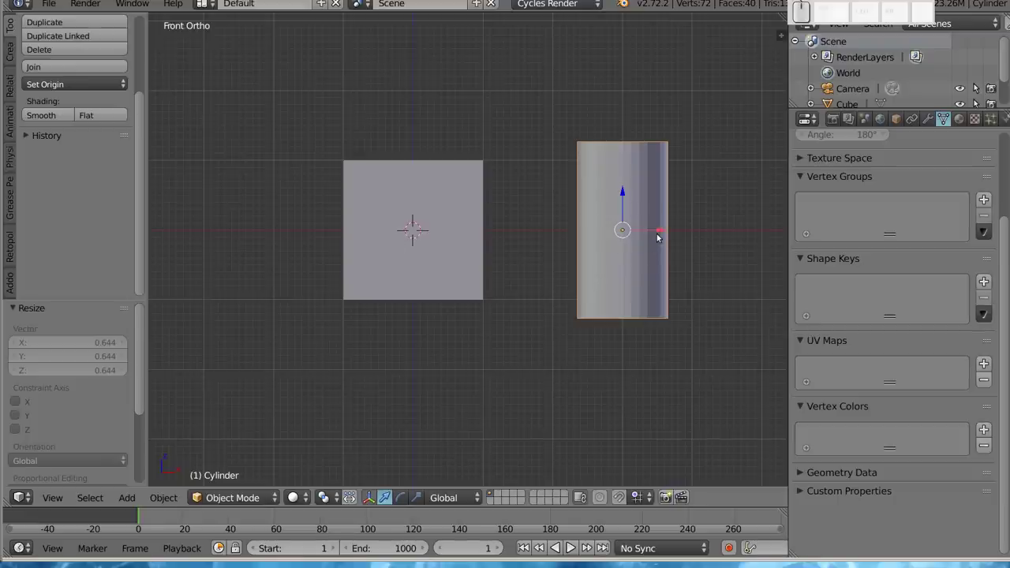
drag(669, 234, 461, 136)
scroll(down, 3)
drag(460, 152, 299, 172)
middle_click(298, 175)
scroll(up, 3)
middle_click(374, 208)
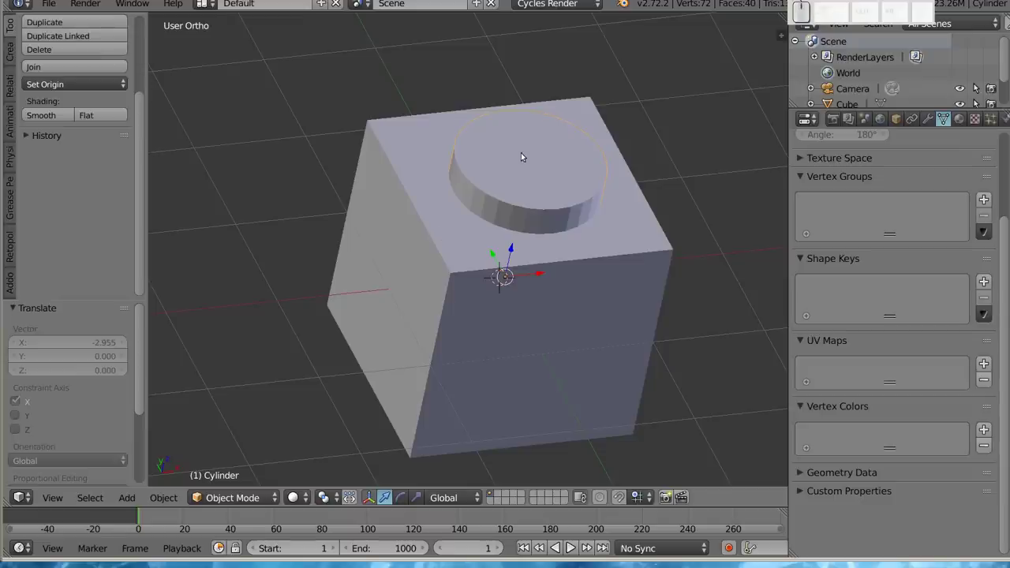
Step: Verify in wireframe that the cylinder passes through the cube's top, select it and show its Object properties
click(298, 497)
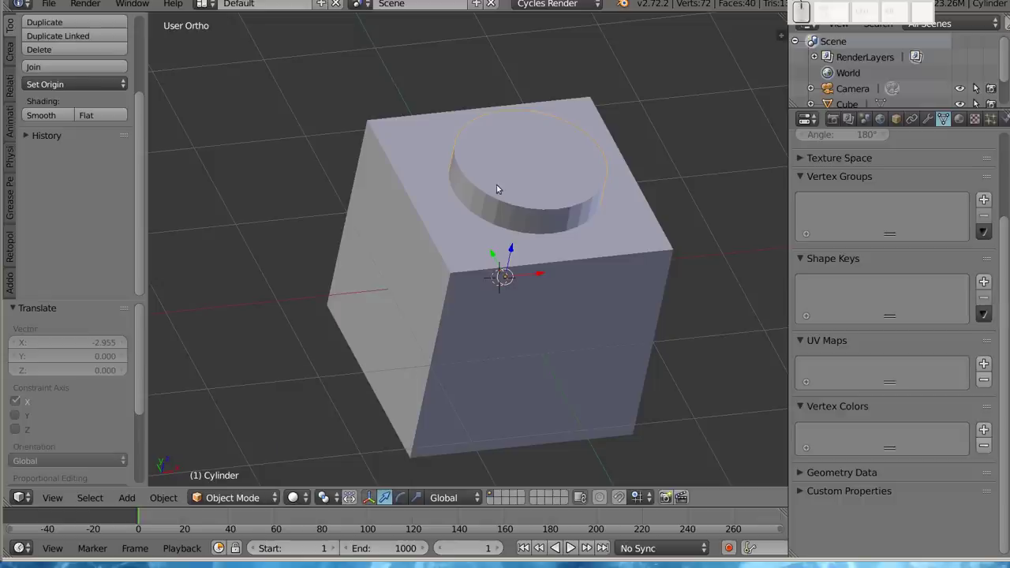
click(293, 500)
click(319, 462)
right_click(373, 131)
right_click(474, 185)
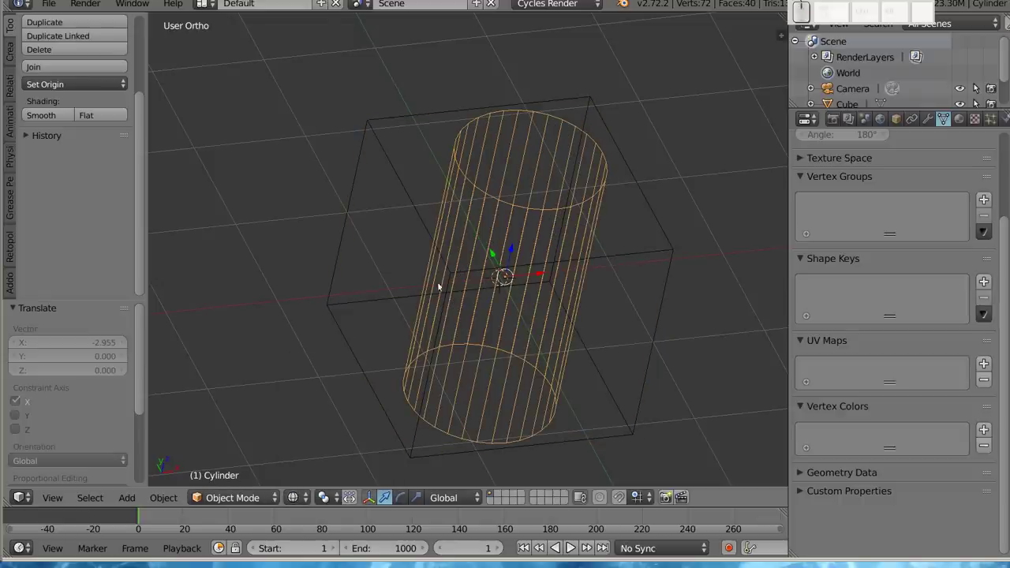
click(297, 497)
click(312, 441)
middle_click(387, 275)
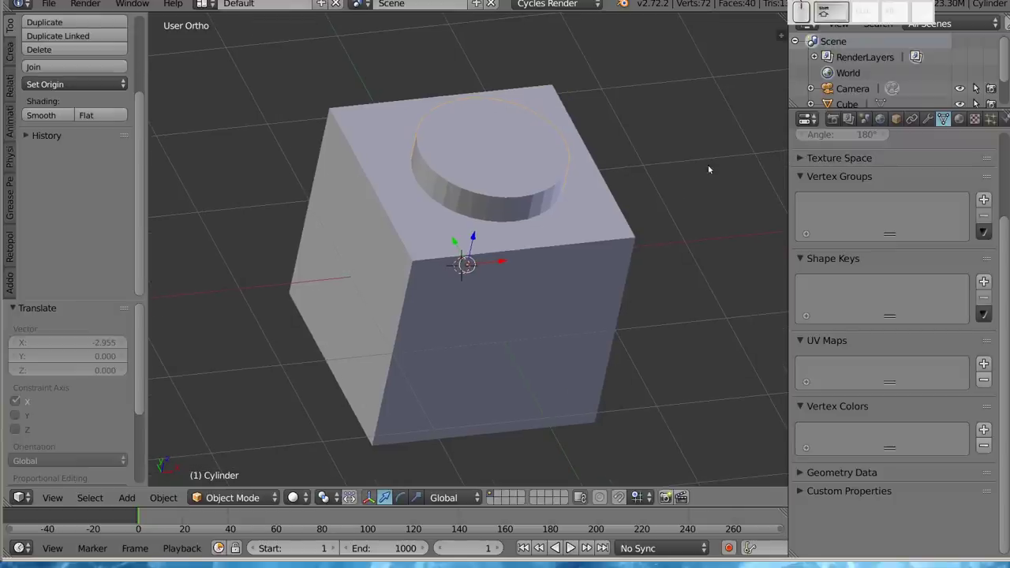
click(897, 119)
scroll(down, 3)
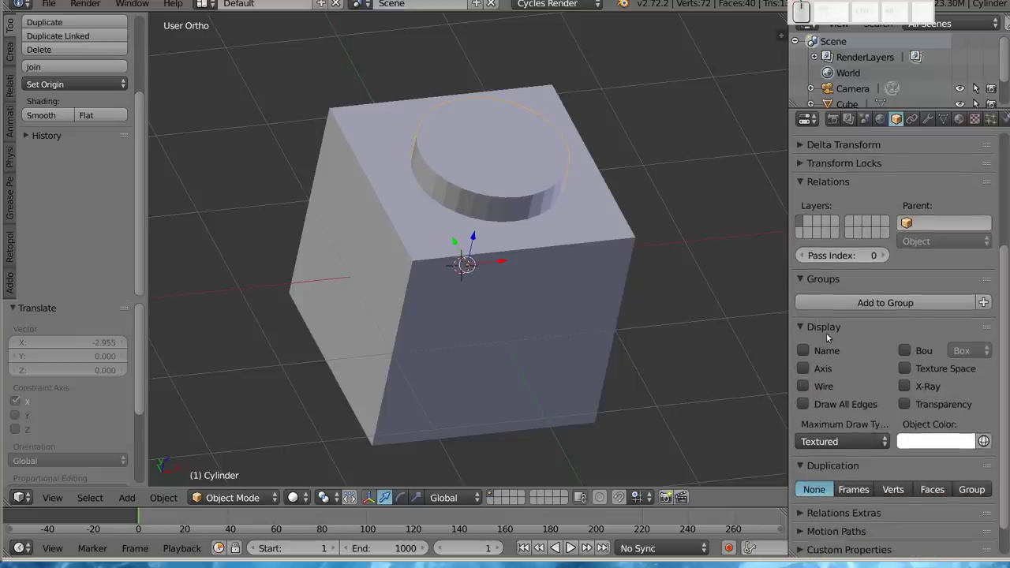
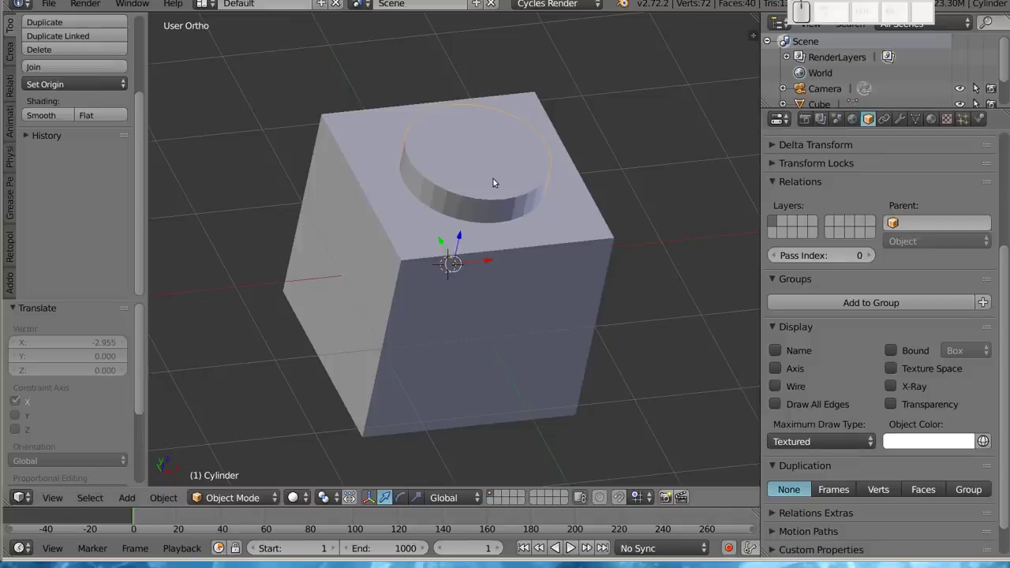
Step: Set the cylinder's Maximum Draw Type to Wire and select the cube
click(813, 442)
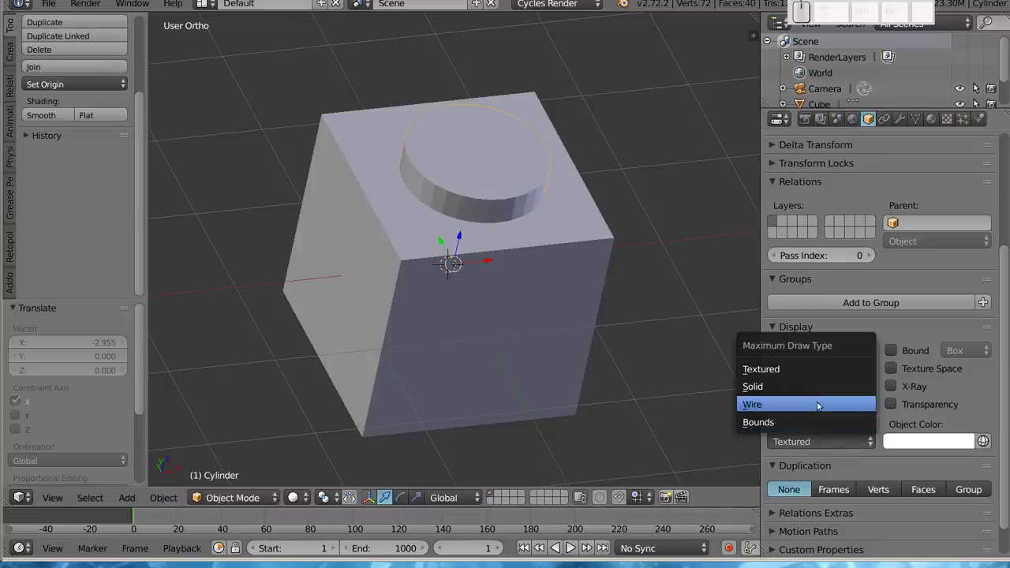
click(818, 403)
drag(532, 235, 489, 185)
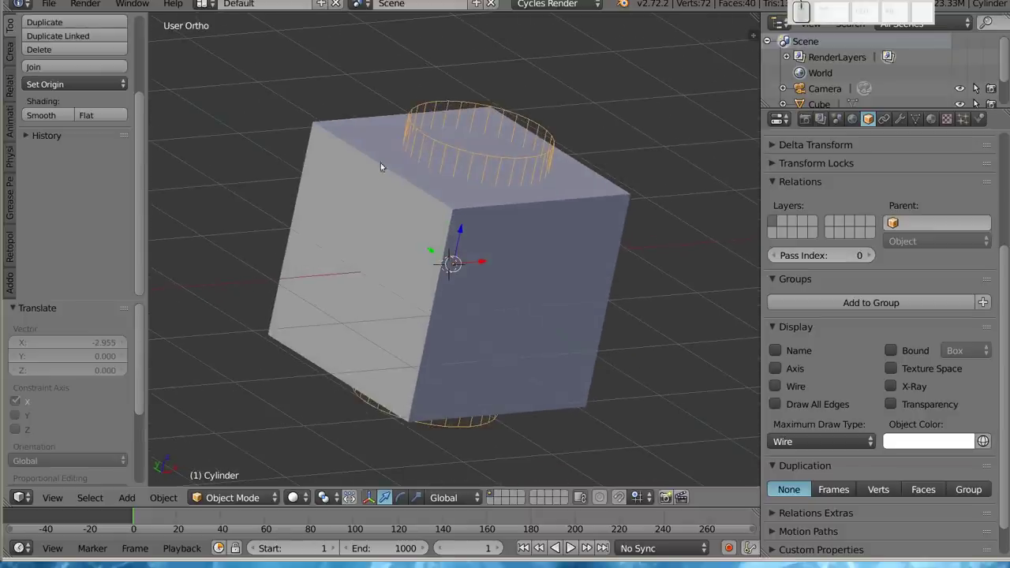
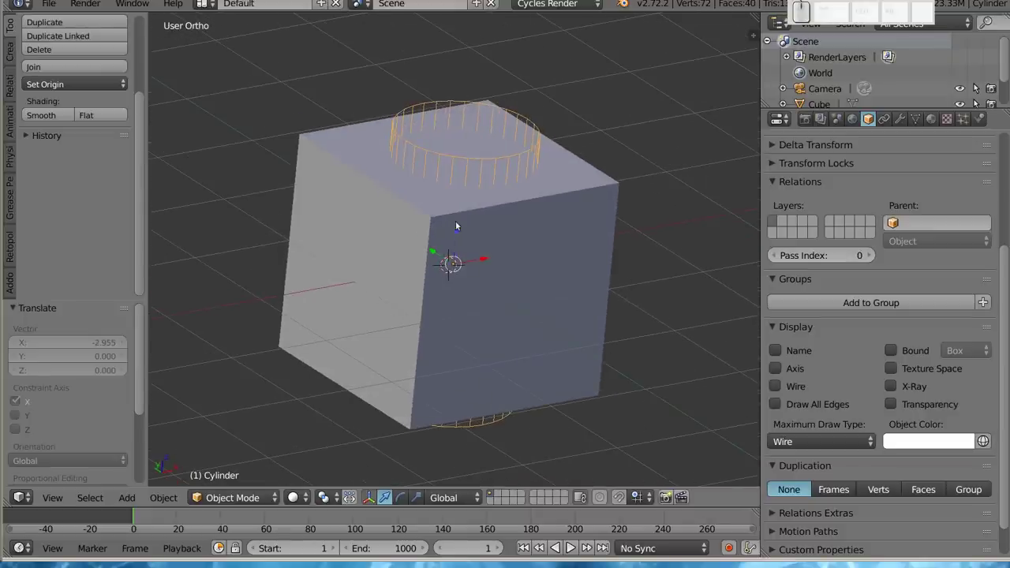
scroll(down, 3)
middle_click(485, 271)
right_click(513, 246)
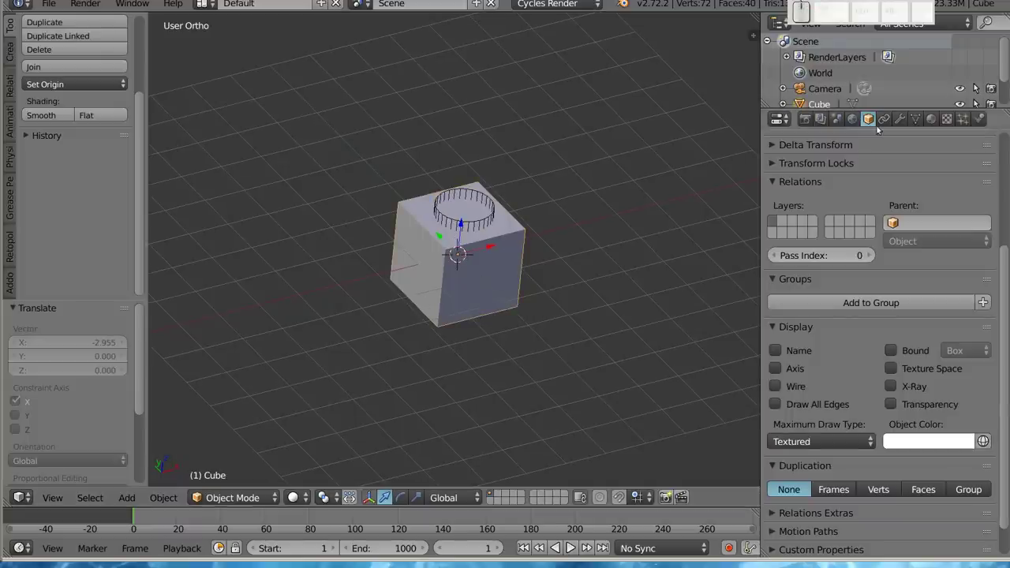
Step: Add a Boolean modifier to the cube with Operation Difference and Object Cylinder, cutting a round hole
click(901, 120)
click(888, 172)
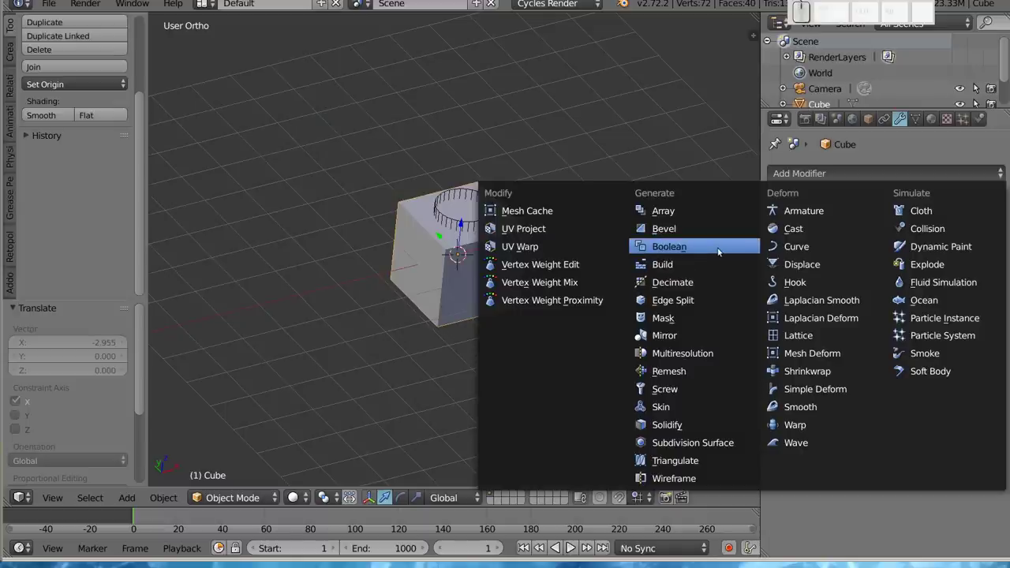
click(720, 248)
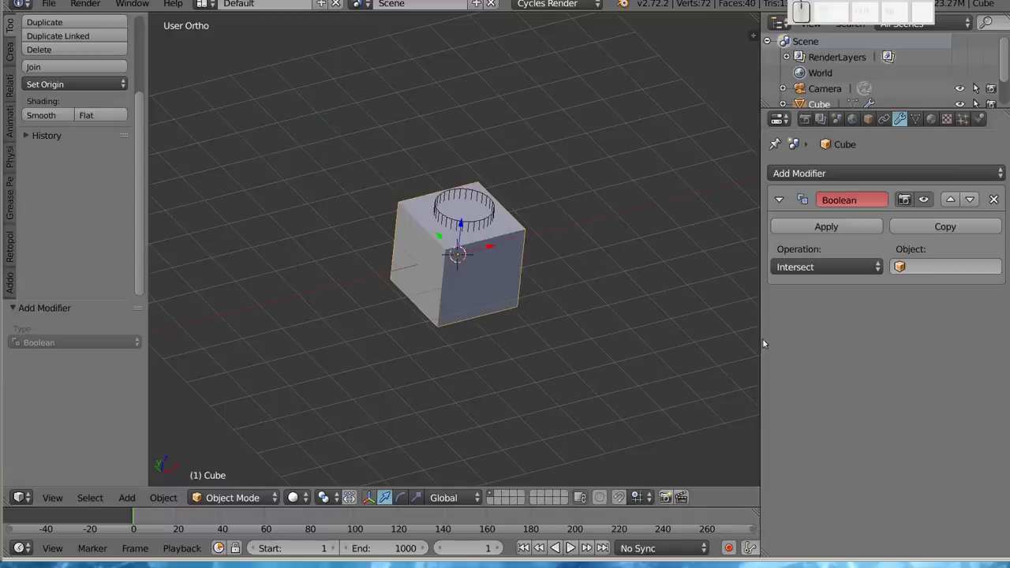
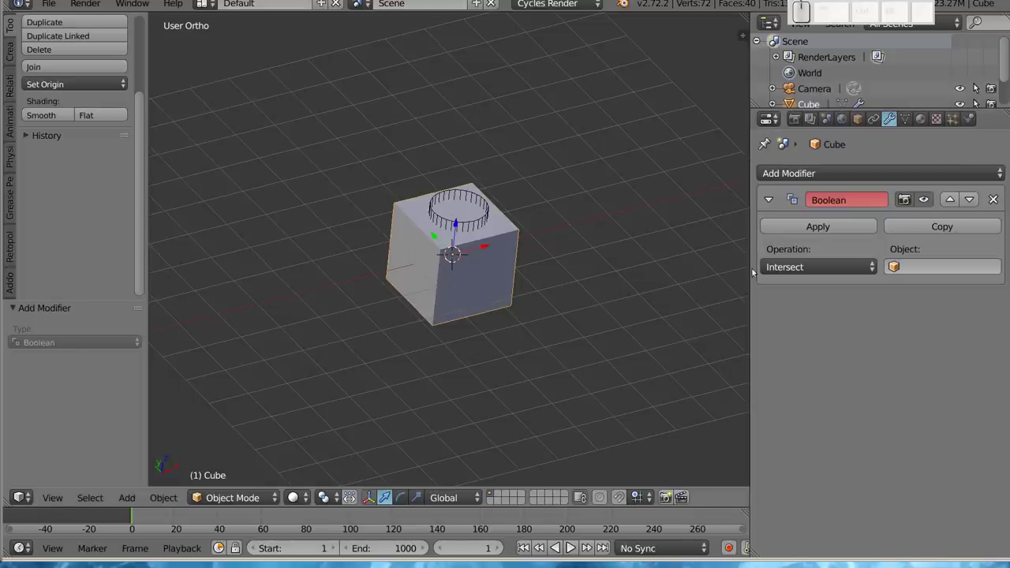
click(831, 272)
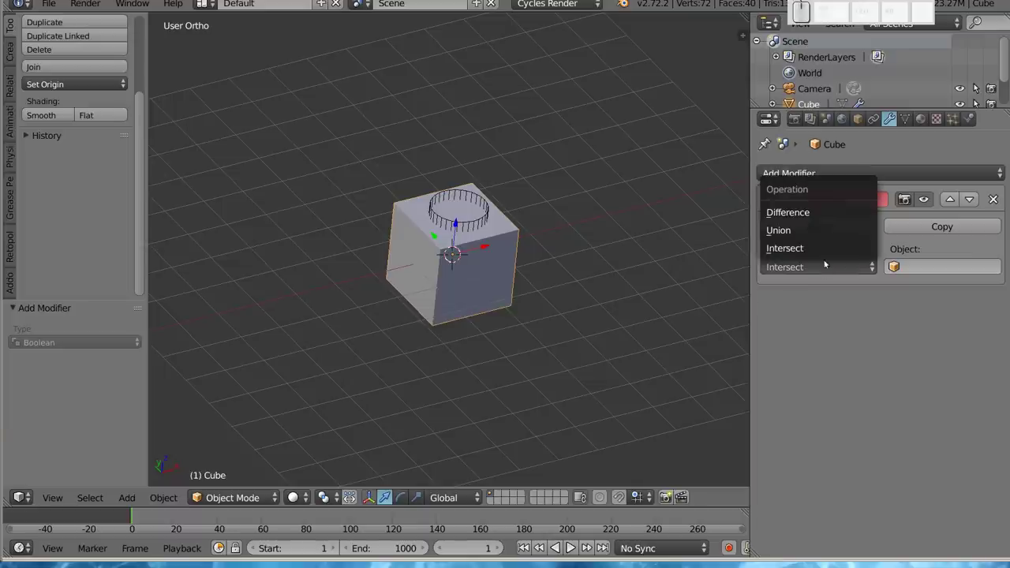
click(837, 211)
click(901, 265)
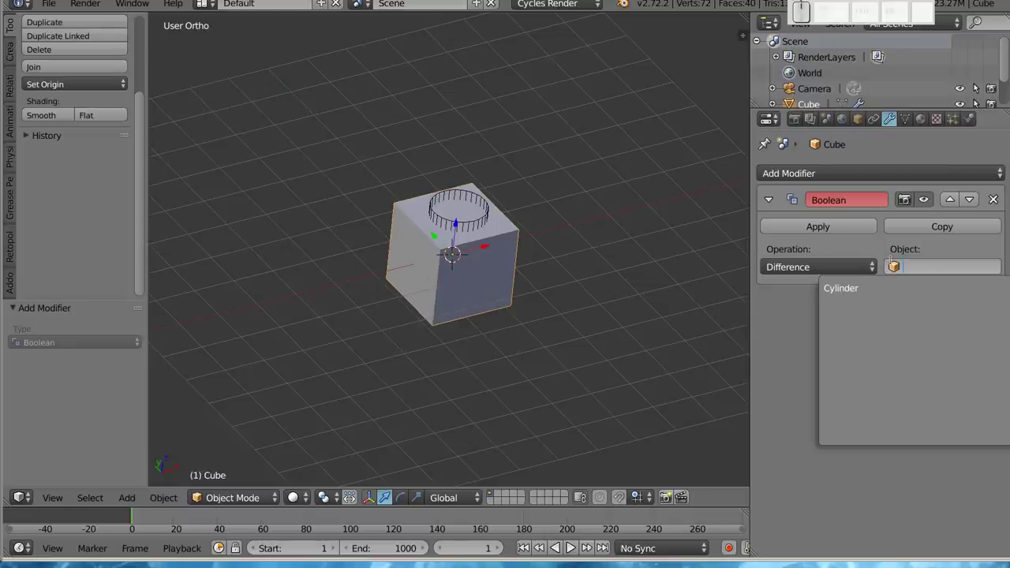
click(873, 289)
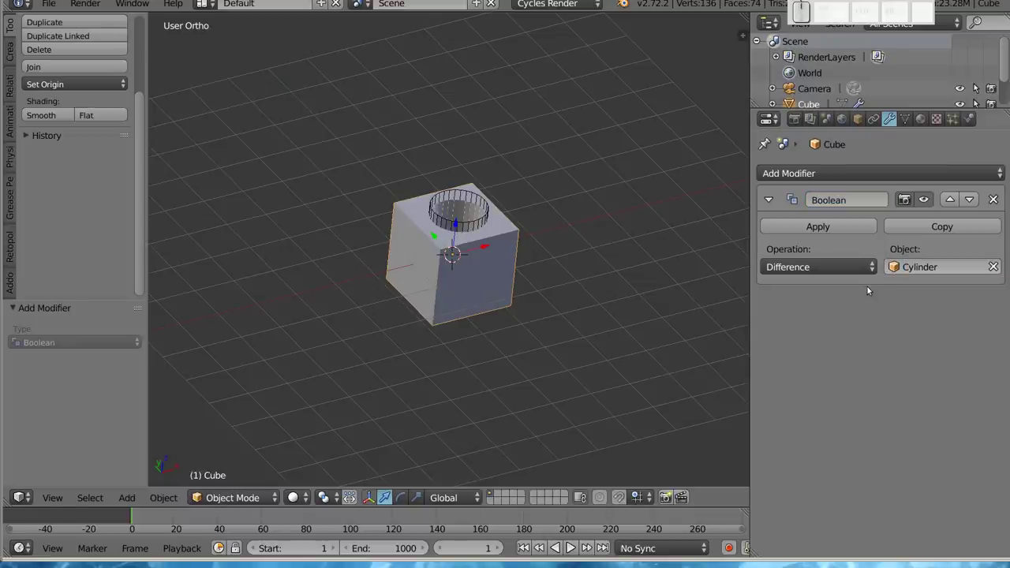
drag(496, 210, 471, 248)
Step: Orbit and zoom around the cube, checking the hole in wireframe then solid shading
scroll(up, 3)
scroll(up, 3)
drag(485, 280, 548, 319)
scroll(up, 3)
middle_click(530, 407)
scroll(up, 3)
drag(460, 244, 489, 343)
middle_click(503, 342)
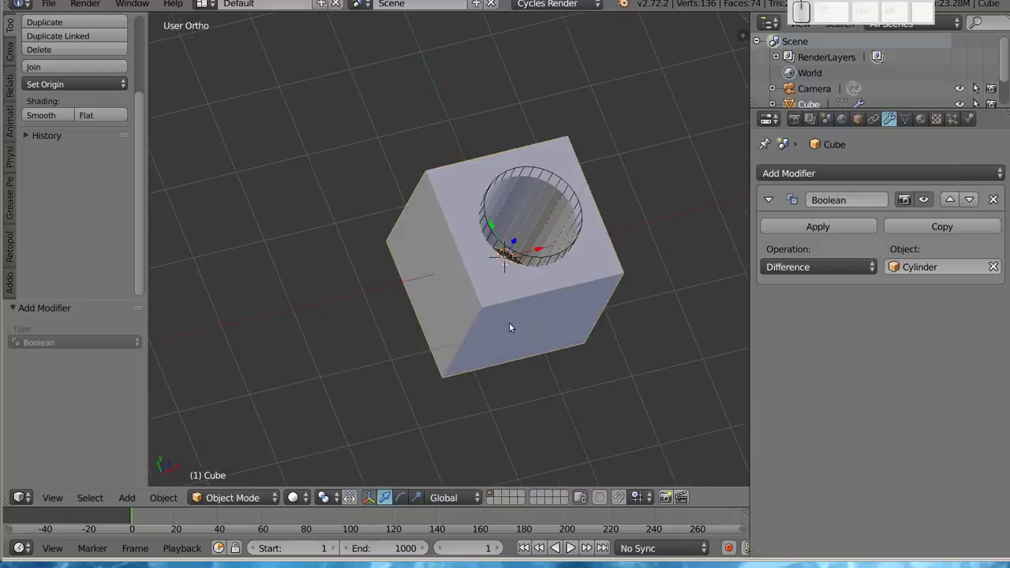
middle_click(541, 253)
drag(426, 297, 496, 274)
key(z)
drag(457, 267, 439, 173)
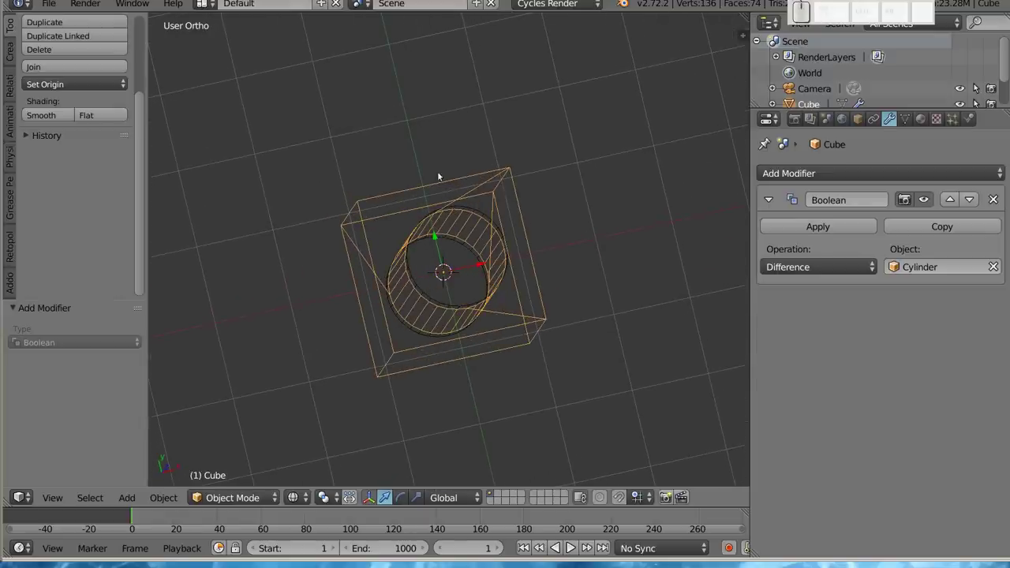
drag(507, 281, 503, 287)
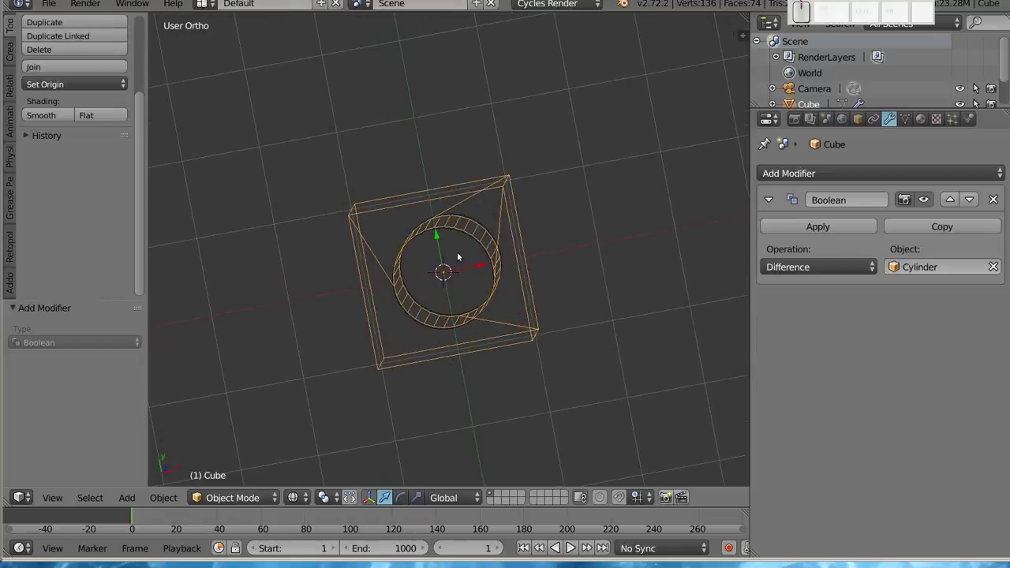
drag(448, 328, 412, 311)
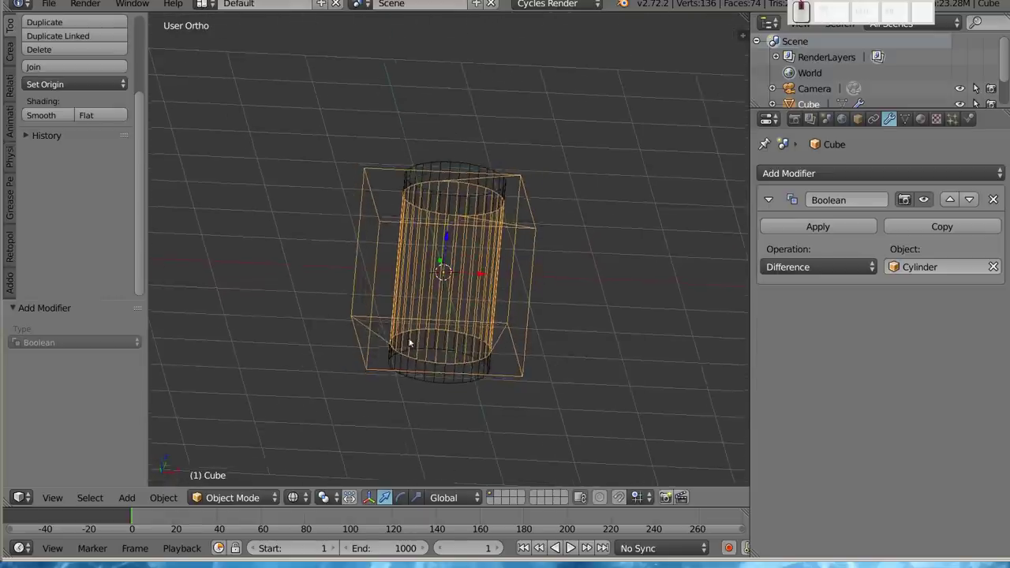
drag(451, 395, 475, 299)
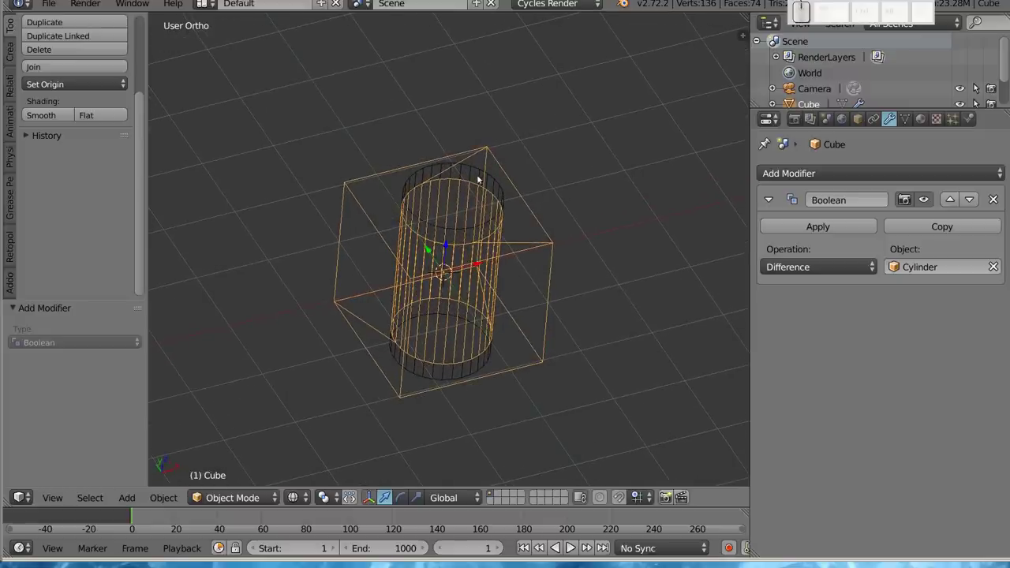
drag(487, 267, 440, 269)
key(z)
drag(534, 331, 370, 234)
middle_click(388, 227)
drag(484, 284, 412, 301)
Step: Enlarge, move and rotate the cylinder onto its side so it scoops a large curved notch
right_click(491, 281)
key(r)
right_click(542, 316)
click(542, 316)
key(r)
click(460, 312)
key(s)
click(496, 319)
key(r)
click(564, 280)
Step: Trackball-rotate and move the cylinder to X −0.811, Z 0.410 so it passes diagonally through the cube
key(r)
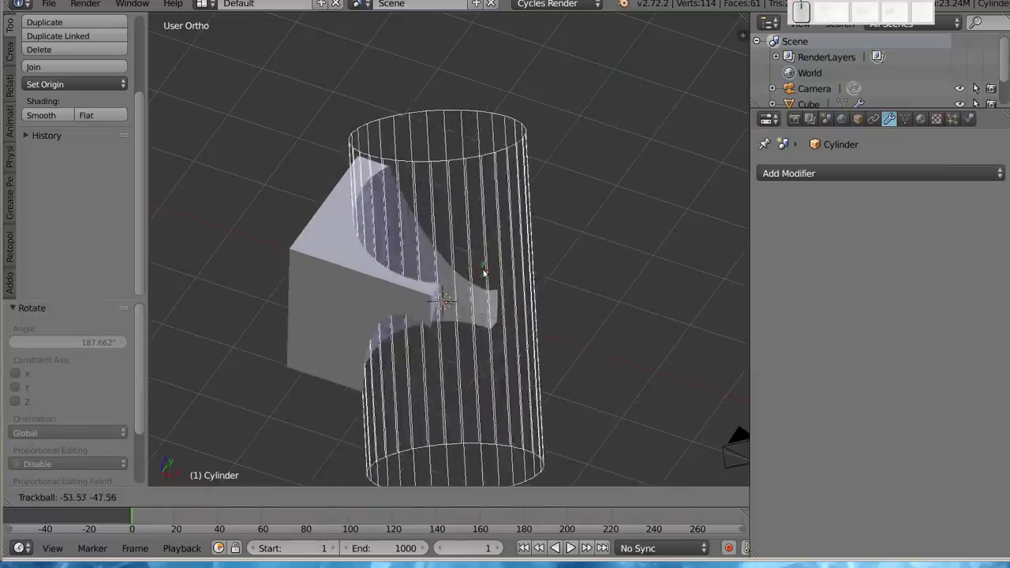
click(496, 274)
key(g)
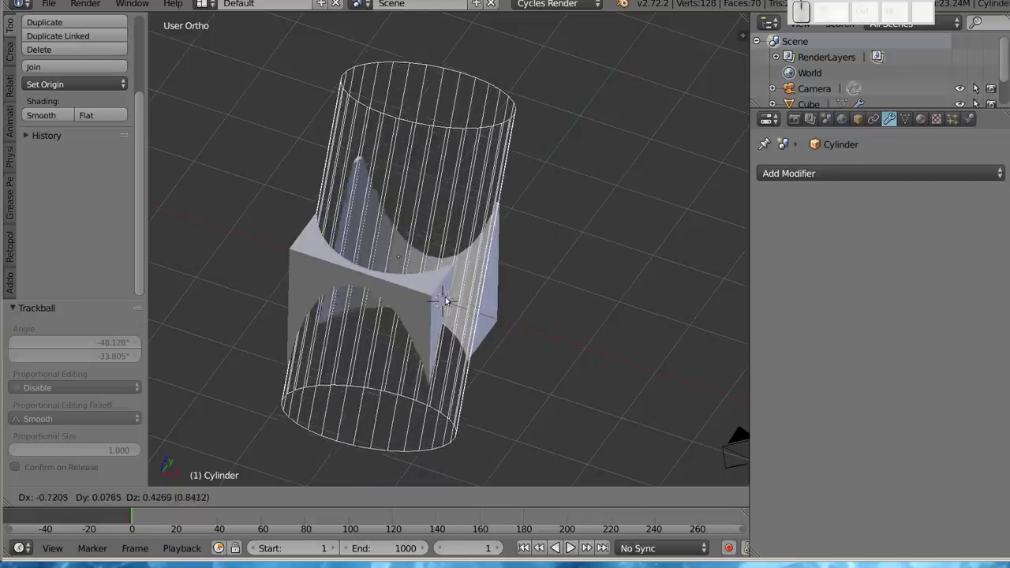
click(442, 297)
middle_click(369, 290)
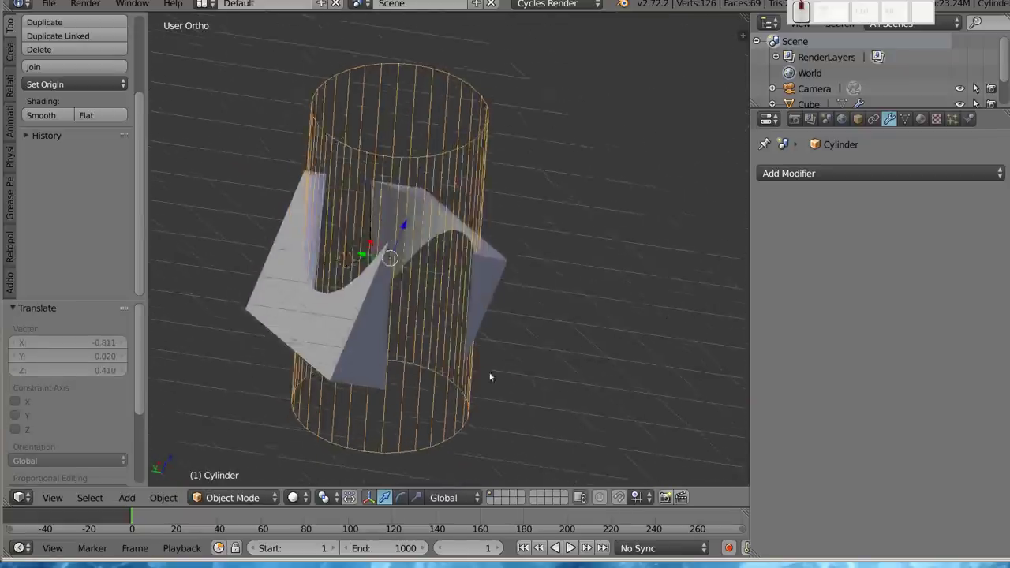
drag(348, 369, 378, 264)
drag(468, 284, 493, 273)
drag(524, 247, 475, 359)
middle_click(416, 275)
Step: Select the cube and review the diagonal scoops in wireframe and Edit Mode, returning to Object Mode
right_click(407, 291)
key(Tab)
key(Tab)
middle_click(523, 358)
key(z)
drag(402, 339, 567, 324)
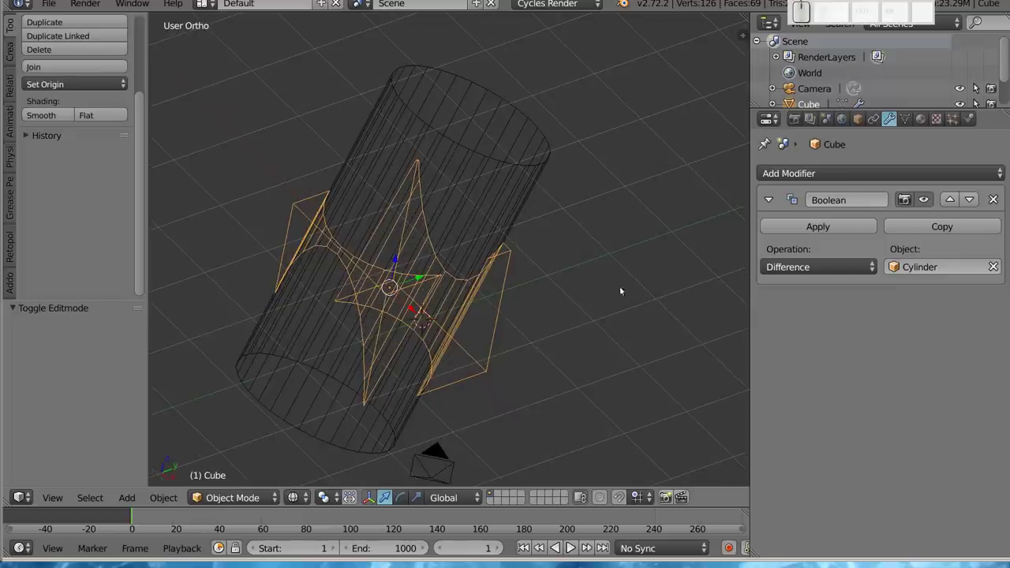
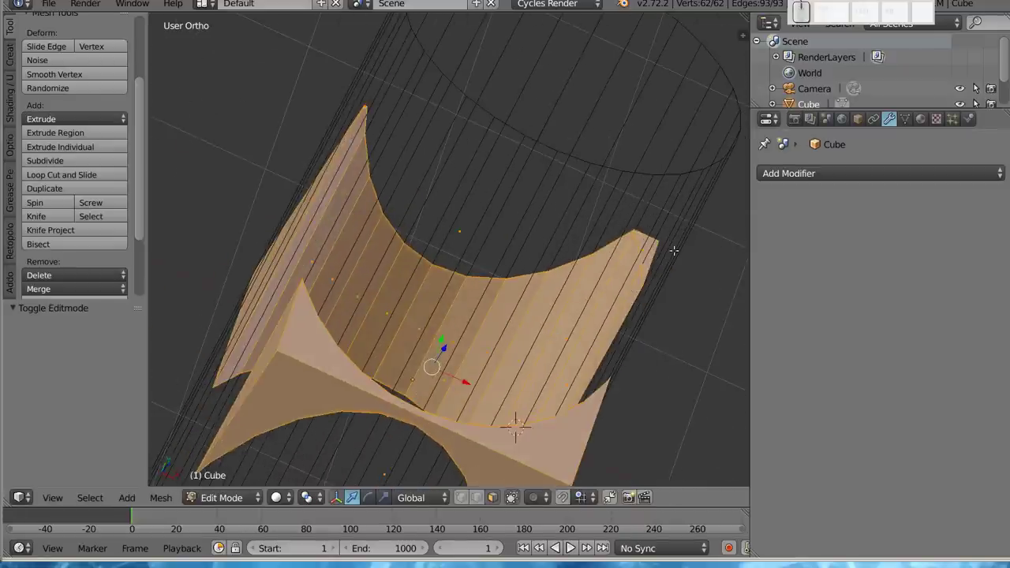
Step: Zoom to inspect the applied cut geometry, return to Object Mode and undo one step
scroll(down, 3)
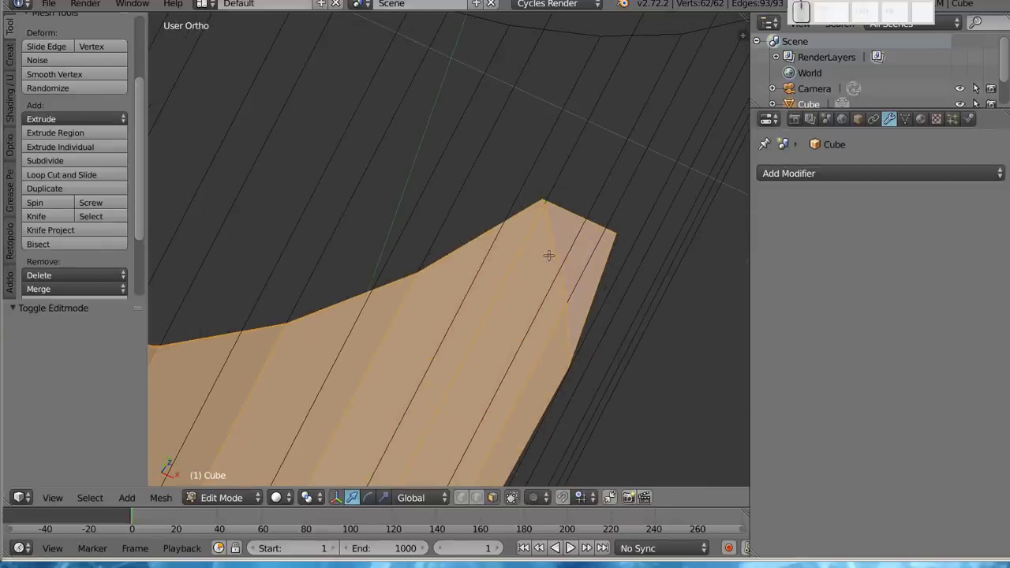
scroll(down, 3)
scroll(down, 3)
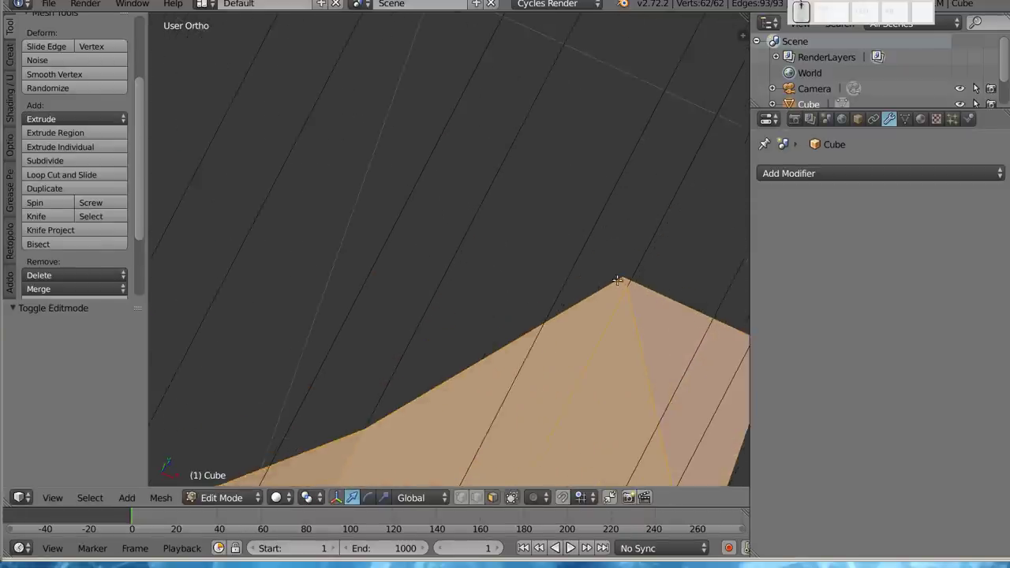
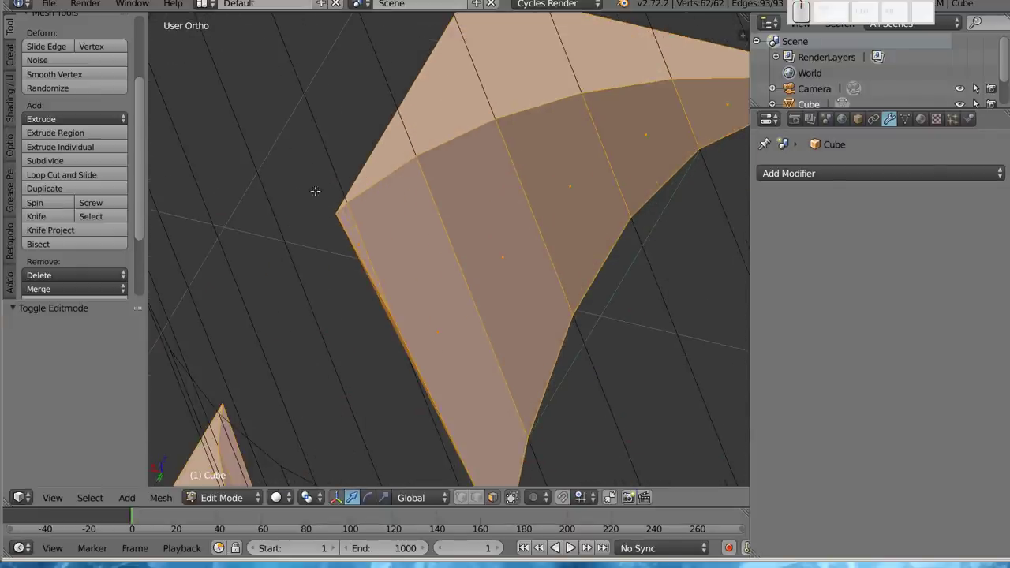
scroll(down, 3)
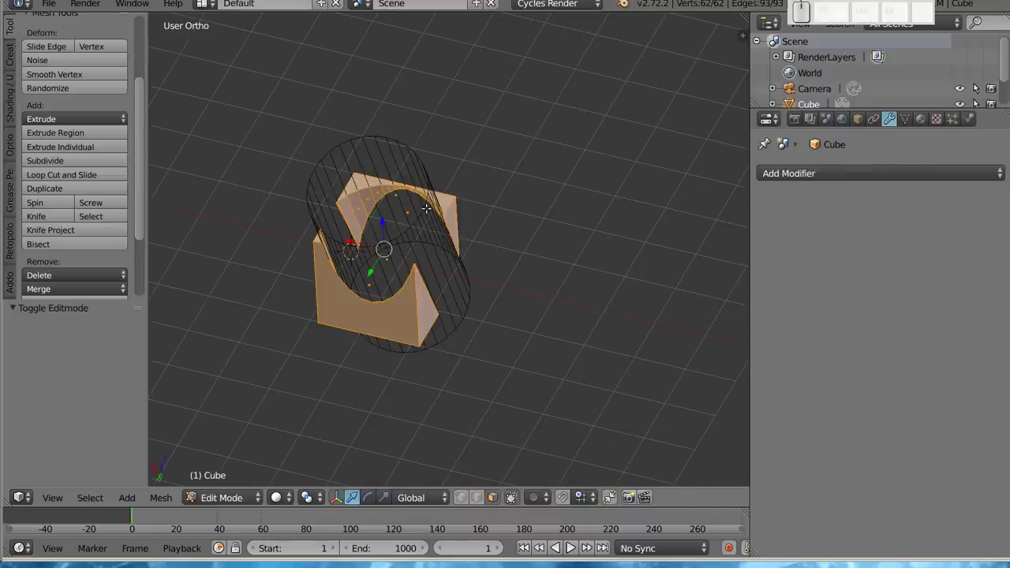
key(Tab)
key(ctrl+z)
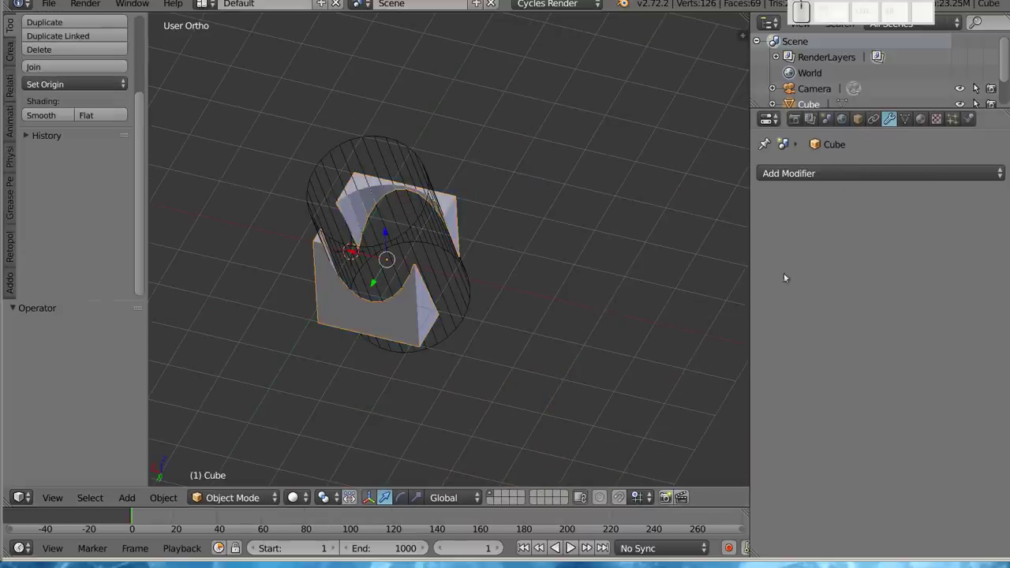
Step: Undo the last change to the cube
key(ctrl+z)
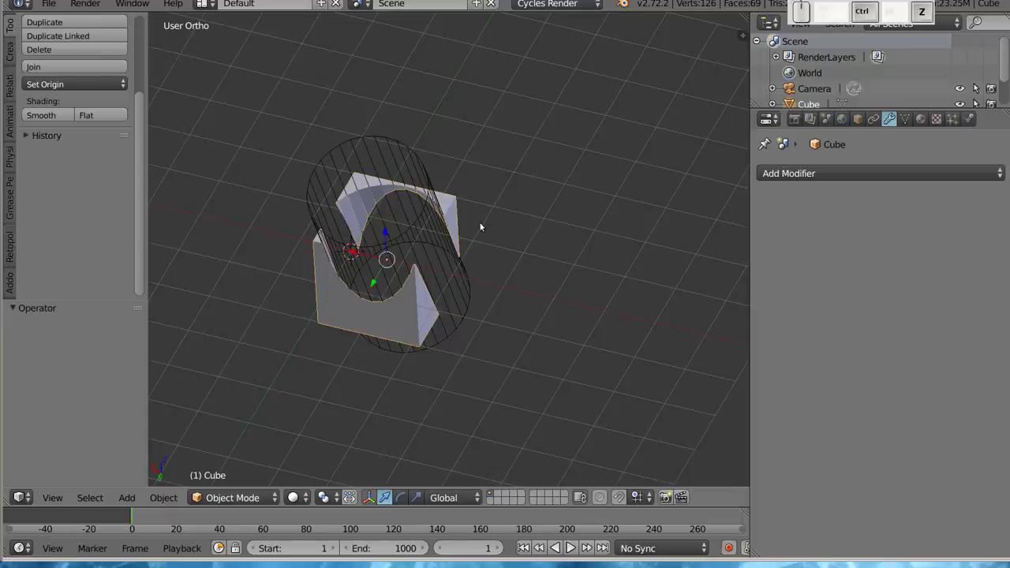
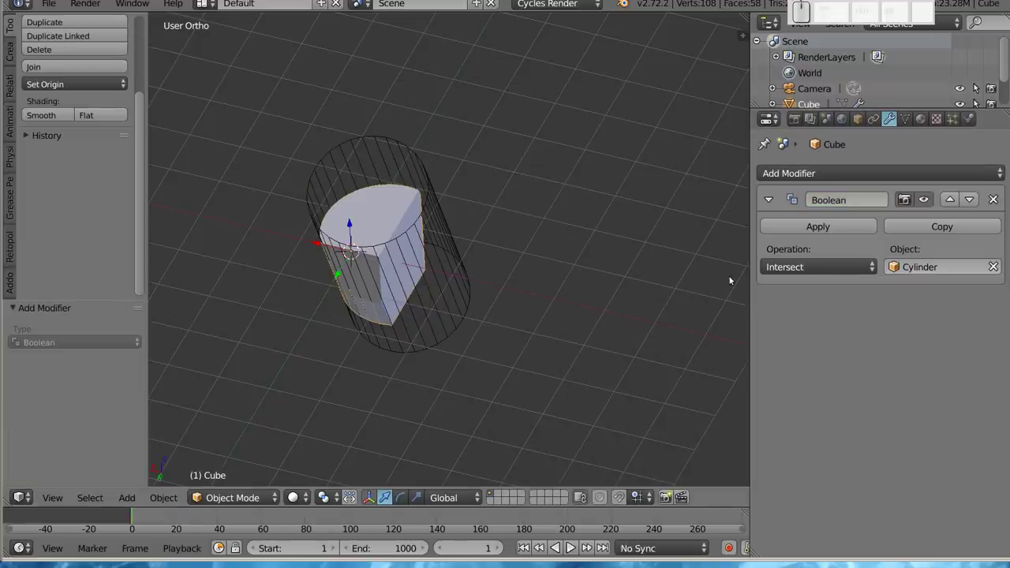
Step: Set the cube's Boolean operation back to Difference
drag(442, 325, 370, 264)
middle_click(365, 263)
drag(459, 257, 741, 255)
click(794, 265)
click(811, 212)
drag(535, 277, 572, 288)
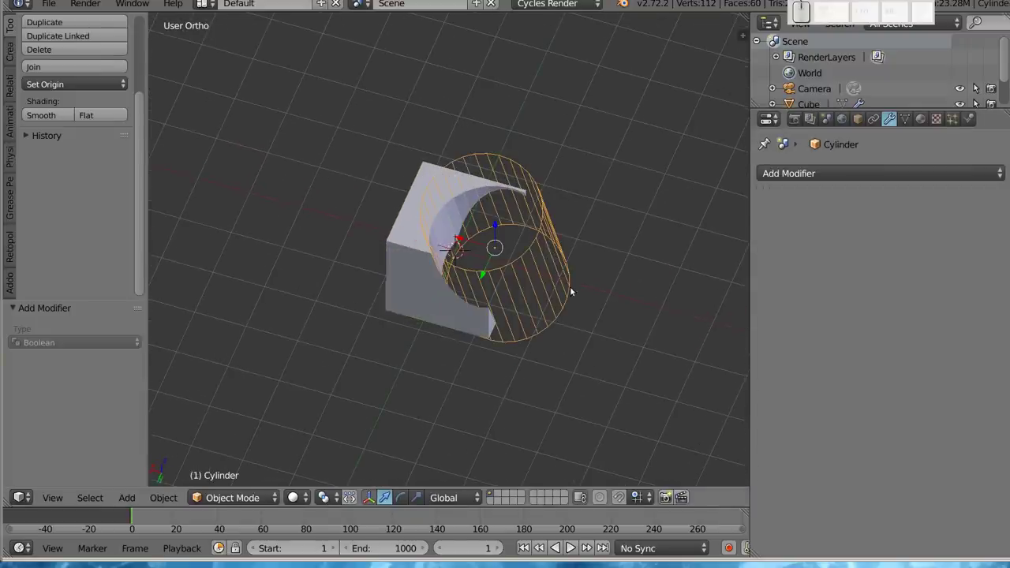
Step: Shrink the cylinder and move it to the cube's top corner, biting a round notch there
key(shift+s)
click(626, 296)
drag(437, 334, 441, 270)
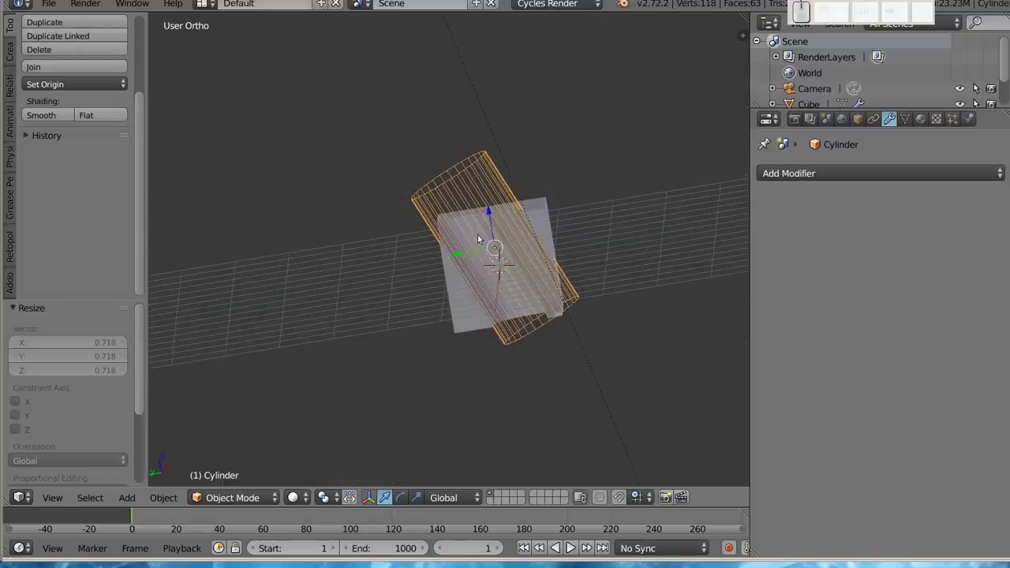
key(g)
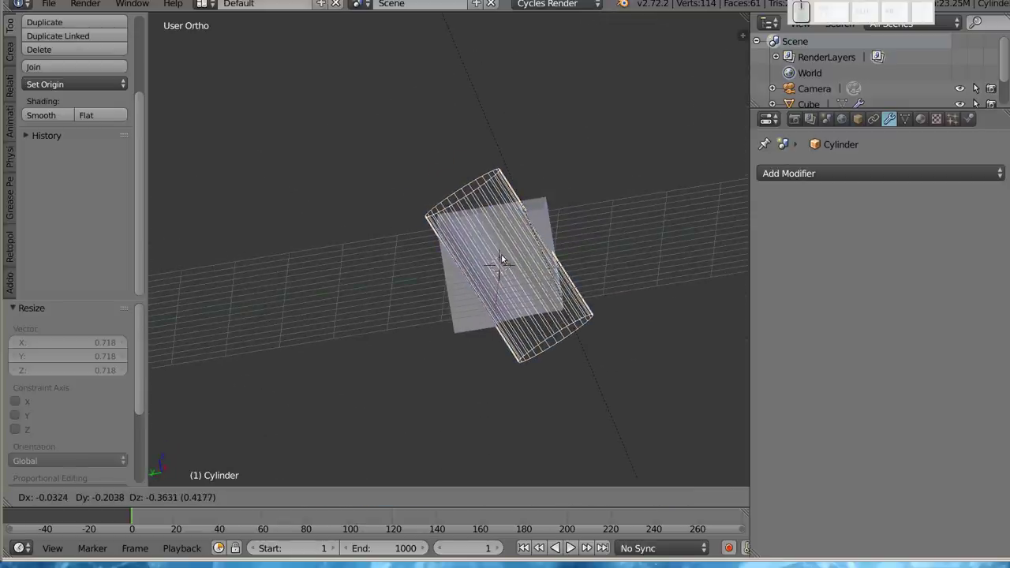
click(510, 255)
drag(449, 326, 577, 353)
middle_click(521, 357)
drag(449, 341, 468, 317)
right_click(456, 318)
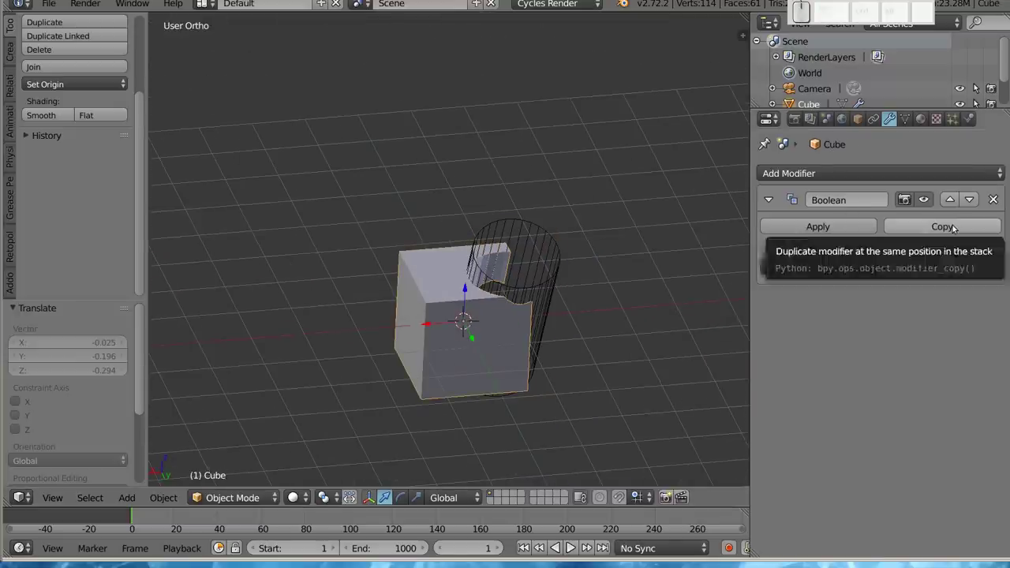
Step: Copy the cube's Boolean modifier as Boolean.001 and bring up the Add menu
click(954, 225)
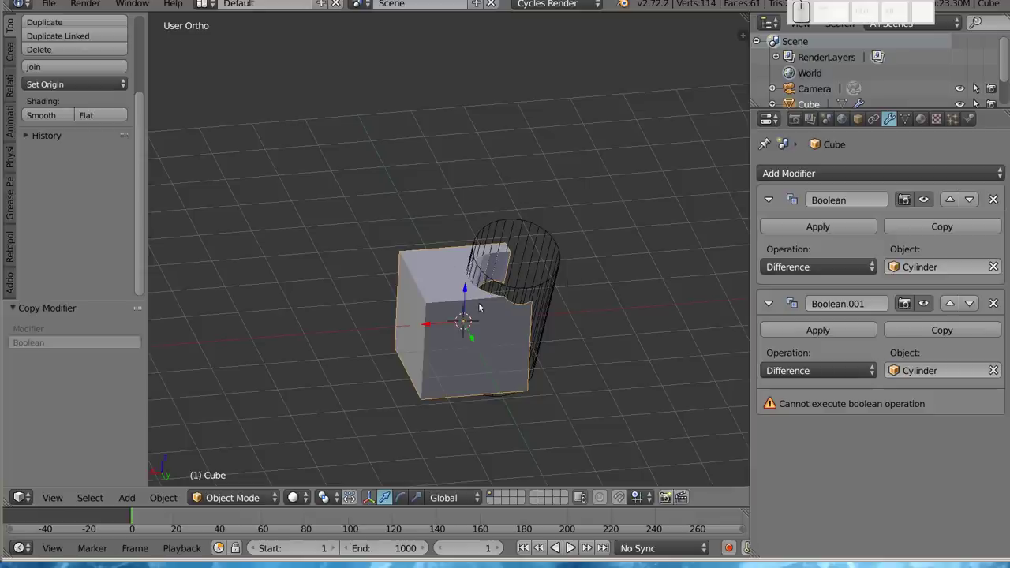
drag(560, 283, 451, 247)
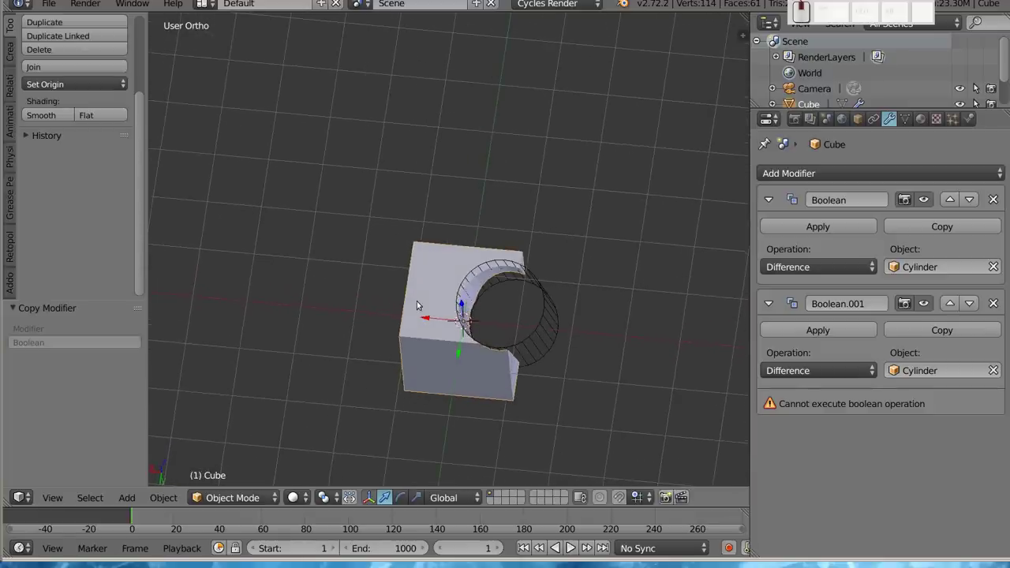
drag(425, 353, 416, 265)
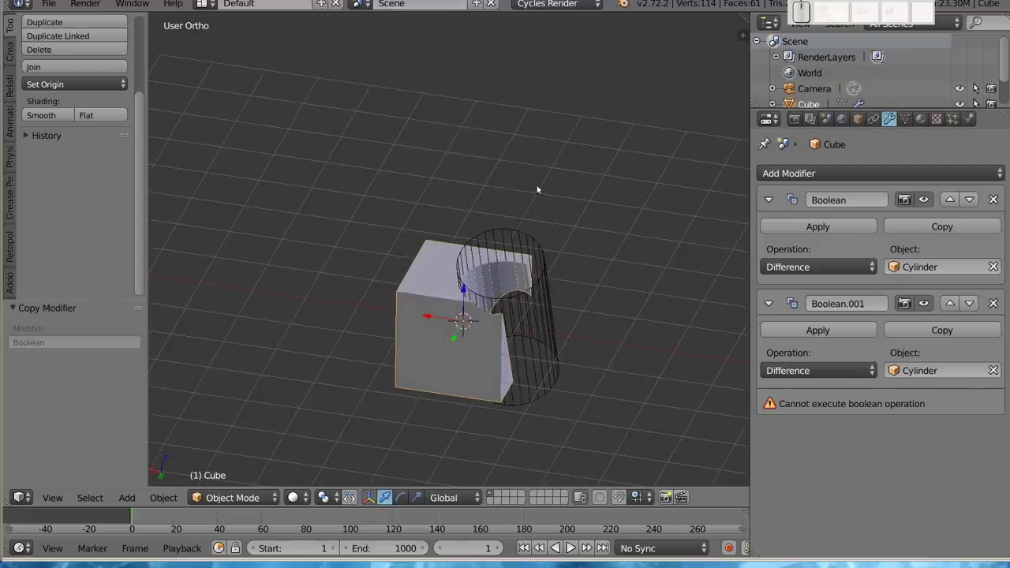
key(shift+a)
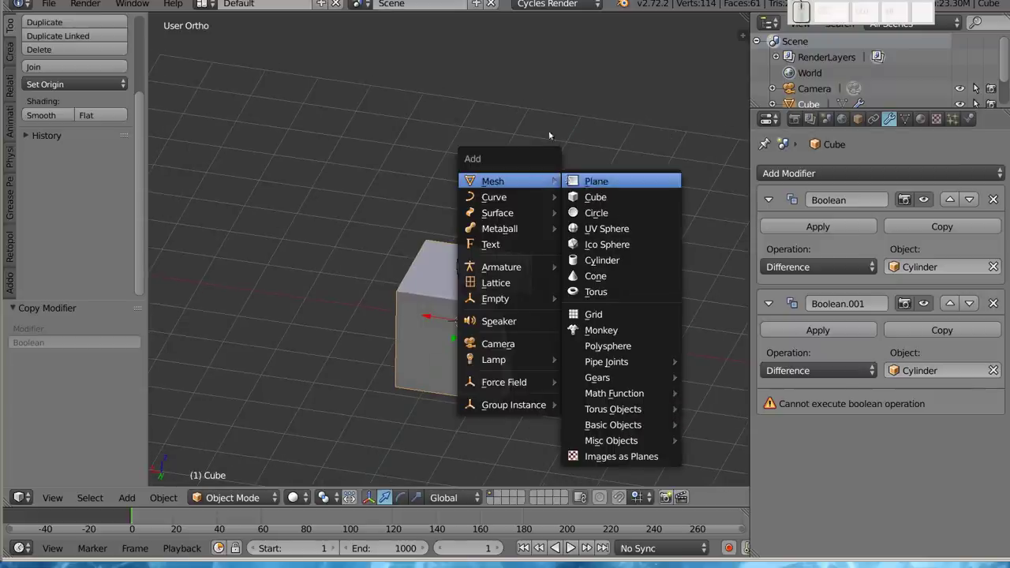
Step: Duplicate the cylinder to the cube's left side as Cylinder.001, the second Boolean's cutter
right_click(560, 285)
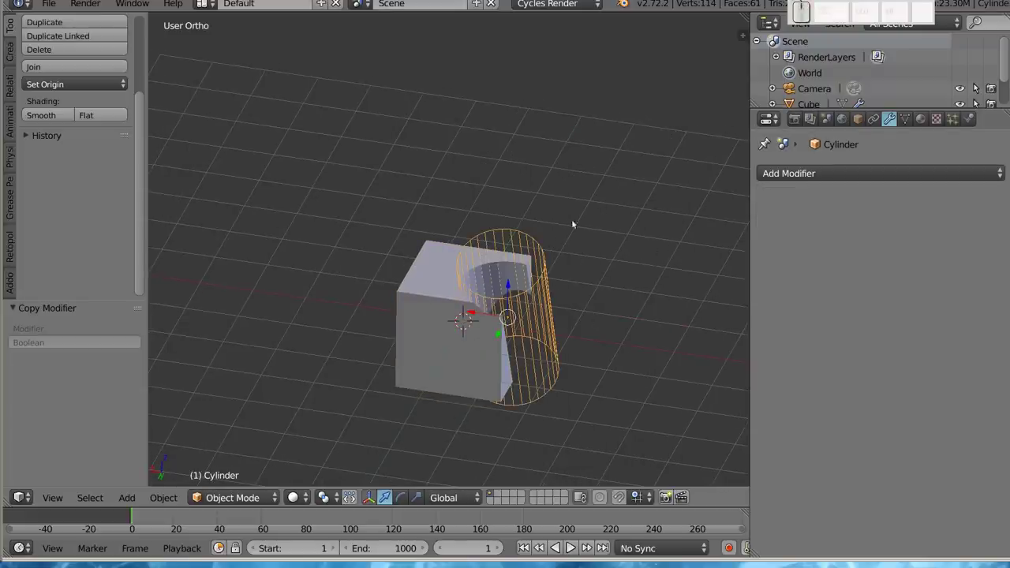
key(shift+d)
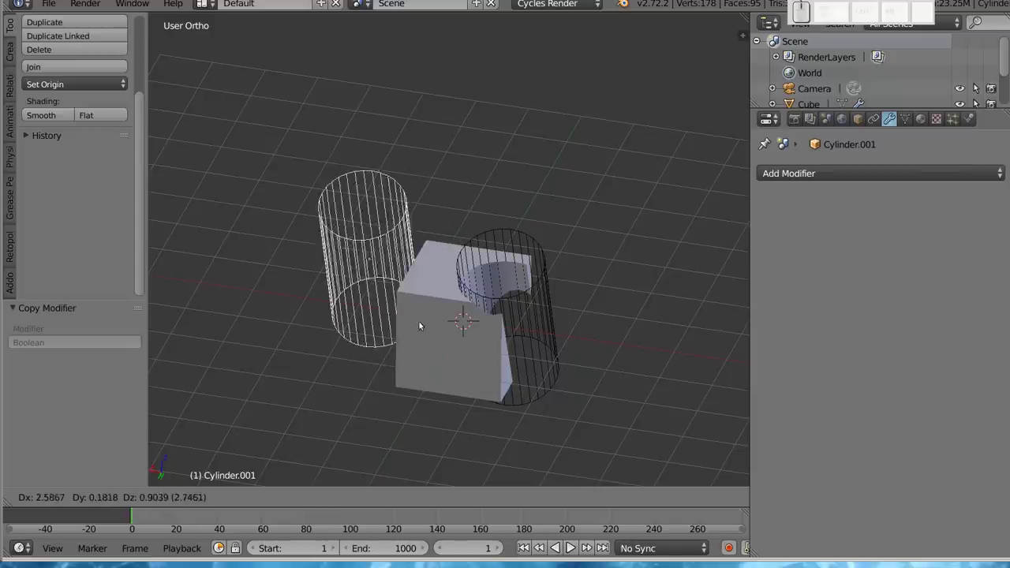
click(459, 355)
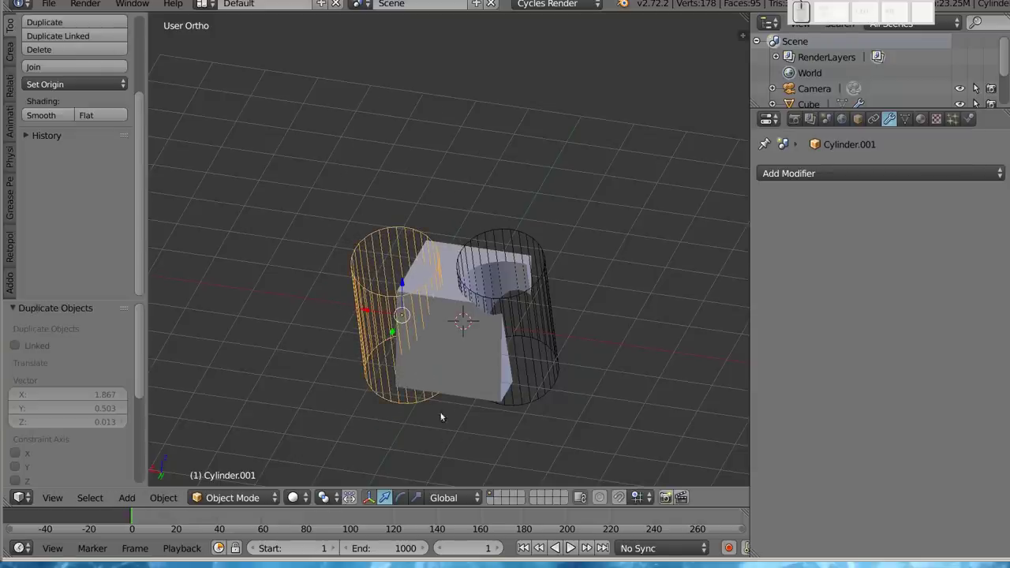
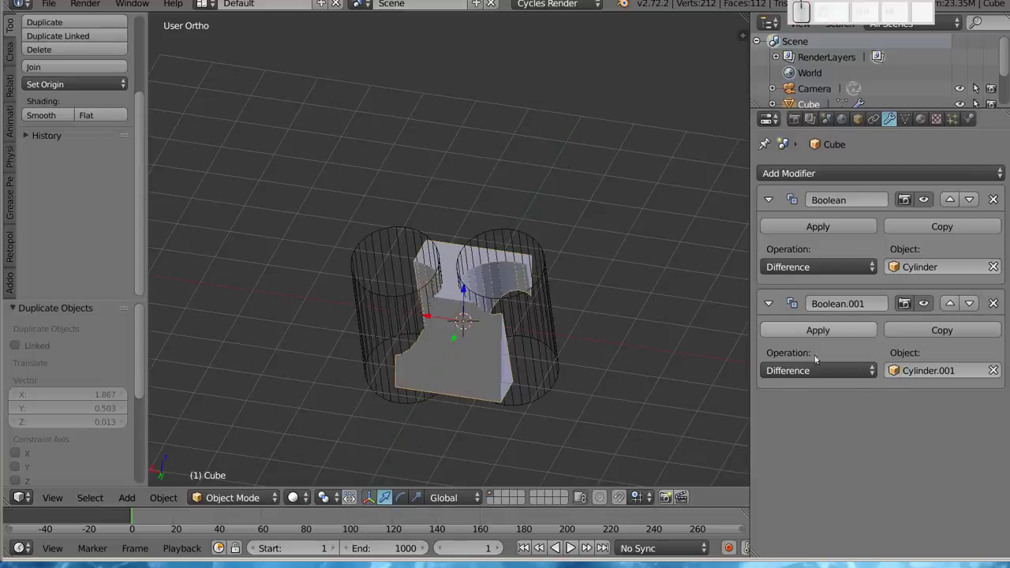
drag(438, 351, 430, 407)
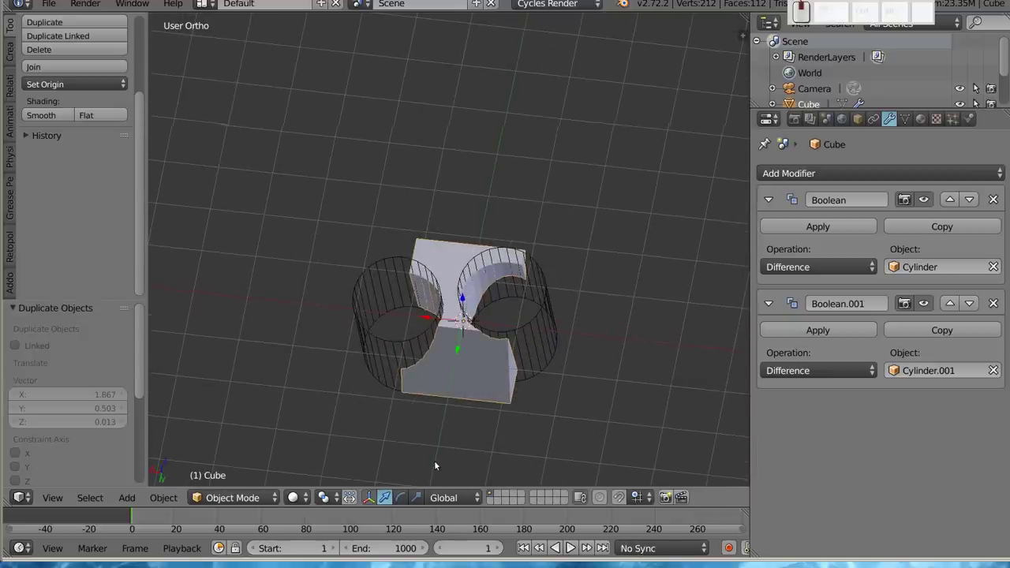
Step: Tilt the duplicated cylinder about 44° and reposition it, carving a round hole through the cube's side
right_click(425, 215)
drag(425, 255, 444, 195)
key(r)
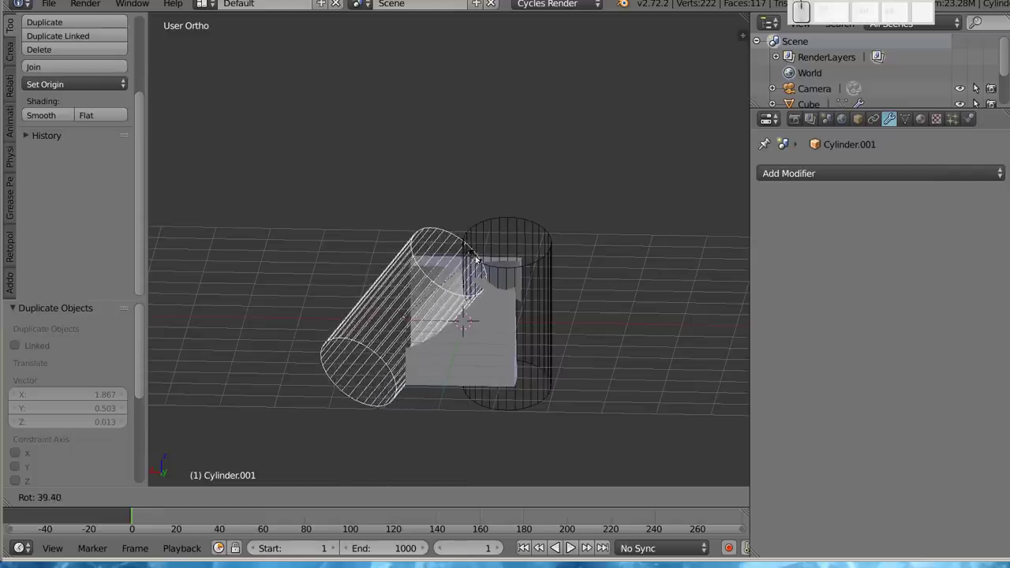
click(478, 265)
key(g)
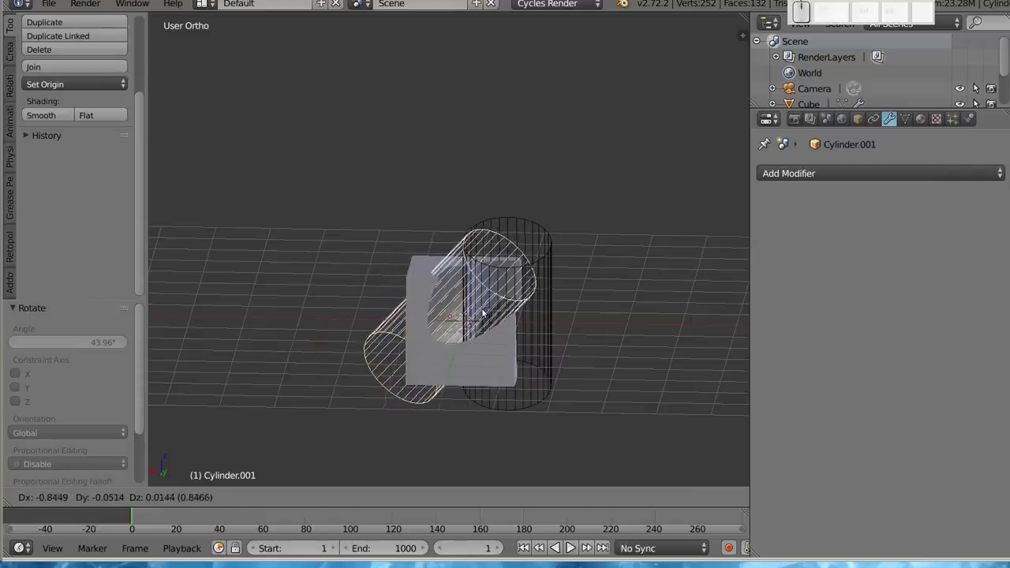
click(476, 315)
drag(547, 261, 479, 296)
drag(463, 345, 509, 256)
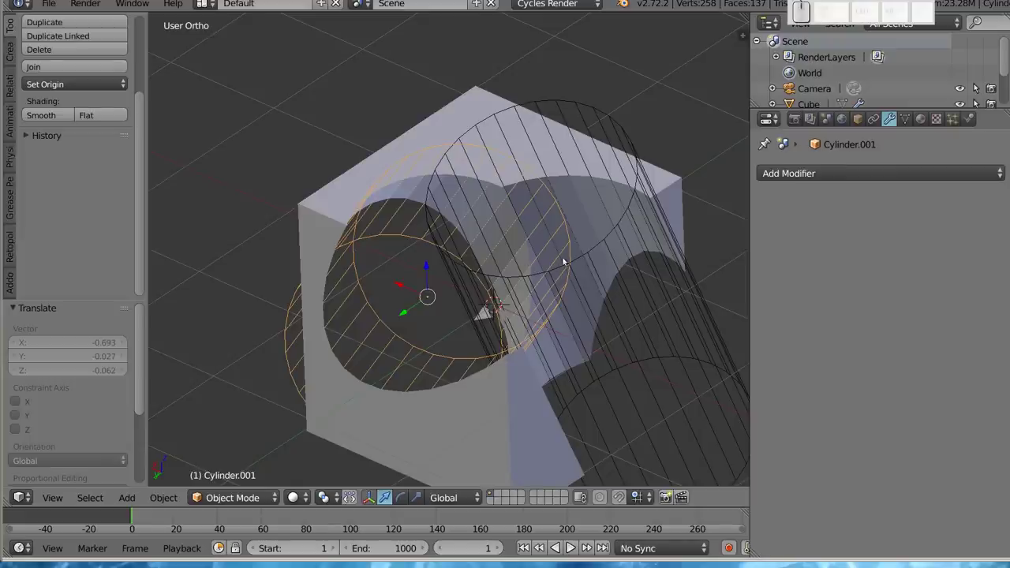
right_click(607, 123)
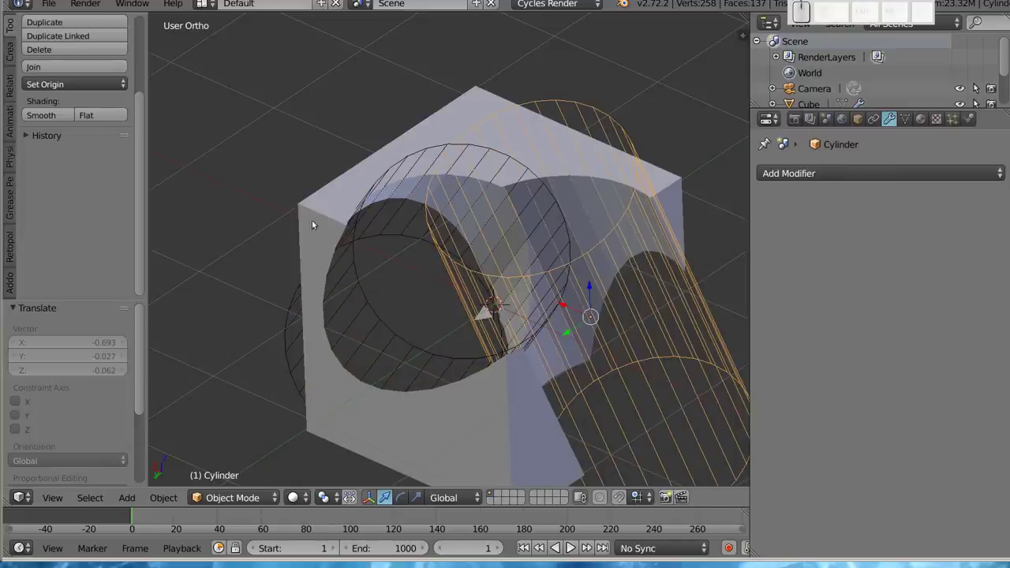
right_click(324, 228)
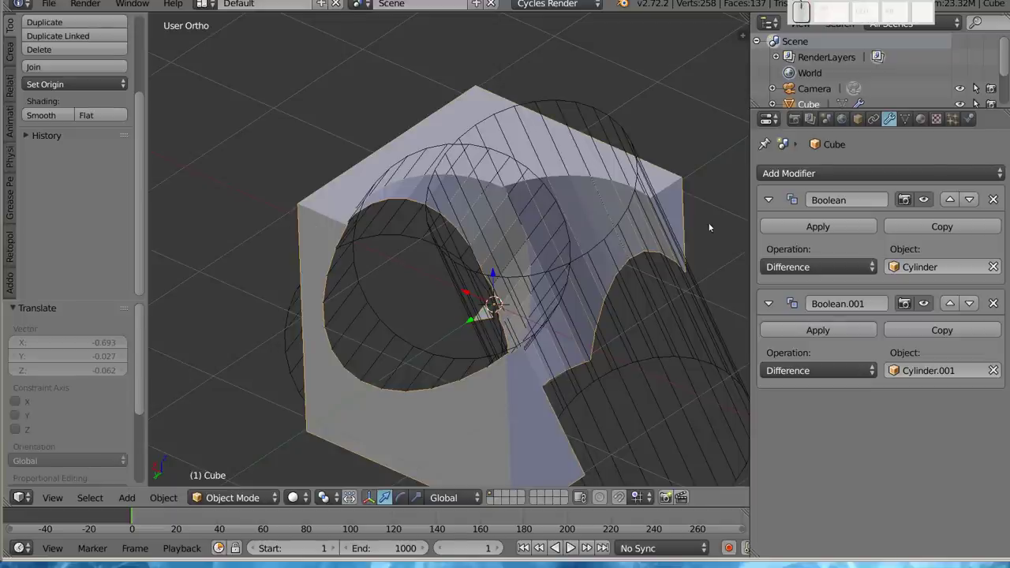
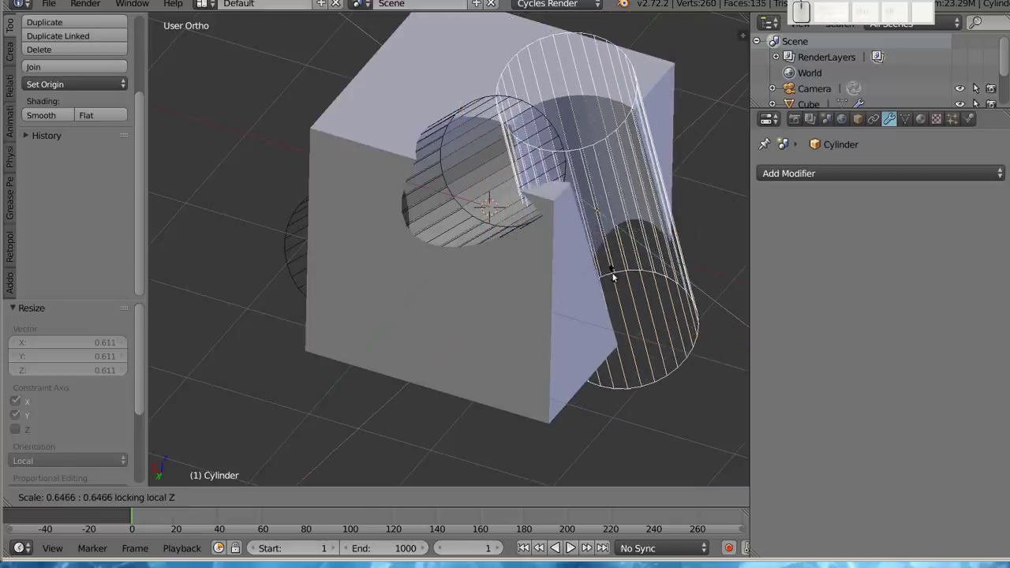
Step: Confirm the cutter's scale of about 0.61, then duplicate a cylinder and drop the copy in place
click(615, 271)
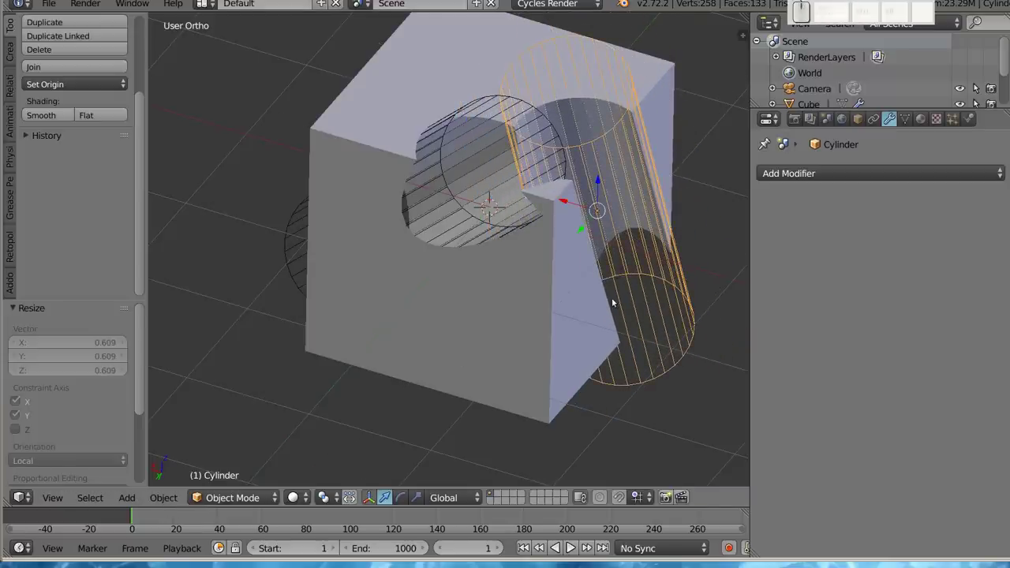
drag(451, 223, 507, 194)
right_click(540, 176)
key(r)
click(569, 255)
Step: Rotate the copied cutter Cylinder.002 toward another face and start a further duplicate
middle_click(498, 247)
key(shift+d)
click(606, 296)
key(r)
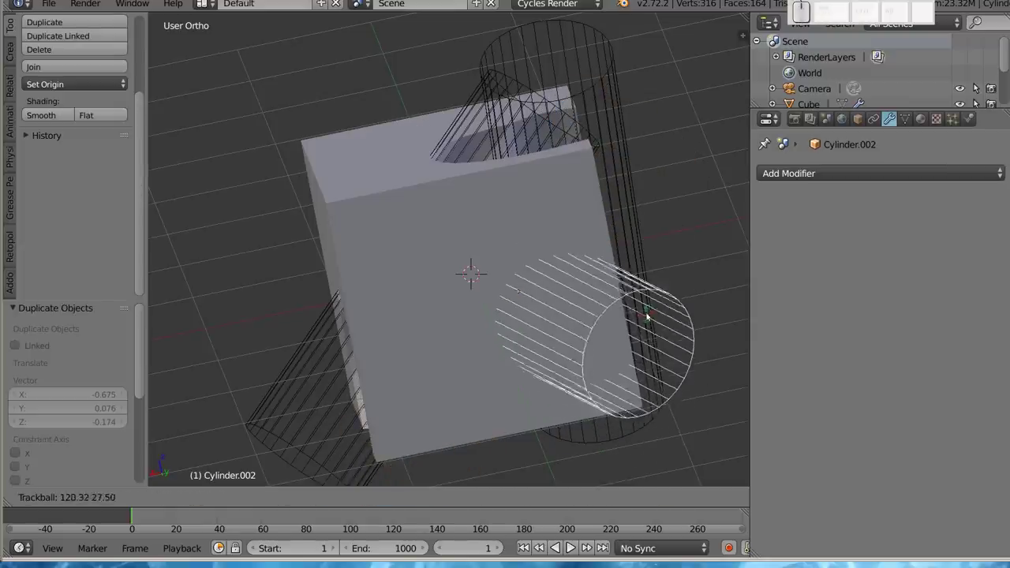
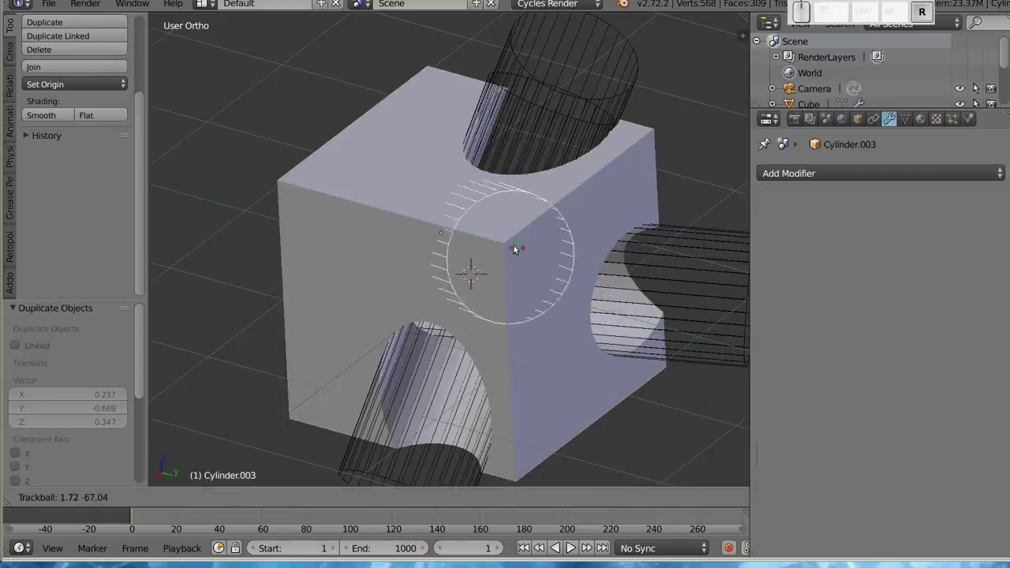
Step: Place the duplicated cutter and scale it along Z to fit the cube
click(504, 242)
key(g)
click(530, 268)
middle_click(461, 250)
key(s)
key(z)
click(501, 269)
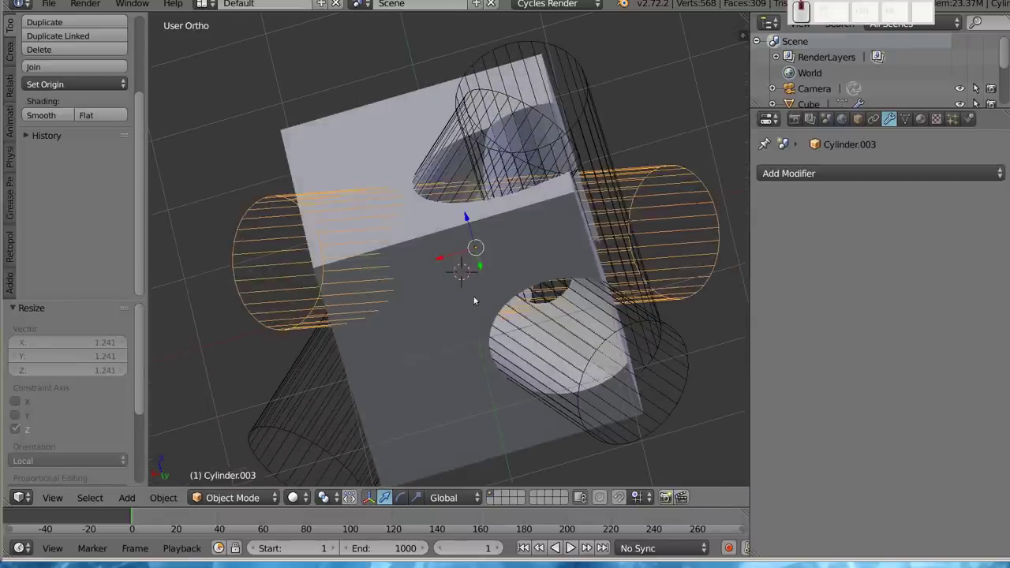
Step: Copy a Boolean Difference modifier on the Cube and point the copies at Cylinder.002 and Cylinder.003
click(927, 436)
middle_click(838, 392)
scroll(down, 3)
click(913, 533)
click(873, 420)
Step: Orbit the view to inspect the four holes carved into the cube
drag(455, 318, 489, 343)
drag(455, 381, 447, 333)
middle_click(482, 337)
drag(492, 351, 565, 233)
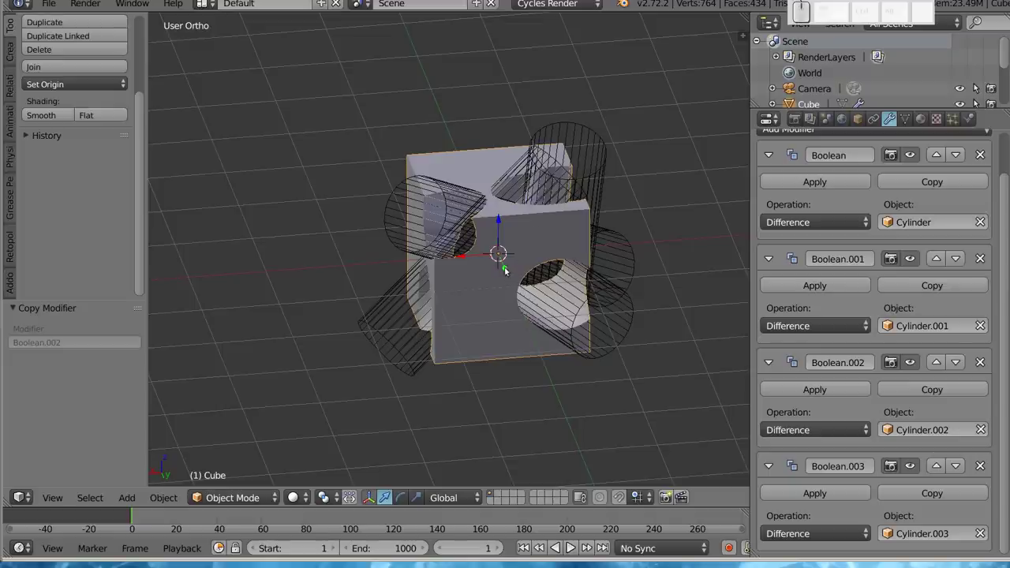
drag(488, 360, 547, 175)
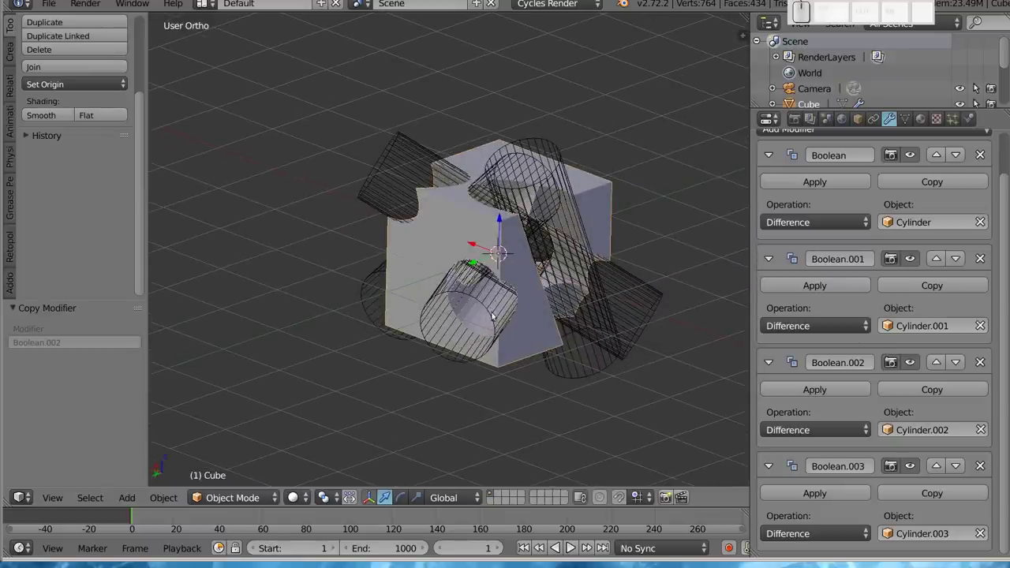
middle_click(519, 248)
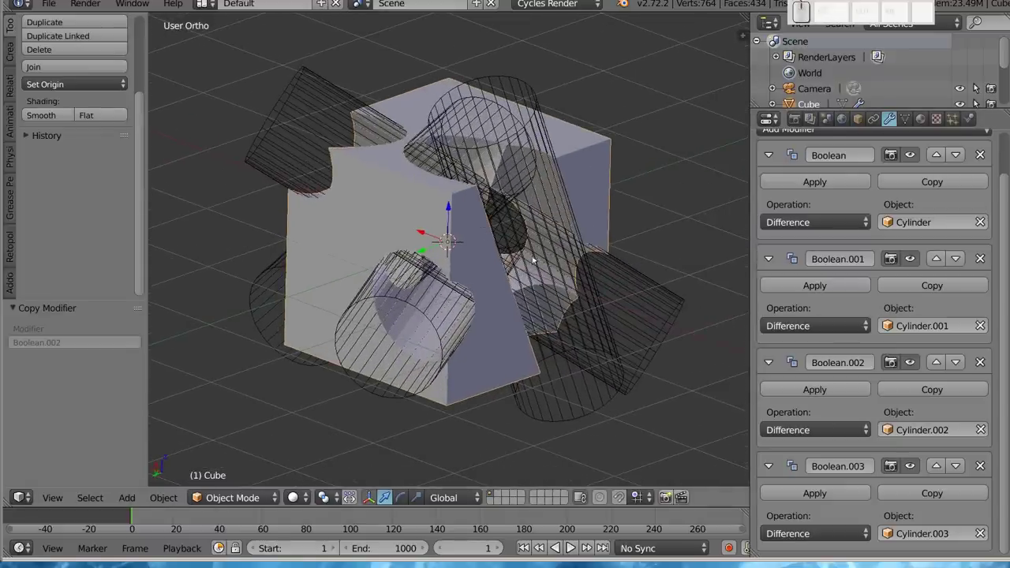
Step: Move and rotate one cutter cylinder to a new angle against the cube
right_click(534, 103)
key(g)
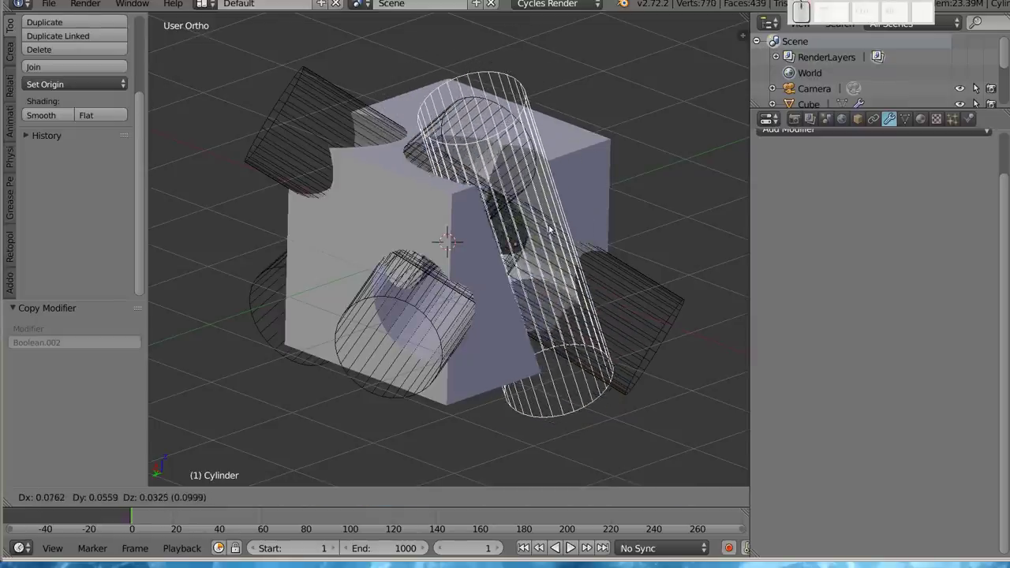
click(567, 223)
key(r)
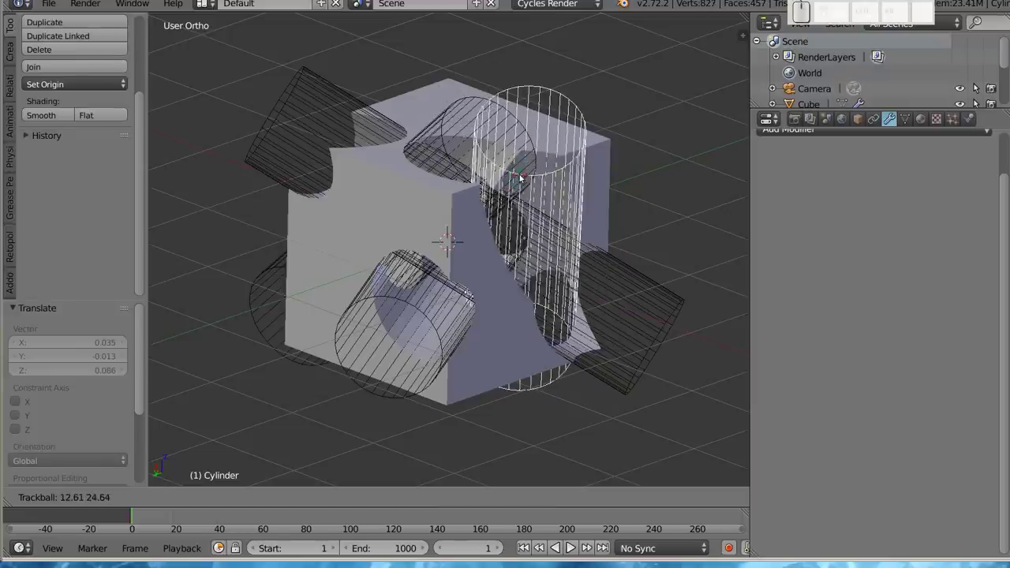
click(523, 178)
key(g)
click(510, 264)
Step: Reposition the cutter again from the other side of the cube
drag(447, 218, 536, 328)
middle_click(508, 437)
drag(557, 291, 575, 312)
drag(565, 316, 467, 170)
key(g)
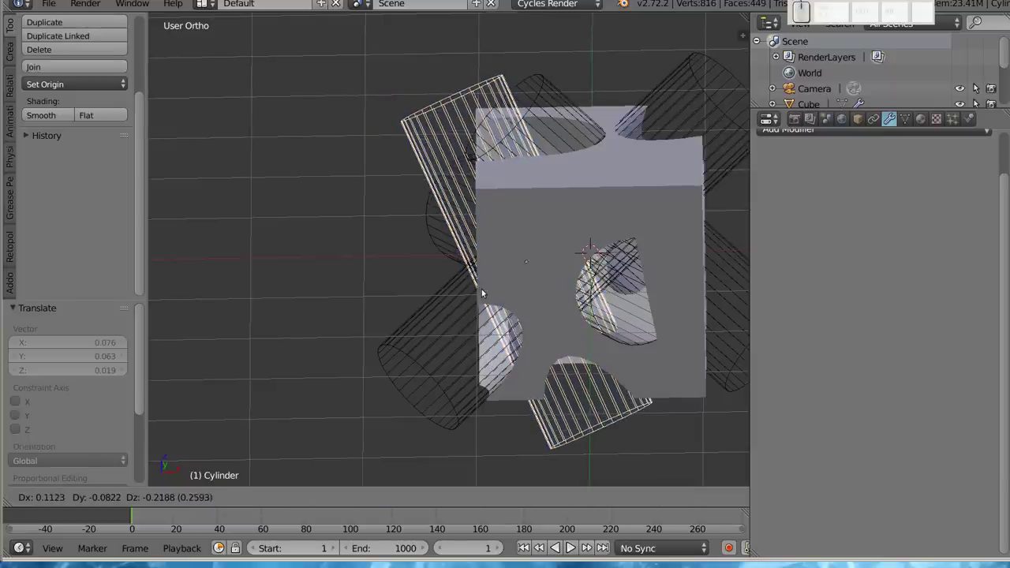
click(486, 291)
middle_click(446, 301)
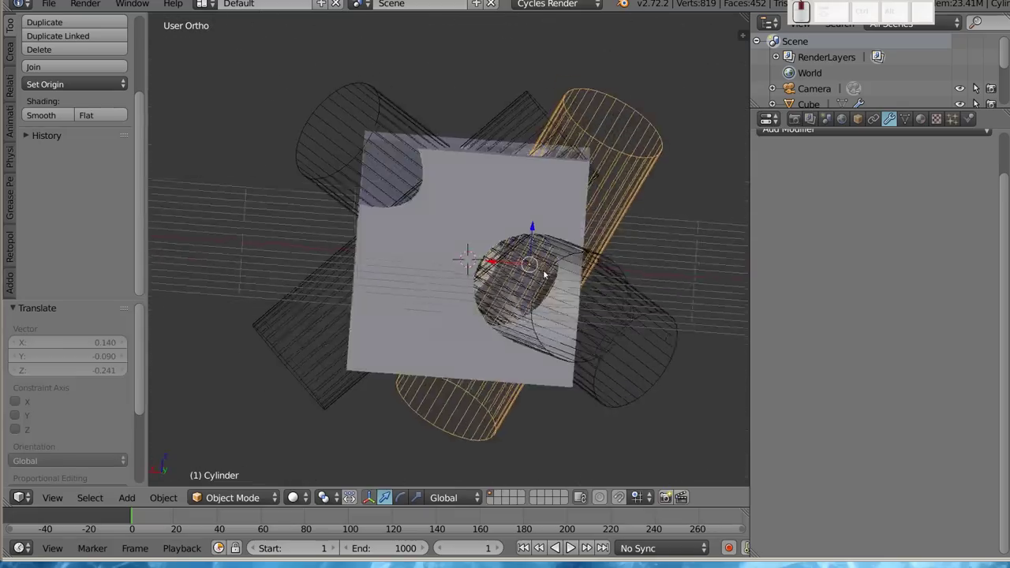
middle_click(417, 395)
Step: Duplicate a cutter into Cylinder.004, rotate and move it so it points into the cube
right_click(523, 442)
key(shift+d)
click(489, 333)
key(shift+r)
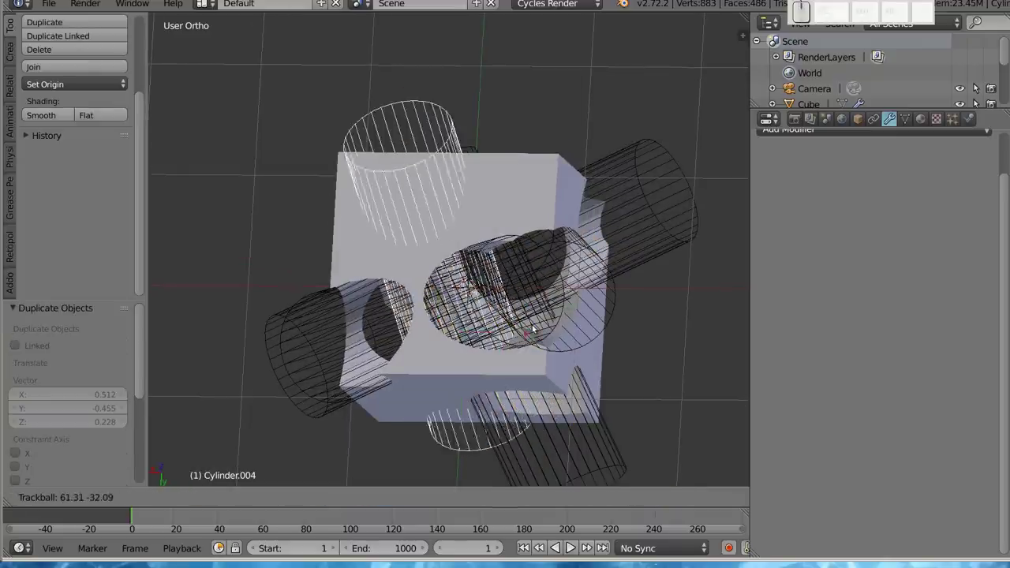
click(452, 310)
middle_click(428, 368)
drag(536, 353, 601, 339)
key(r)
click(614, 320)
key(g)
click(503, 277)
Step: Reselect the Cube to reach its Boolean modifier stack
middle_click(548, 327)
right_click(551, 267)
middle_click(855, 425)
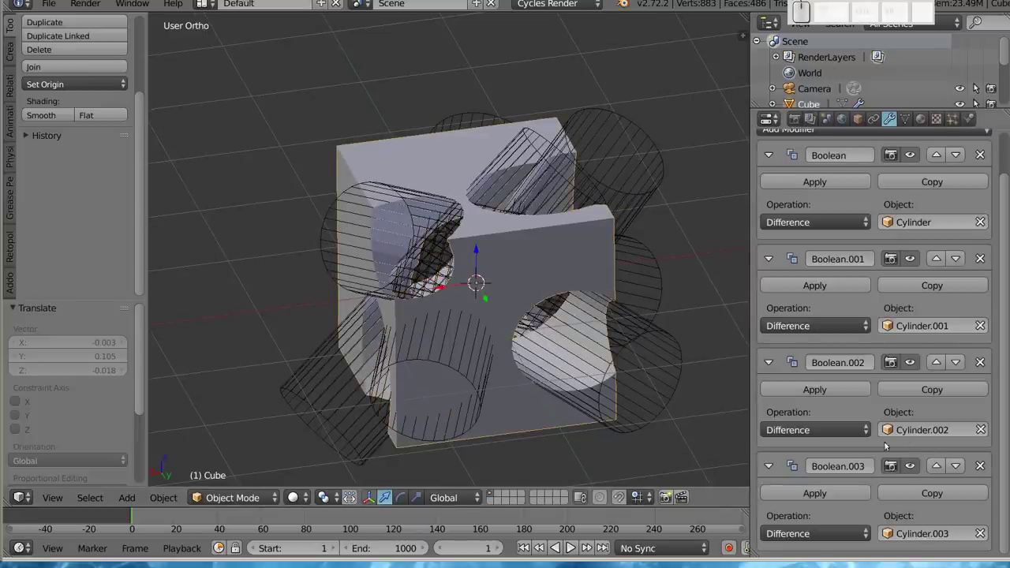
Step: Copy Boolean.003 into Boolean.004 targeting Cylinder.004, carving a fifth hole in the front face
click(923, 499)
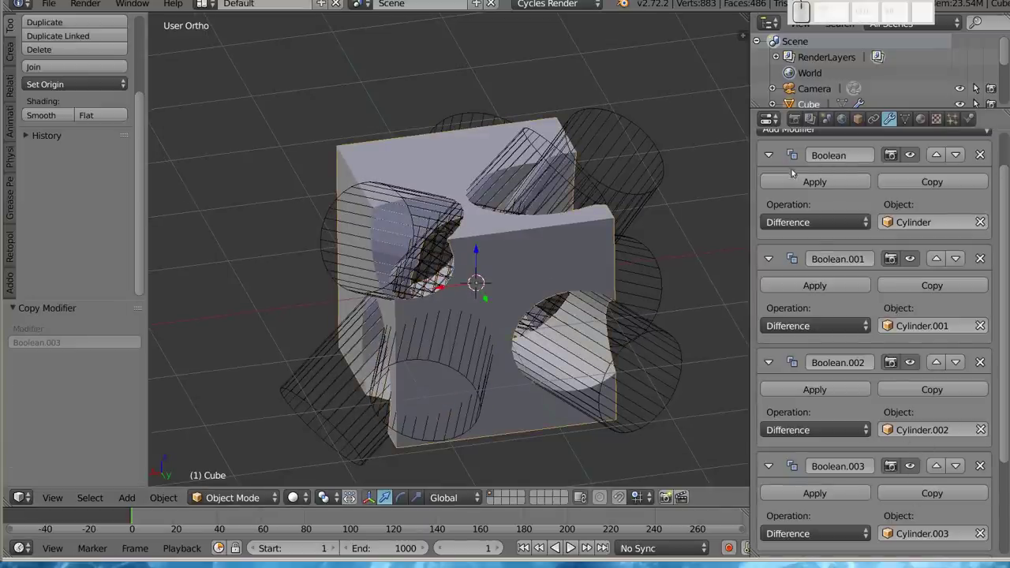
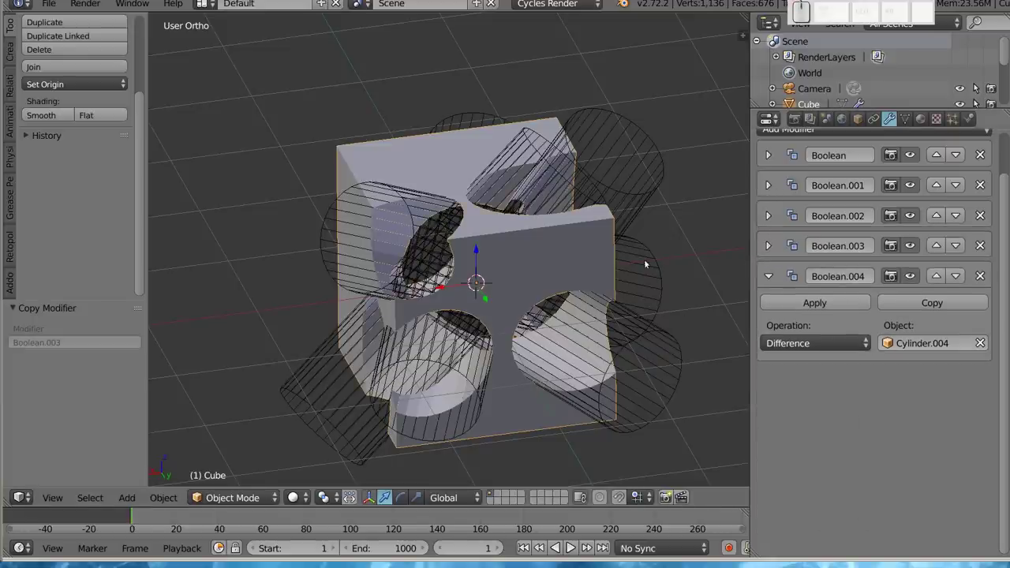
drag(441, 352, 424, 252)
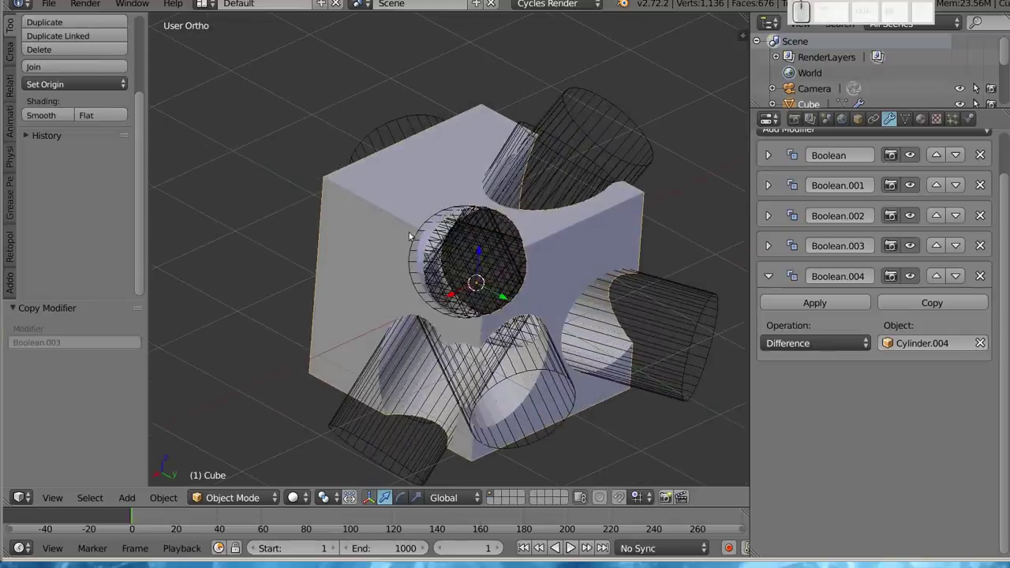
Step: Move Cylinder.003 to a new position so its hole shifts on the cube
right_click(417, 243)
key(g)
click(430, 267)
drag(455, 318, 406, 231)
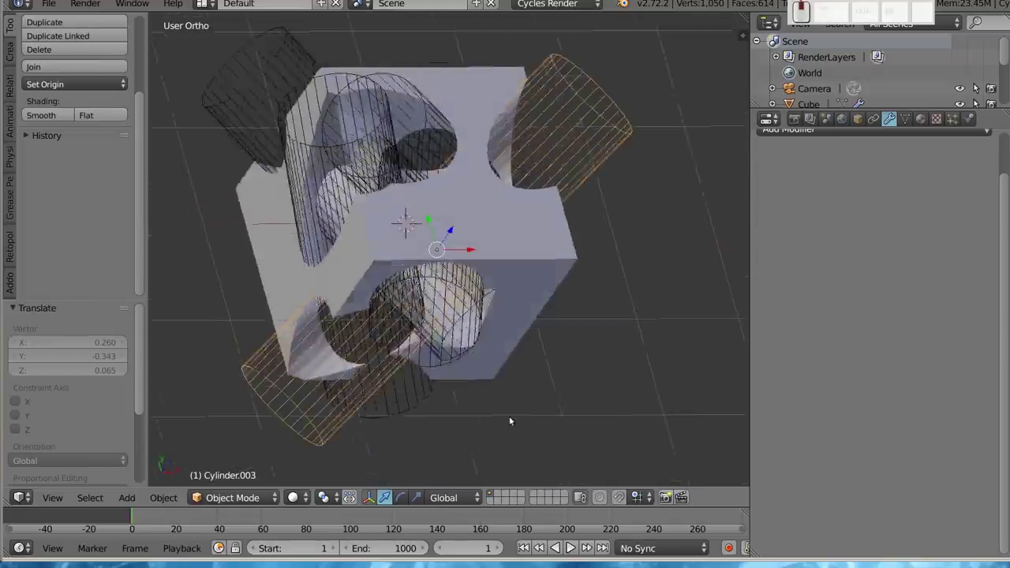
drag(533, 406, 459, 239)
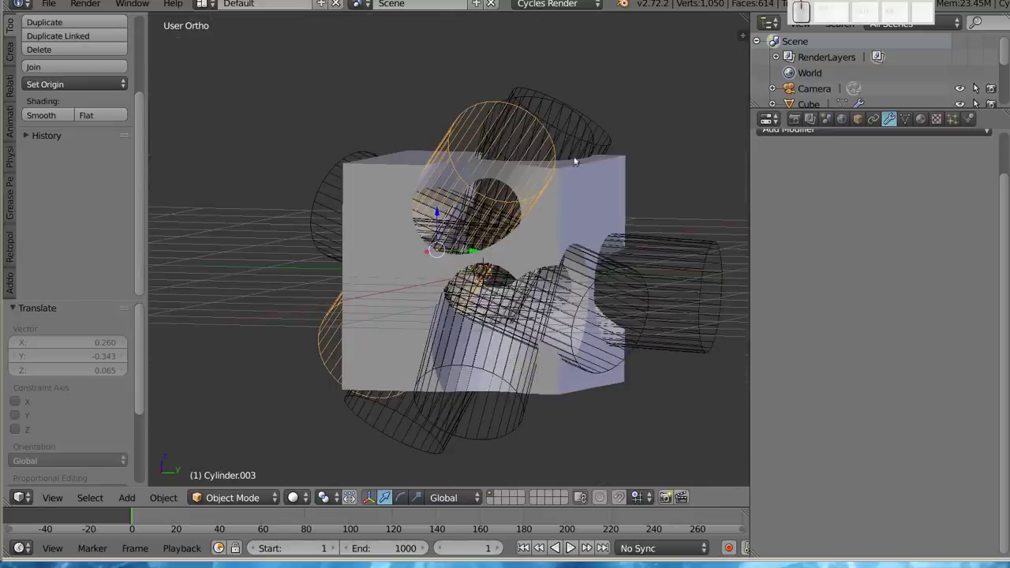
Step: Move another cutter cylinder to a new position and check the changed hole
right_click(608, 131)
key(g)
click(545, 234)
drag(529, 207, 419, 319)
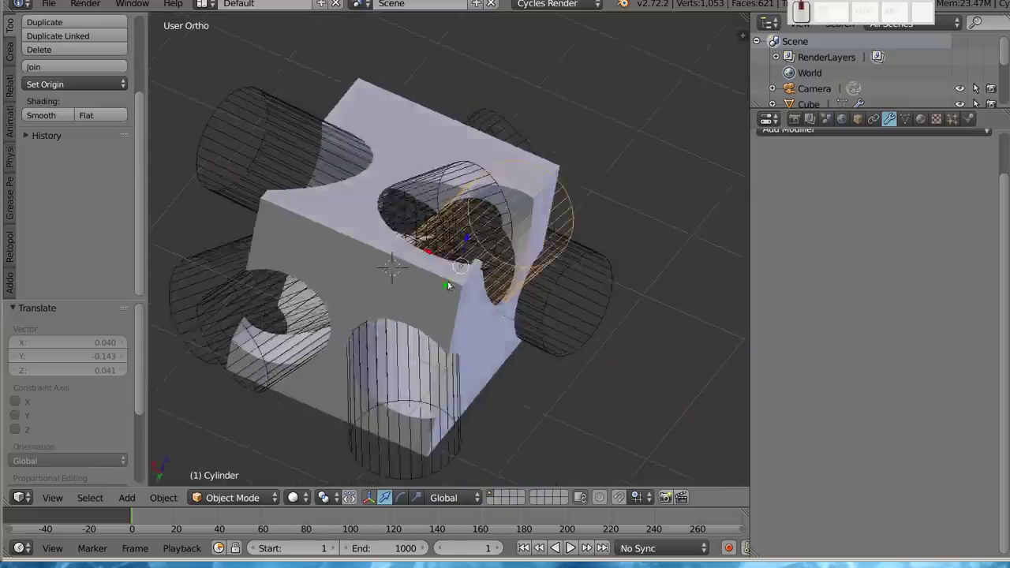
drag(343, 204, 384, 295)
click(387, 297)
click(469, 228)
drag(454, 367, 449, 262)
click(441, 235)
middle_click(511, 252)
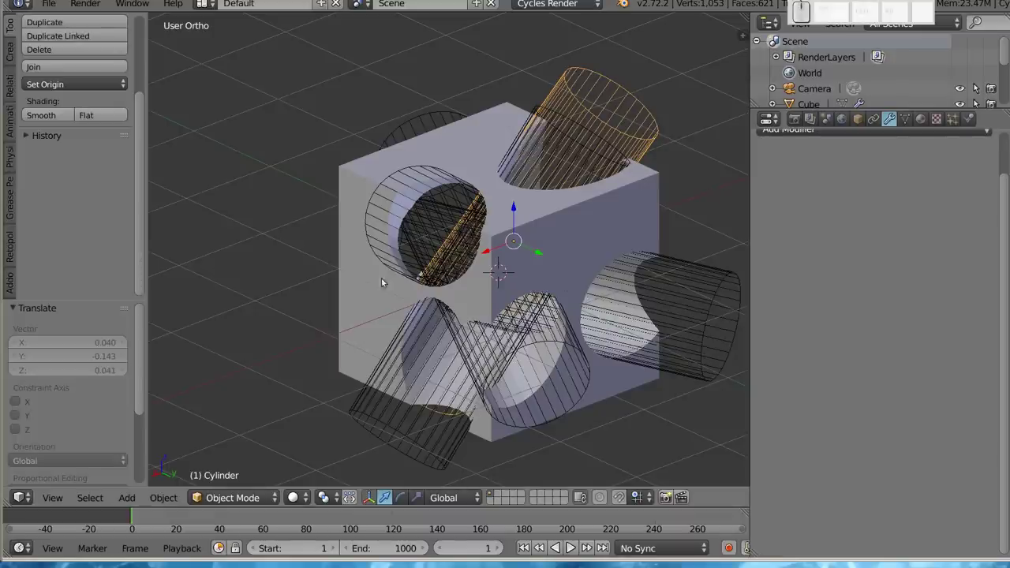
Step: Orbit and pull back the view to inspect the holes on all faces of the cube
scroll(down, 3)
drag(476, 264, 449, 239)
drag(452, 255, 406, 180)
drag(386, 203, 469, 333)
middle_click(474, 336)
drag(481, 332, 464, 258)
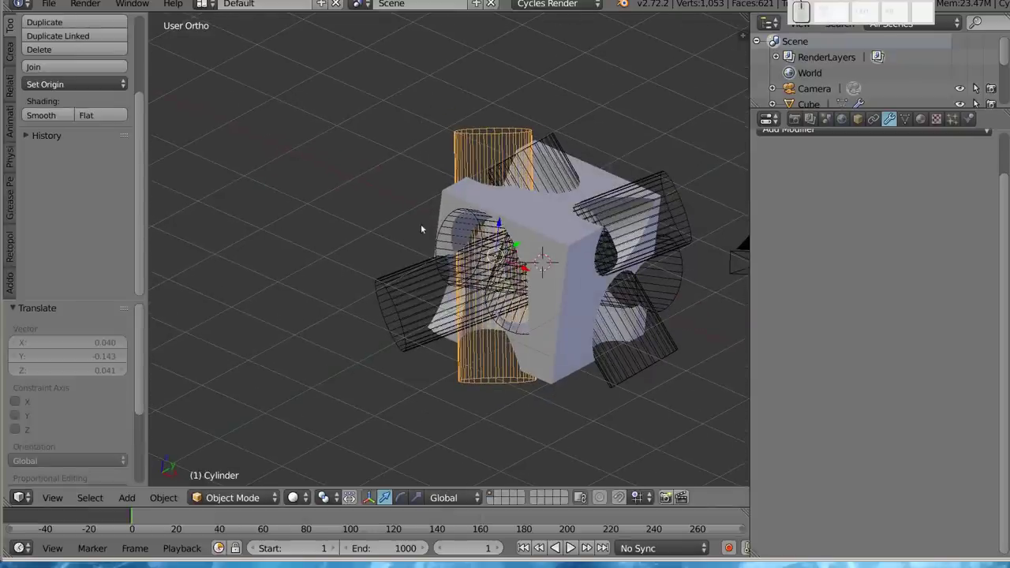
click(396, 221)
click(551, 271)
drag(547, 278, 505, 327)
click(498, 325)
middle_click(498, 325)
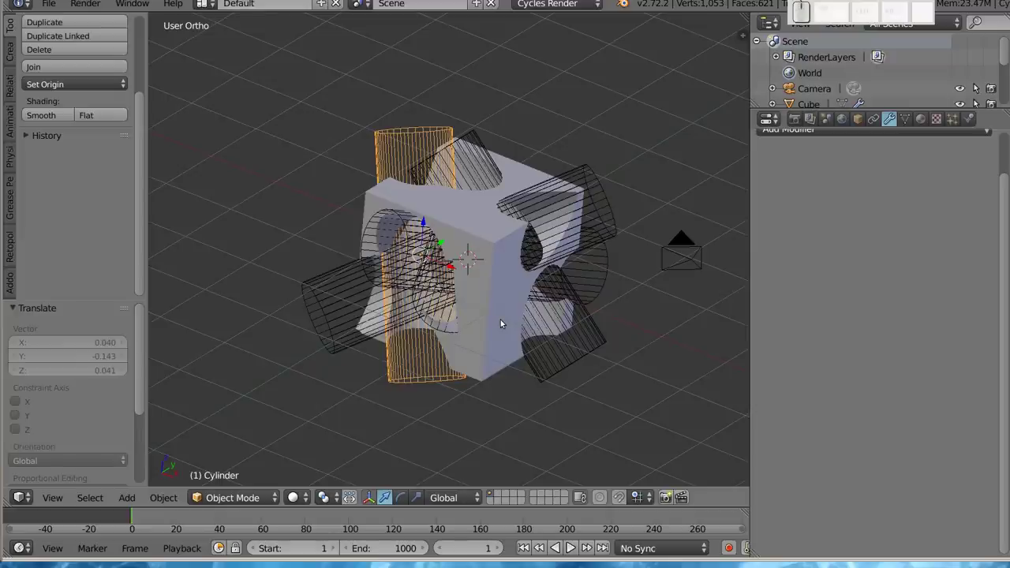